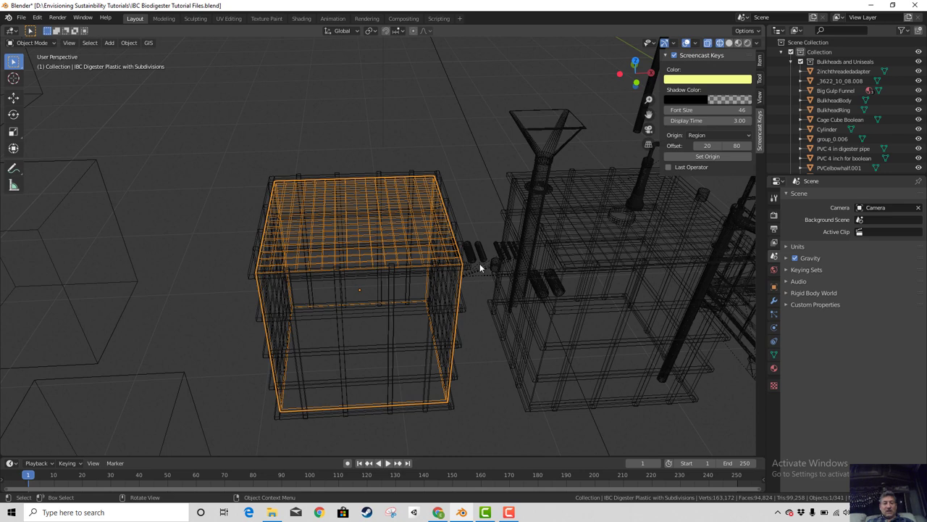
Select the small round lid ring IBCLIDTH.001 and view the tanks from the top
left_click(626, 224)
left_click(624, 220)
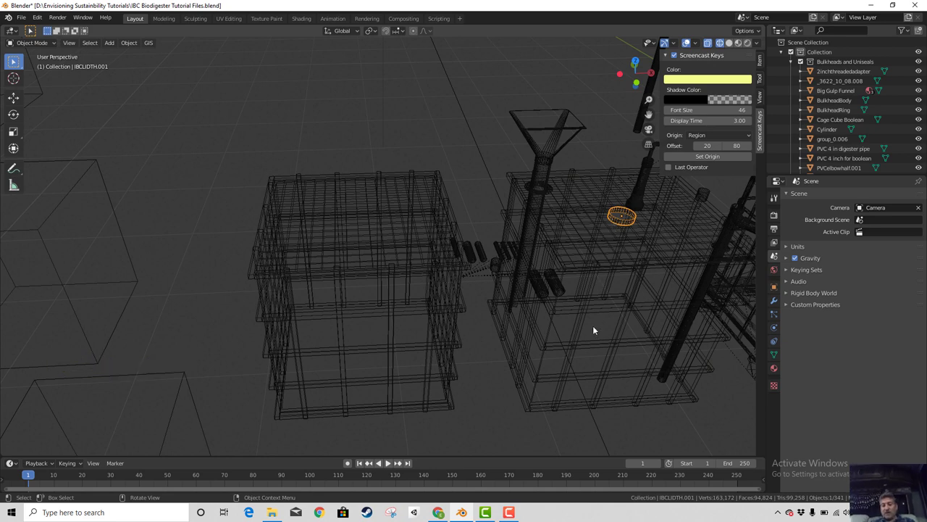
key("KP_7")
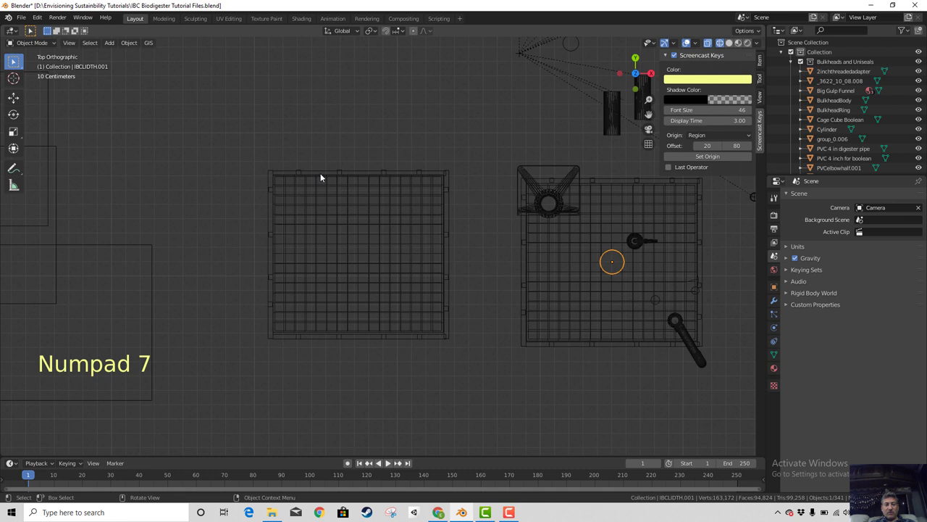
left_click(260, 147)
Duplicate the lid object as IBCLIDTH.002 after abandoning a trial move
key("b")
key("g")
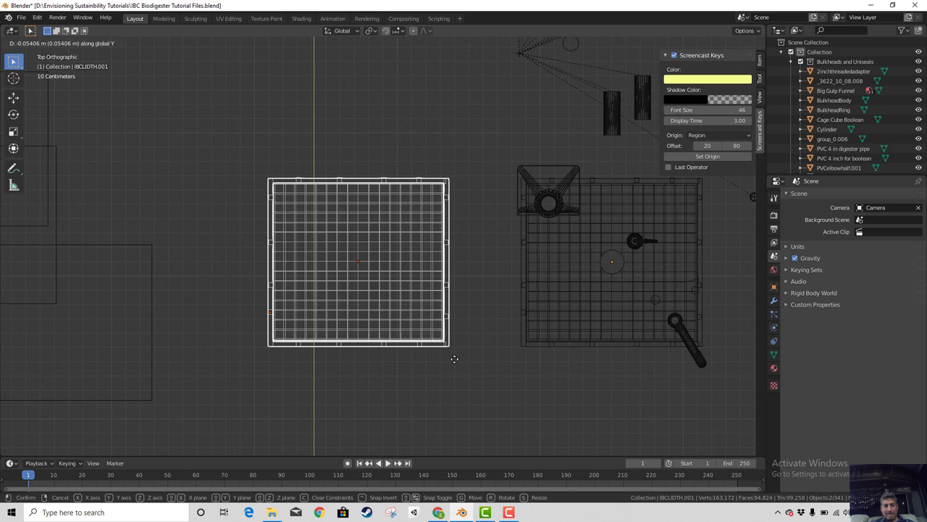
left_click(621, 266)
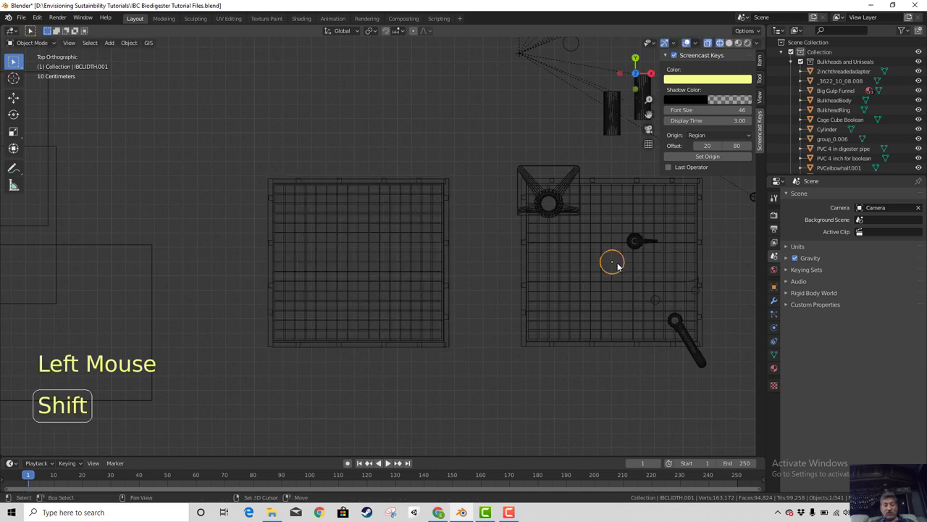
key("shift+d")
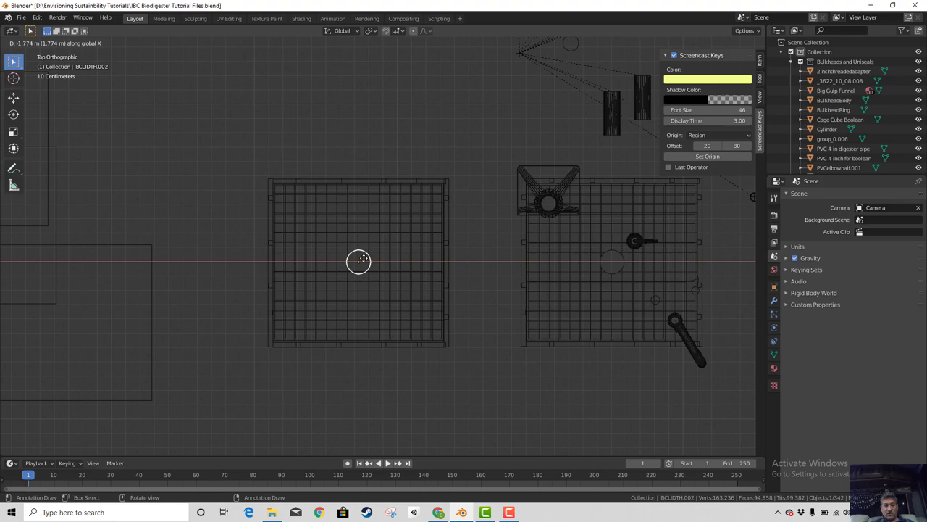
Select the IBC Digester Plastic body and show its modifier settings
middle_click(418, 371)
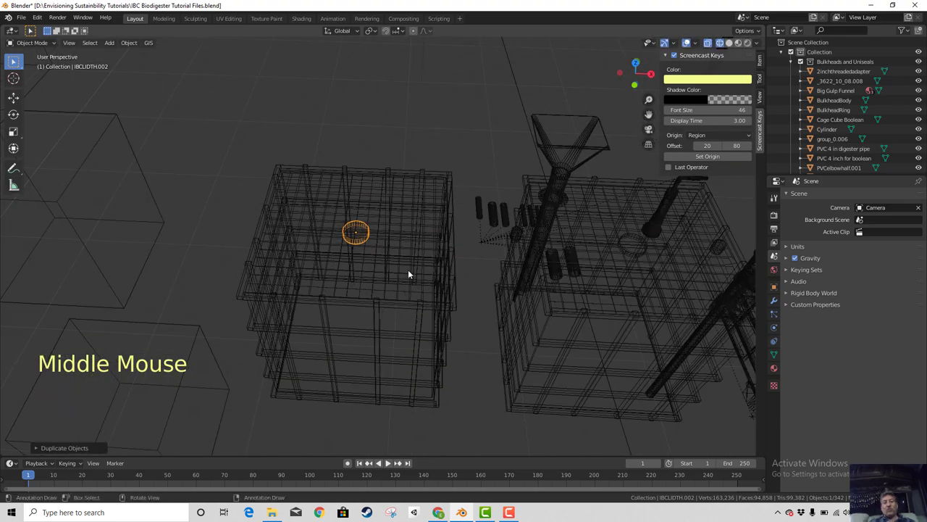
scroll("up", 3)
left_click(407, 287)
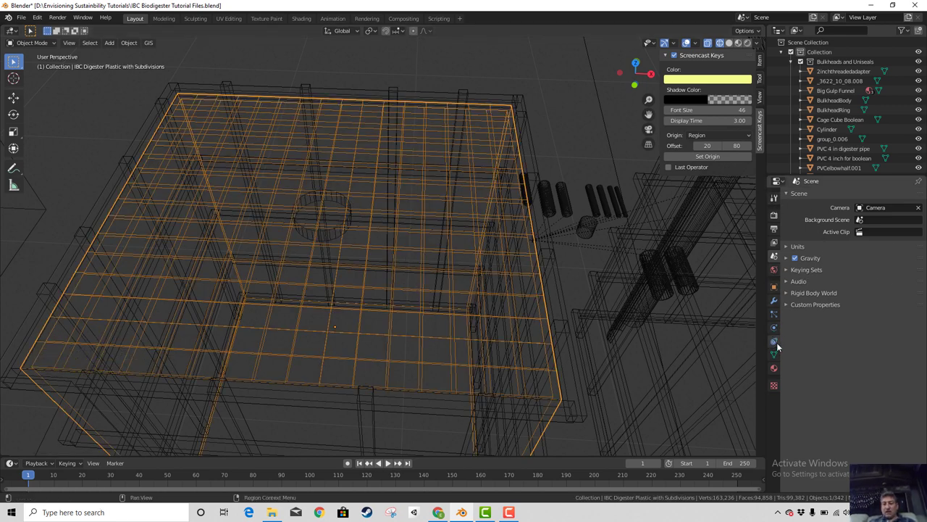
left_click(779, 302)
Add a Boolean Difference with IBCLIDTH.002 as cutter and apply it to the body
left_click(823, 200)
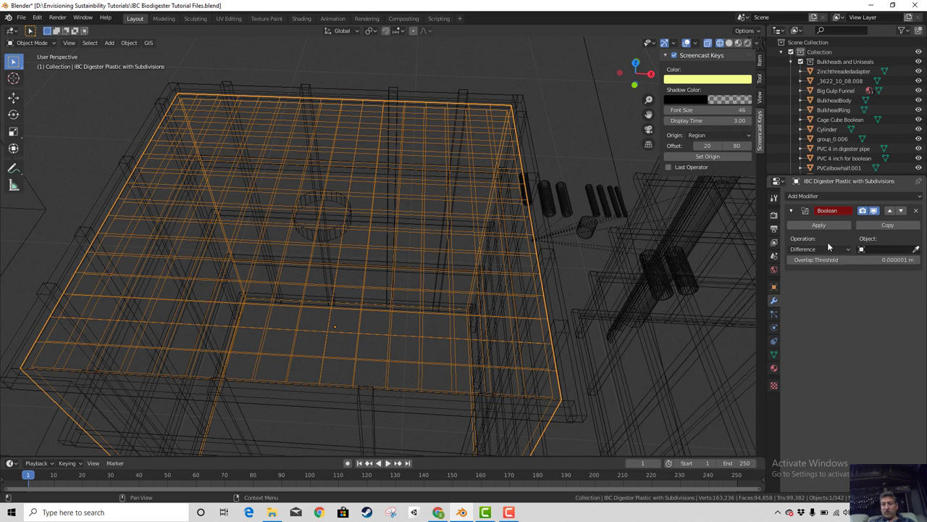
left_click(918, 252)
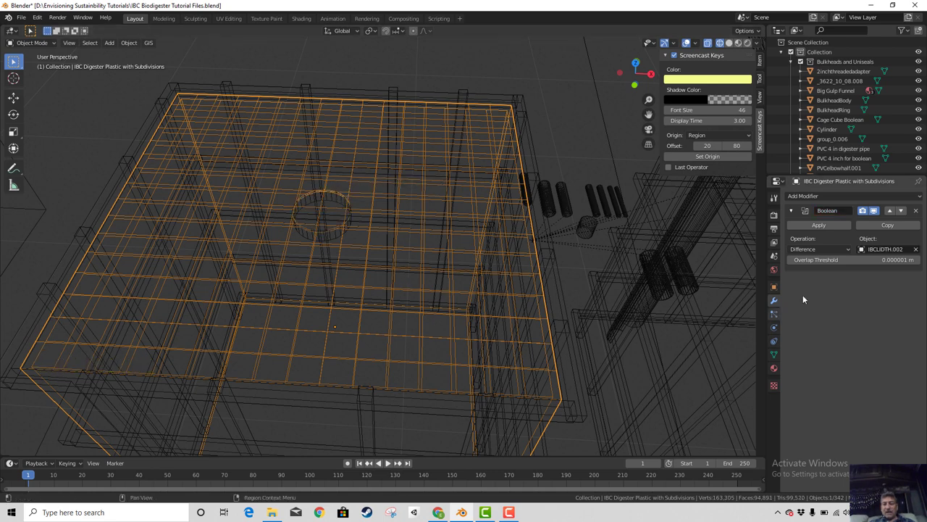
left_click(818, 231)
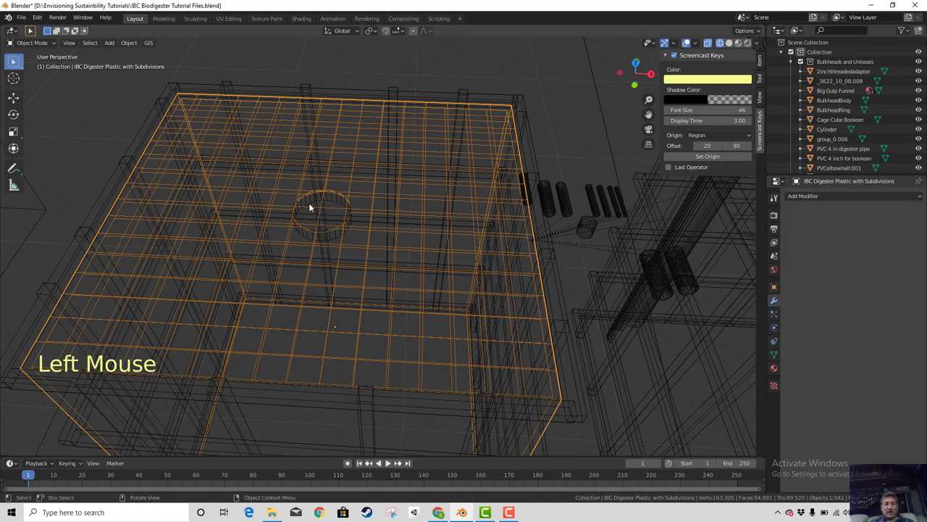
left_click(318, 201)
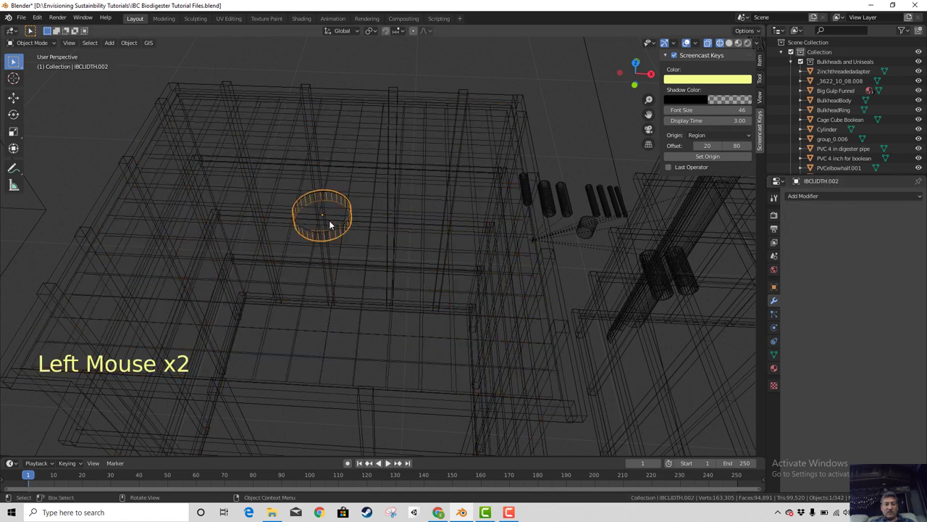
Move IBCLIDTH.002 to a new spot on the tank top in solid shading
key("g")
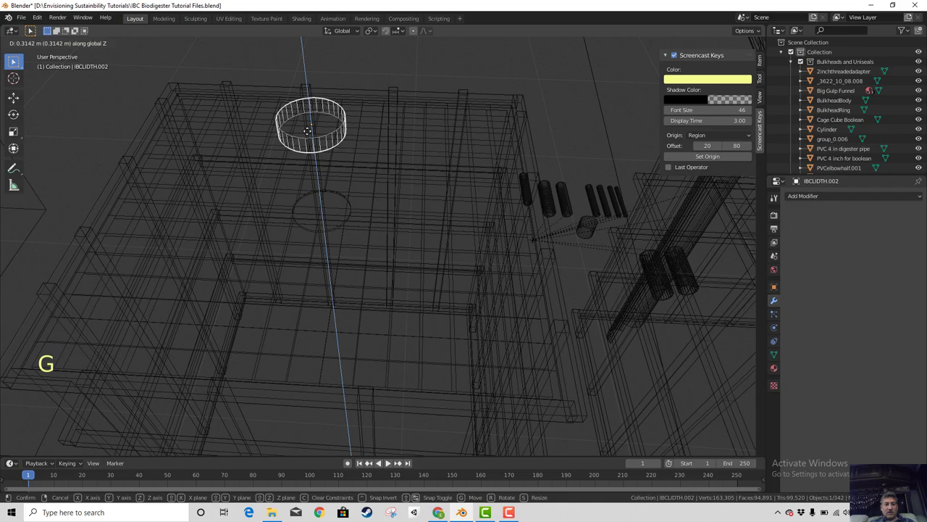
middle_click(347, 296)
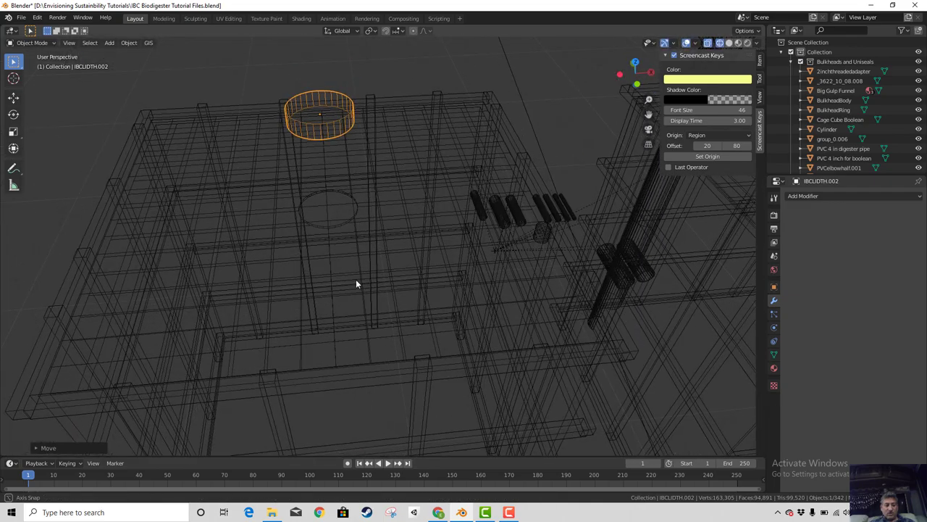
key("z")
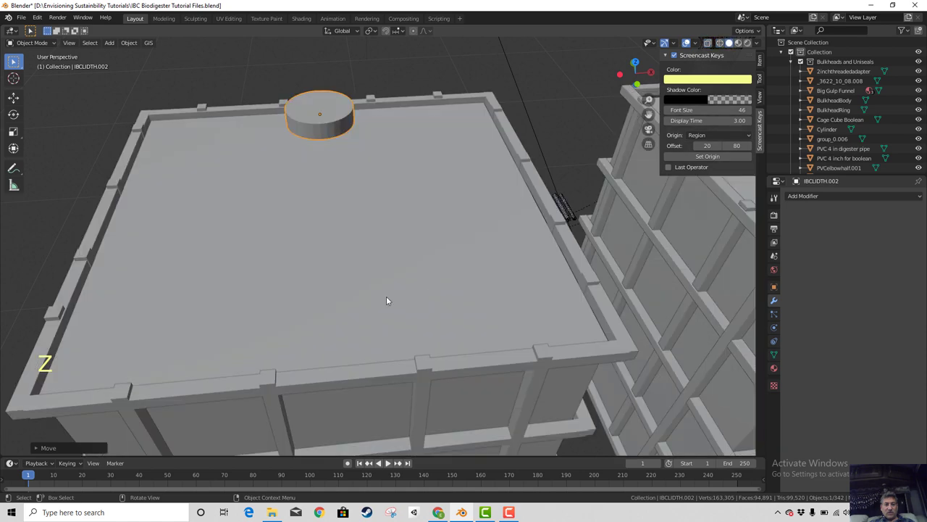
scroll("up", 3)
scroll("down", 3)
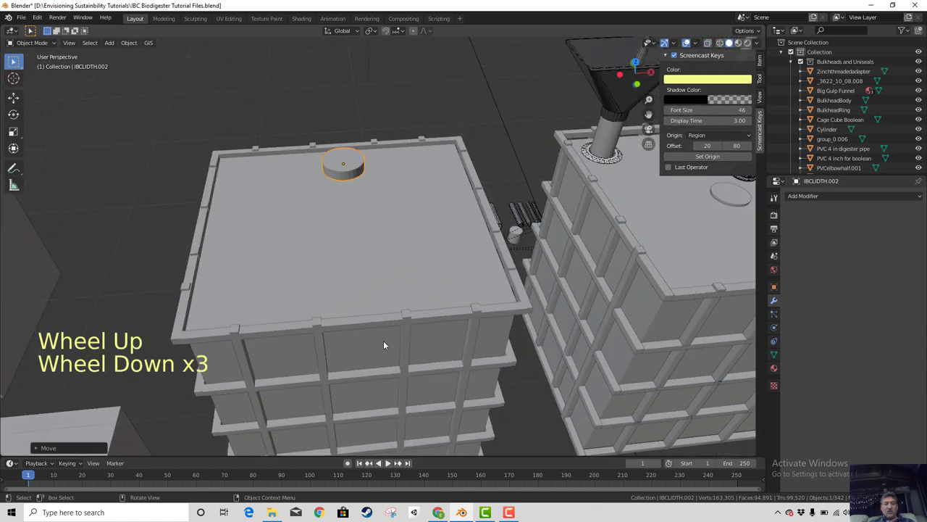
left_click(316, 277)
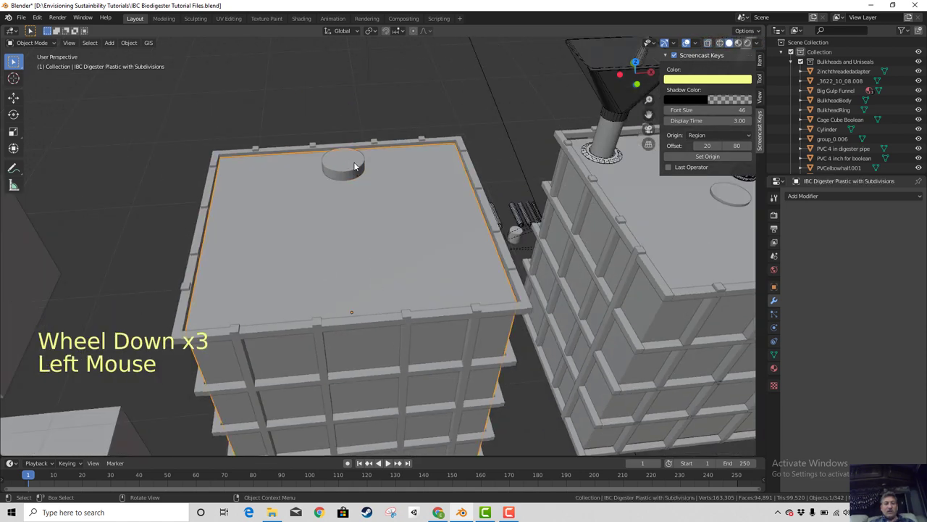
left_click(360, 166)
key("g")
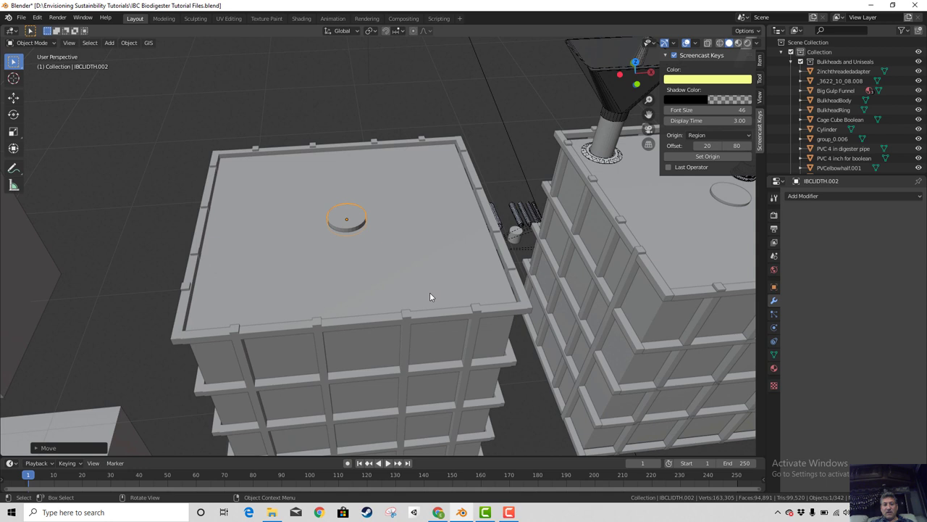
Apply a second Boolean Difference with IBCLIDTH.002 to the digester plastic body
left_click(438, 270)
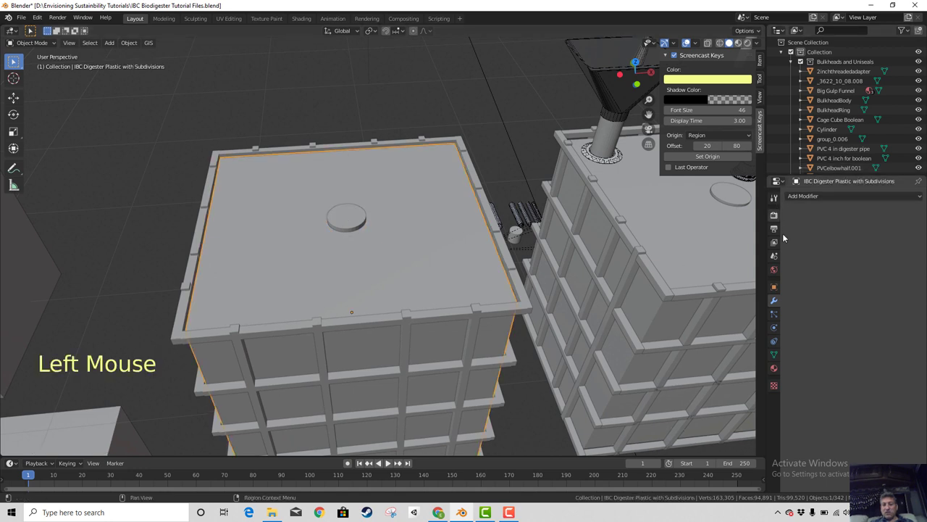
left_click(829, 201)
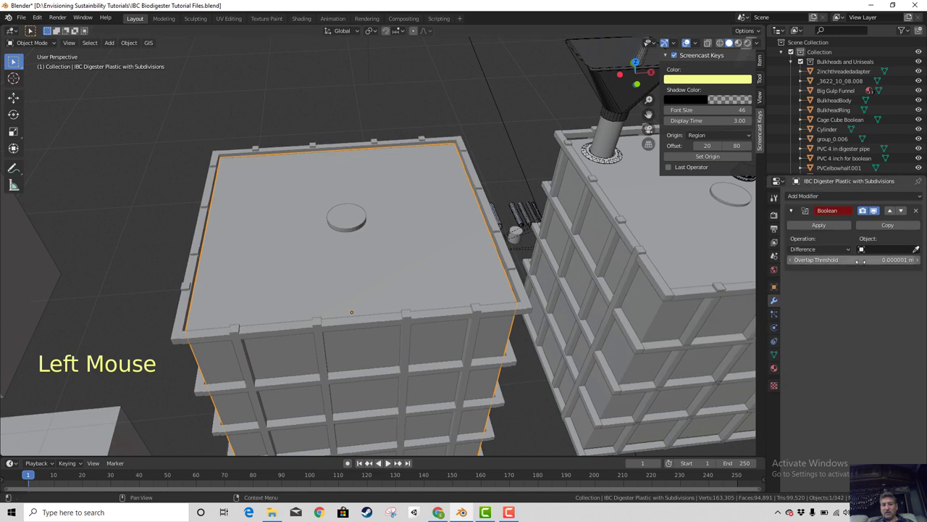
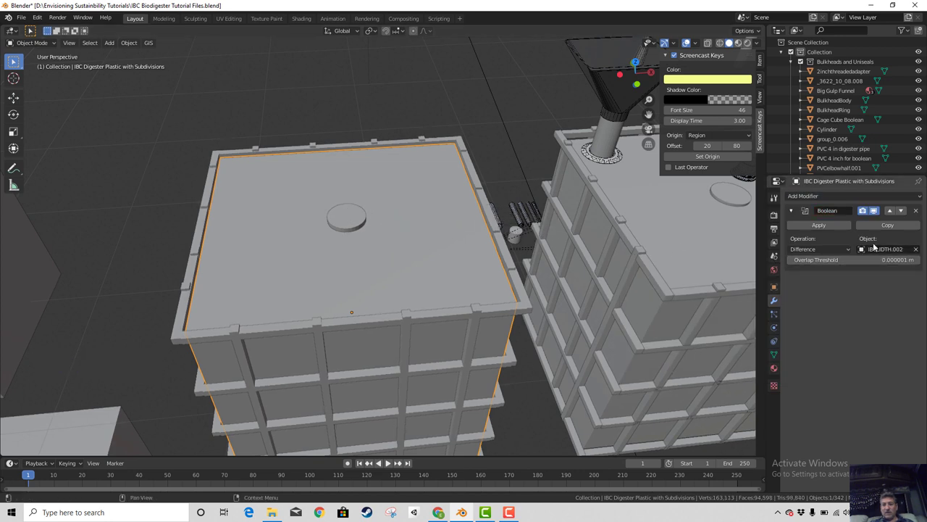
left_click(827, 232)
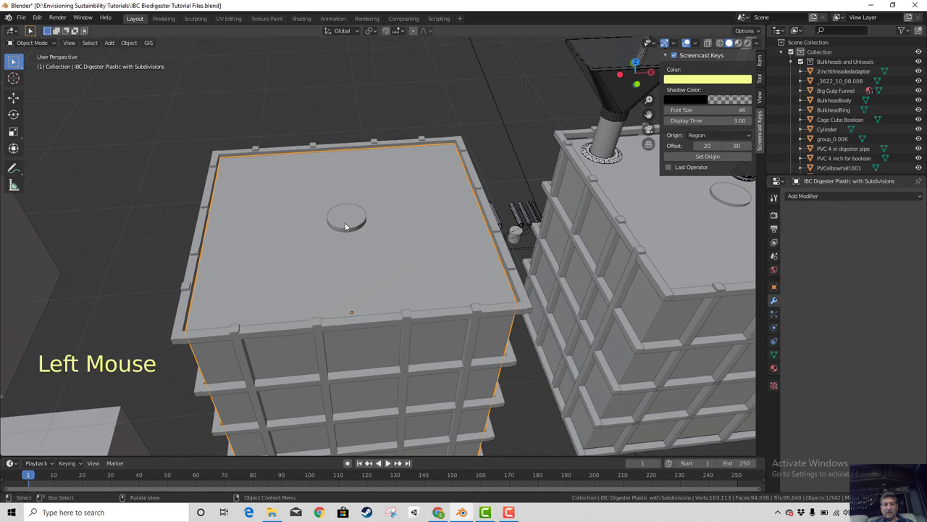
left_click(351, 226)
key("g")
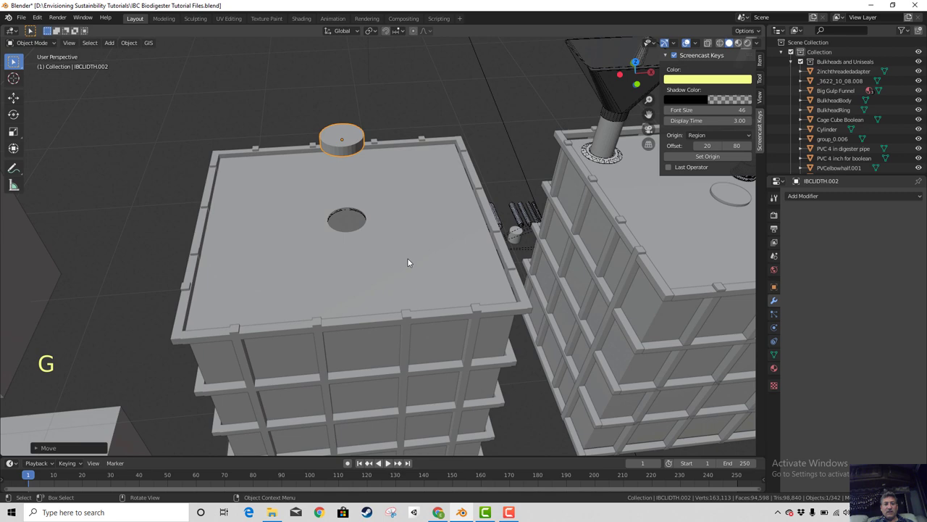
Move the lid copy aside and switch the viewport to Material Preview shading
middle_click(416, 292)
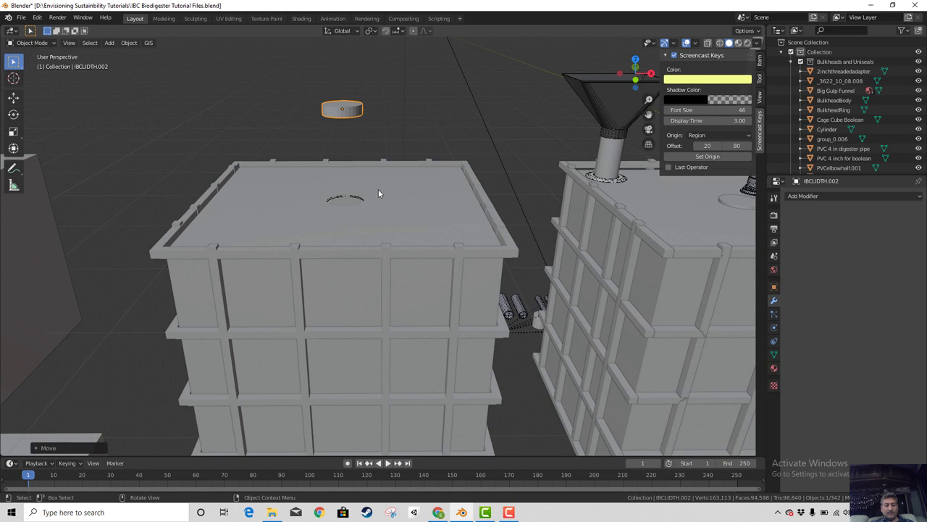
key("g")
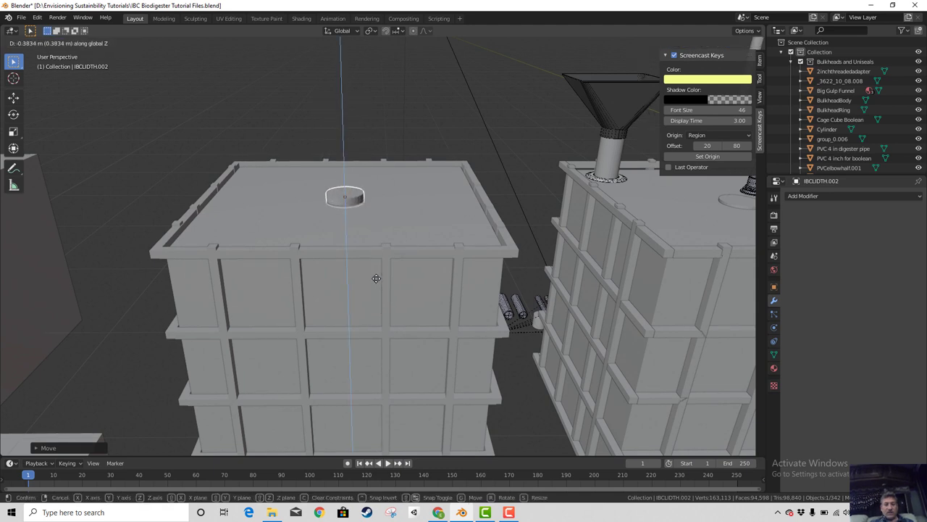
scroll("down", 3)
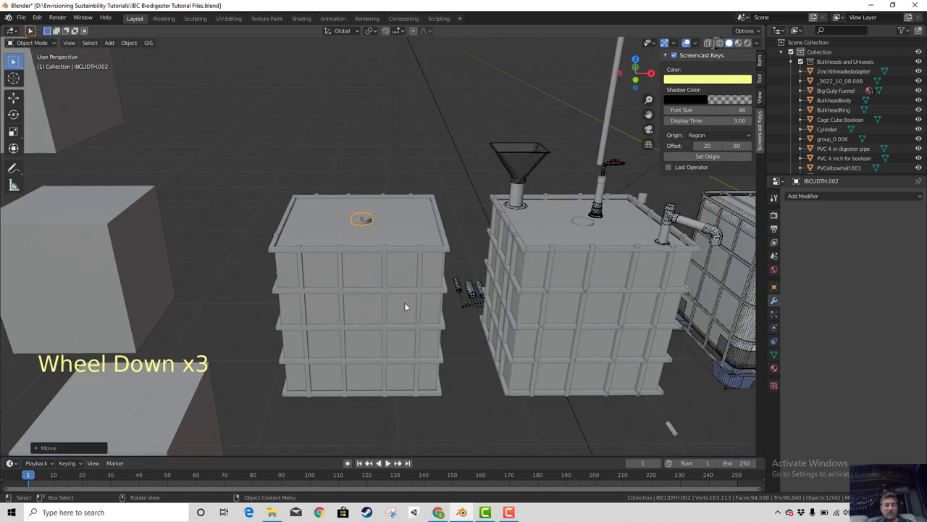
key("z")
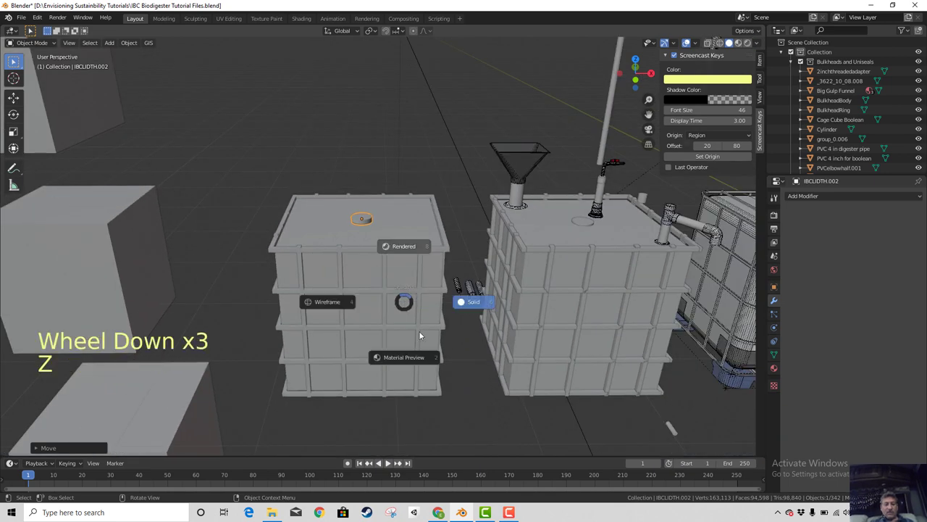
scroll("up", 3)
scroll("down", 3)
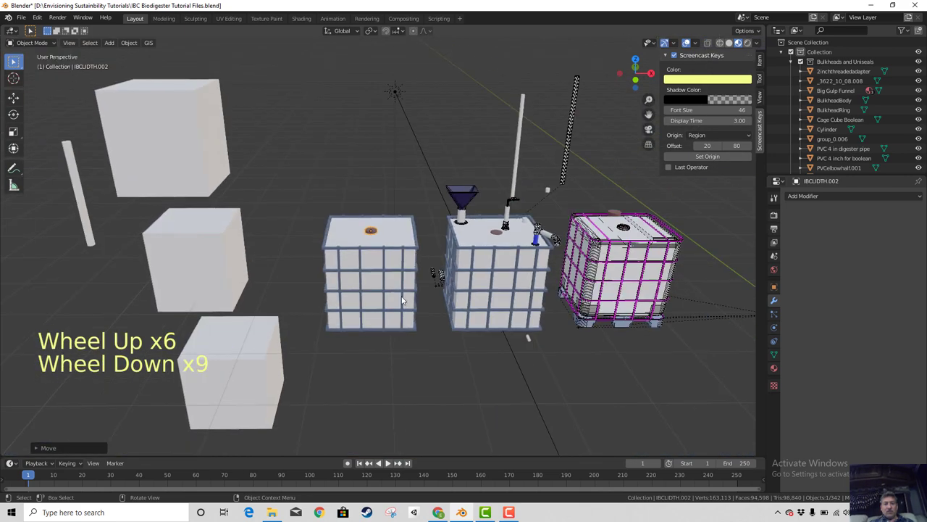
middle_click(408, 311)
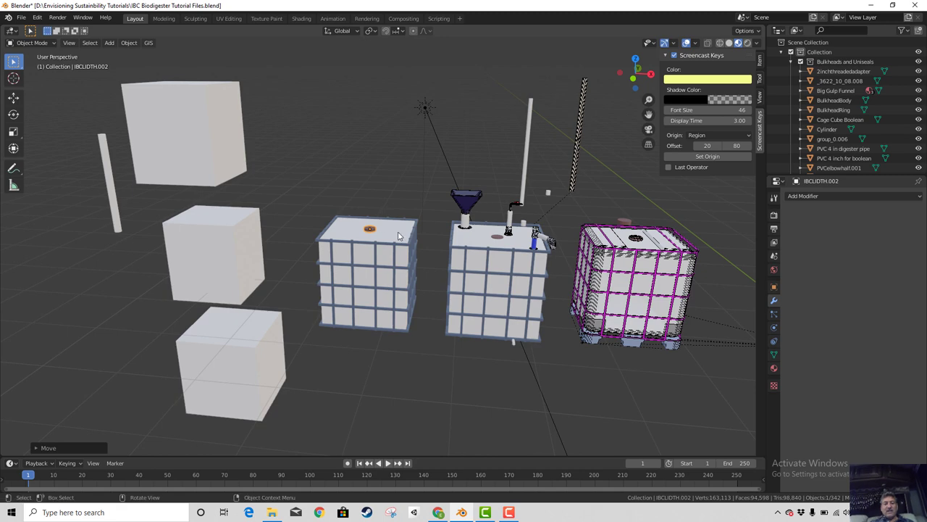
scroll("up", 3)
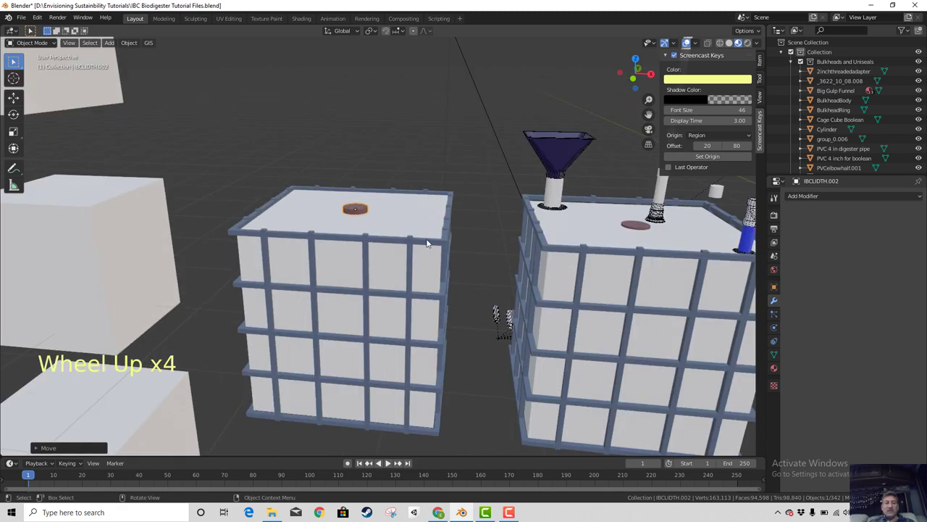
left_click(433, 242)
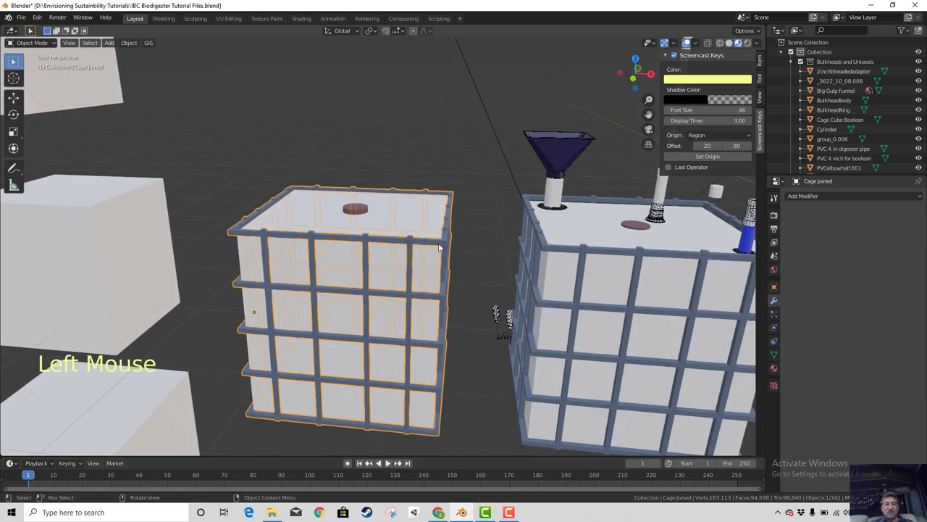
key("g")
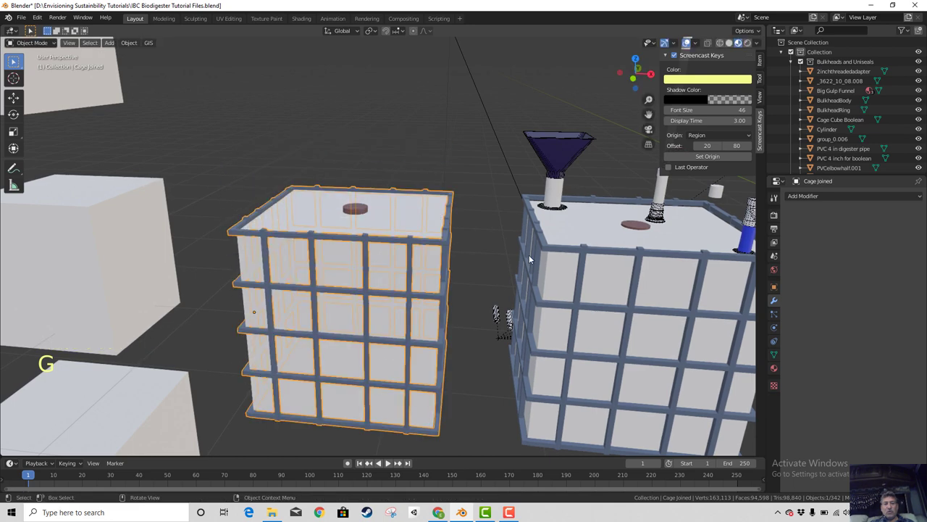
scroll("down", 3)
scroll("up", 3)
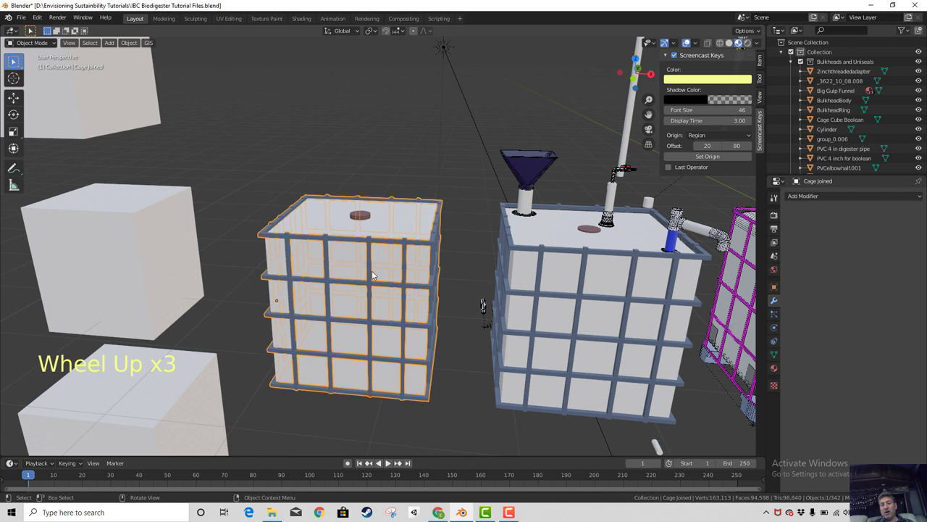
left_click(603, 256)
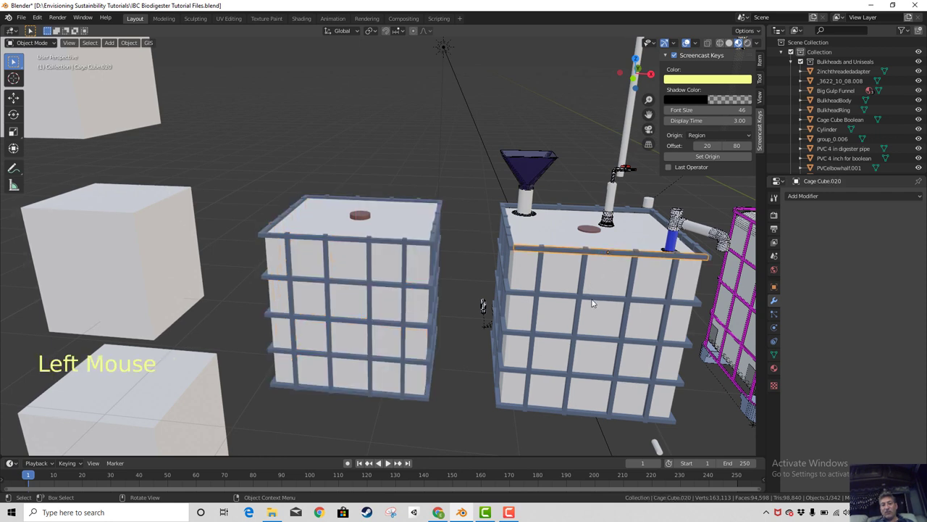
left_click(593, 300)
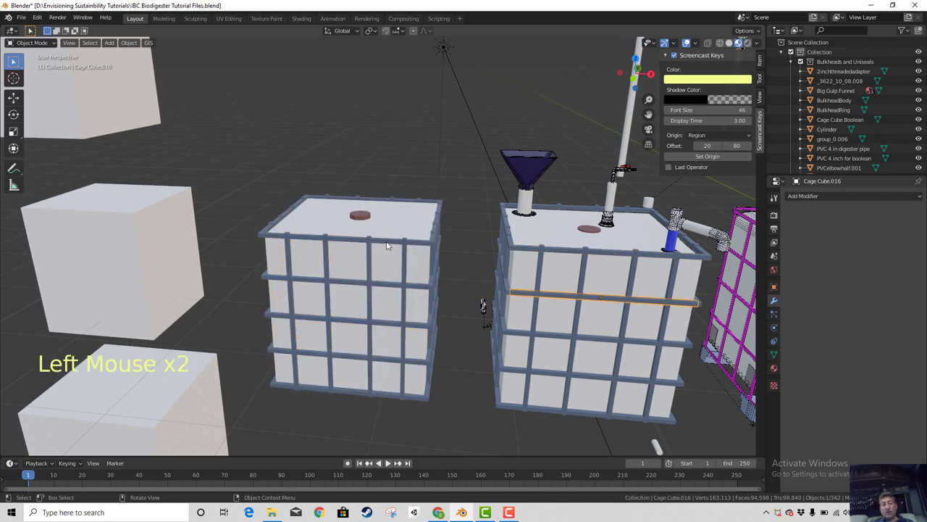
left_click(392, 244)
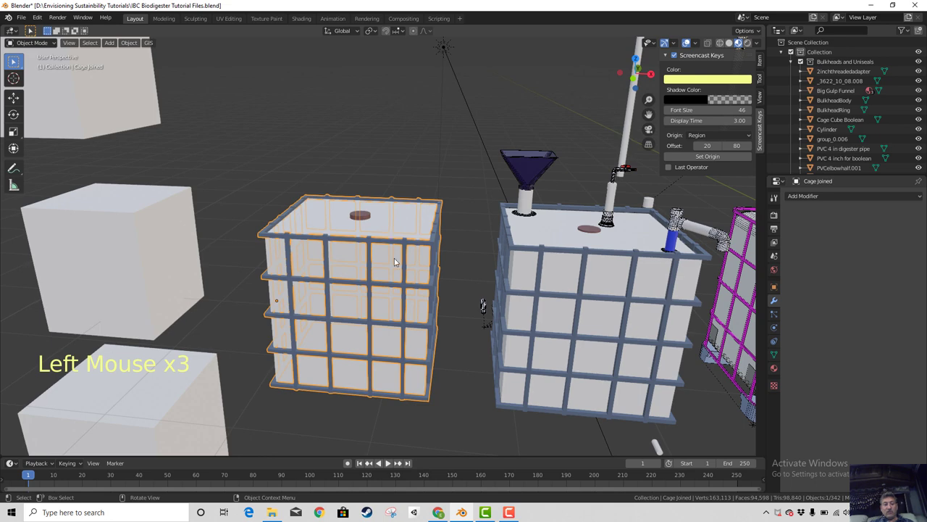
key("g")
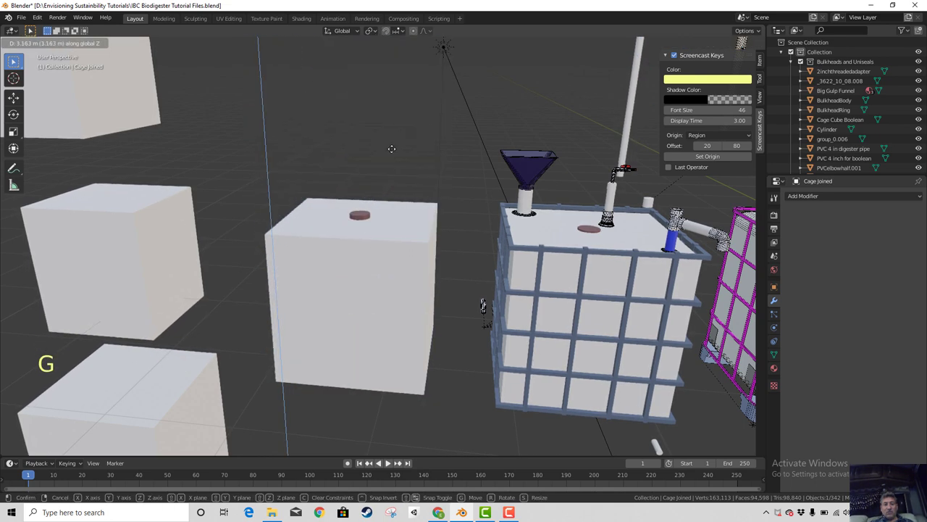
scroll("down", 3)
key("KP_1")
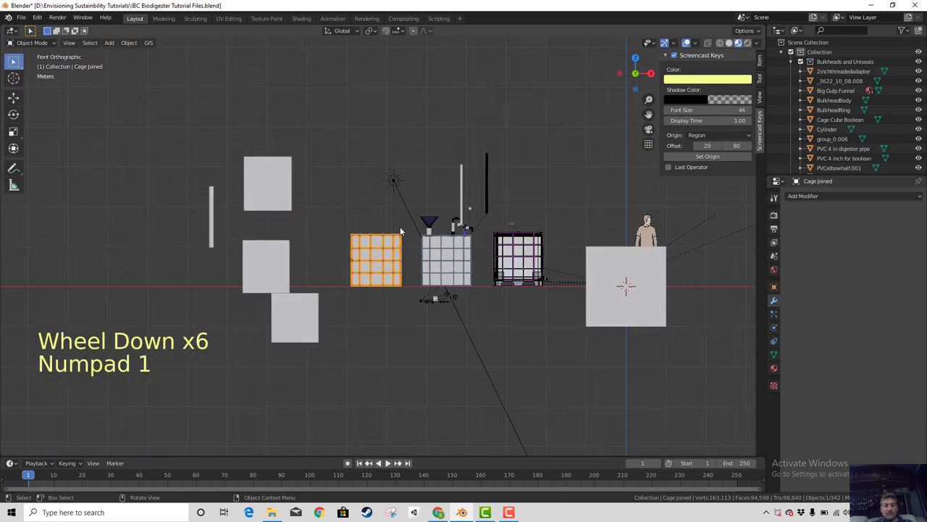
Raise Cage Joined along Z high above the tanks, then select the middle cage's top bar
key("g")
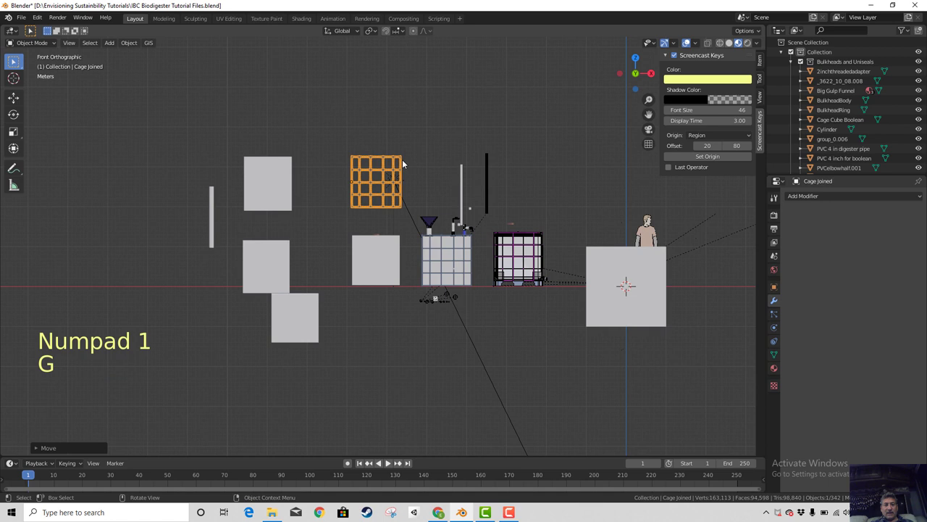
key("g")
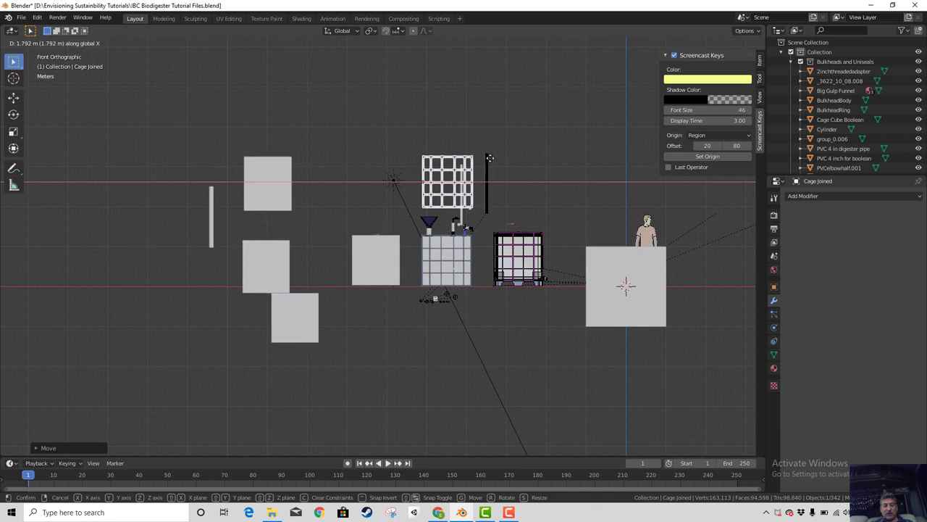
key("g")
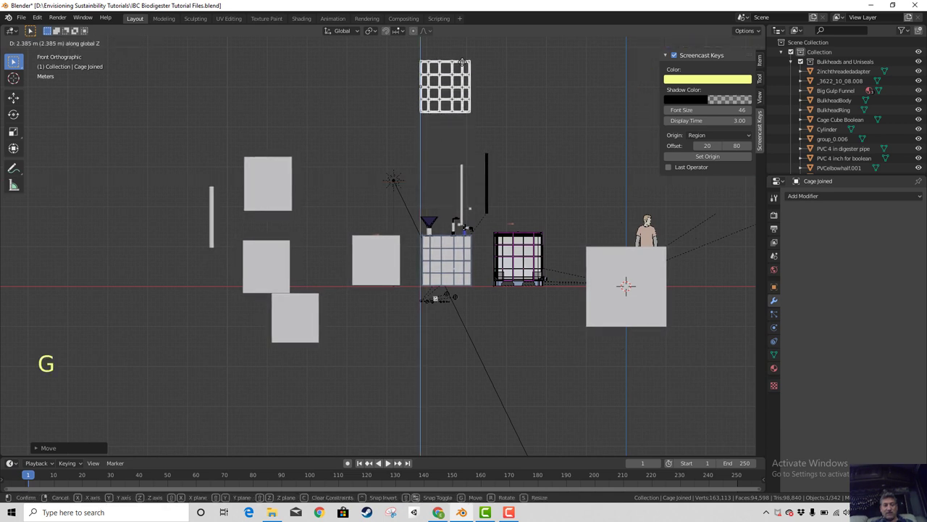
scroll("up", 3)
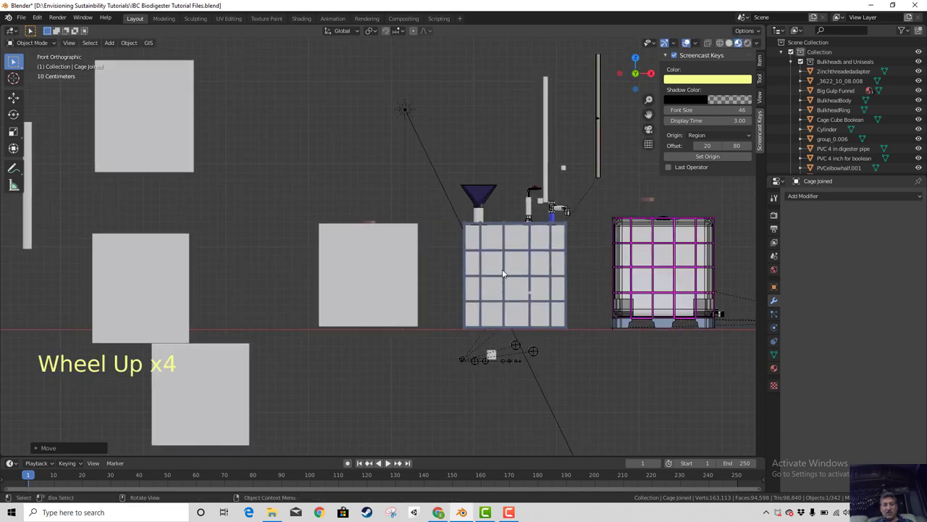
left_click(495, 227)
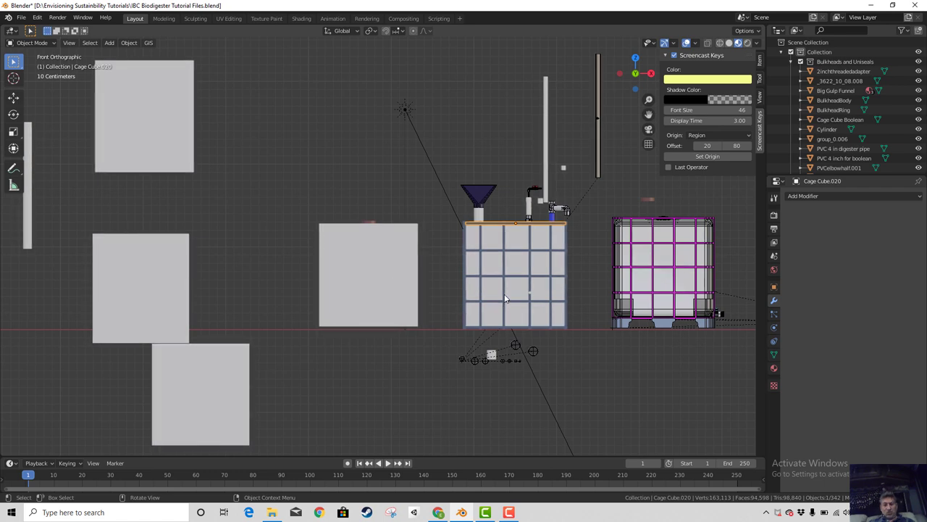
middle_click(468, 325)
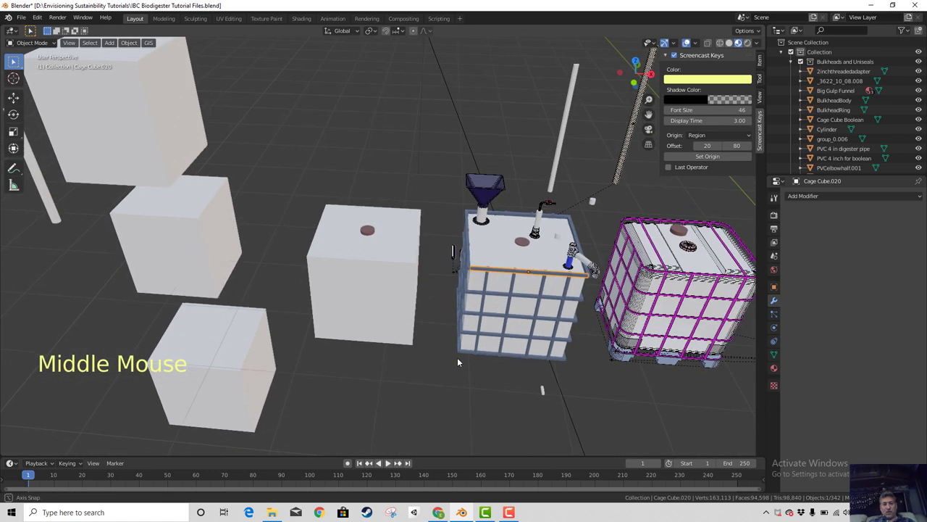
Select all Cage Cube bars of the Cage Bars Collection around the middle tank
scroll("up", 3)
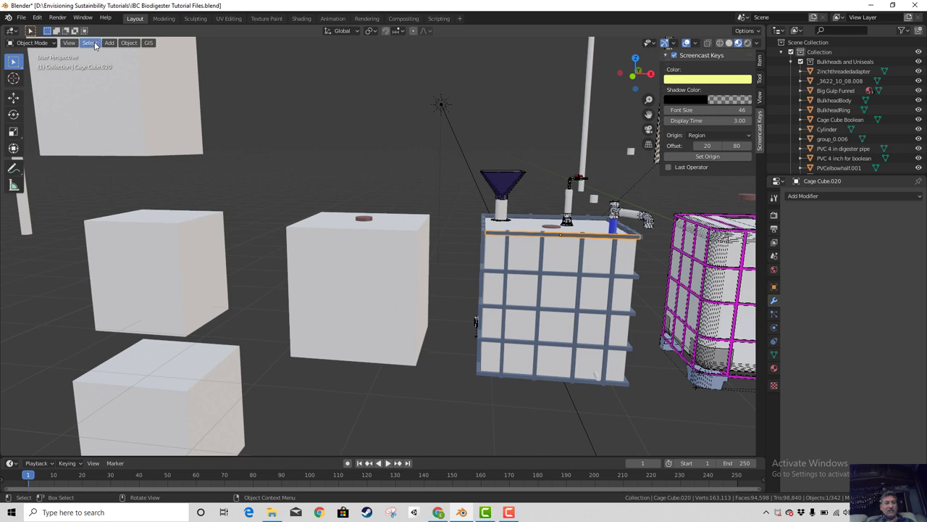
left_click(95, 45)
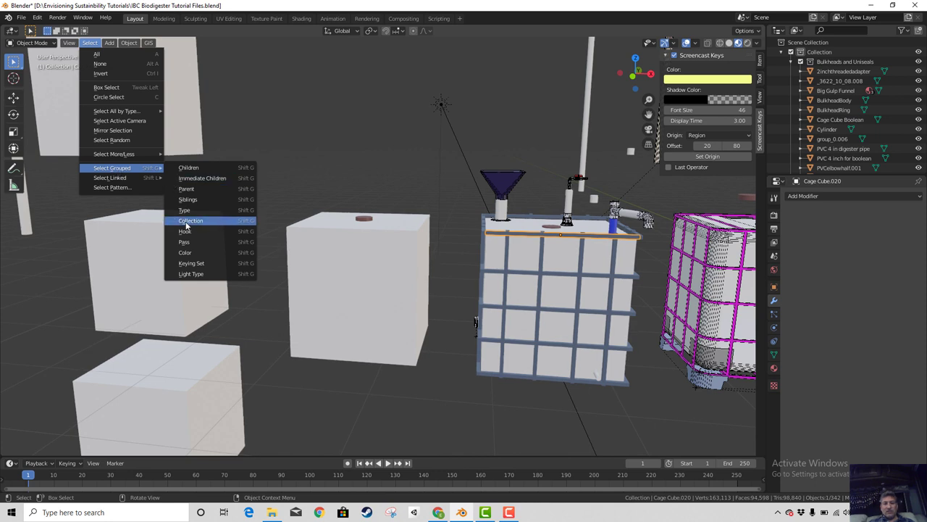
scroll("up", 3)
Slide the selected cage bars along X off the middle tank onto the left tank
scroll("down", 3)
scroll("up", 3)
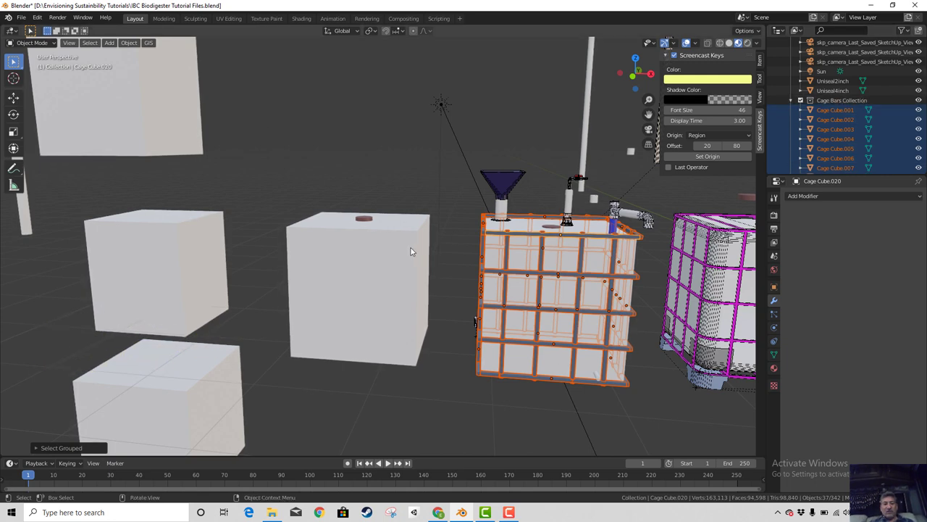
key("g")
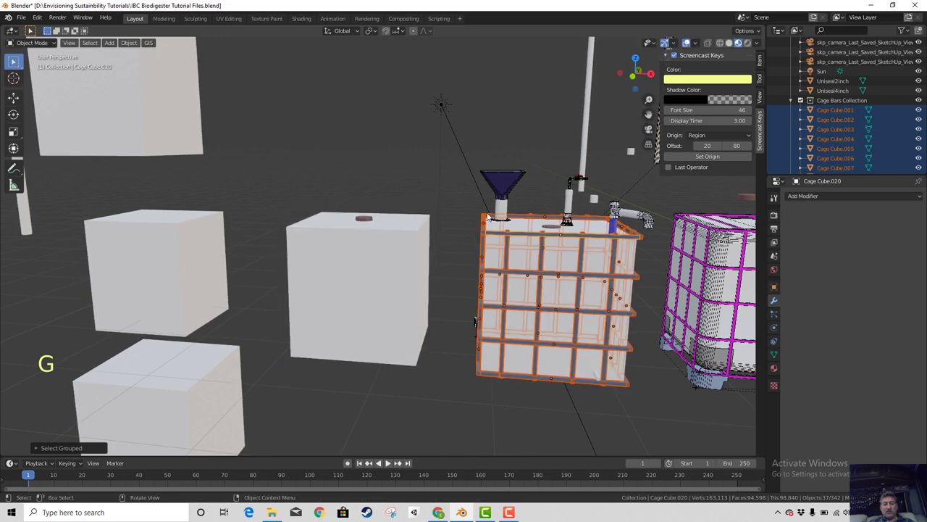
key("g")
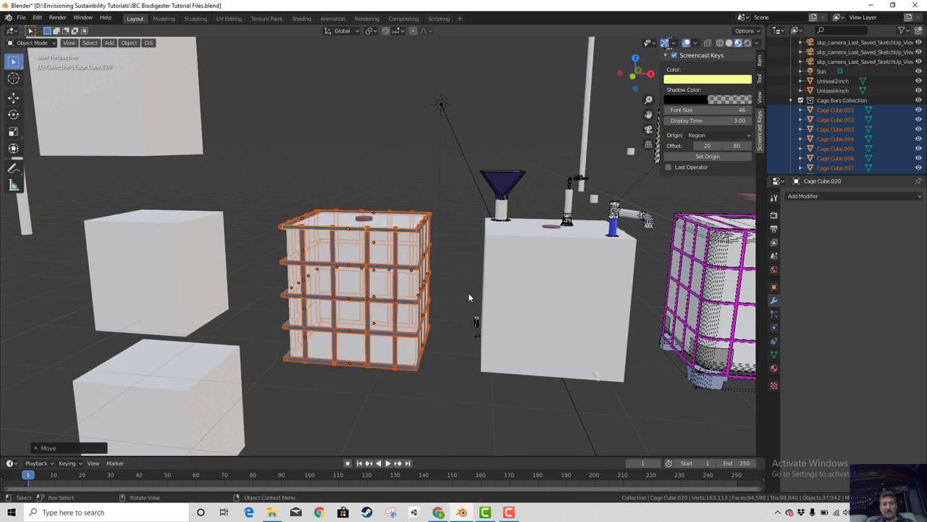
scroll("up", 3)
scroll("down", 3)
In front view, lower Cage Joined along Z until it encloses the middle digester tank
left_click(373, 154)
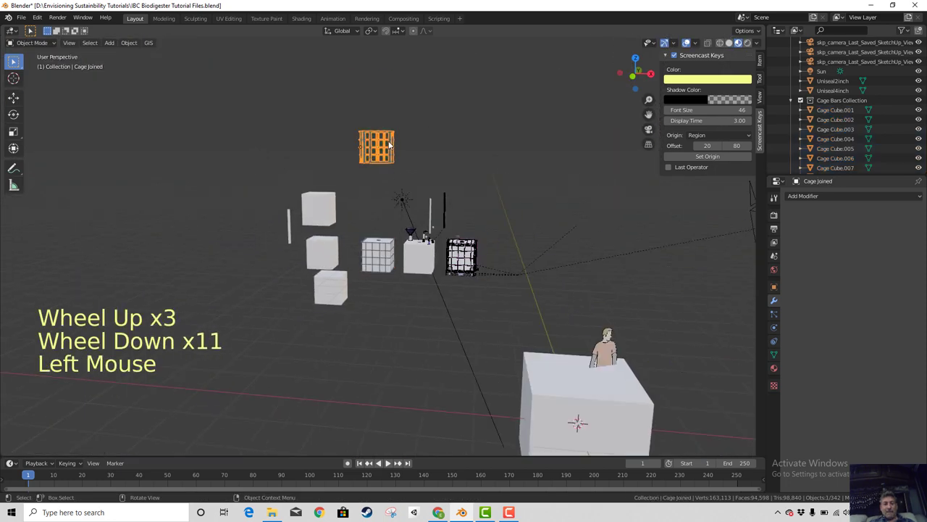
key("KP_1")
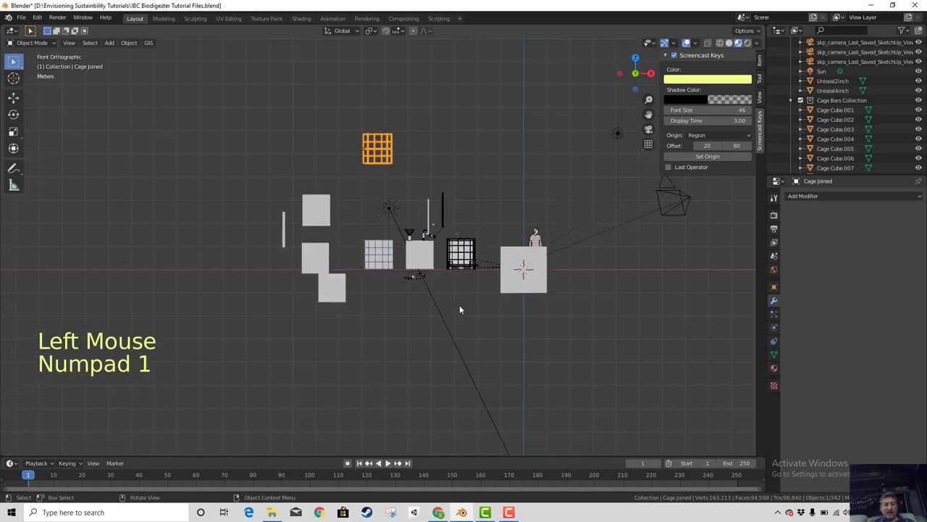
key("g")
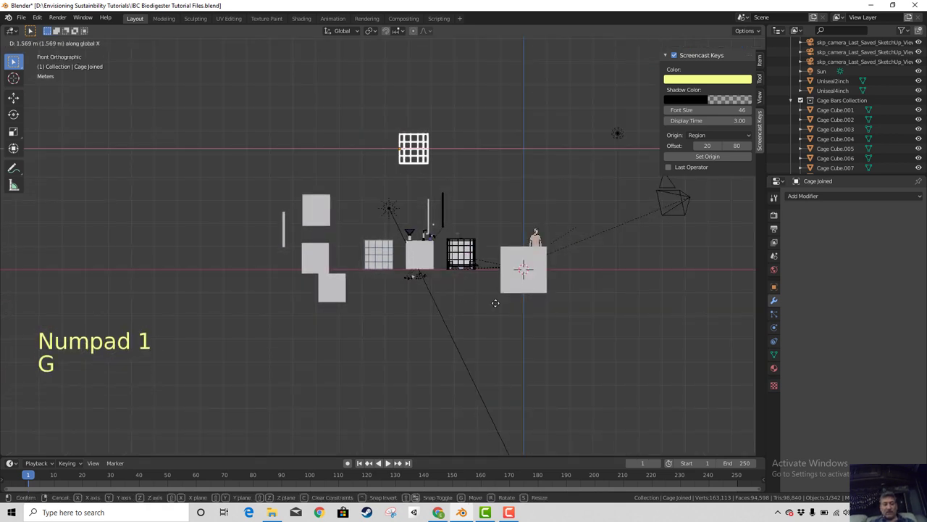
key("g")
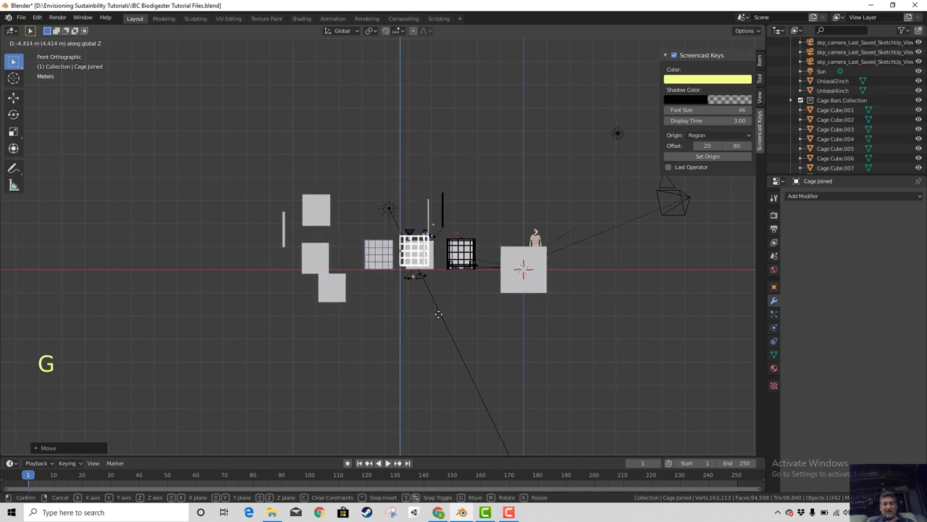
key("g")
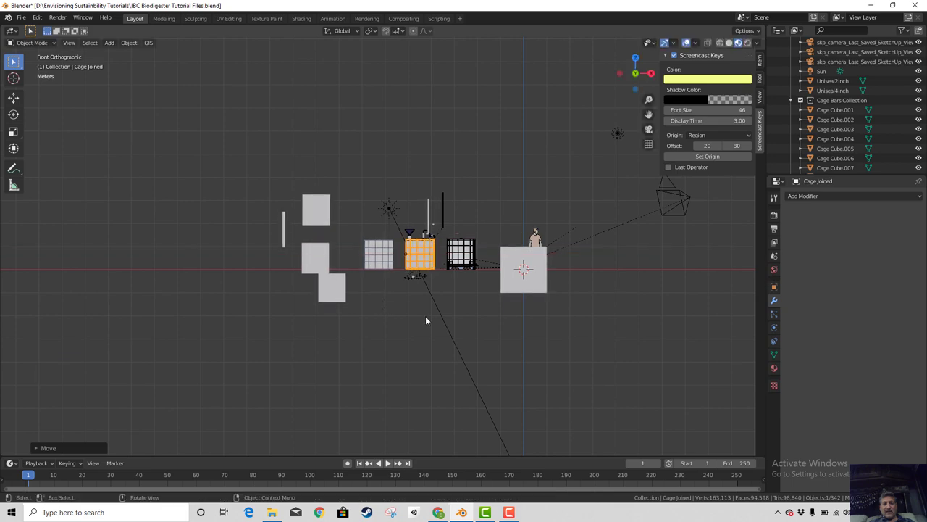
scroll("up", 3)
middle_click(522, 373)
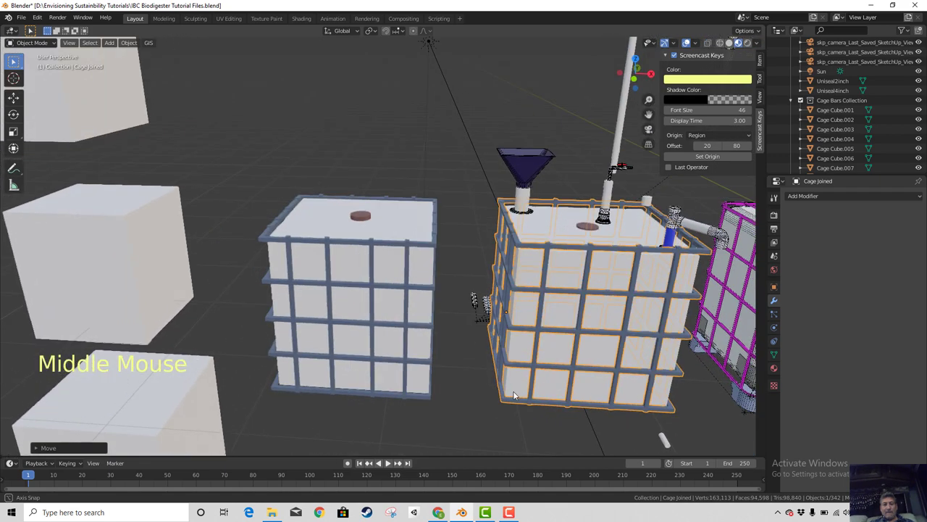
scroll("down", 3)
scroll("up", 3)
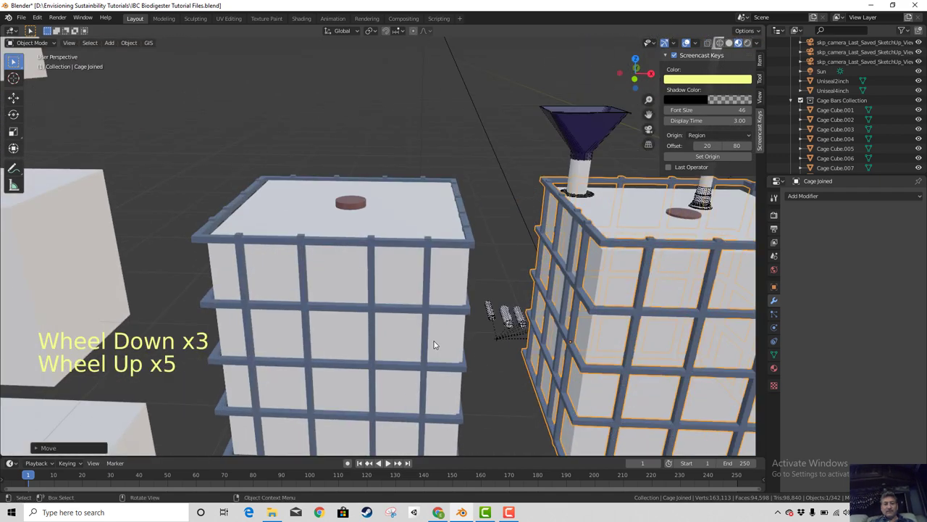
scroll("down", 3)
middle_click(451, 364)
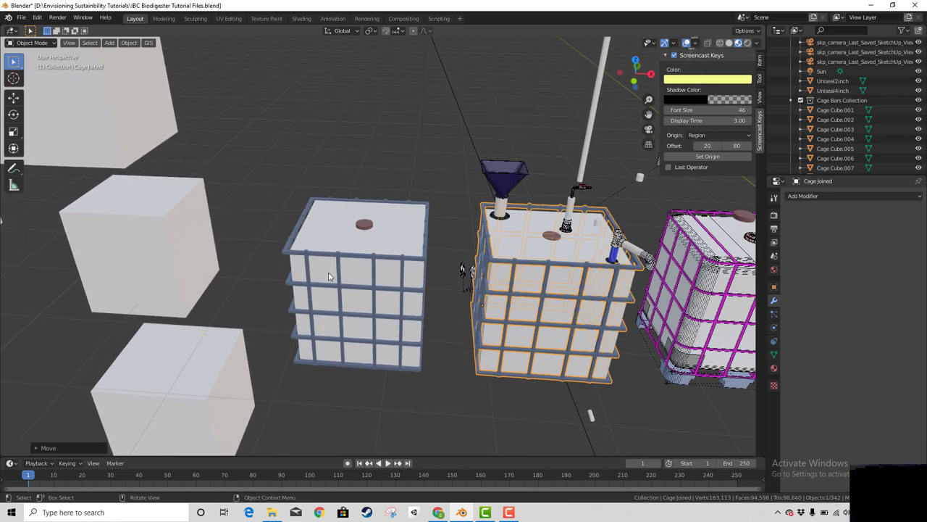
Duplicate Cage Cube.002 into Cage Cube.036 and rotate the copy
left_click(345, 278)
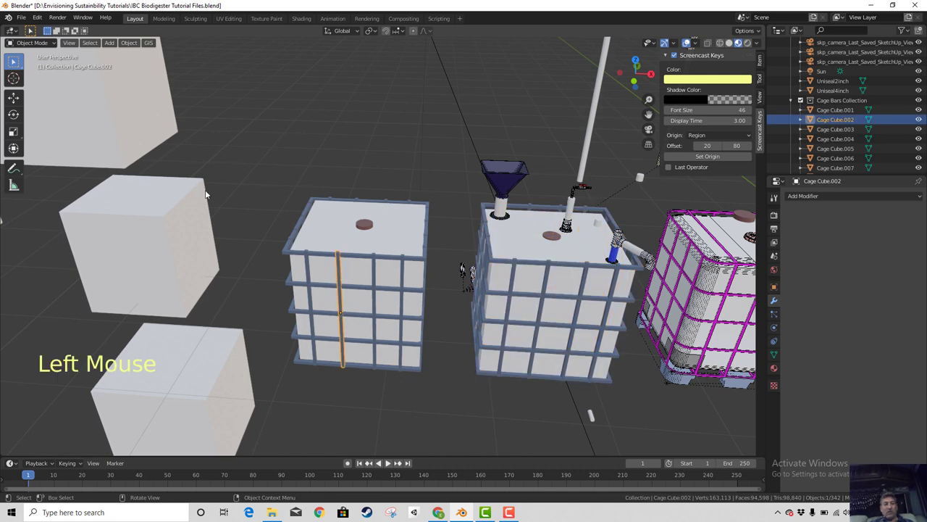
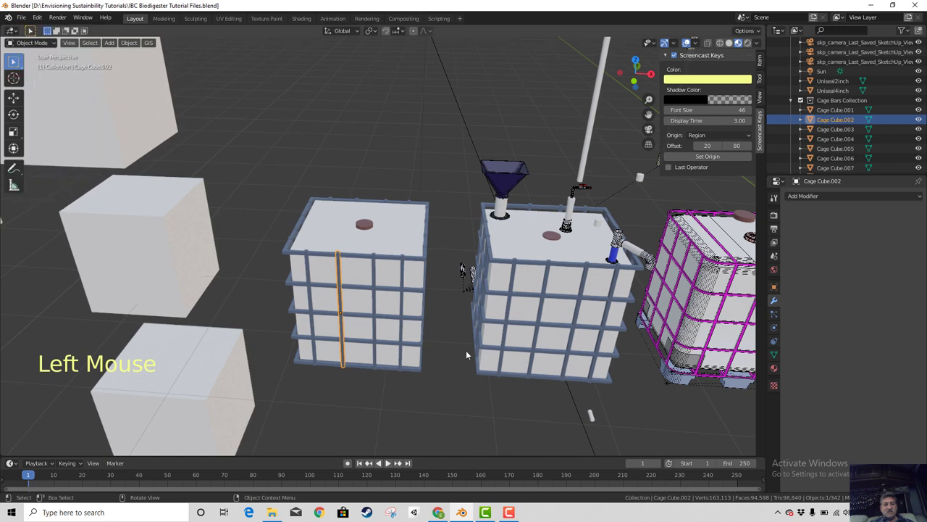
key("shift+d")
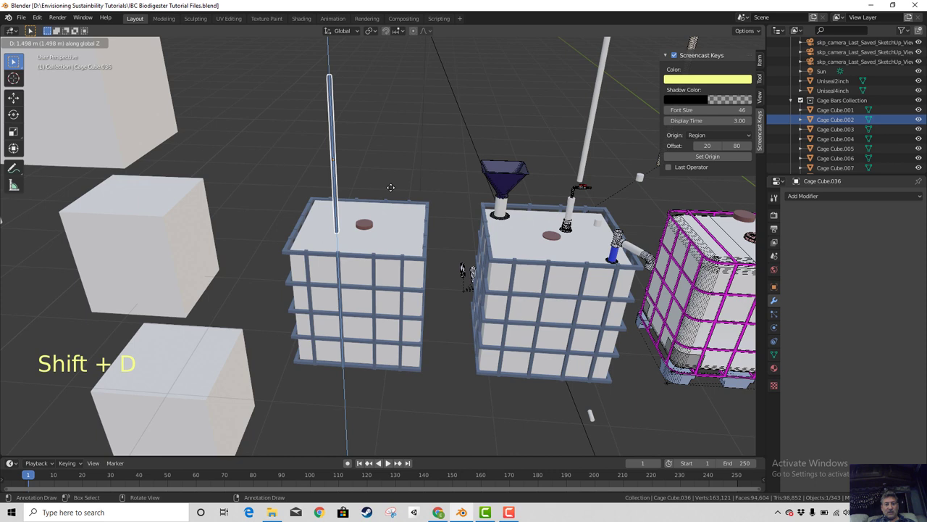
key("r")
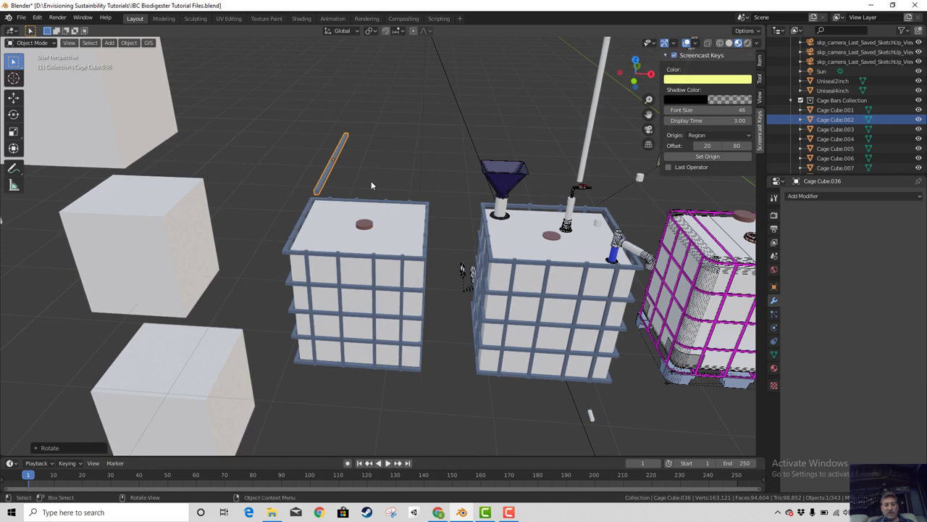
key("g")
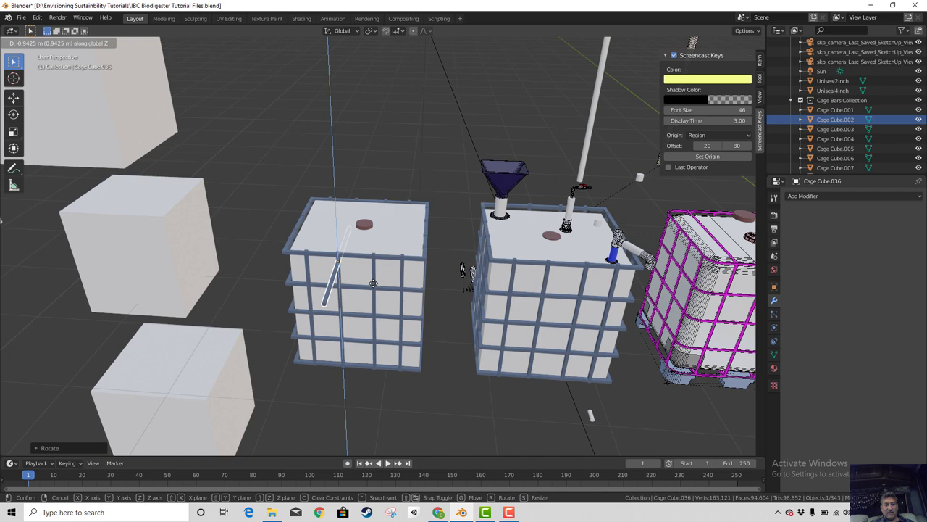
In top view, position and resize the duplicated bar Cage Cube.036
key("KP_7")
key("g")
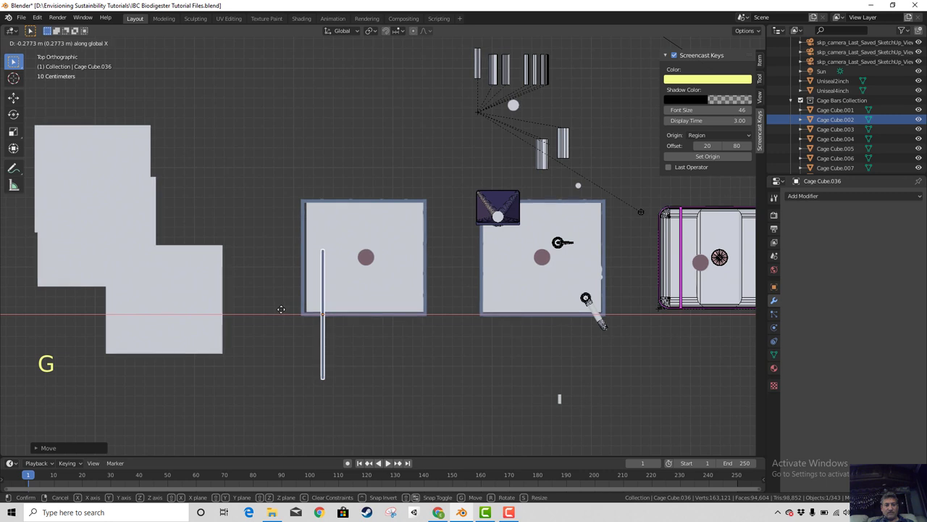
key("g")
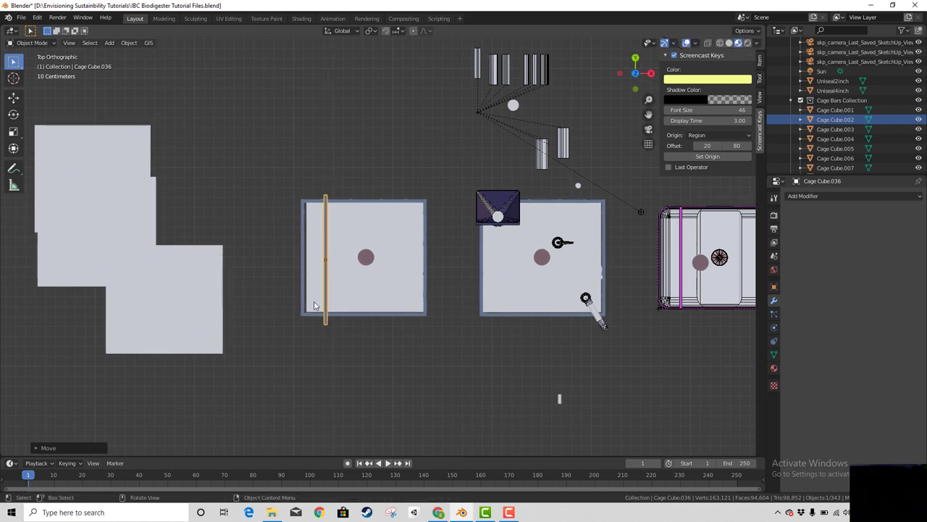
key("s")
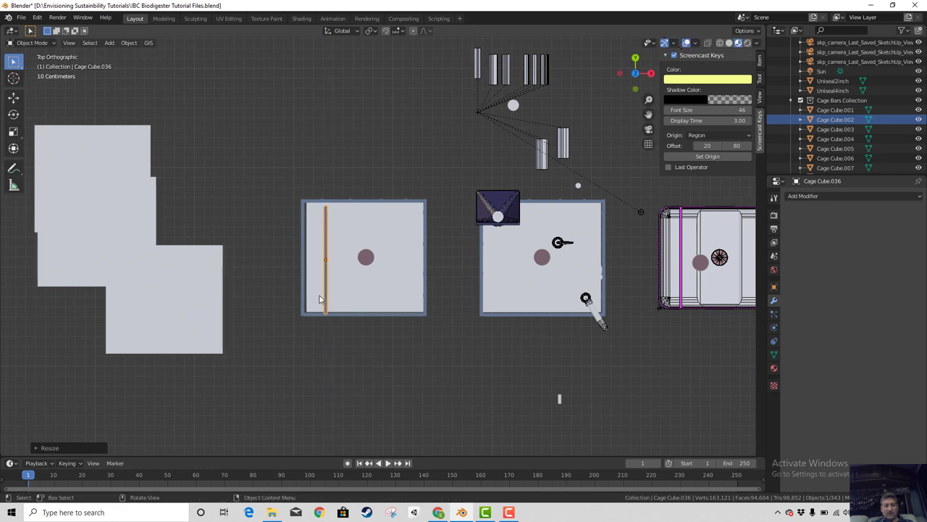
key("g")
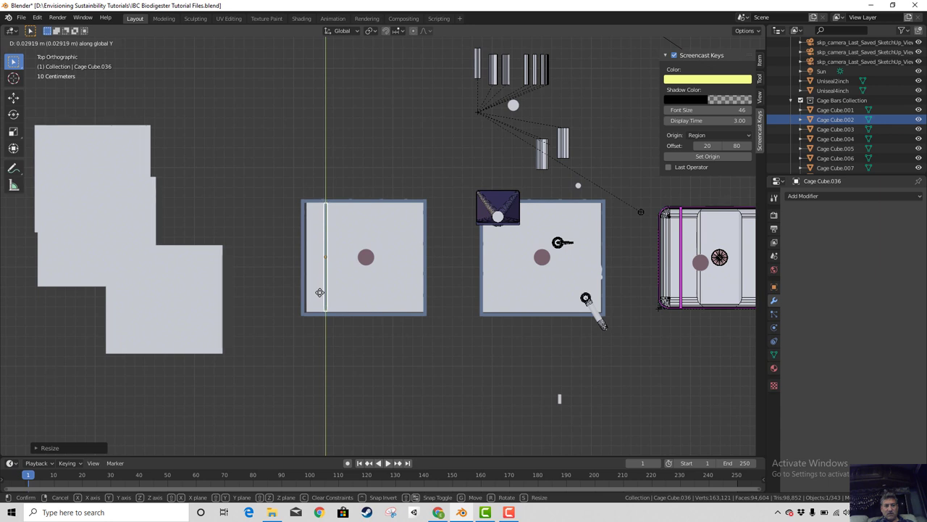
scroll("up", 3)
Scale the bar again and move it along X across the top of the middle cage
middle_click(359, 358)
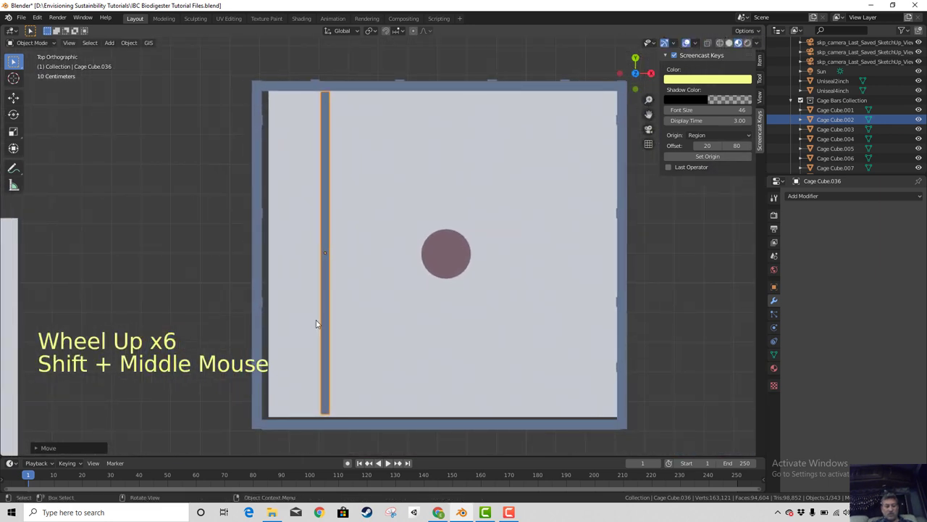
key("s")
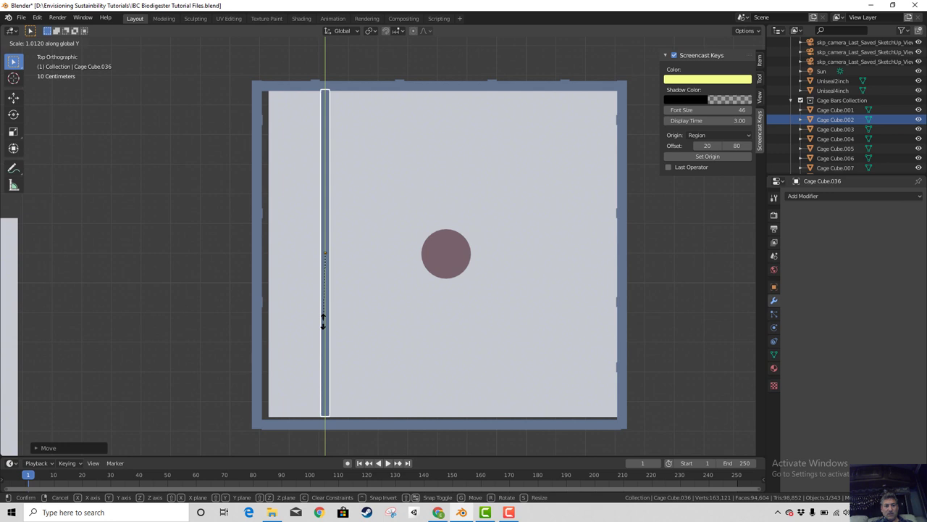
key("g")
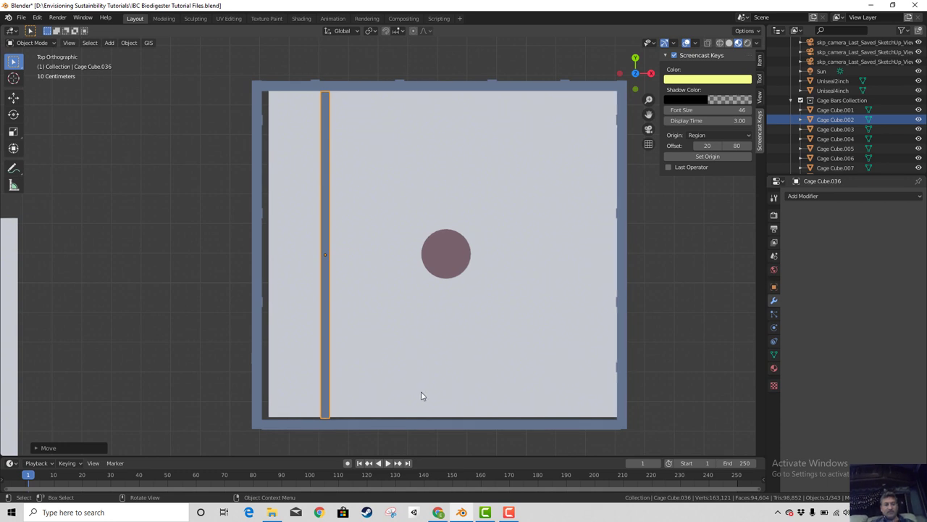
scroll("down", 3)
scroll("up", 3)
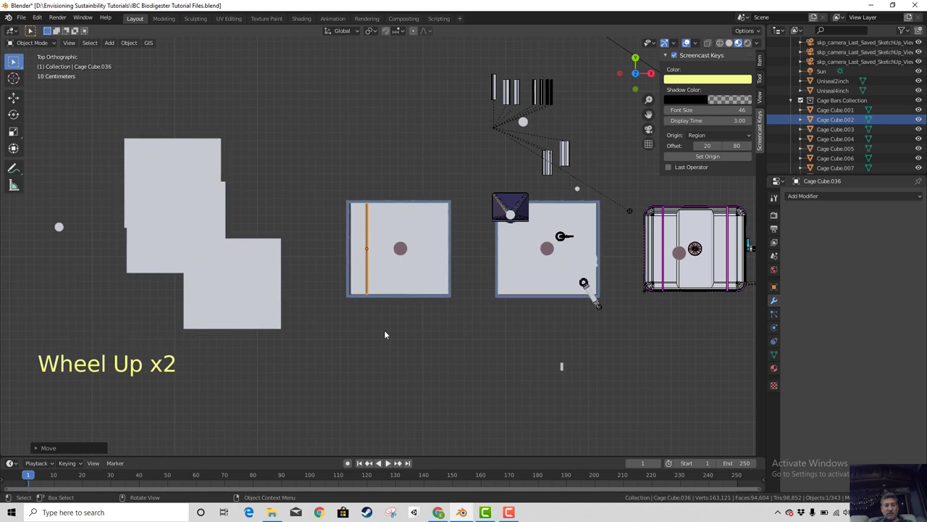
key("g")
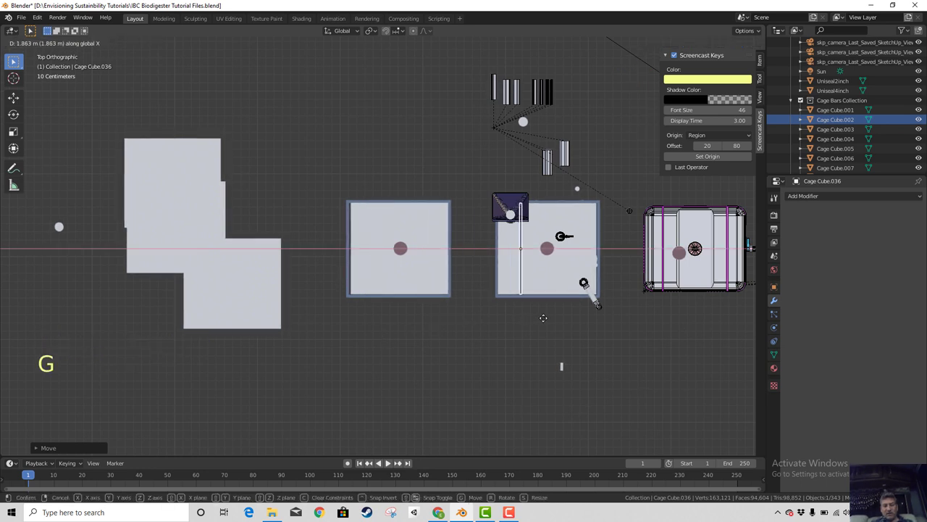
Add an Array modifier to bar Cage Cube.036 with Count 2, relative offset along X
middle_click(519, 371)
scroll("up", 3)
middle_click(566, 304)
scroll("up", 3)
scroll("down", 3)
middle_click(478, 327)
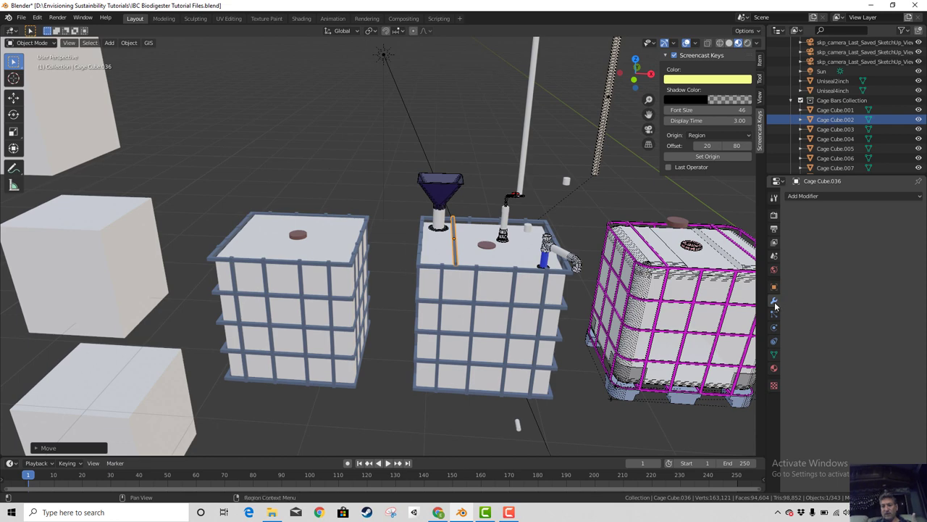
left_click(855, 202)
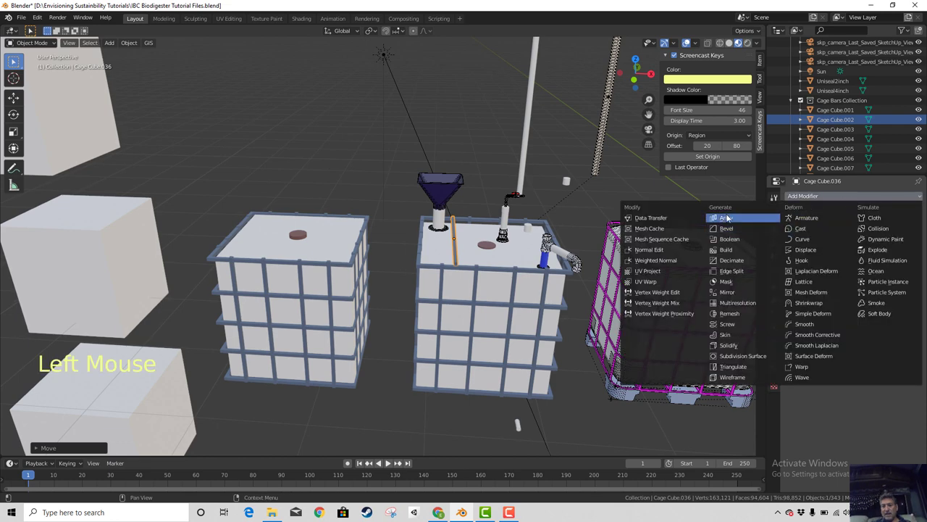
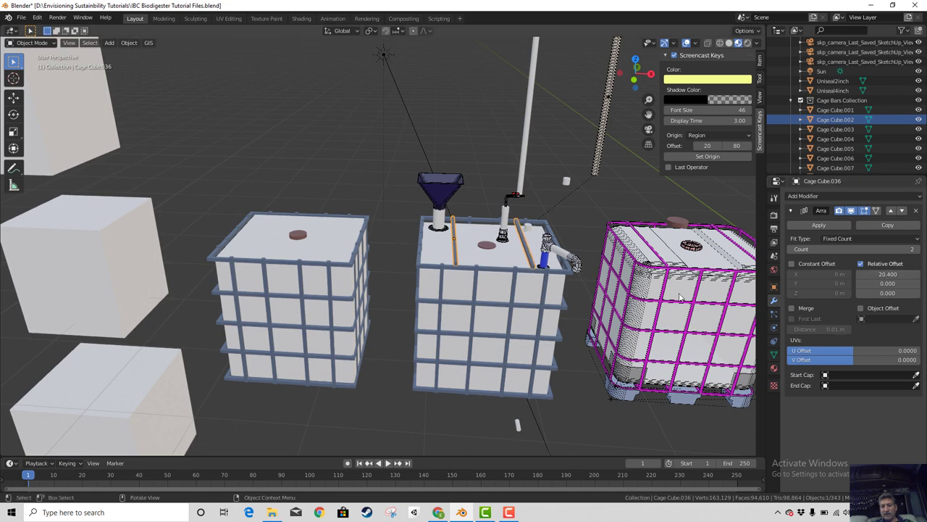
key("KP_1")
Orbit around the cage top to check the ends of the two arrayed bars
scroll("up", 3)
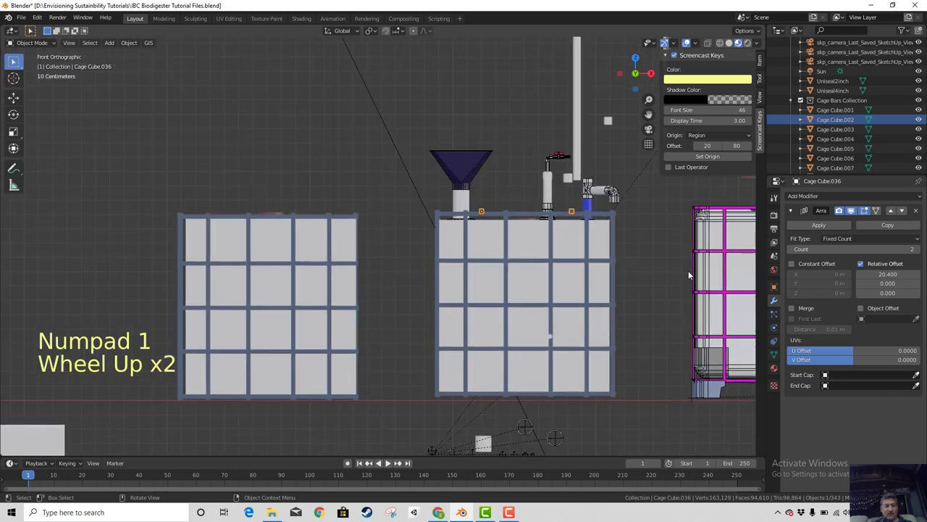
middle_click(690, 274)
scroll("up", 3)
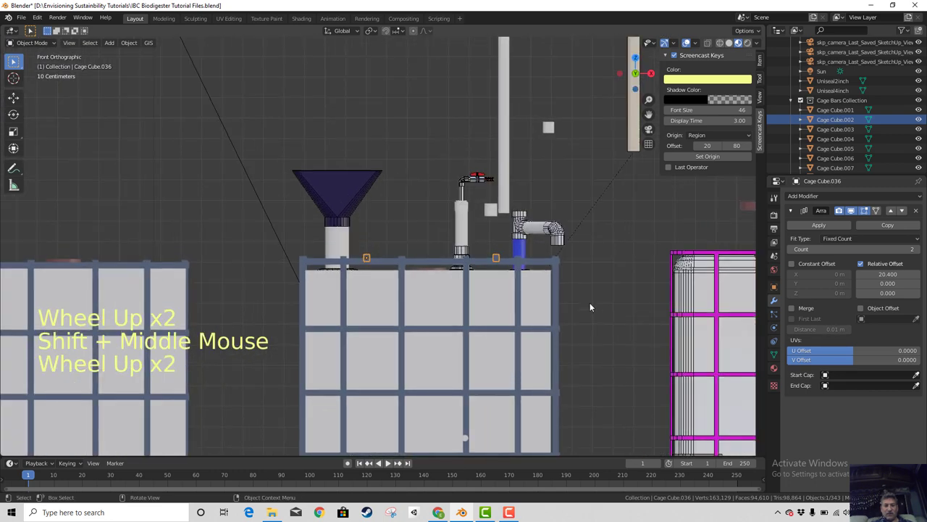
middle_click(565, 335)
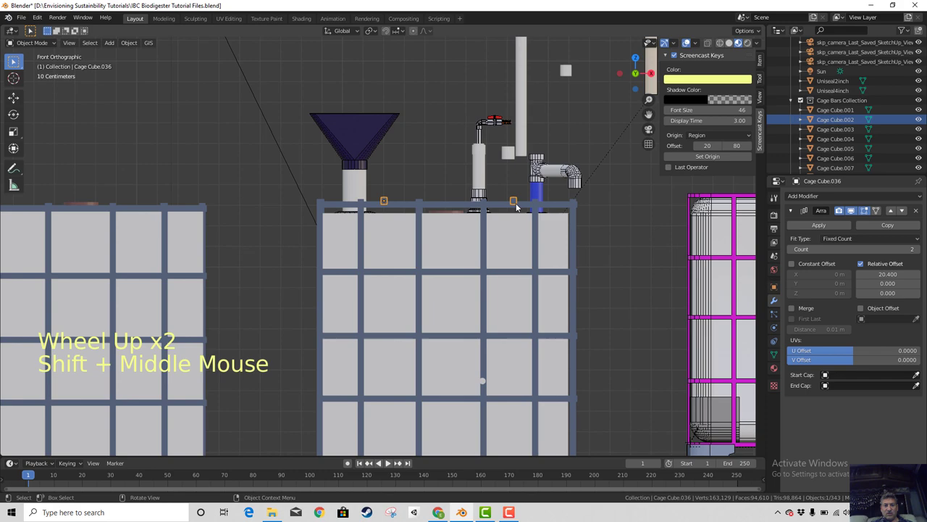
middle_click(563, 284)
scroll("down", 3)
middle_click(556, 310)
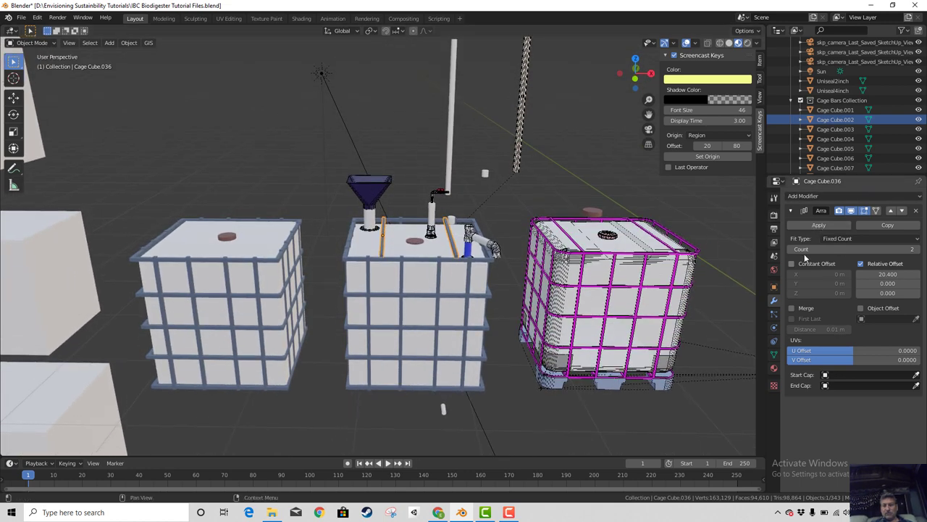
Apply the Array modifier on Cage Cube.036 so both bars become real geometry, then reselect the bars
left_click(823, 230)
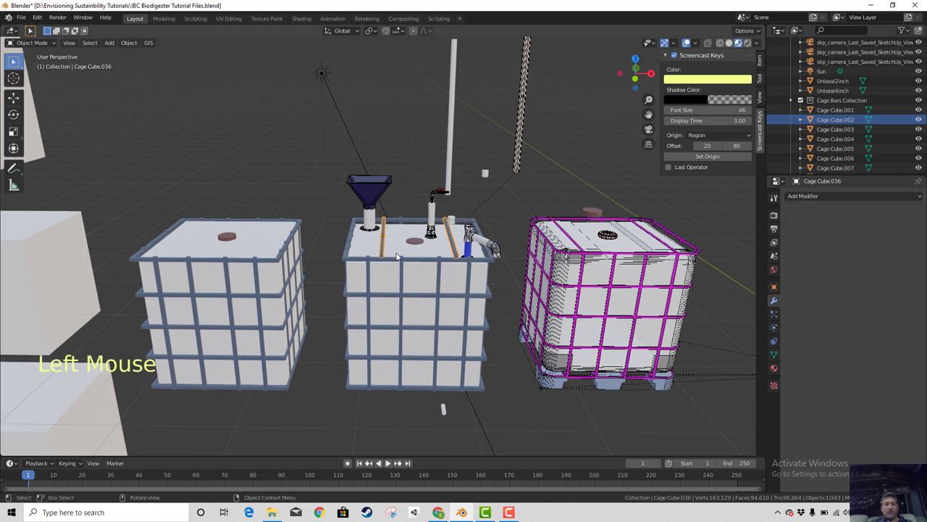
left_click(398, 260)
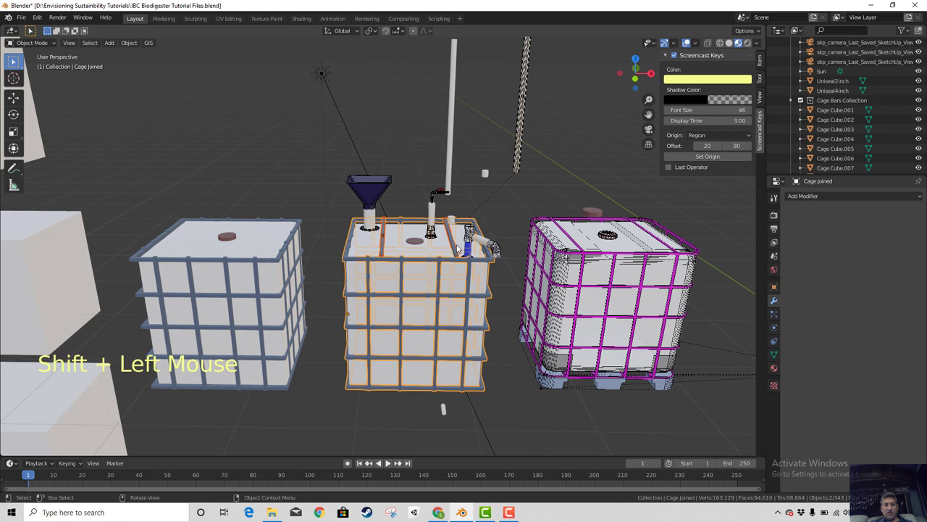
left_click(457, 253)
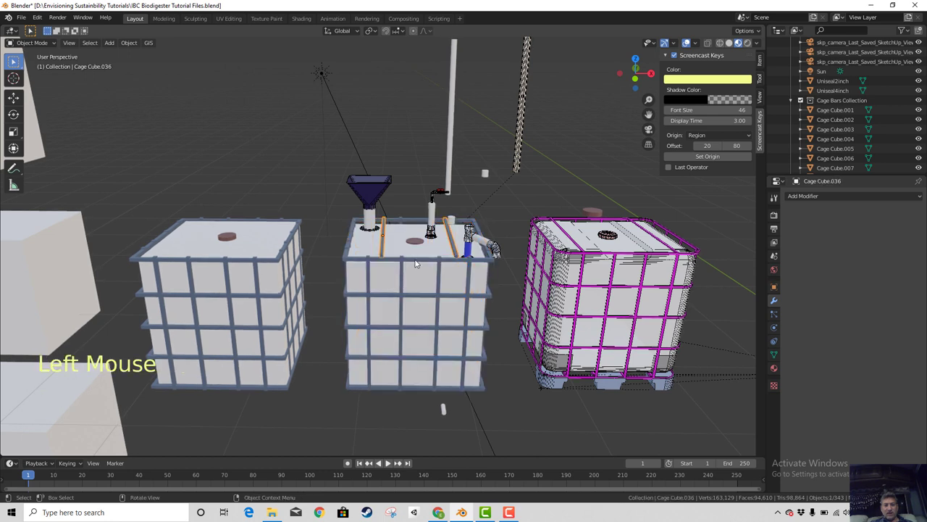
In front view, move the Cage Cube.036 bars along one axis to sit correctly on the cage top
key("KP_1")
scroll("up", 3)
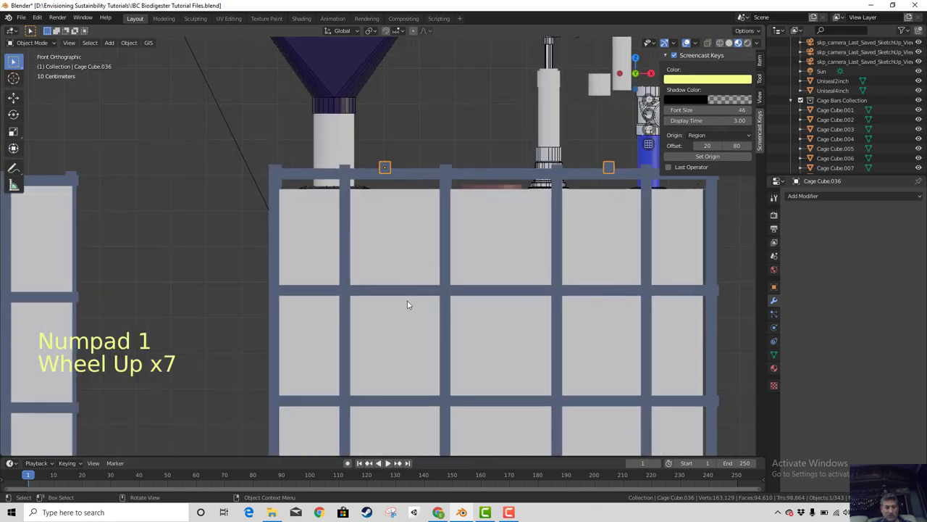
key("g")
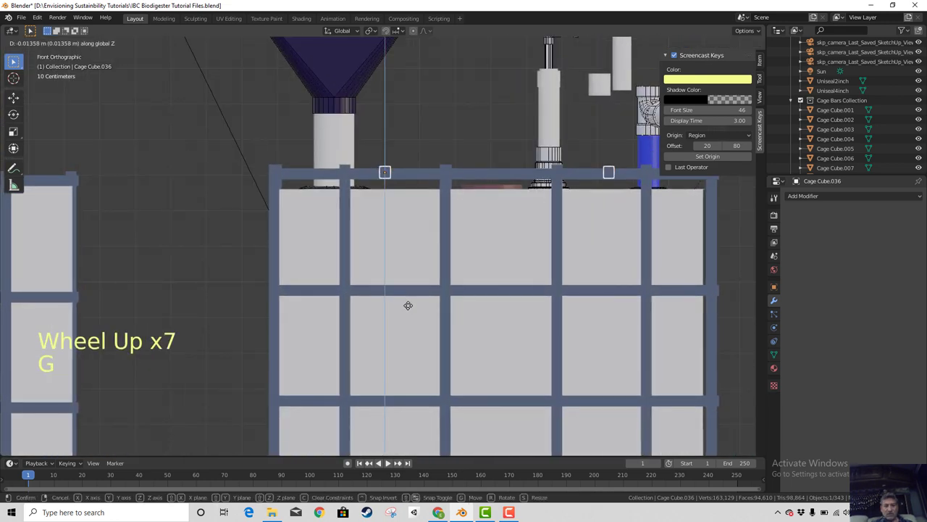
middle_click(413, 319)
scroll("down", 3)
scroll("up", 3)
scroll("down", 3)
middle_click(440, 357)
left_click(441, 283)
scroll("up", 3)
scroll("down", 3)
middle_click(481, 302)
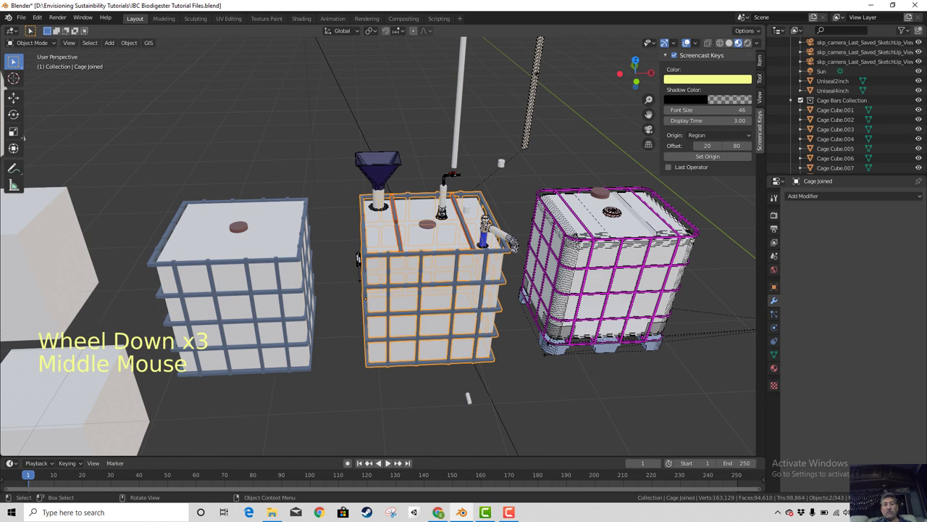
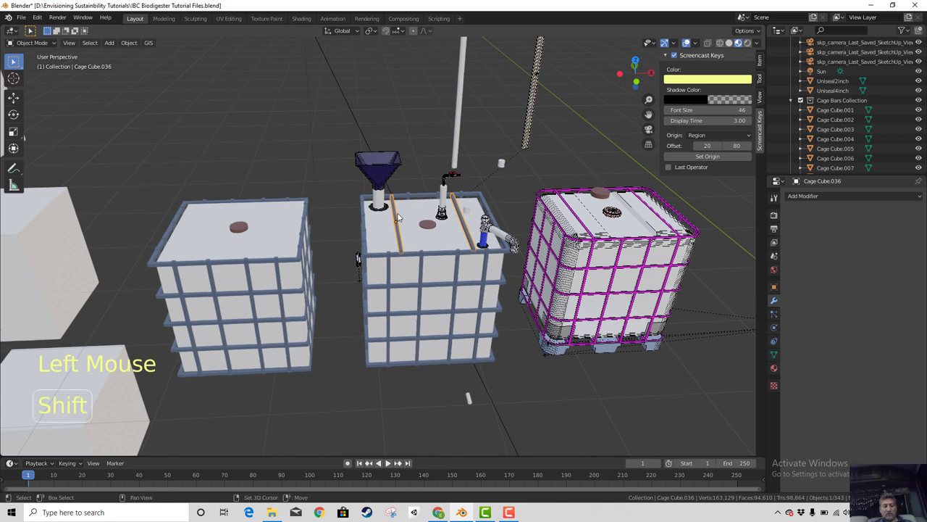
key("shift+d")
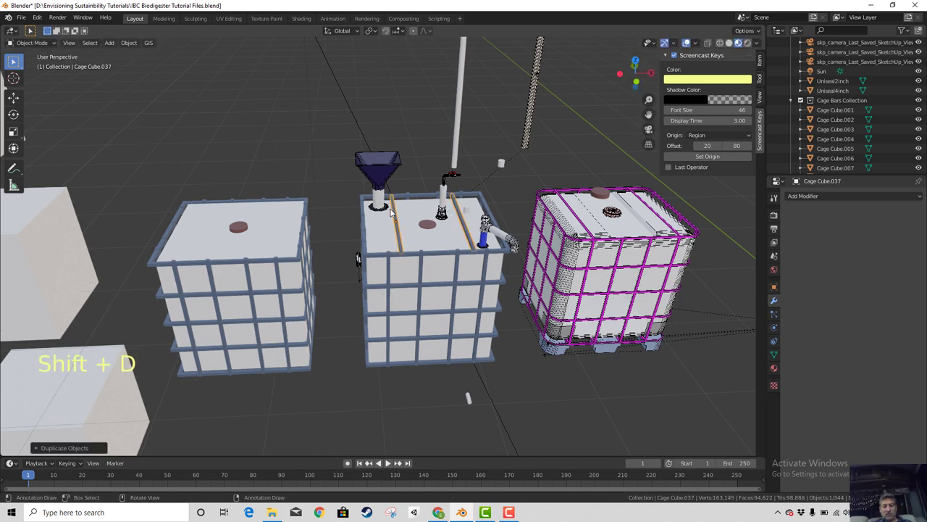
key("g")
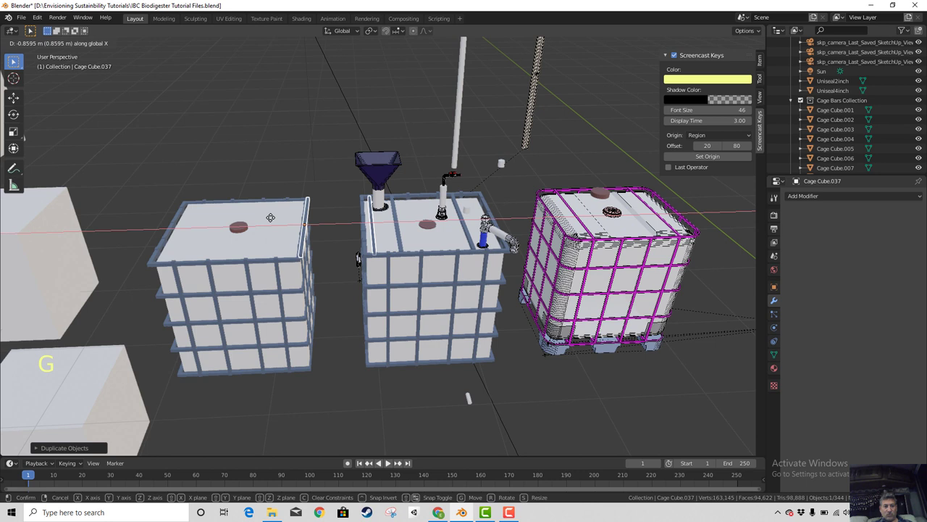
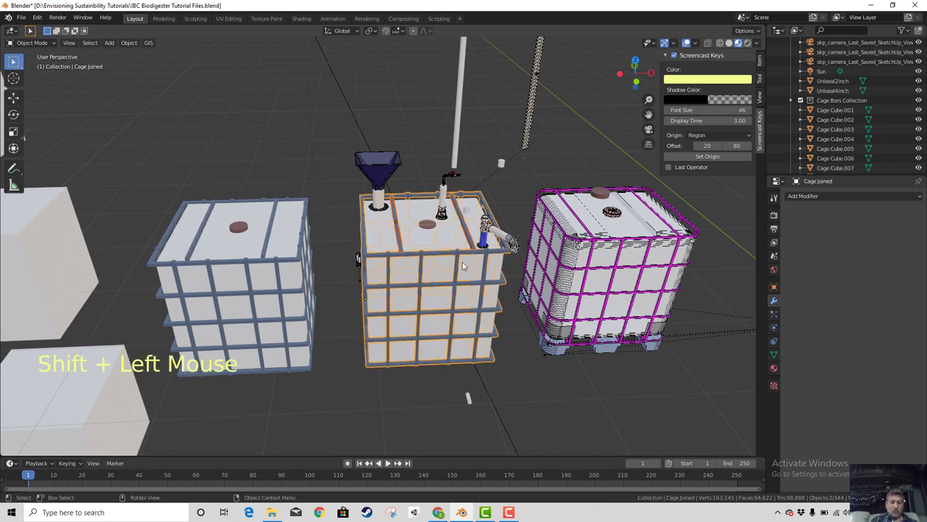
key("ctrl+j")
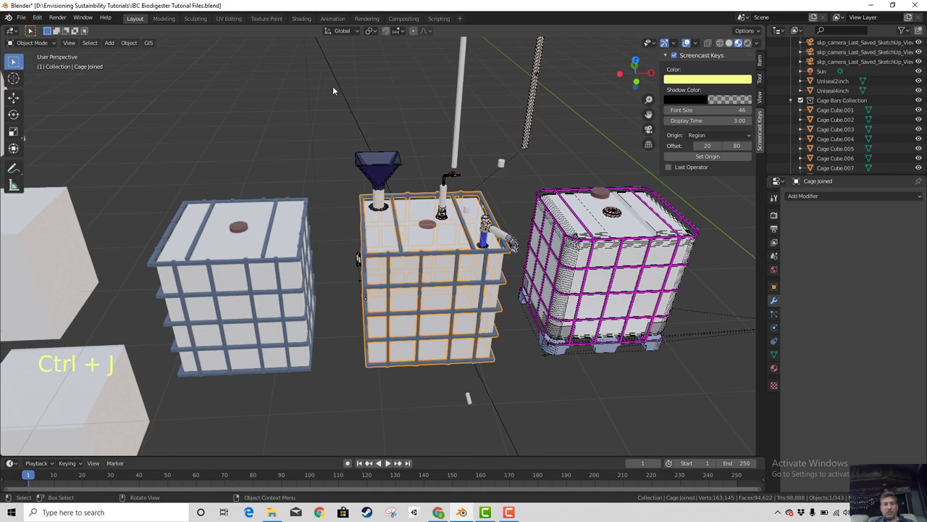
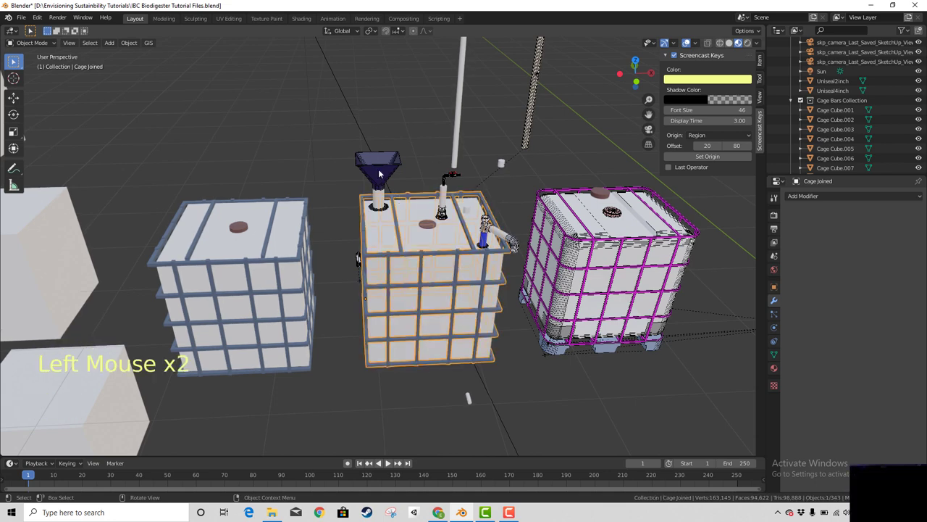
key("g")
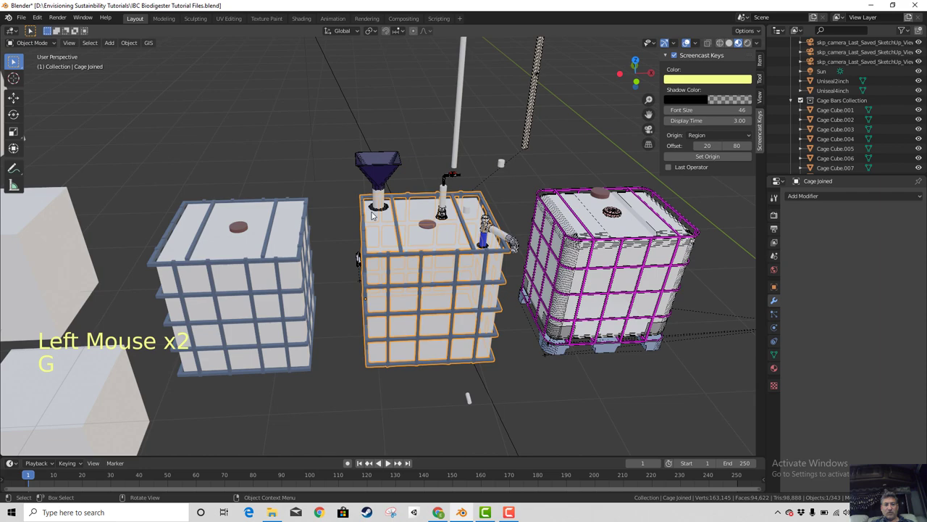
scroll("up", 3)
middle_click(358, 328)
scroll("down", 3)
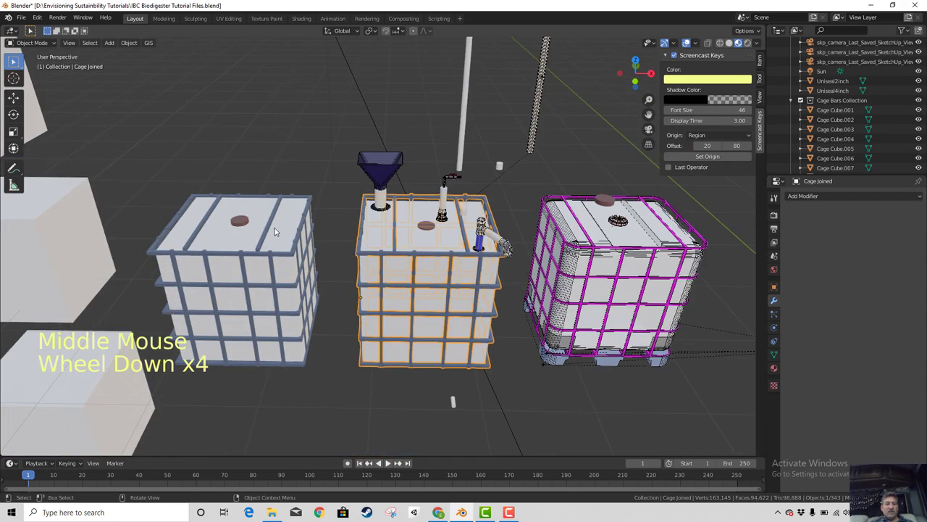
left_click(277, 230)
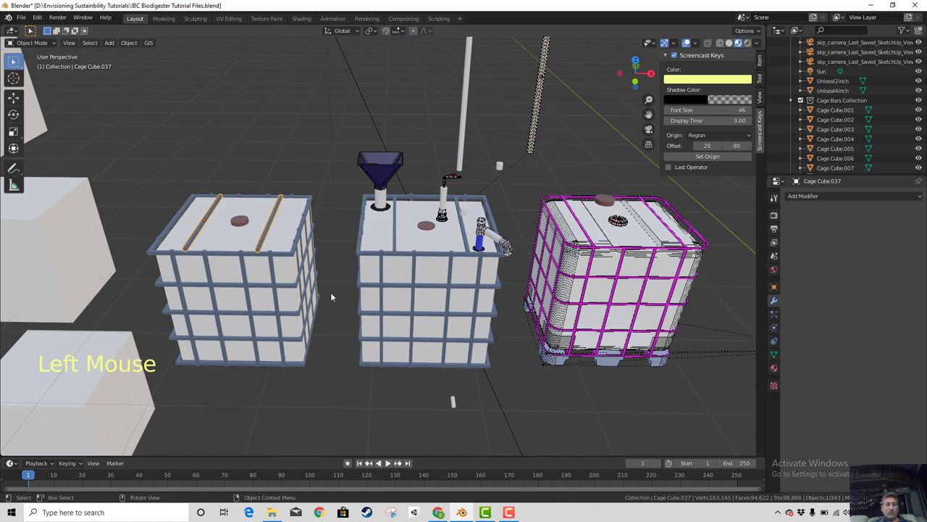
key("KP_1")
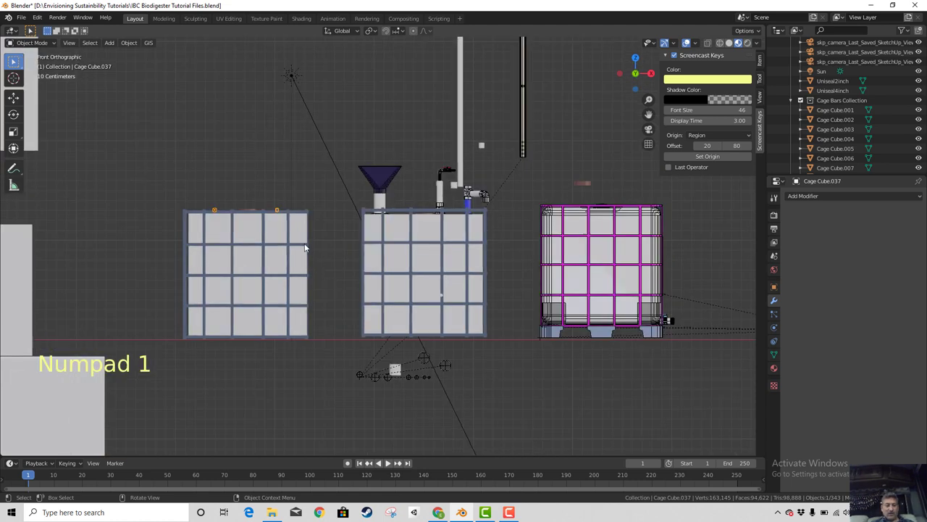
scroll("up", 3)
middle_click(310, 266)
key("g")
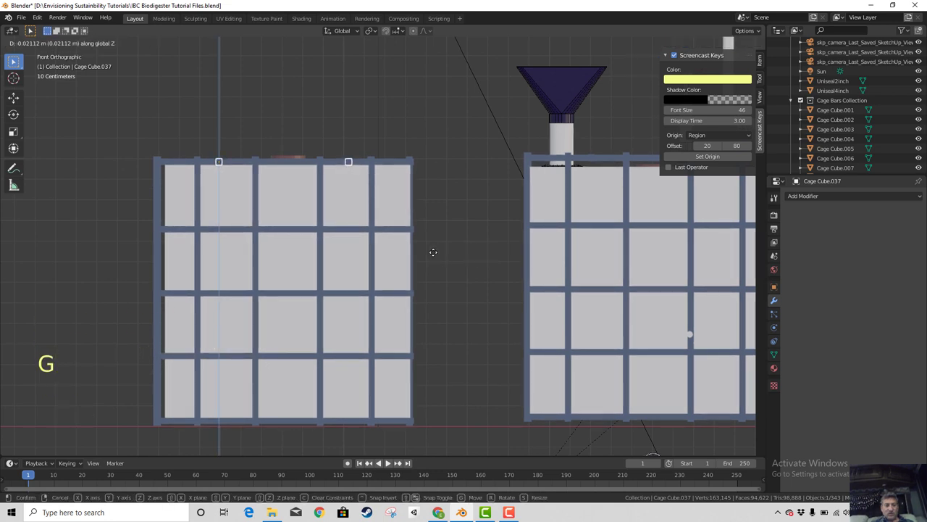
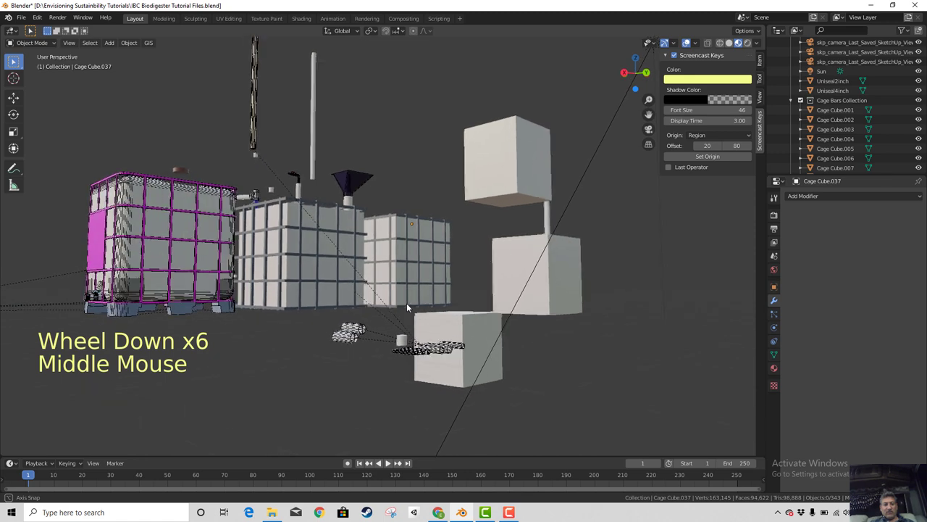
scroll("up", 3)
scroll("up", 3)
scroll("down", 3)
middle_click(463, 343)
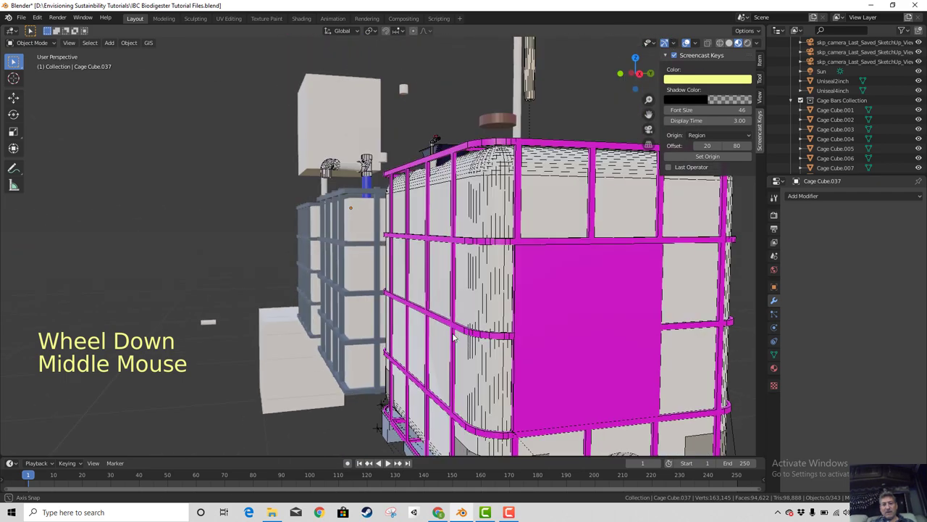
scroll("down", 3)
scroll("up", 3)
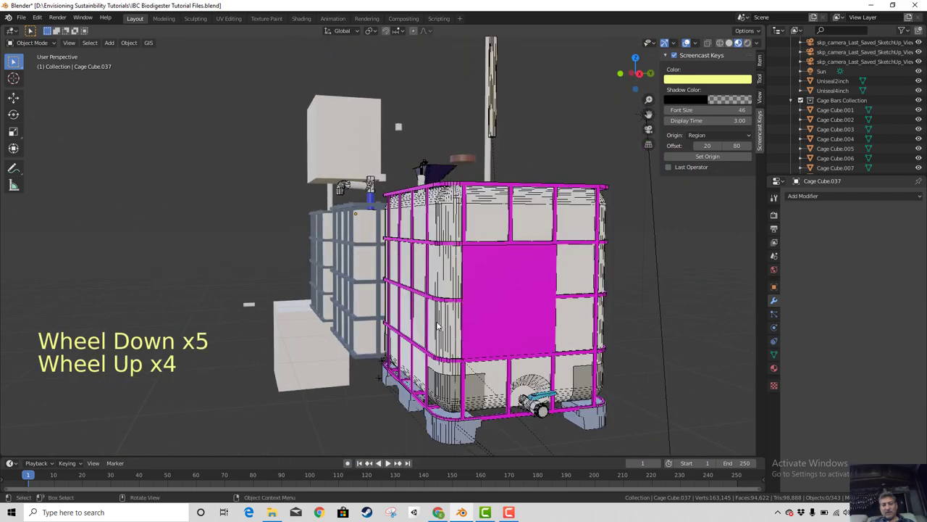
middle_click(396, 355)
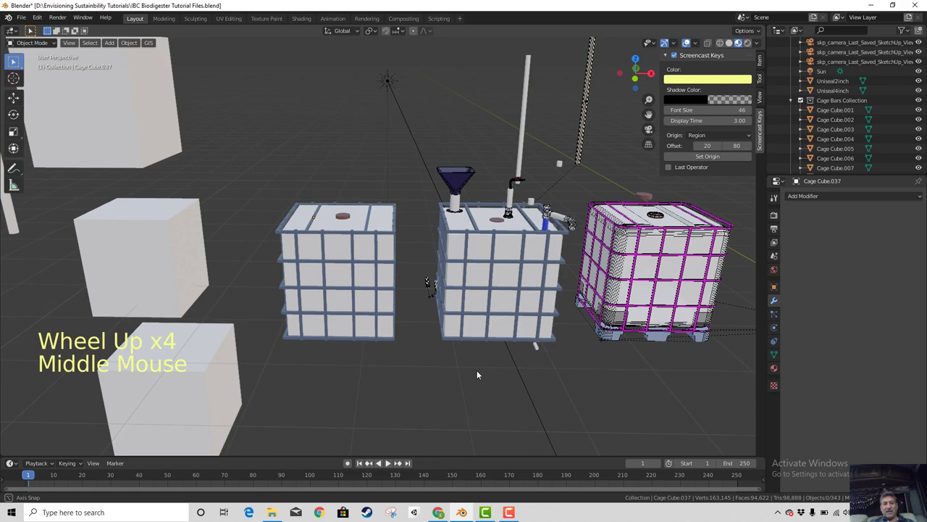
middle_click(509, 373)
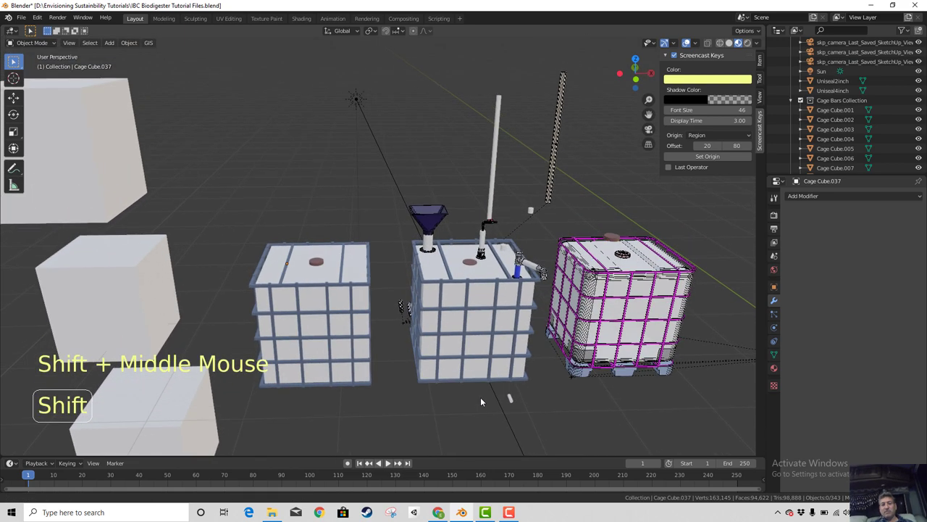
middle_click(482, 400)
scroll("up", 3)
middle_click(476, 387)
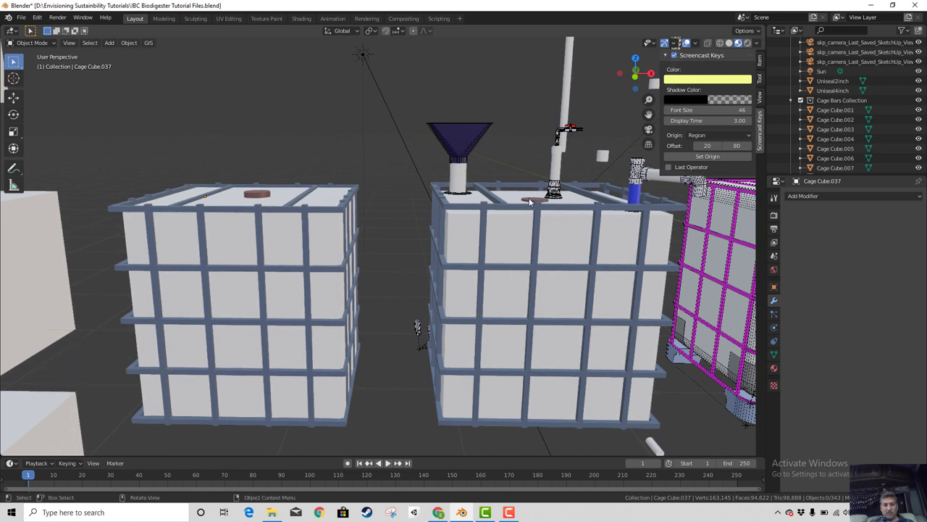
Move the IBCLIDTH.001 lid piece onto the top of the grey-framed tank and confirm its position
left_click(534, 201)
key("g")
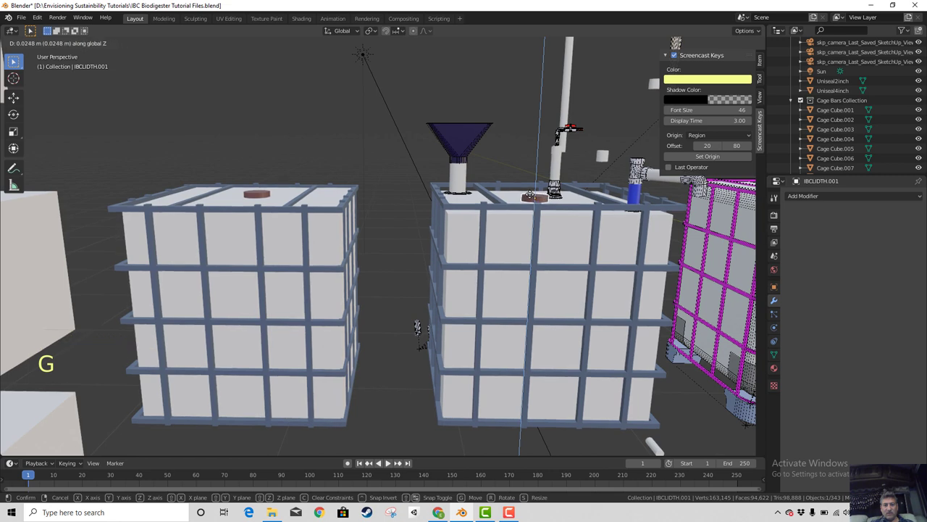
scroll("down", 3)
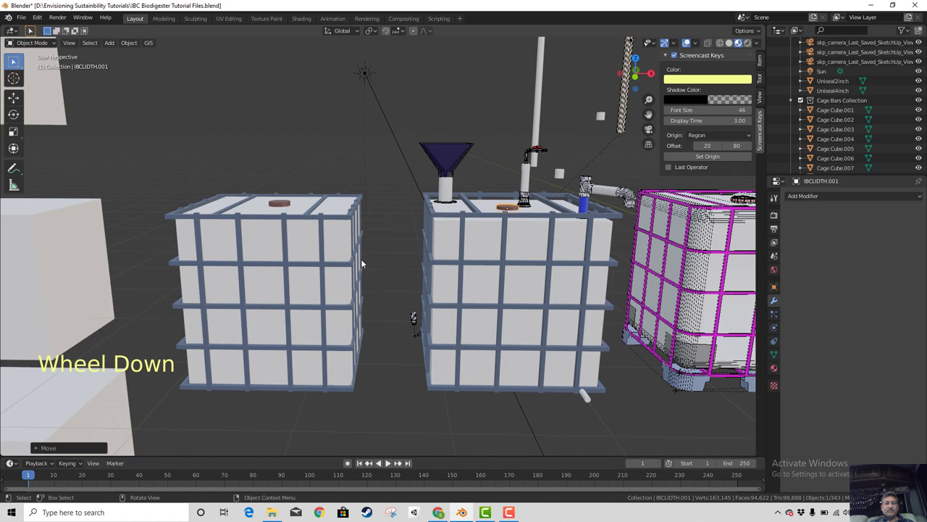
scroll("down", 3)
middle_click(386, 308)
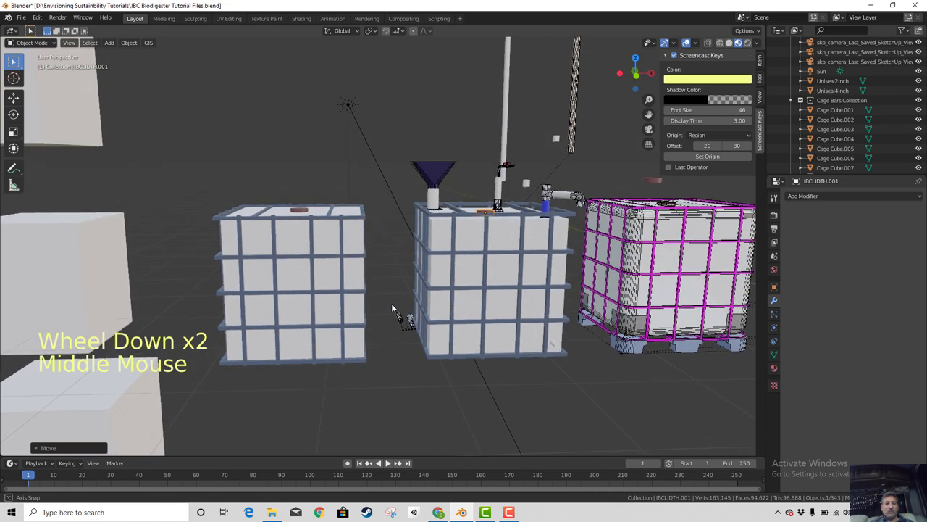
left_click(29, 20)
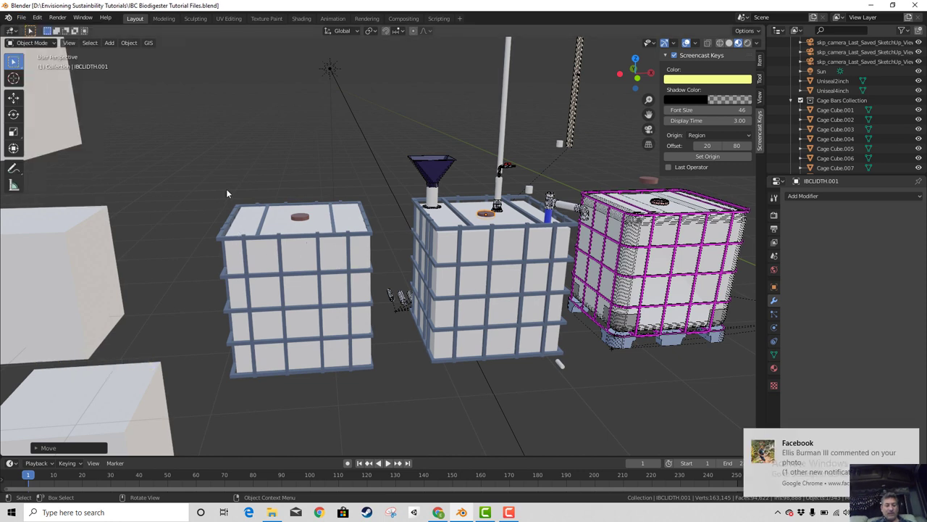
key("b")
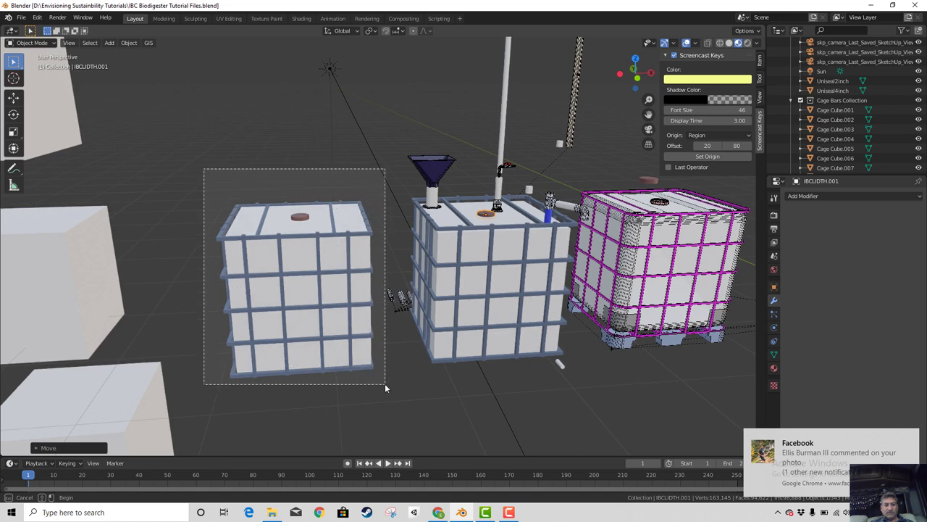
scroll("down", 3)
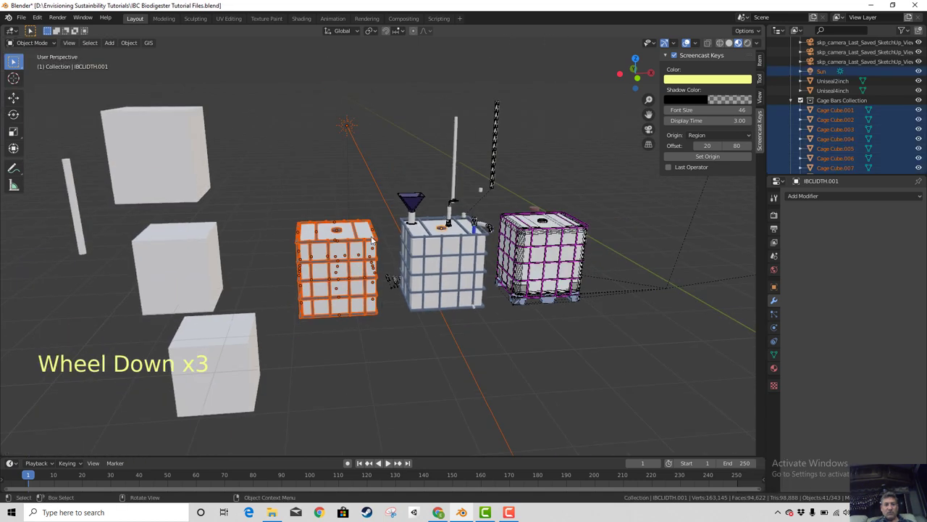
left_click(354, 135)
left_click(353, 135)
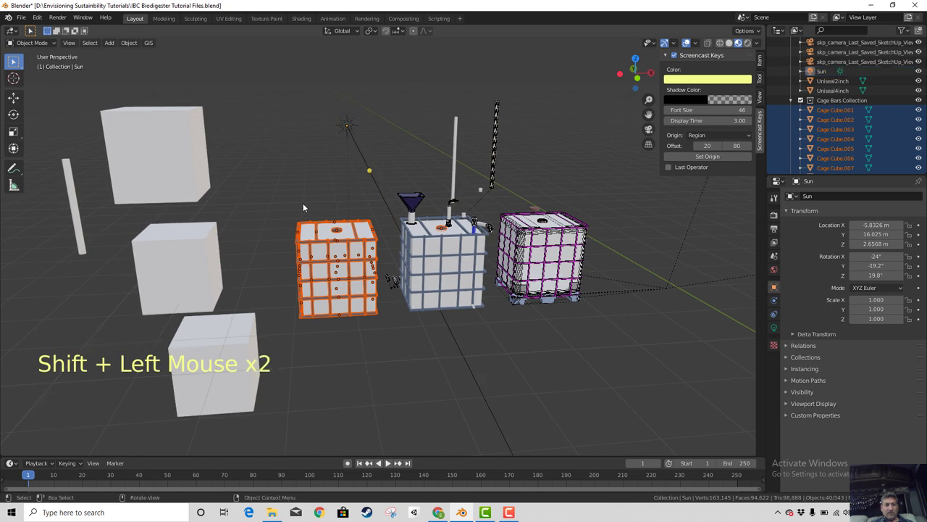
scroll("up", 3)
scroll("down", 3)
scroll("down", 3)
middle_click(384, 346)
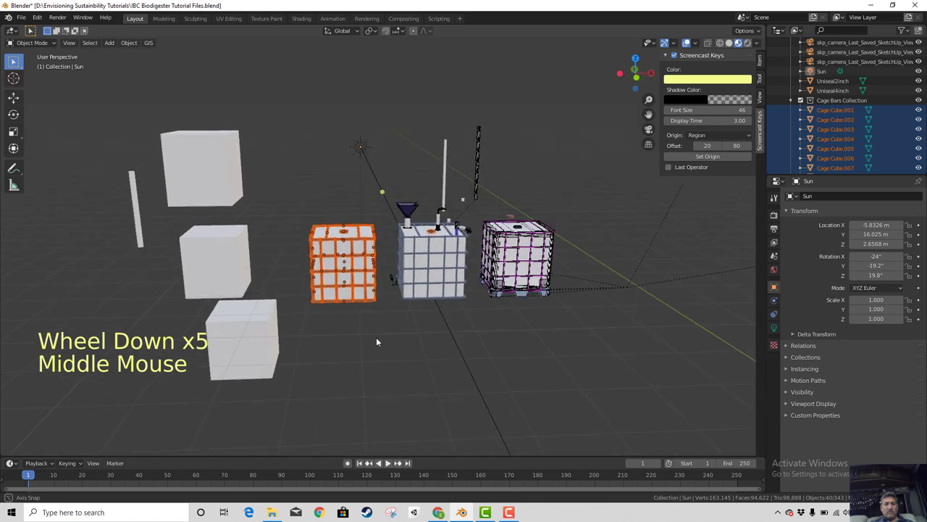
left_click(285, 225)
middle_click(366, 348)
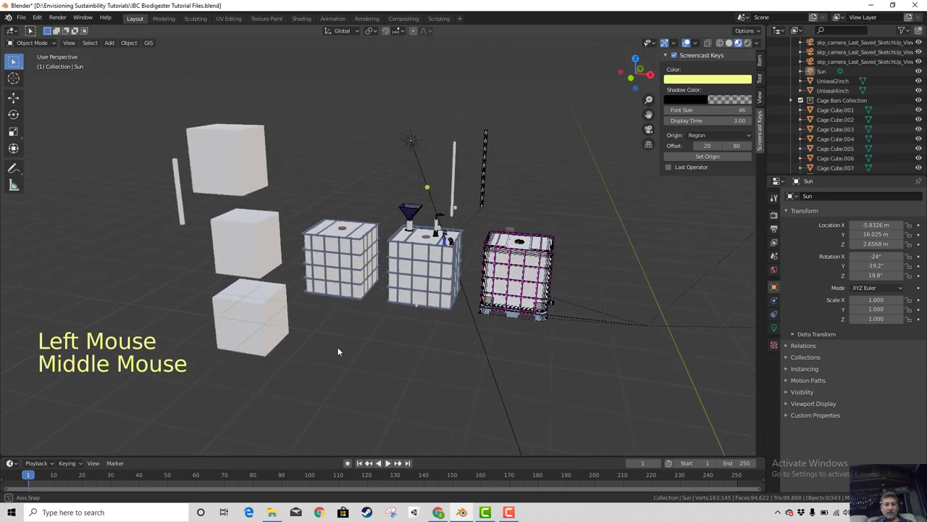
scroll("up", 3)
From top view, slide the IBCLIDTH.002 lid piece along the X axis over the framed tank
key("KP_7")
key("b")
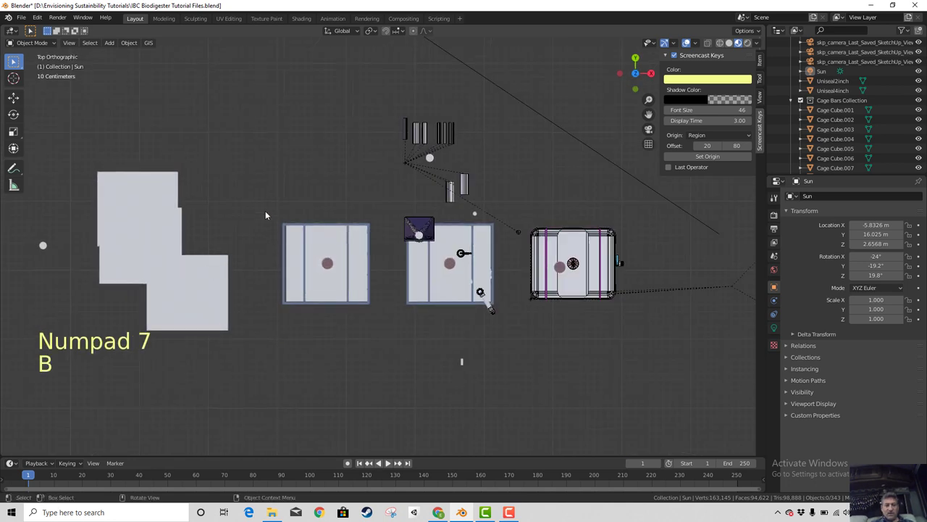
left_click(329, 282)
scroll("up", 3)
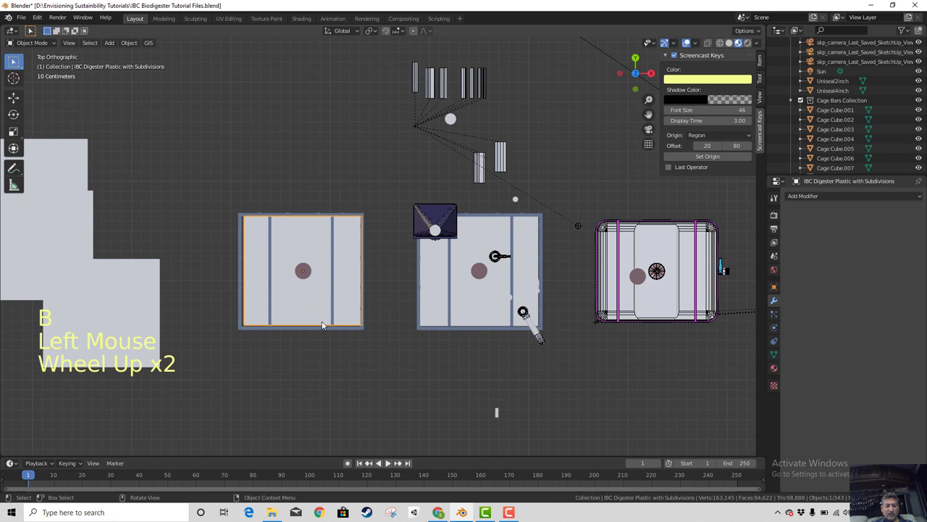
key("g")
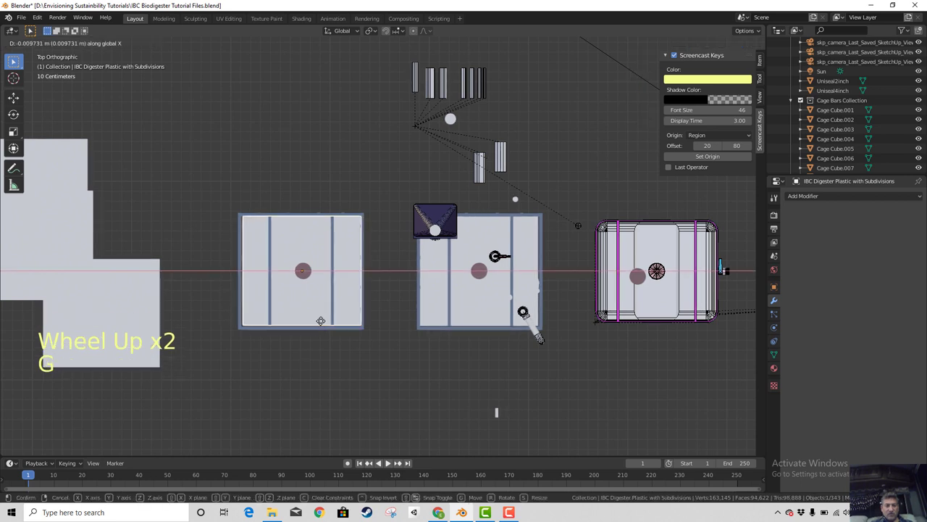
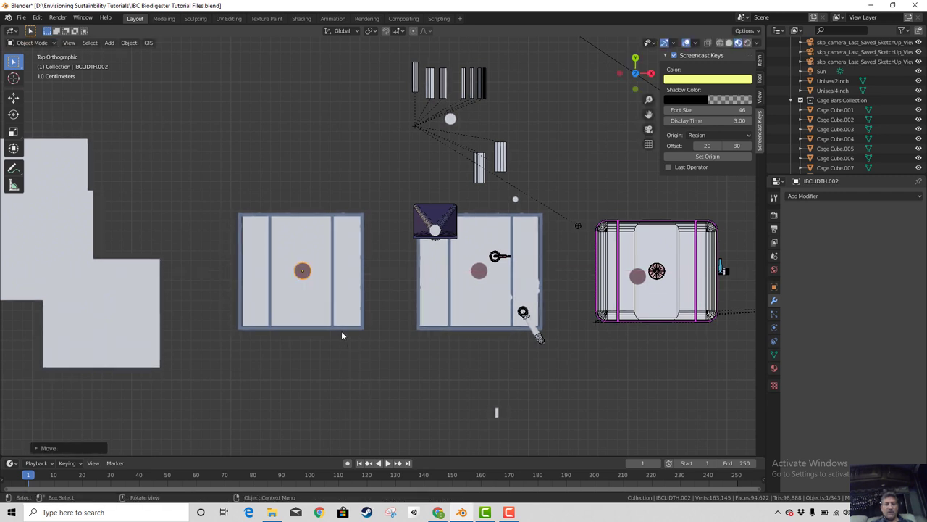
key("b")
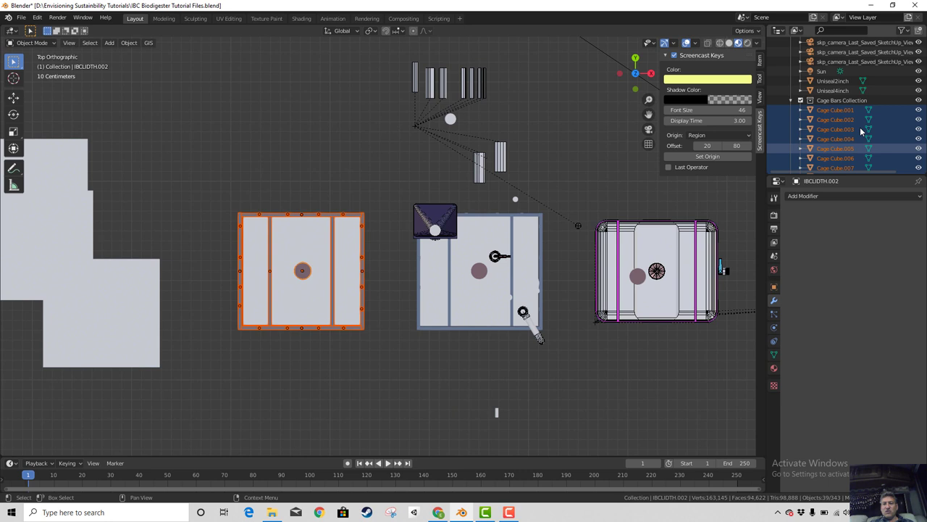
Create a new sub-collection inside Cage Bars Collection from the Outliner context menu
scroll("down", 3)
scroll("up", 3)
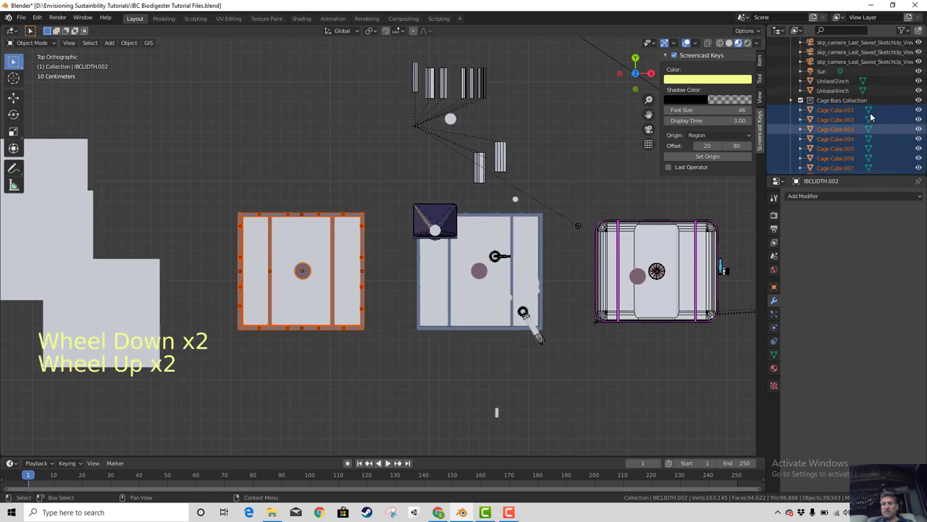
scroll("down", 3)
scroll("up", 3)
scroll("down", 3)
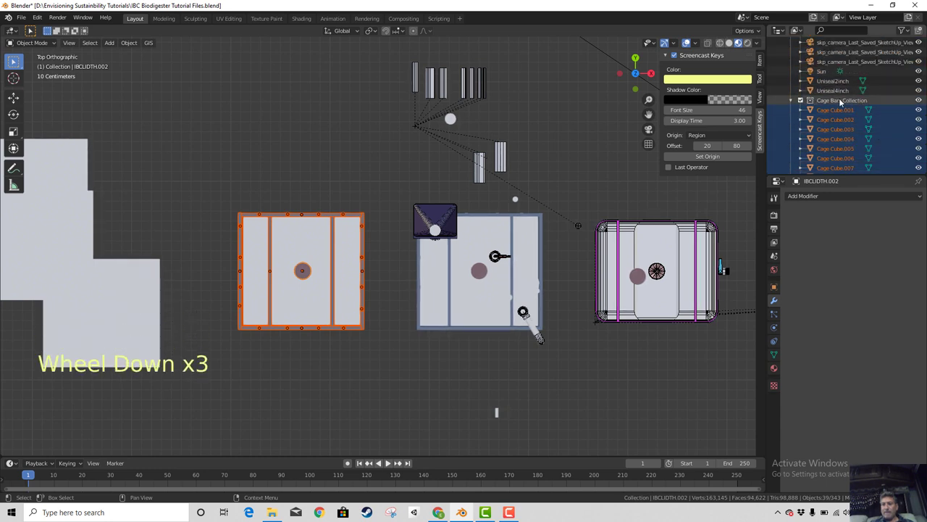
right_click(842, 102)
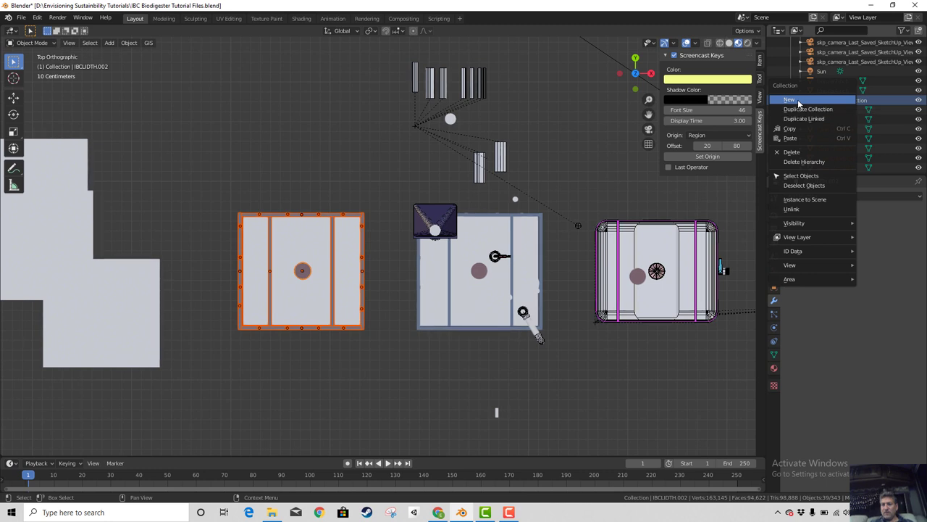
scroll("down", 3)
scroll("down", 3)
scroll("up", 3)
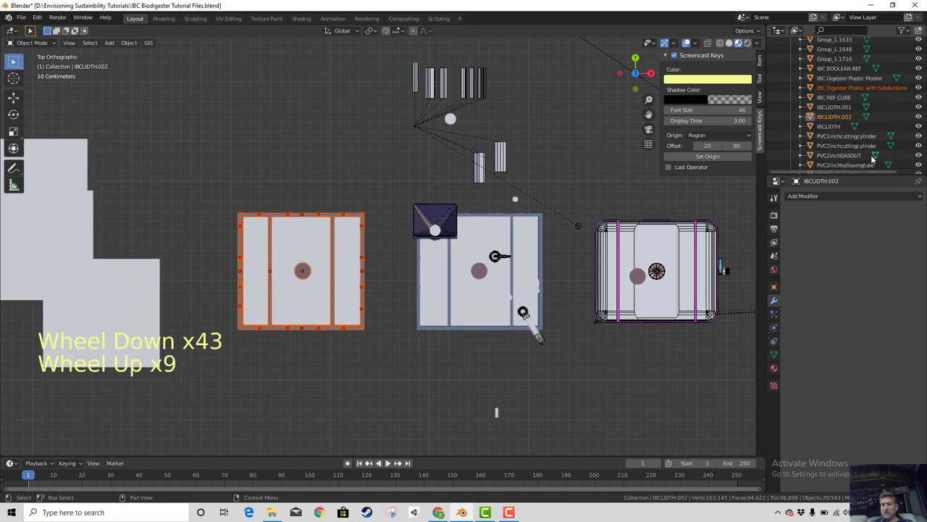
scroll("up", 3)
scroll("up", 3)
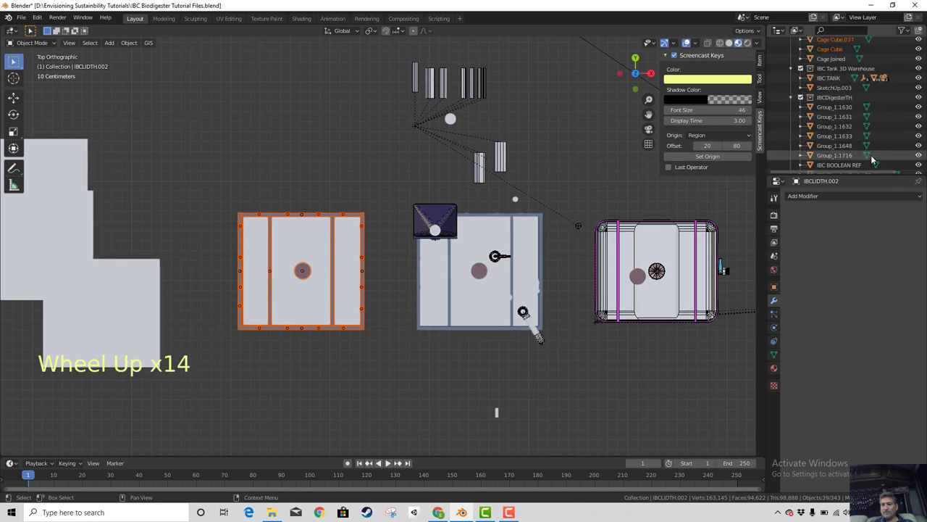
scroll("up", 3)
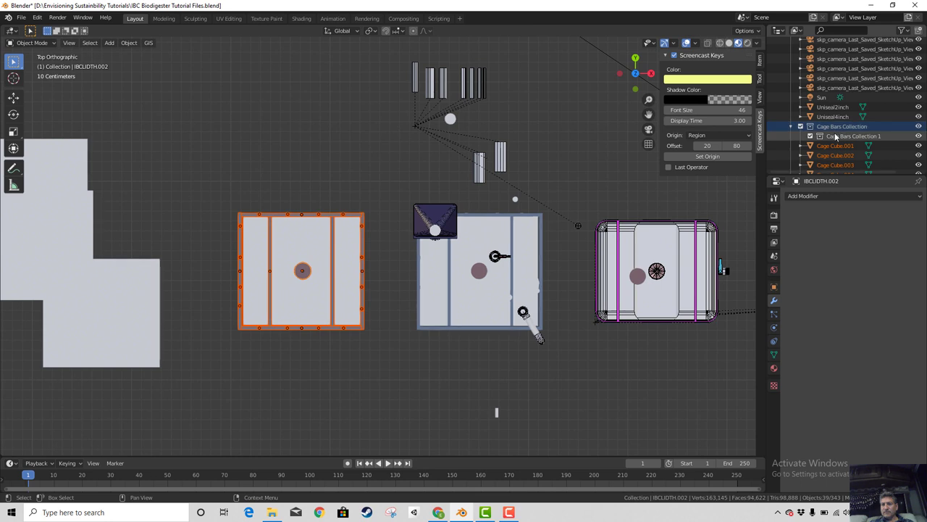
Select all 38 objects of Cage Bars Collection via Select Objects in the Outliner
left_click(838, 137)
left_click(836, 132)
left_click(845, 151)
left_click(843, 162)
scroll("down", 3)
scroll("up", 3)
left_click(846, 134)
right_click(846, 134)
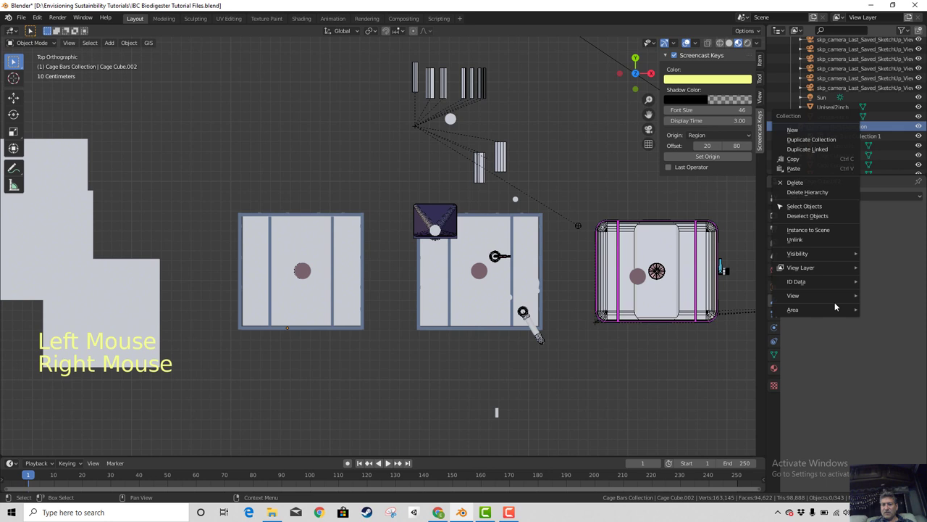
right_click(827, 132)
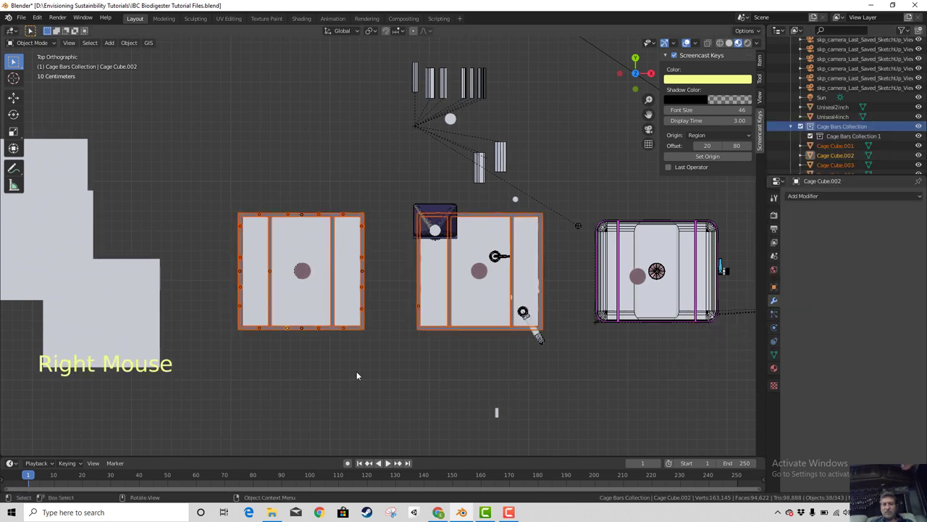
Scroll the Outliner and select the Cage Joined object
scroll("down", 3)
scroll("up", 3)
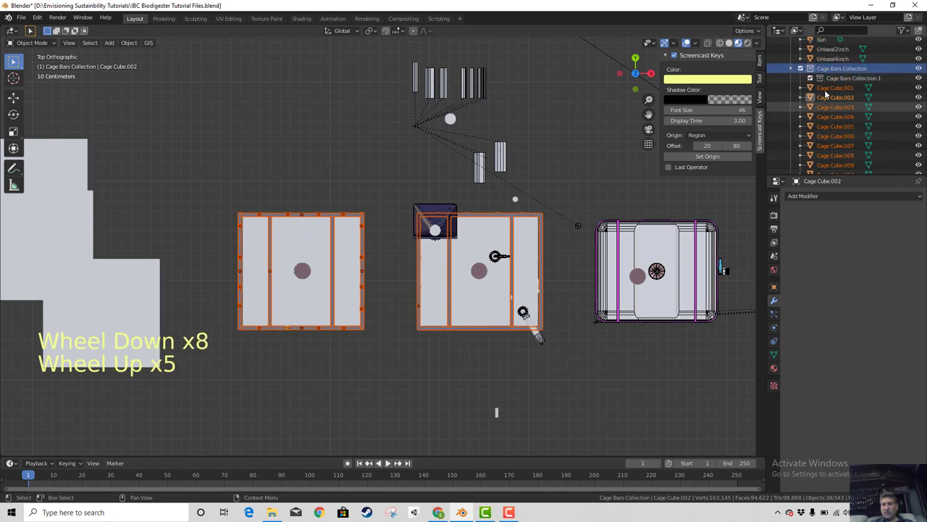
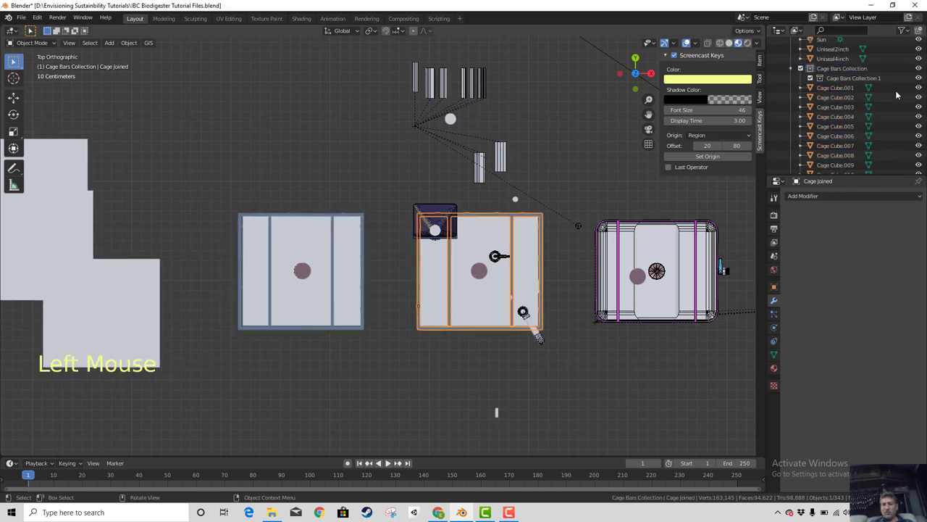
scroll("down", 3)
scroll("down", 3)
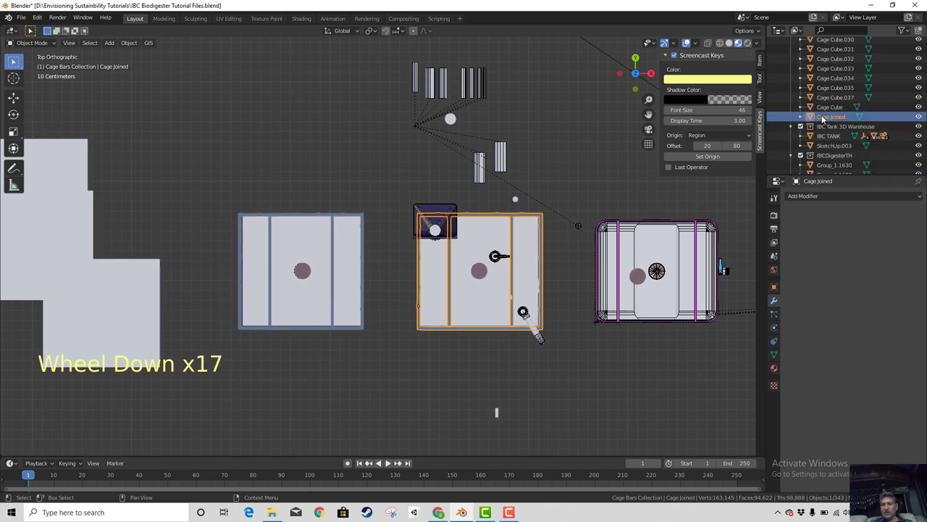
scroll("up", 3)
scroll("down", 3)
left_click(828, 121)
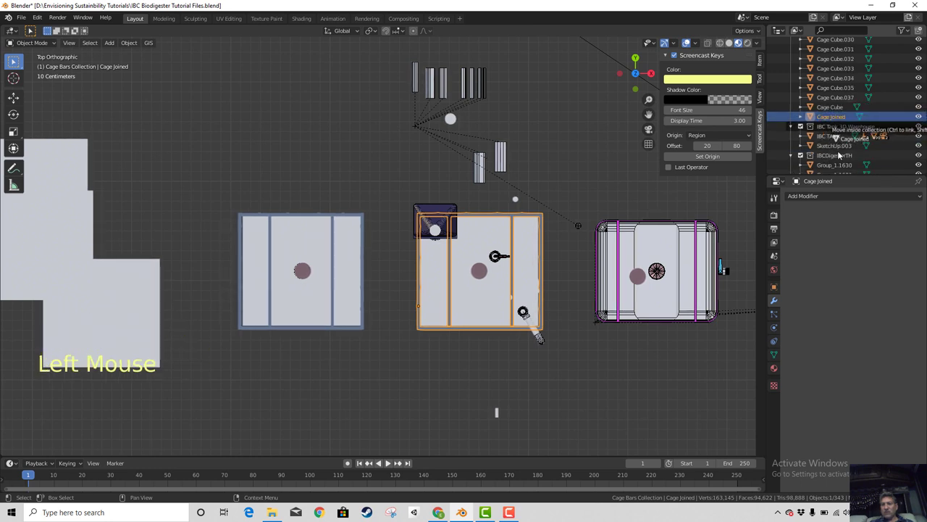
scroll("down", 3)
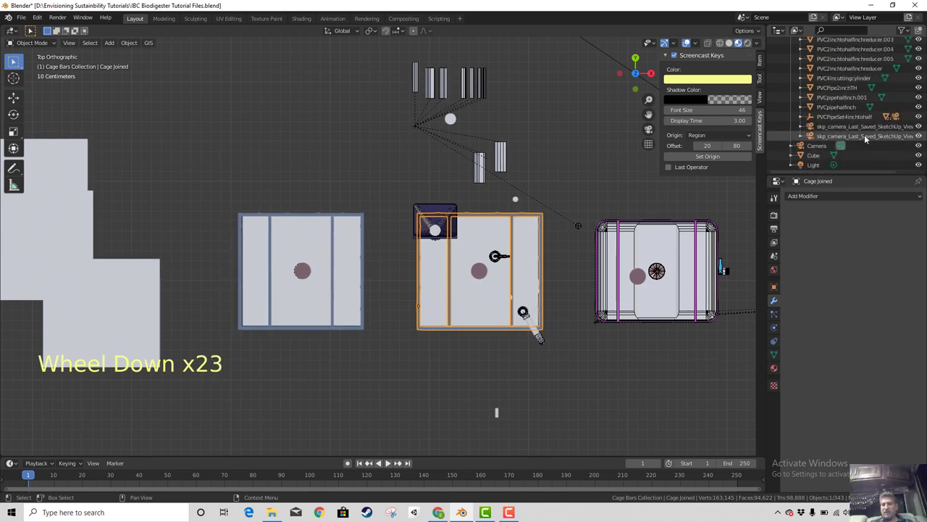
scroll("up", 3)
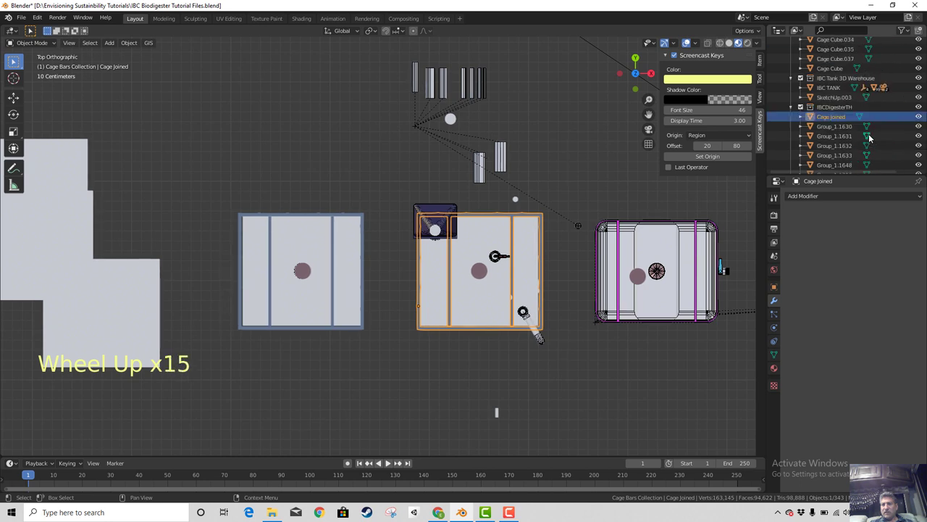
left_click(832, 119)
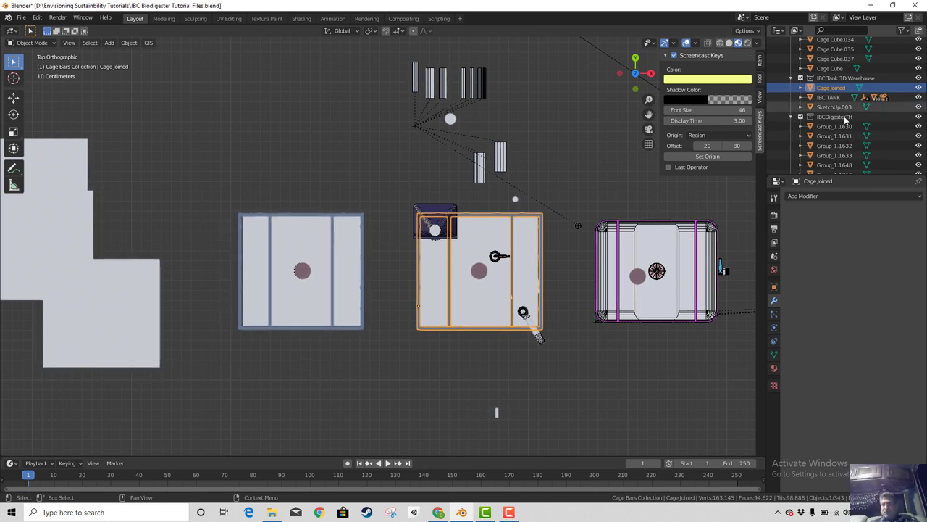
Select the IBC Digester Plastic with Subdivisions tank in the viewport as the active object
scroll("up", 3)
scroll("down", 3)
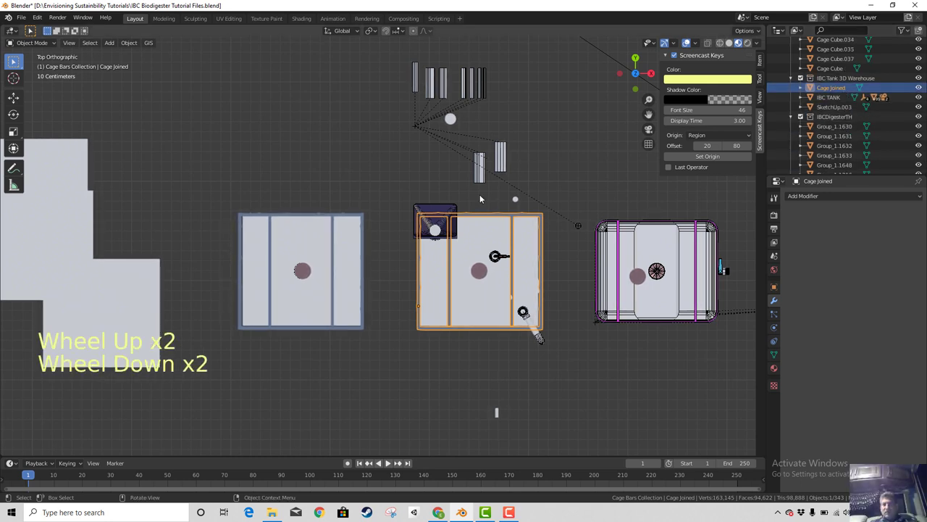
left_click(327, 250)
scroll("down", 3)
scroll("up", 3)
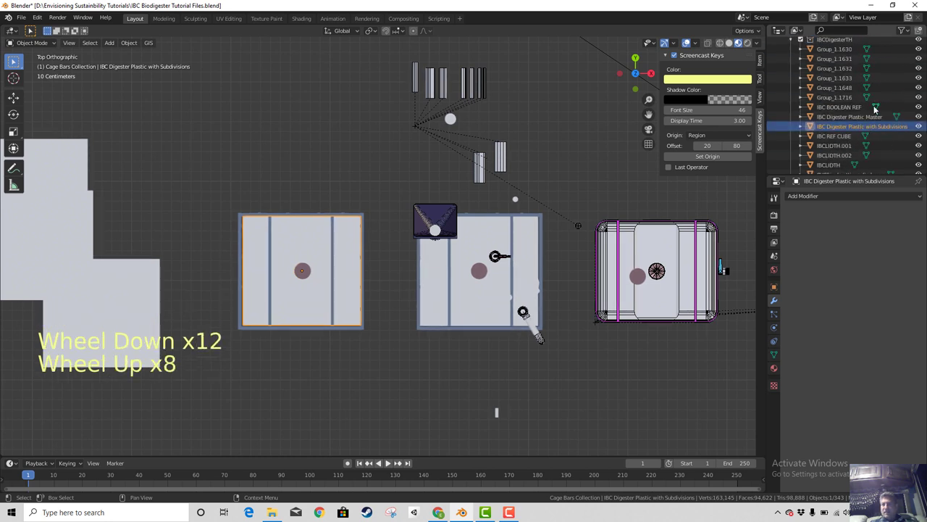
scroll("up", 3)
scroll("up", 3)
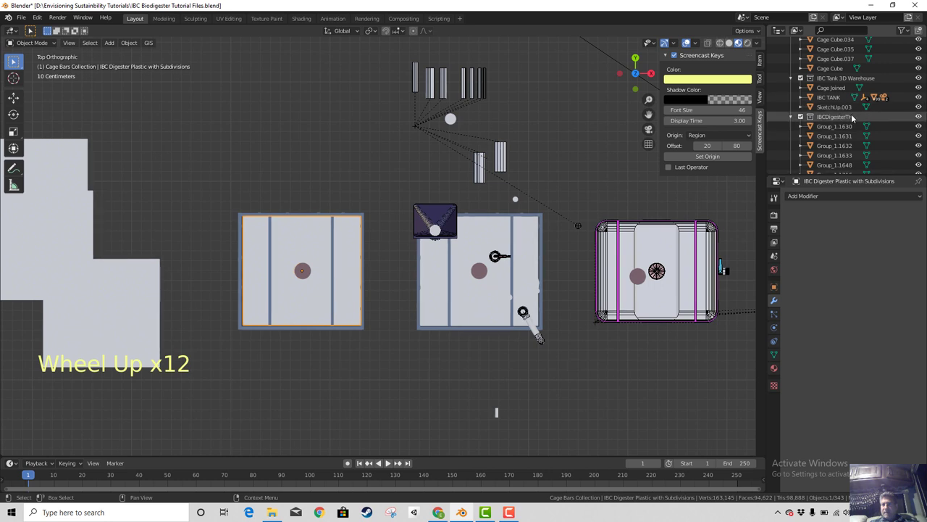
scroll("down", 3)
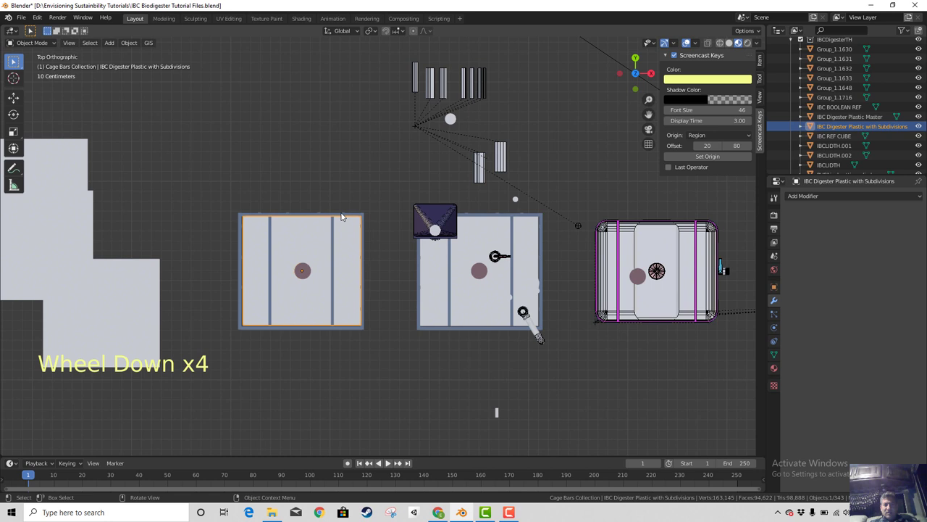
Select every bar of the Cage Bars Collection, all 39 objects
left_click(342, 214)
left_click(353, 216)
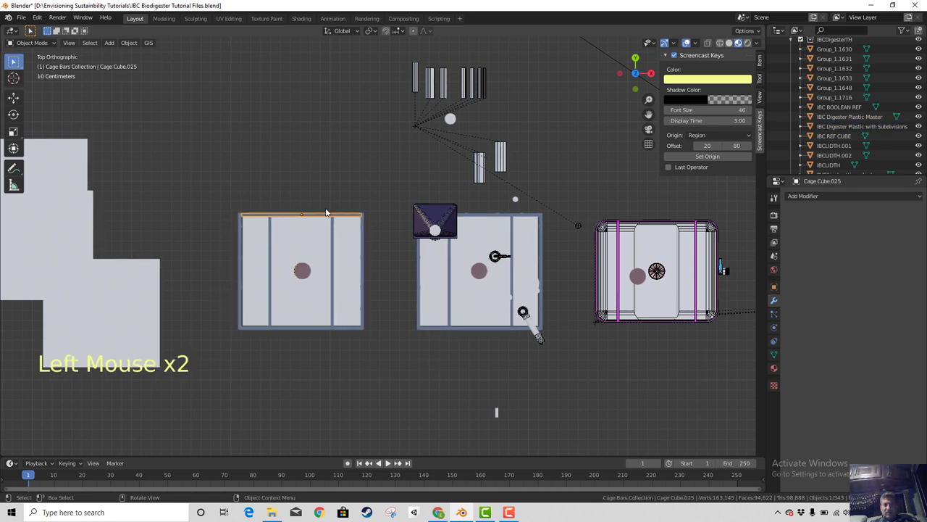
scroll("down", 3)
scroll("down", 3)
scroll("up", 3)
scroll("up", 3)
left_click(838, 111)
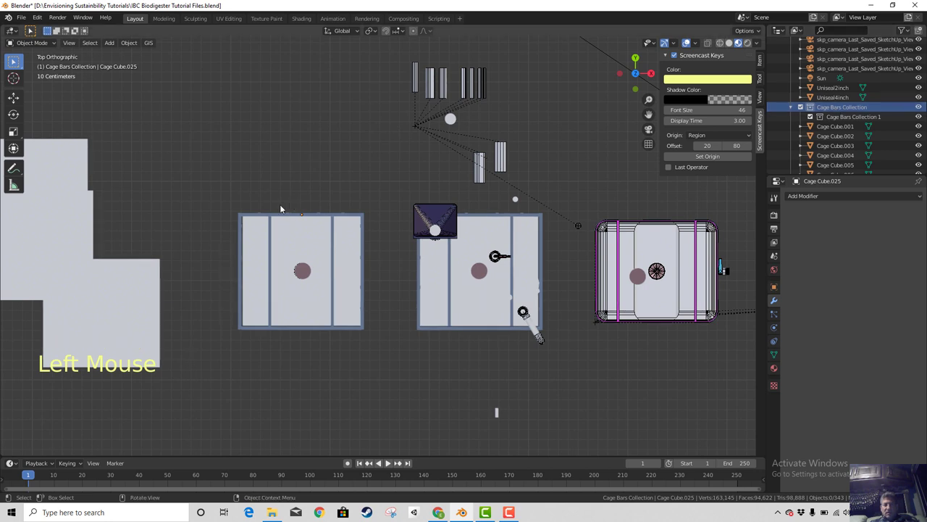
left_click(241, 199)
Duplicate the 39 cage bars in place with Shift+D, check the undo/redo, then deselect everything
key("b")
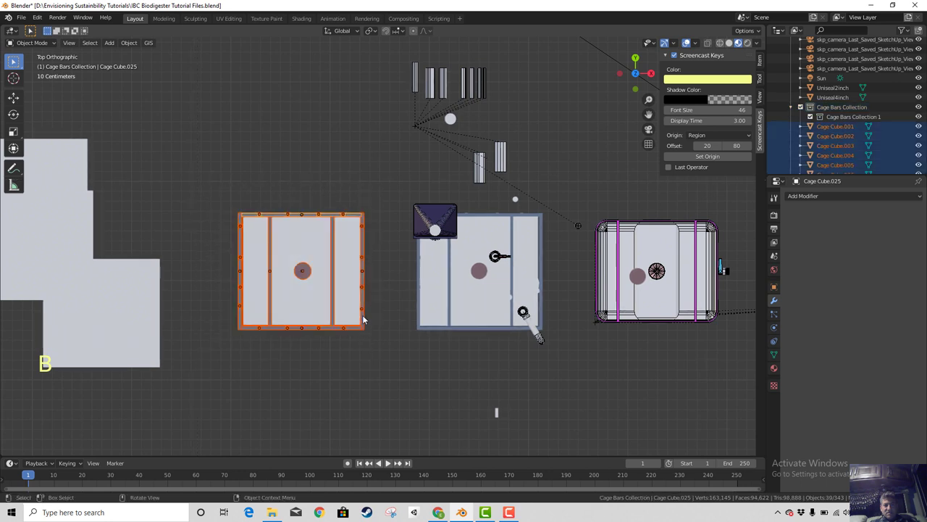
key("shift+d")
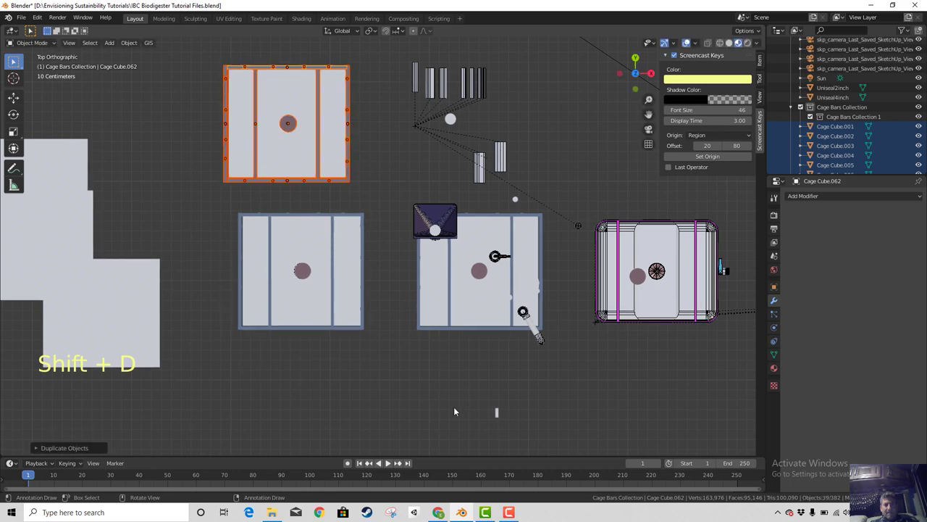
middle_click(460, 403)
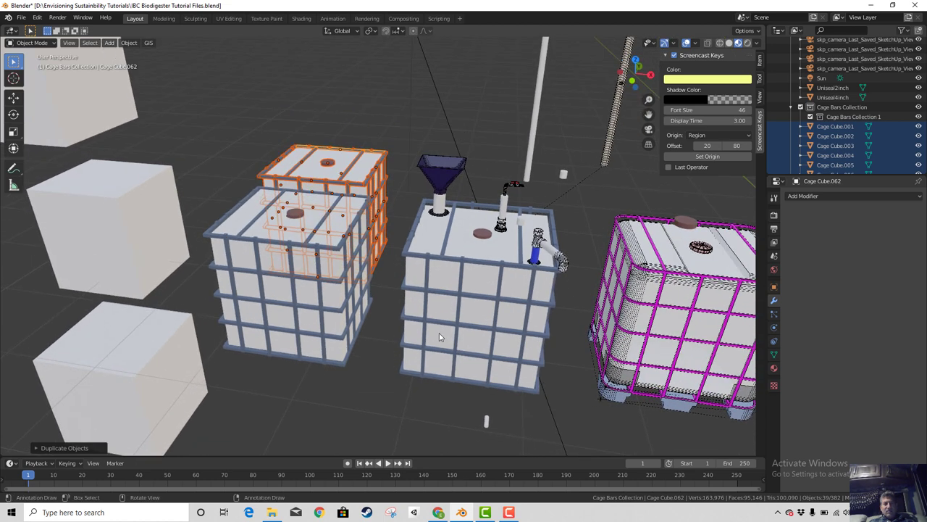
scroll("down", 3)
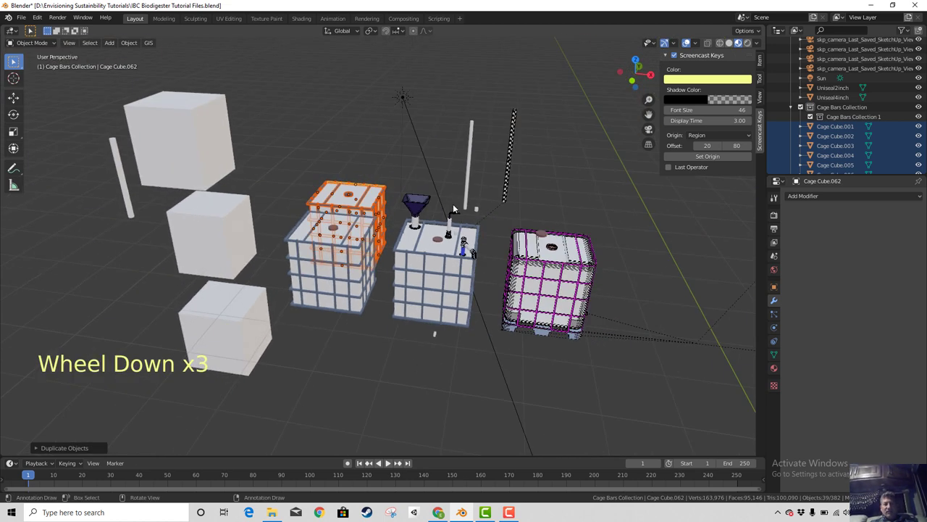
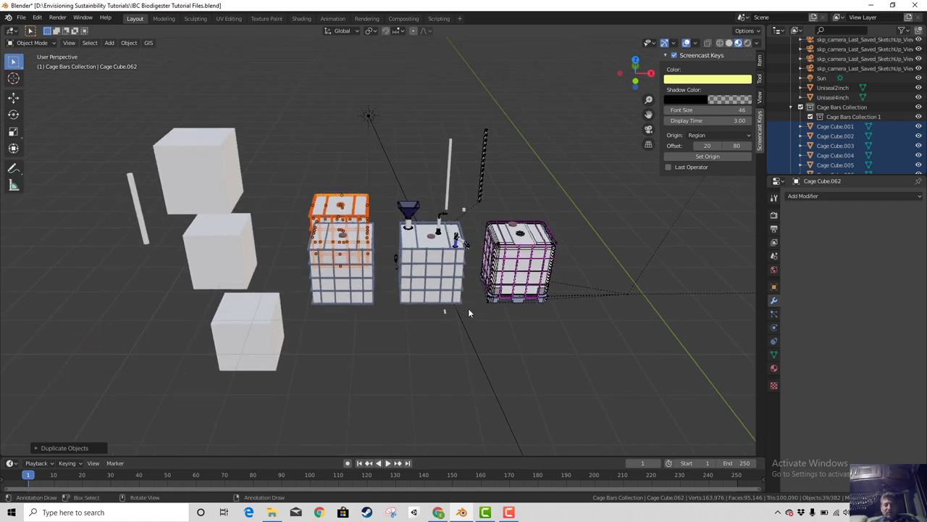
key("h")
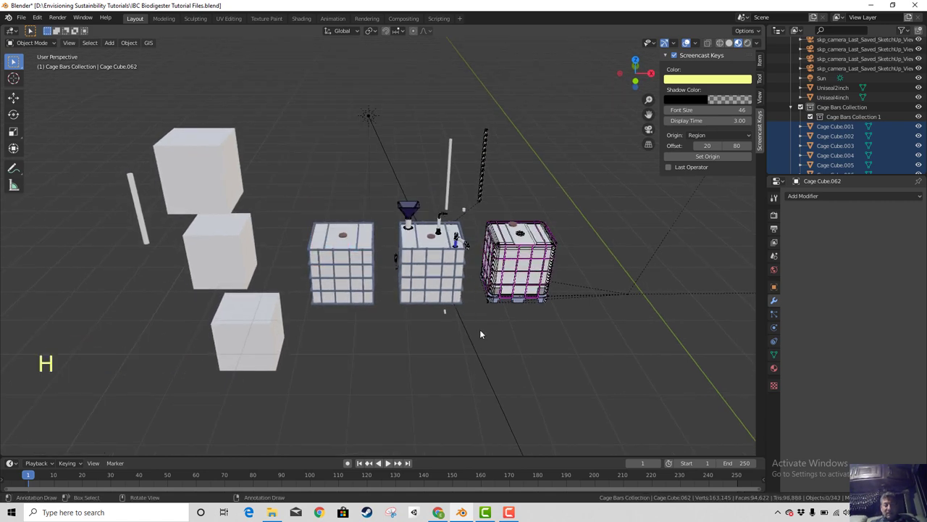
key("h")
middle_click(449, 424)
middle_click(432, 386)
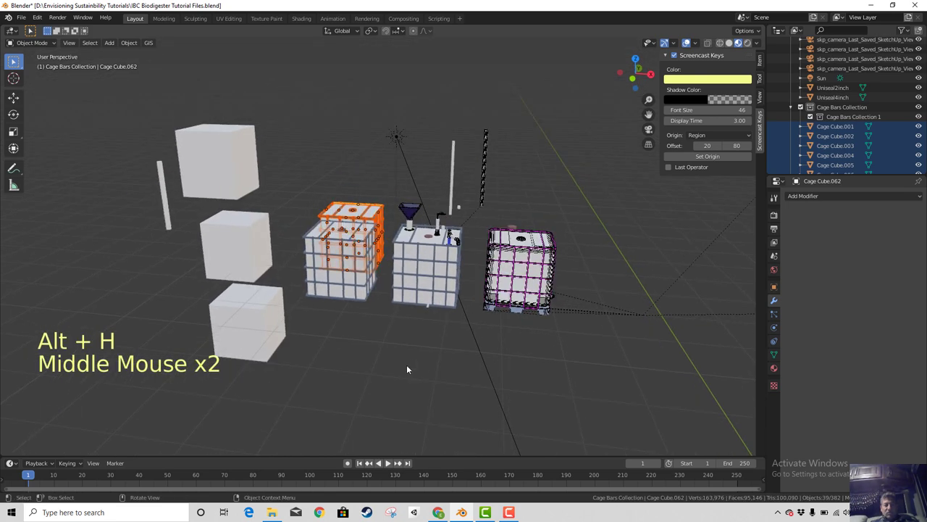
left_click(413, 368)
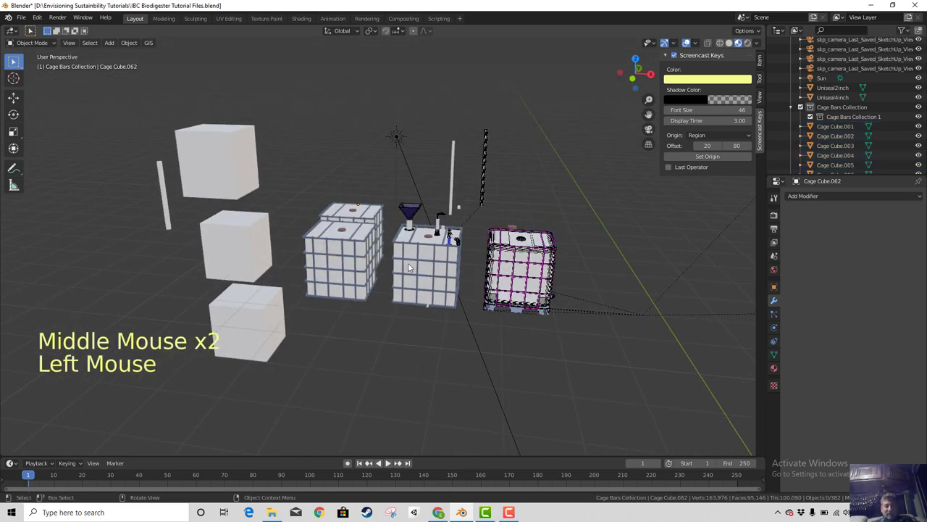
key("b")
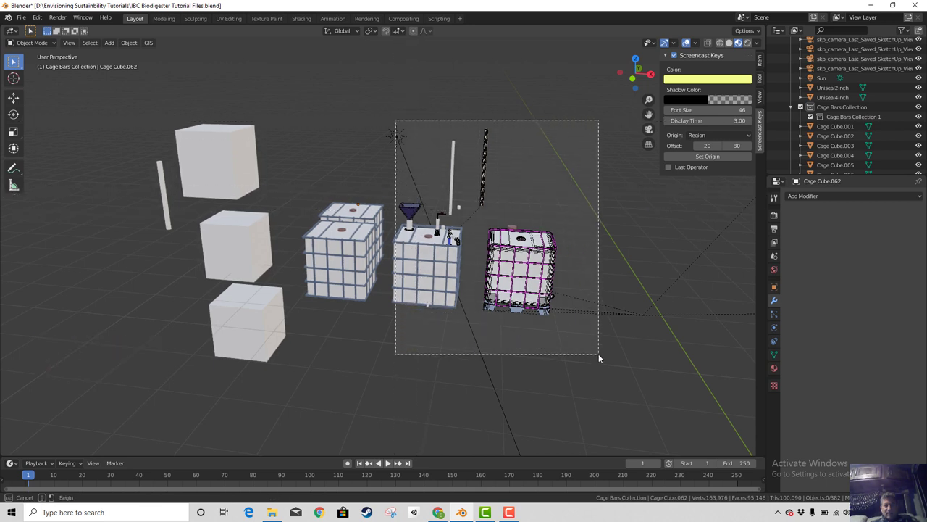
Box-select and delete the wireframe IBC tank, sun and nearby loose pieces
left_click(569, 361)
key("b")
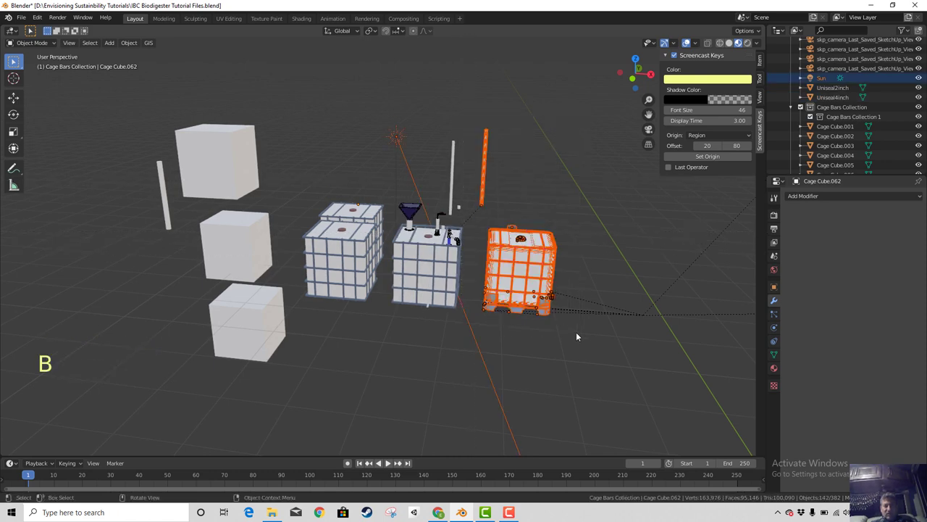
key("h")
middle_click(555, 340)
scroll("down", 3)
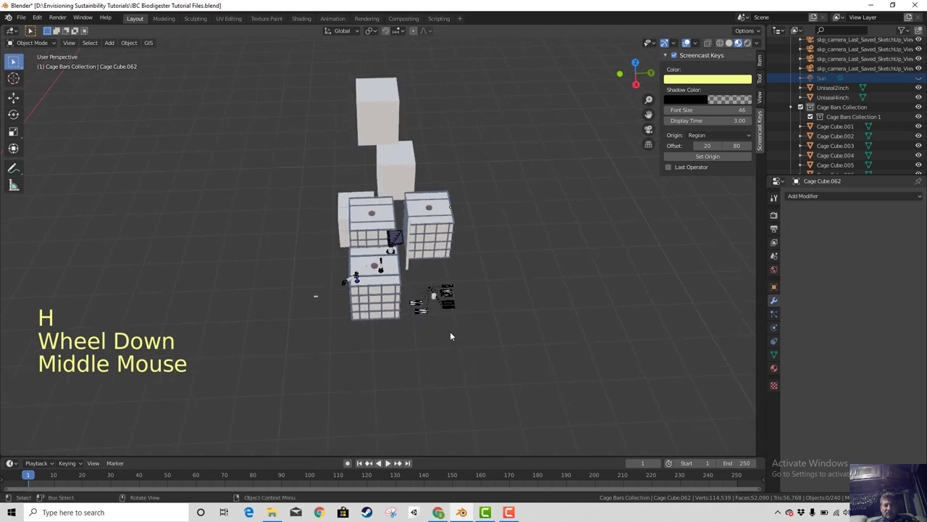
middle_click(469, 359)
key("b")
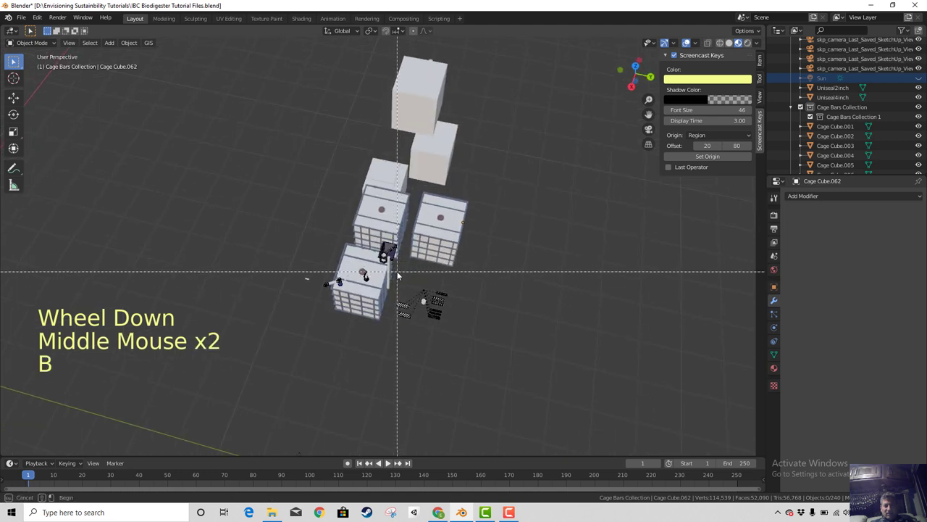
key("h")
middle_click(414, 363)
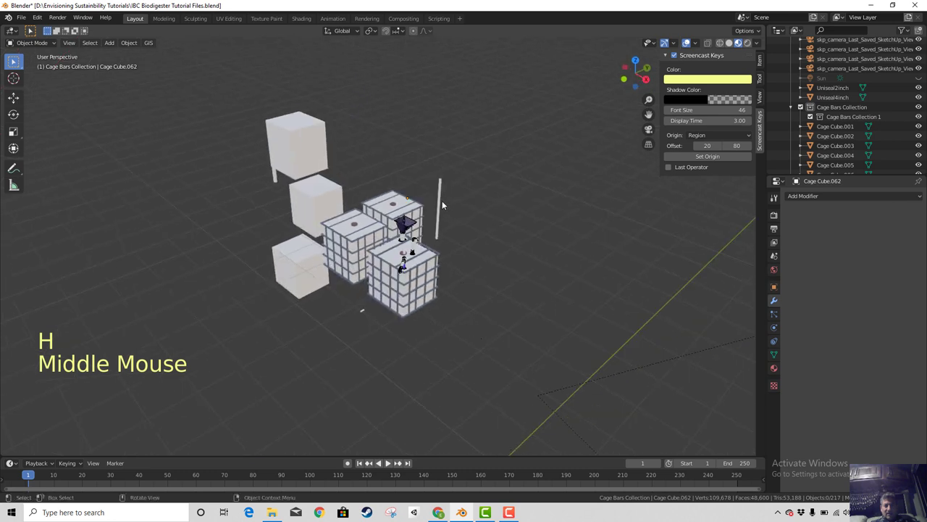
Delete the PVC2inchhollowingtube piece and further boxed-in leftover parts around the caged tanks
left_click(442, 202)
key("h")
key("b")
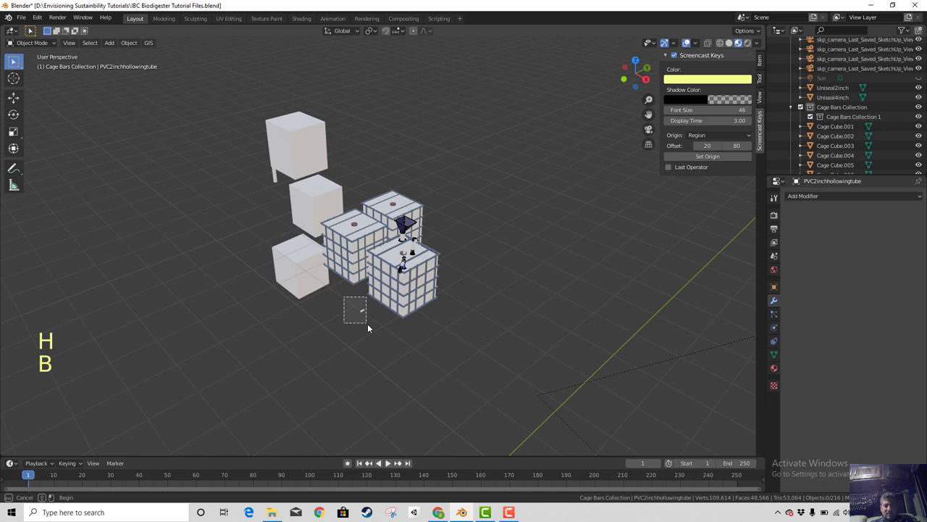
key("h")
scroll("up", 3)
middle_click(13, 60)
scroll("down", 3)
key("b")
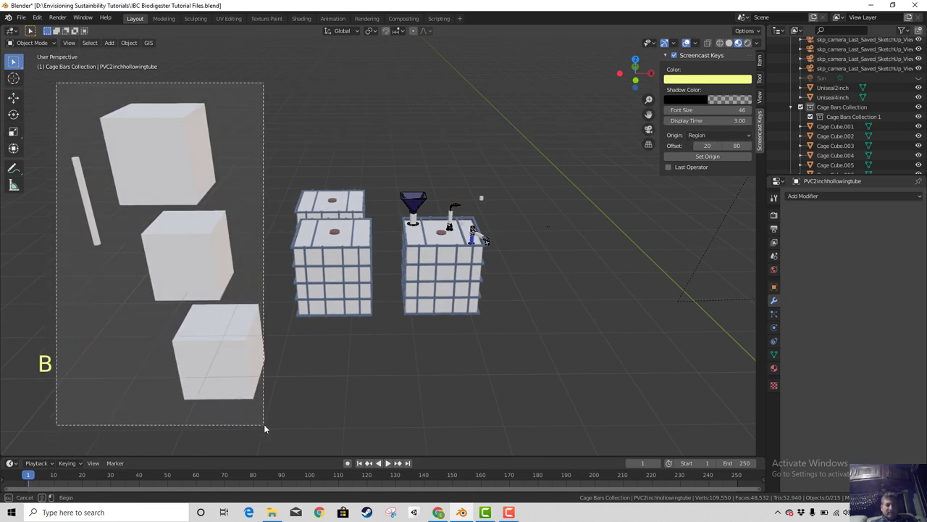
key("h")
Box-select and delete the last small stray objects, leaving 210 objects, then orbit to inspect both caged tanks
scroll("up", 3)
scroll("down", 3)
key("b")
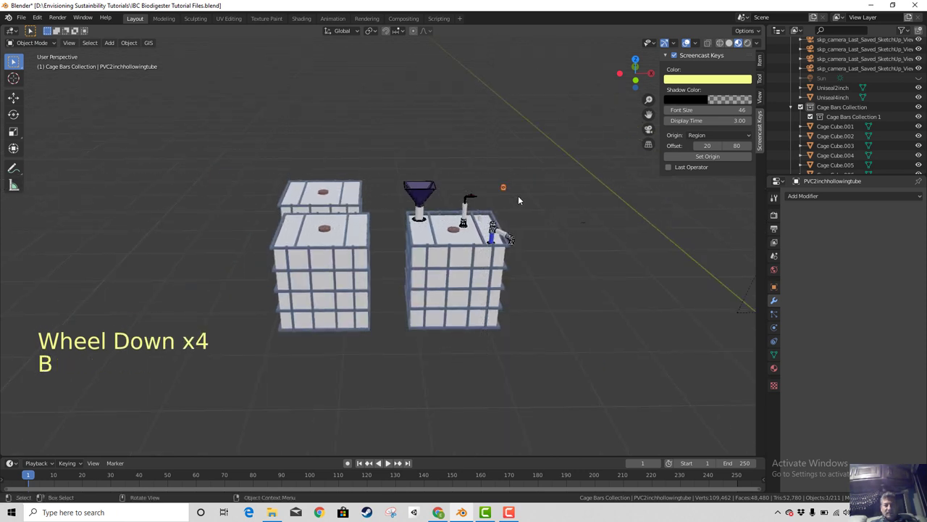
key("x")
left_click(13, 59)
key("b")
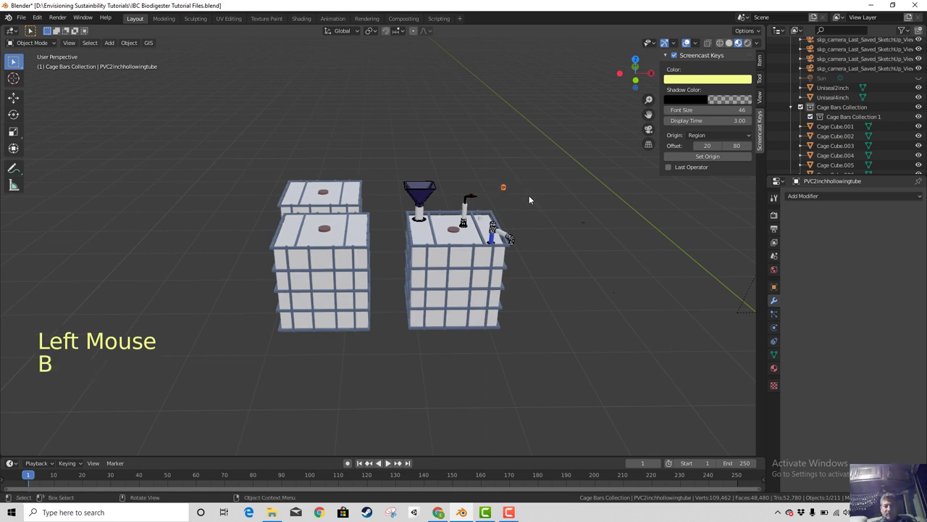
key("h")
middle_click(13, 59)
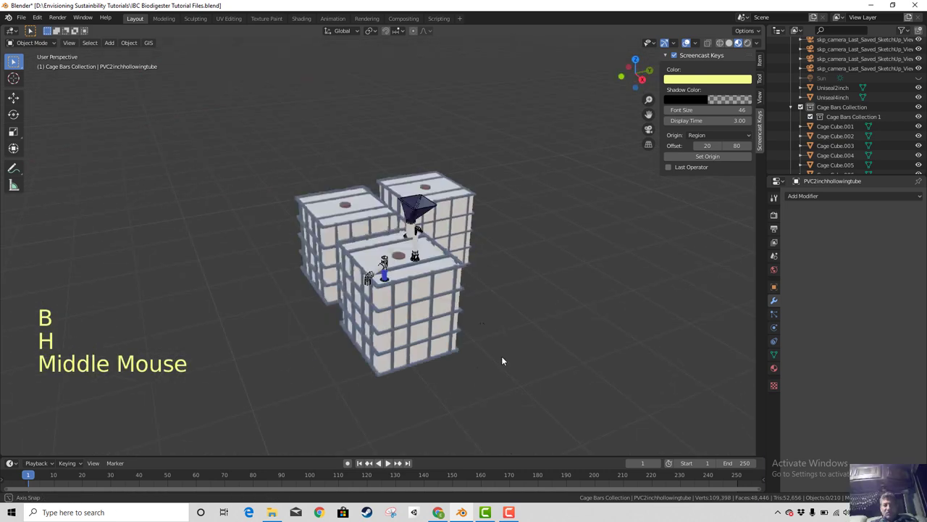
scroll("up", 3)
middle_click(13, 59)
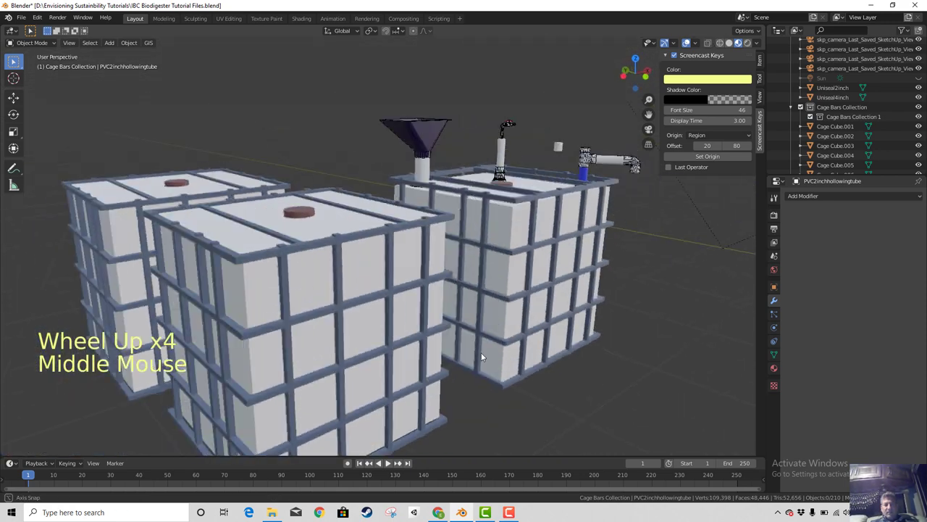
scroll("down", 3)
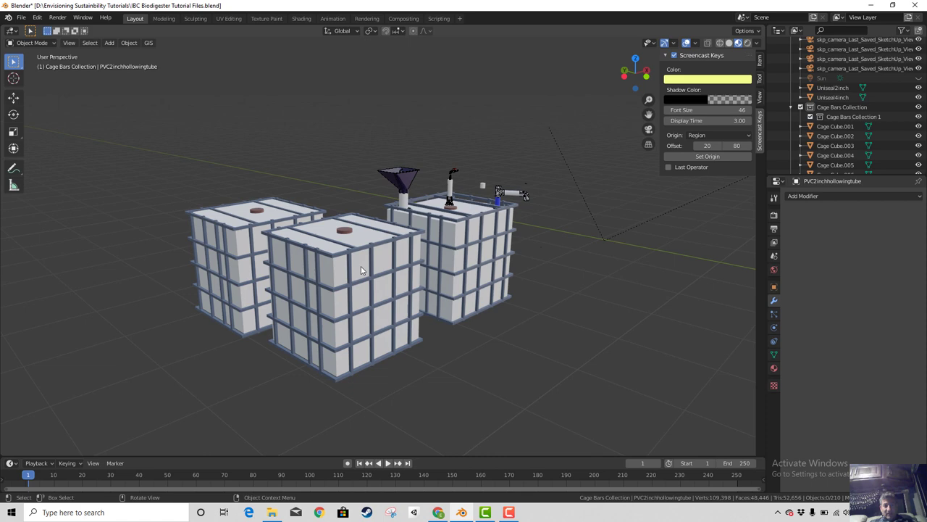
Select the left caged tank, nudge its position along Z, and orbit to look past the cage
left_click(14, 60)
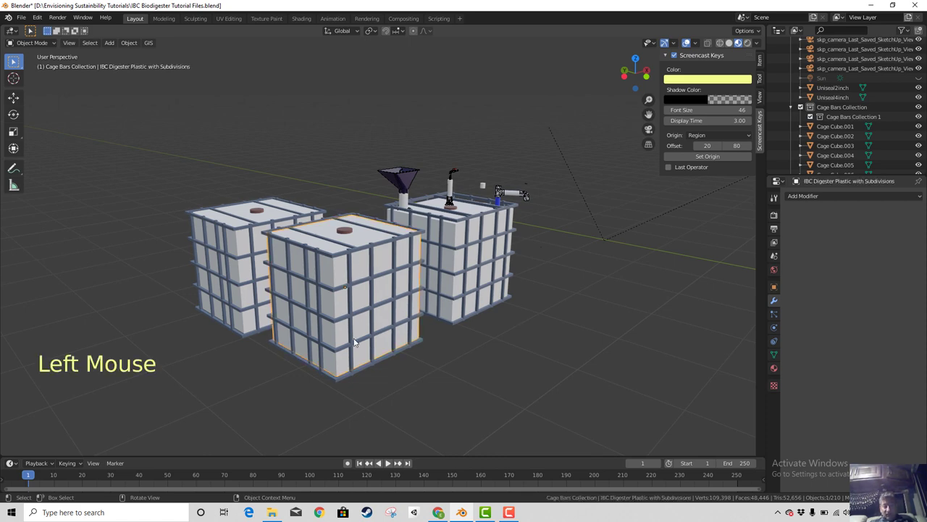
scroll("up", 3)
scroll("down", 3)
middle_click(13, 59)
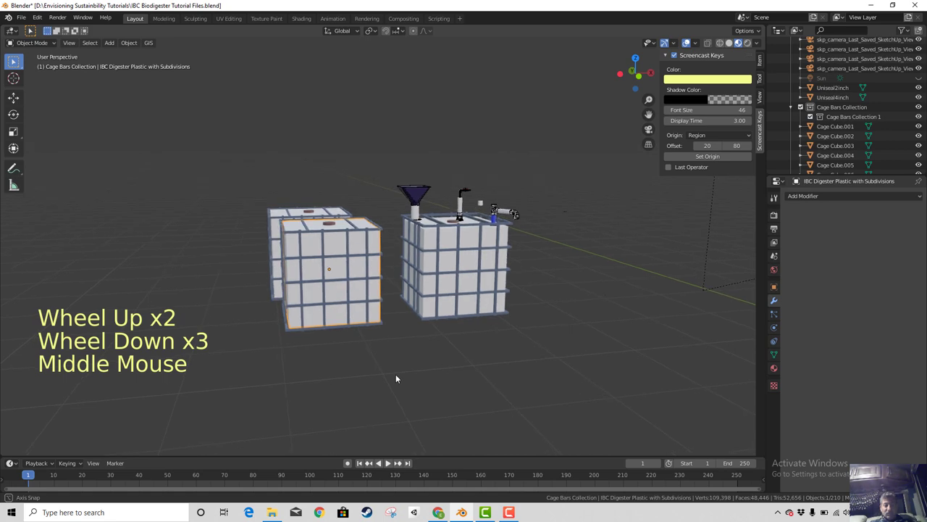
key("g")
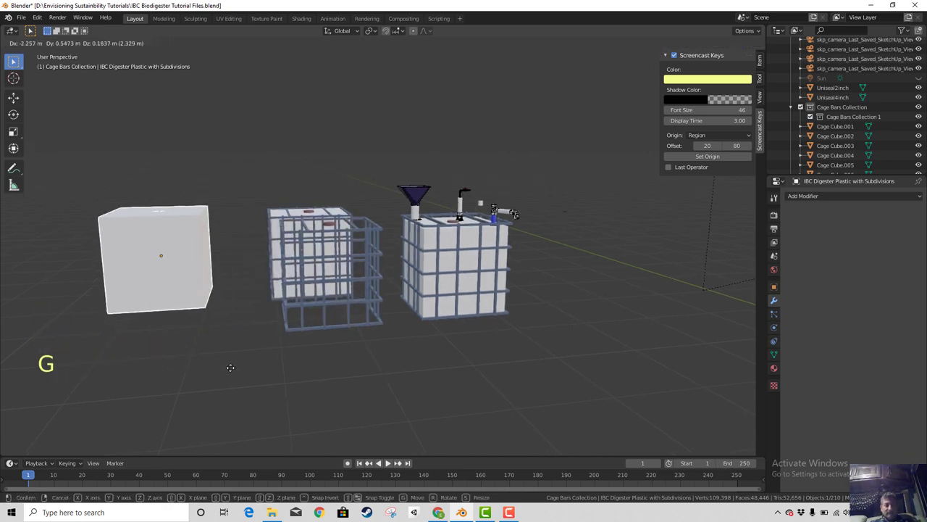
middle_click(13, 60)
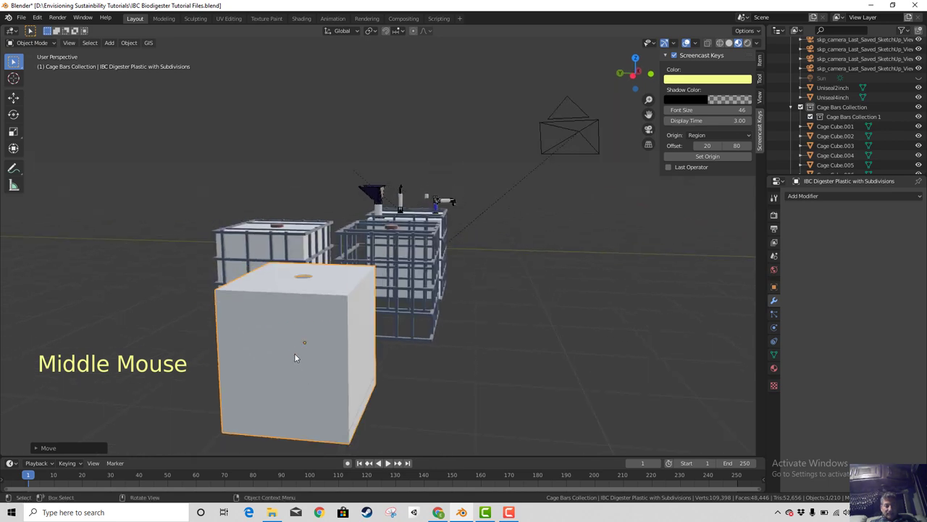
key("z")
middle_click(13, 59)
middle_click(13, 59)
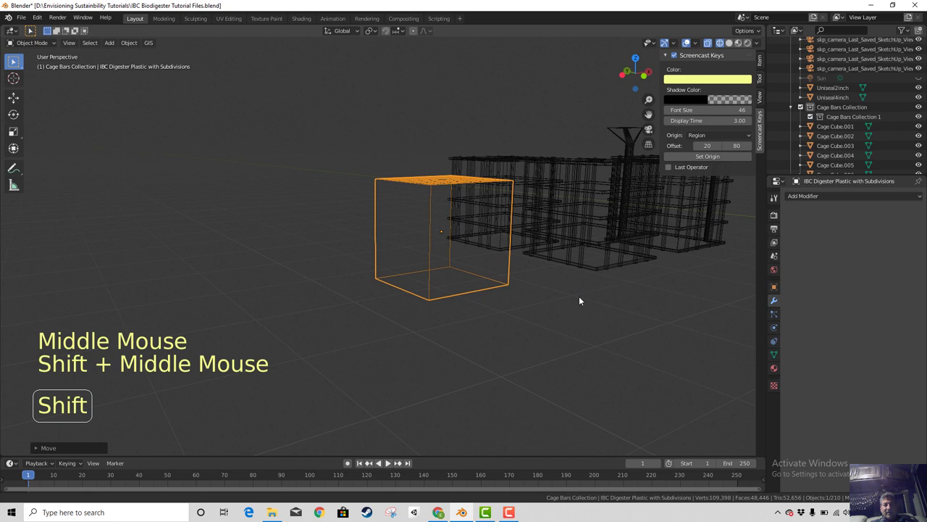
middle_click(13, 59)
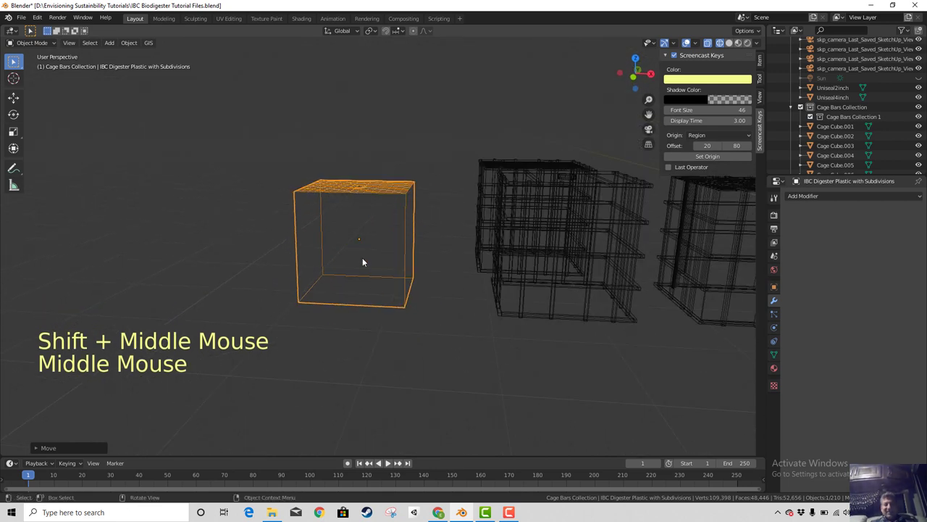
scroll("down", 3)
scroll("up", 3)
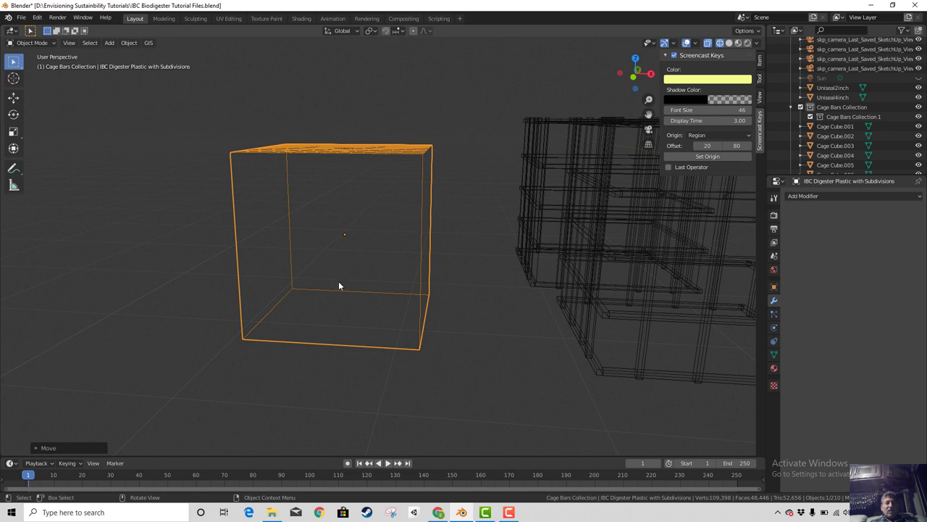
Enter Edit Mode on the plastic bottom mesh and orbit around it
key("Tab")
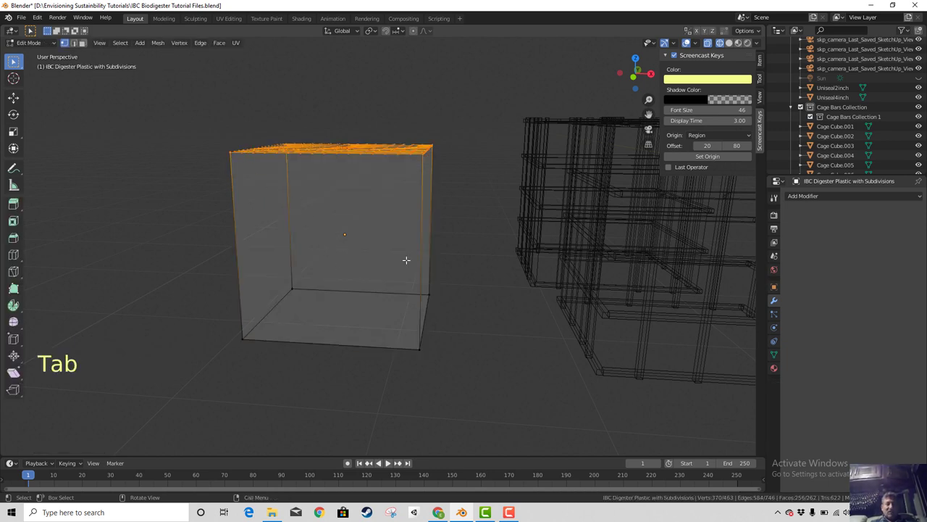
middle_click(13, 59)
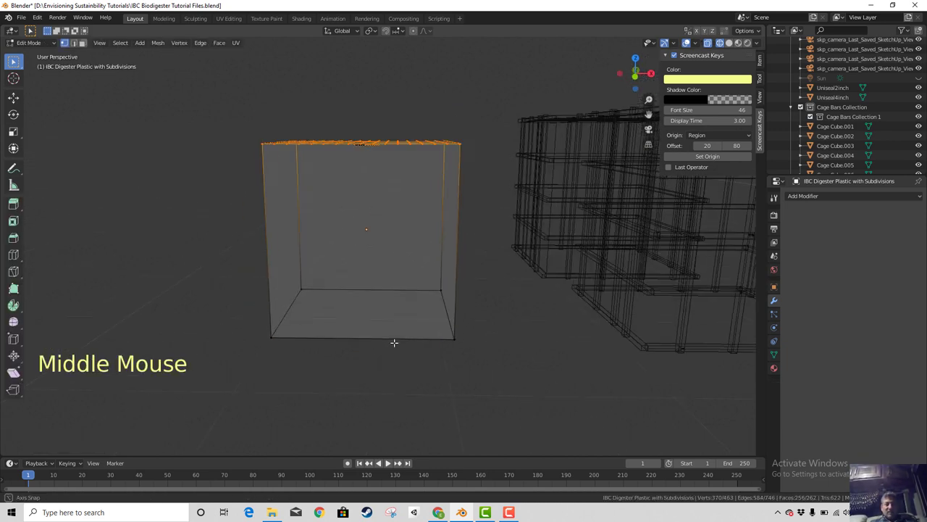
scroll("down", 3)
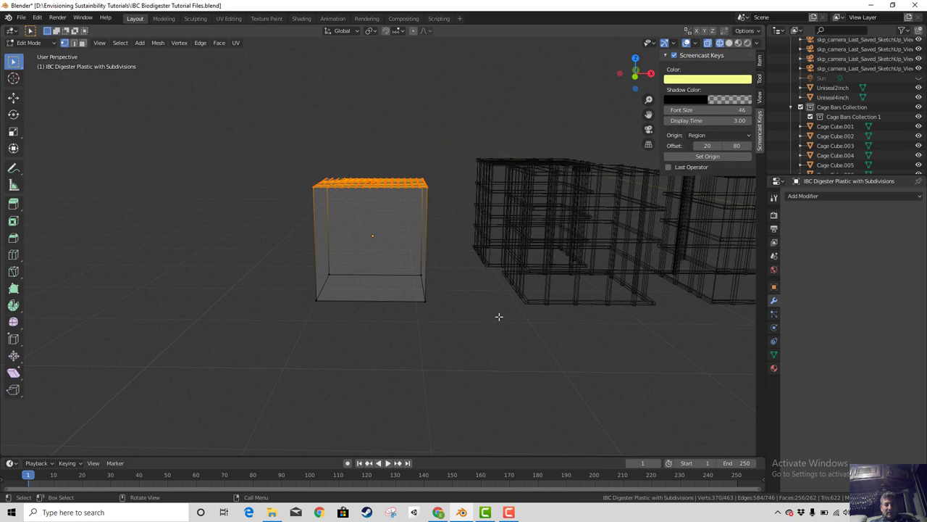
Deselect all vertices of the plastic mesh
left_click(13, 60)
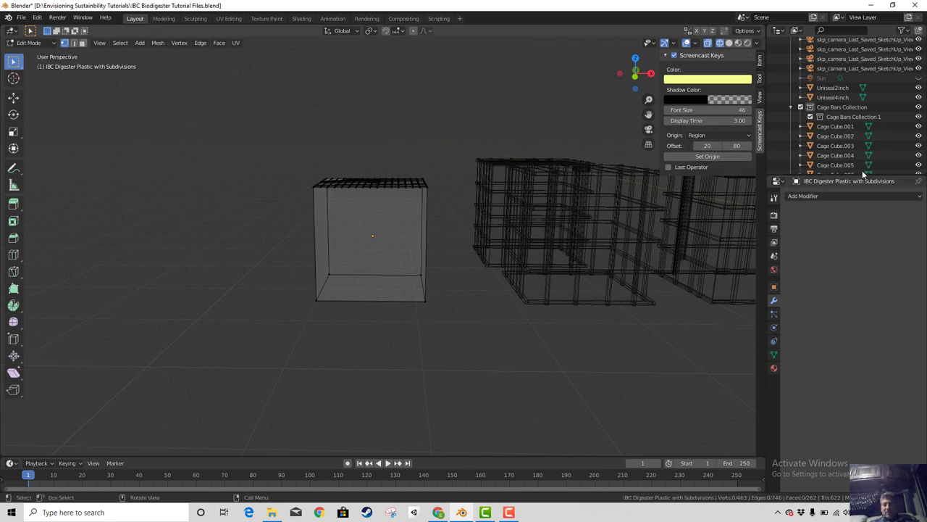
scroll("up", 3)
scroll("down", 3)
scroll("down", 3)
scroll("up", 3)
Filter the Outliner by the name 'boolean'
left_click(13, 60)
key("o")
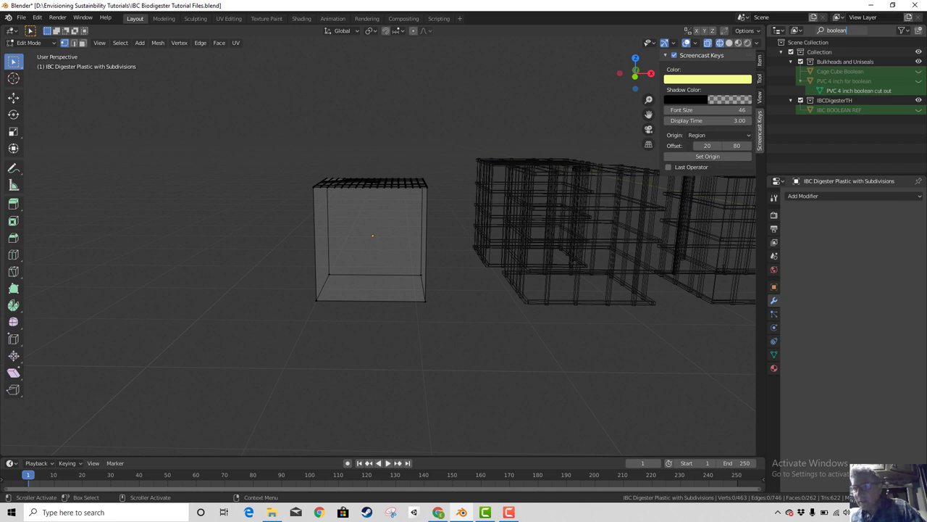
left_click(14, 59)
left_click(13, 59)
scroll("down", 3)
scroll("up", 3)
scroll("down", 3)
scroll("up", 3)
scroll("up", 3)
right_click(13, 59)
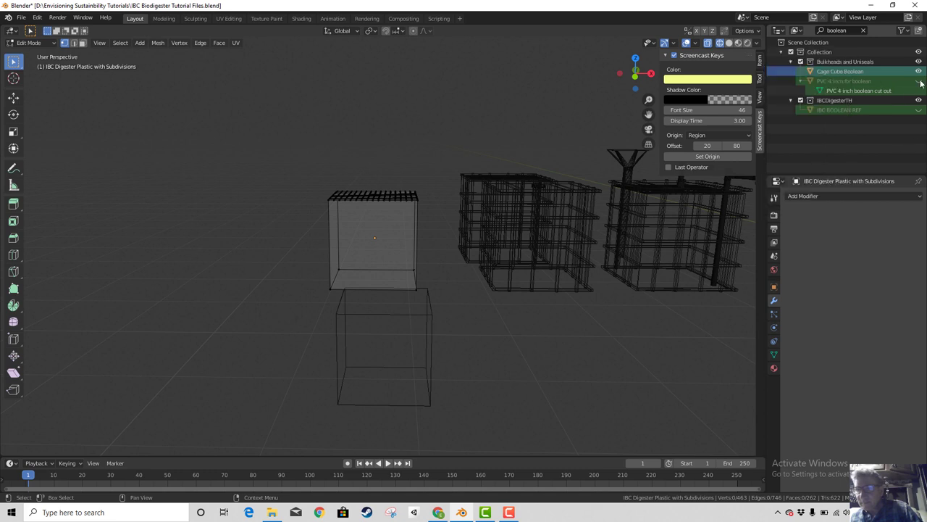
Make the Cage Cube Boolean visible and orbit to see the revealed box
left_click(13, 59)
left_click(13, 60)
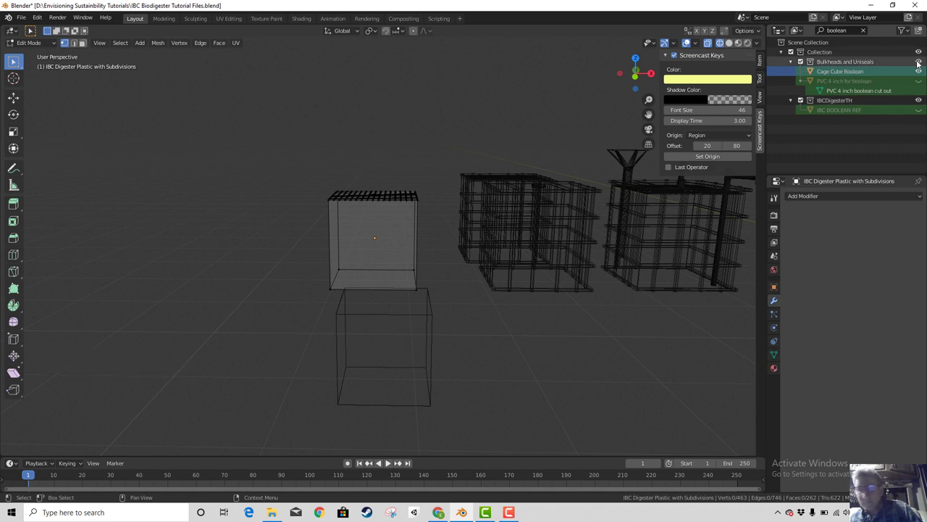
double_click(13, 59)
left_click(13, 59)
left_click(13, 60)
middle_click(13, 59)
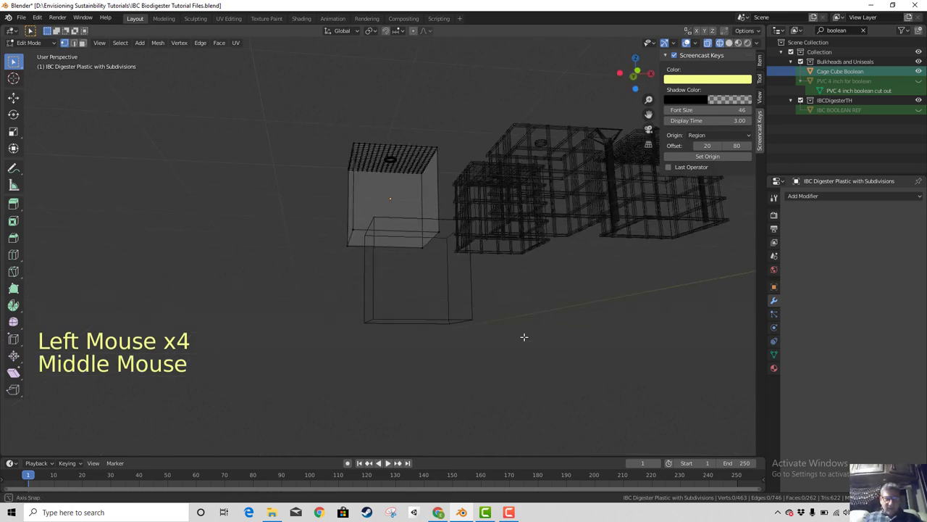
scroll("up", 3)
scroll("down", 3)
scroll("down", 3)
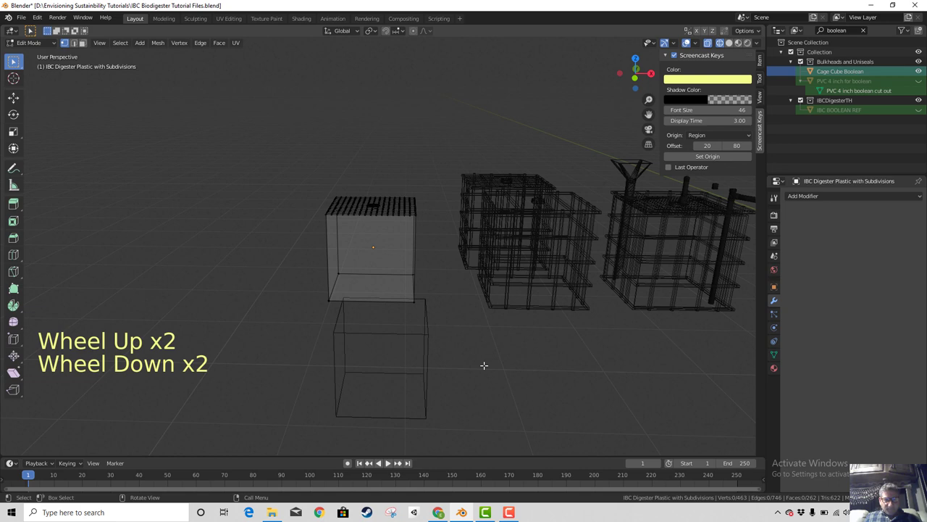
Switch to solid shading, select the Cage Cube Boolean and start moving it
key("z")
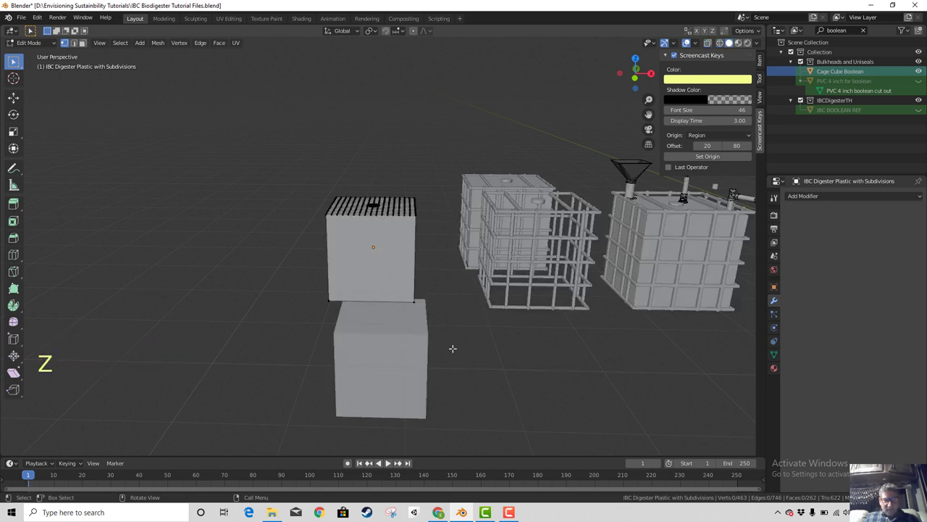
left_click(14, 59)
middle_click(13, 59)
key("g")
left_click(13, 60)
key("Tab")
left_click(13, 59)
key("g")
scroll("up", 3)
scroll("up", 3)
middle_click(13, 59)
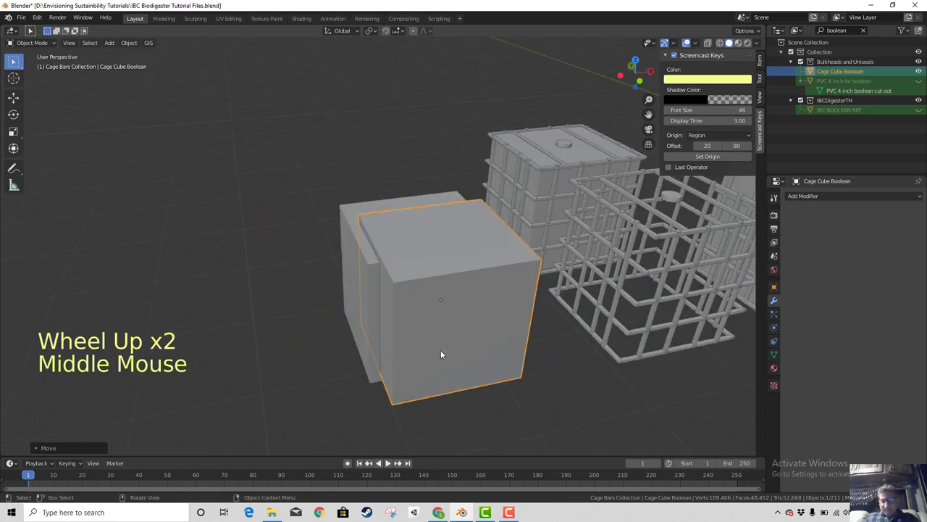
Move the Cage Cube Boolean into place from the top and front views
key("KP_7")
key("g")
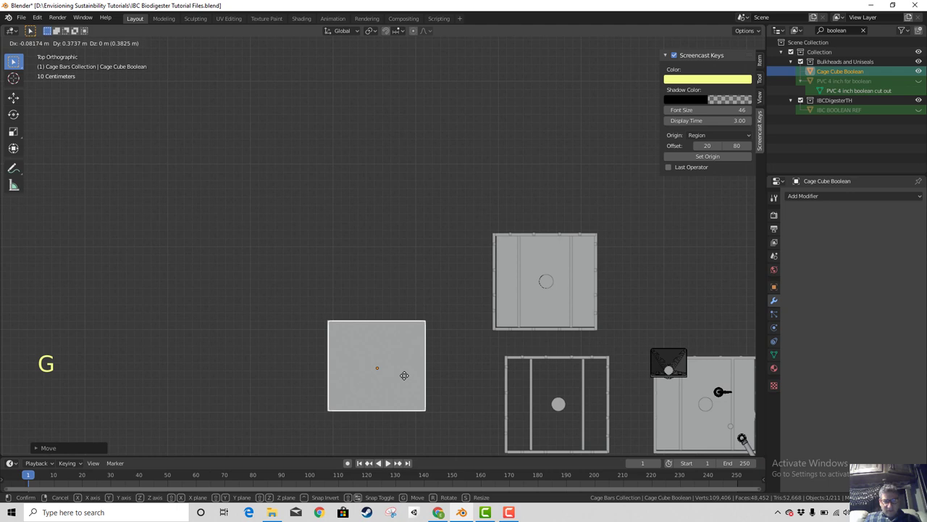
middle_click(13, 60)
scroll("up", 3)
scroll("down", 3)
middle_click(13, 59)
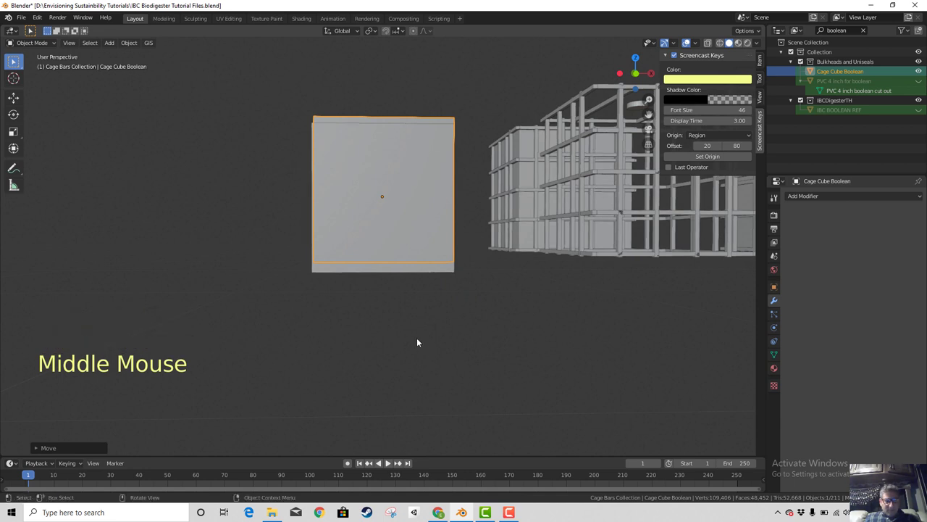
key("g")
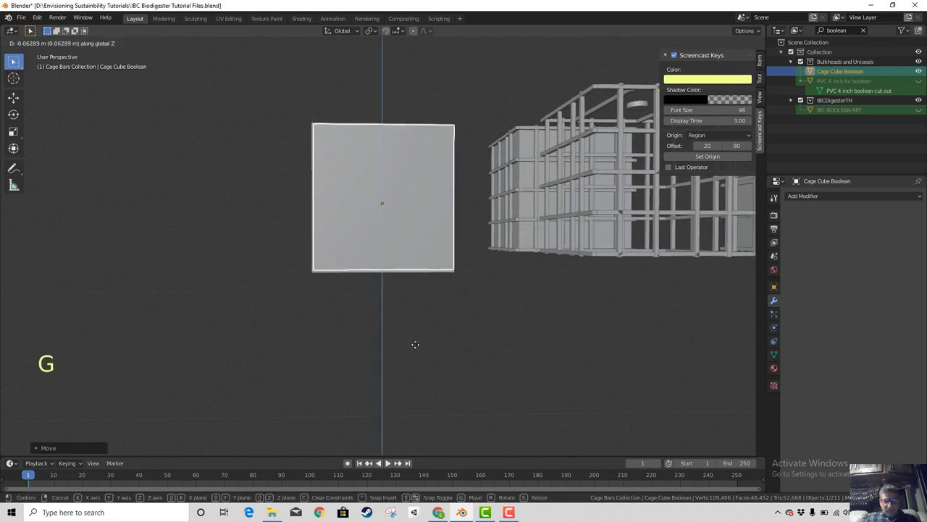
key("KP_1")
scroll("up", 3)
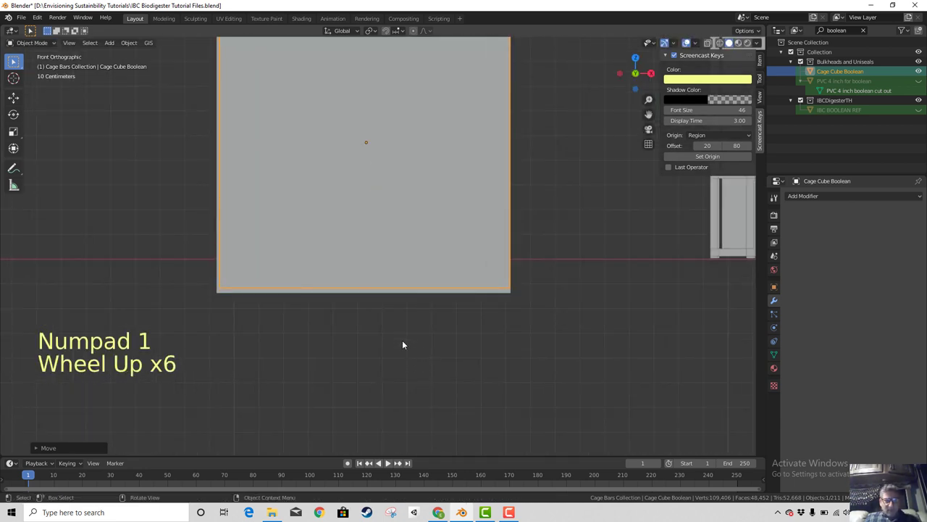
scroll("down", 3)
middle_click(13, 60)
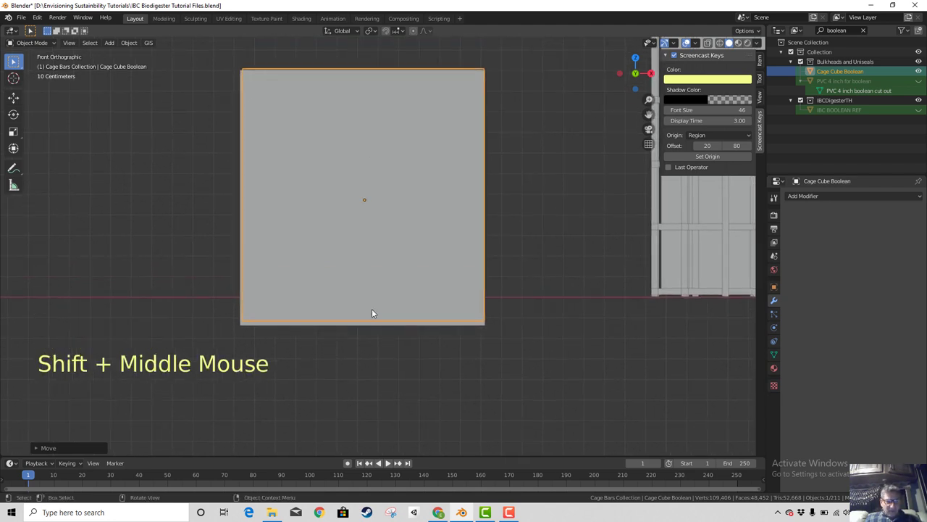
Resize and reposition the cube, checking it against the whole scene and the hole
key("s")
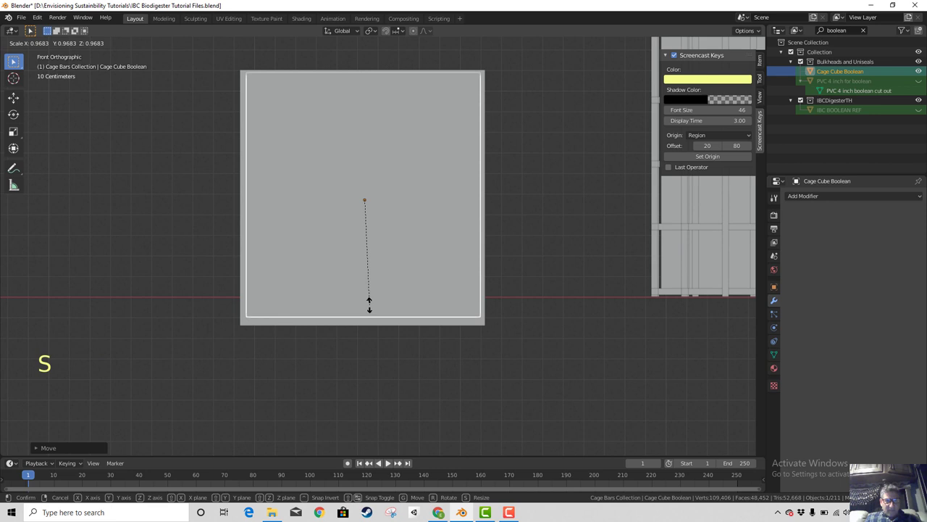
key("g")
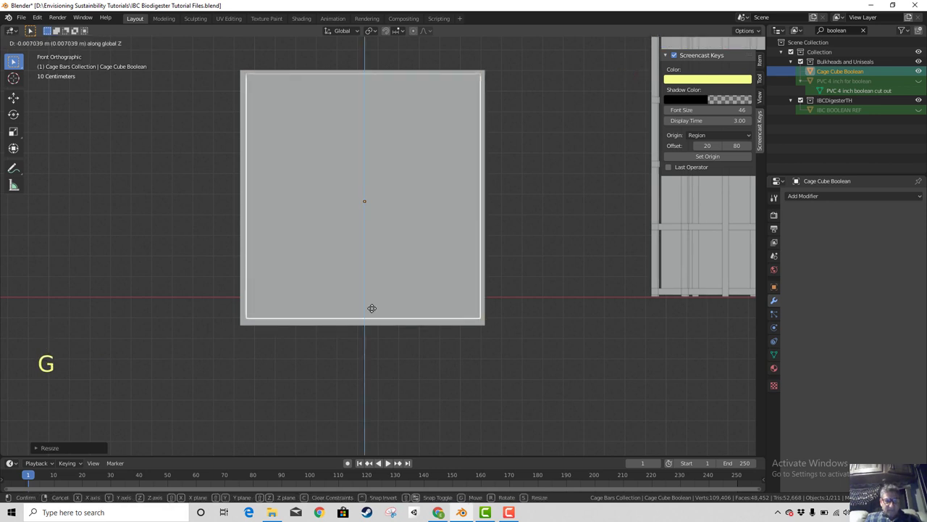
key("g")
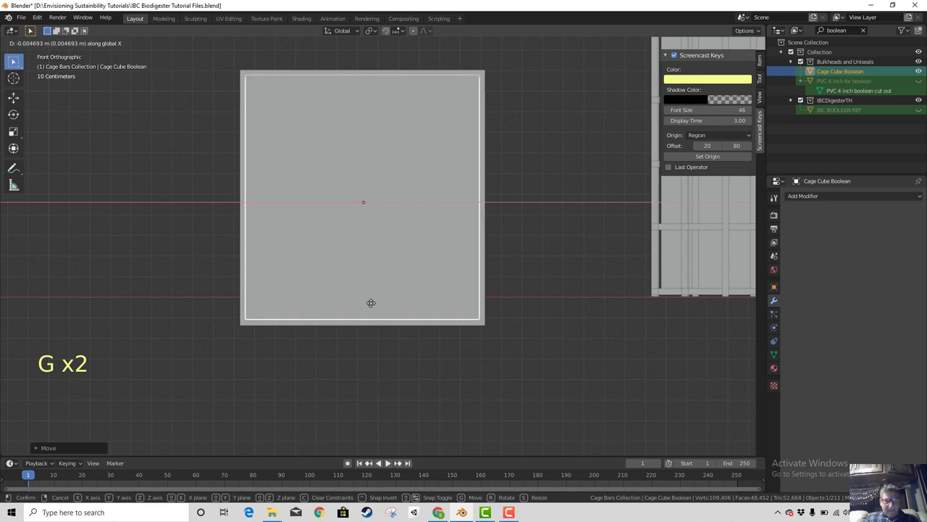
middle_click(424, 338)
scroll("down", 3)
scroll("down", 3)
middle_click(394, 347)
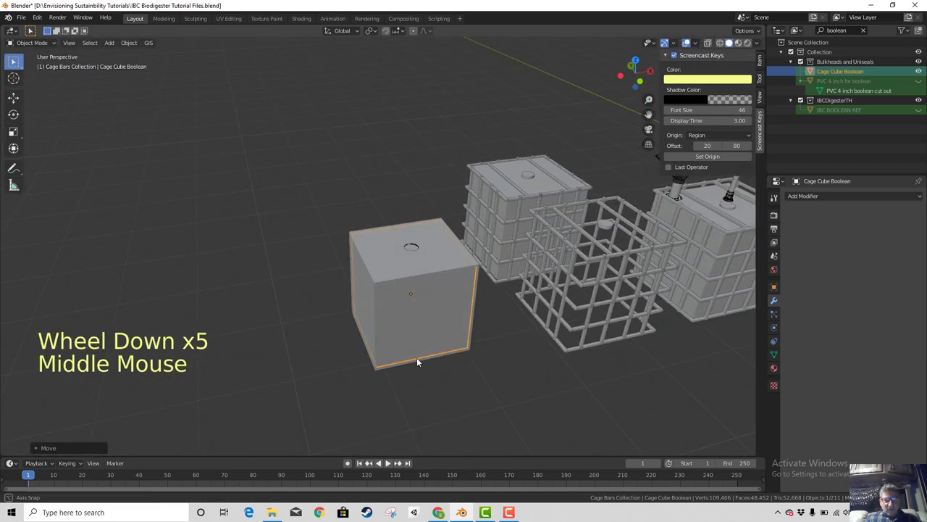
scroll("up", 3)
scroll("down", 3)
middle_click(480, 399)
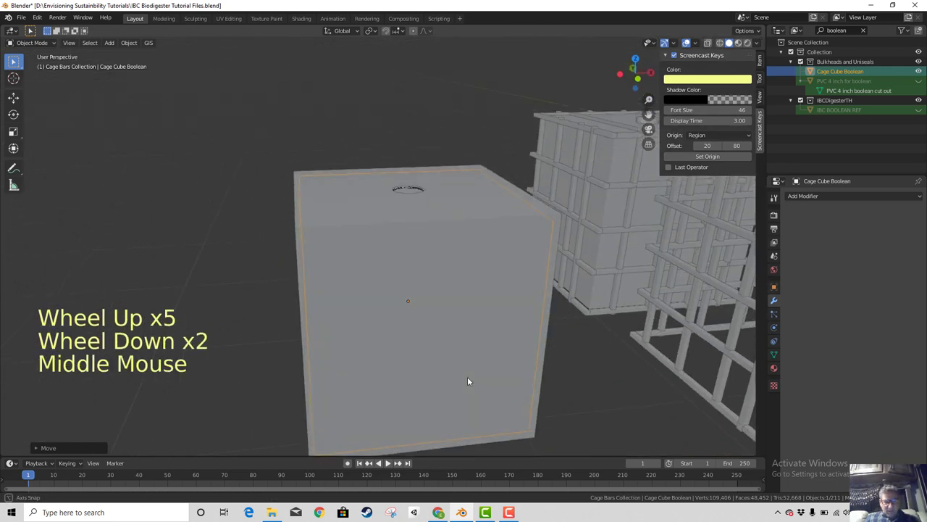
key("g")
middle_click(427, 386)
scroll("up", 3)
middle_click(430, 404)
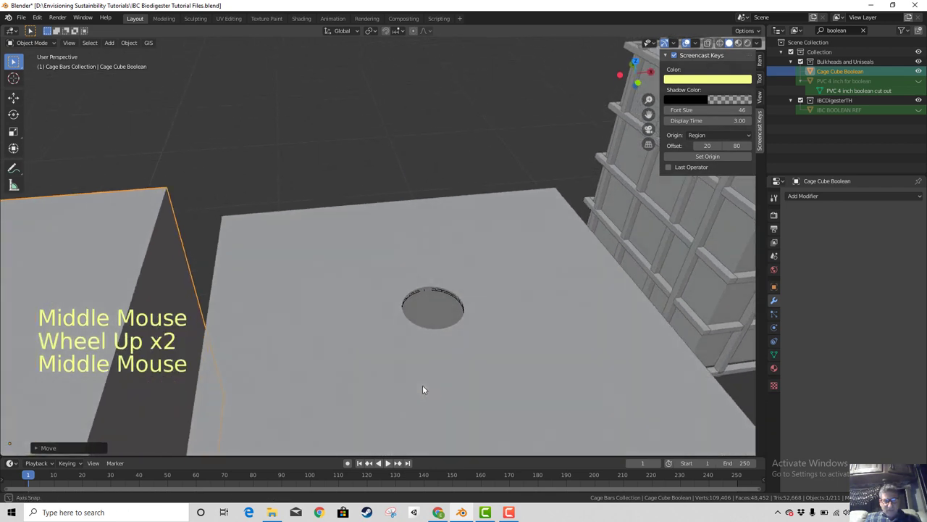
left_click(497, 303)
scroll("down", 3)
Change the viewport shading mode and inspect the wireframe cube from above
key("z")
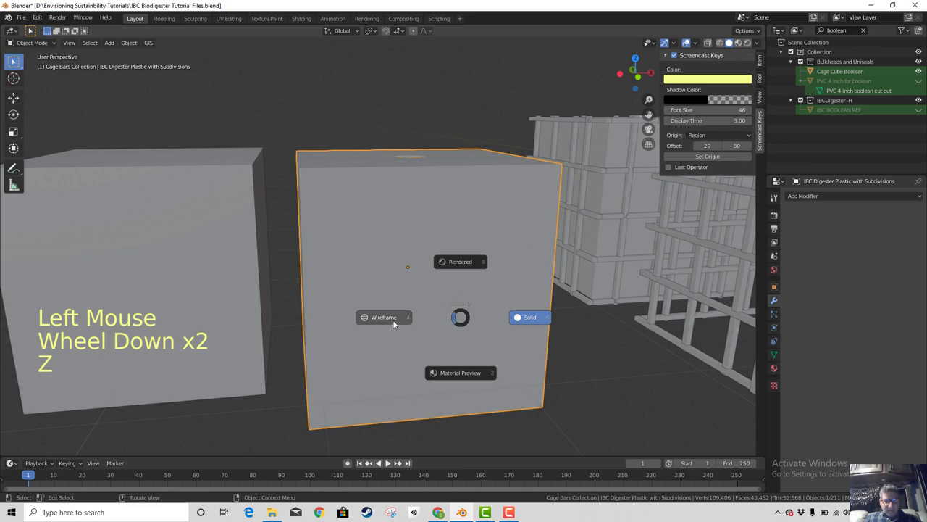
middle_click(411, 322)
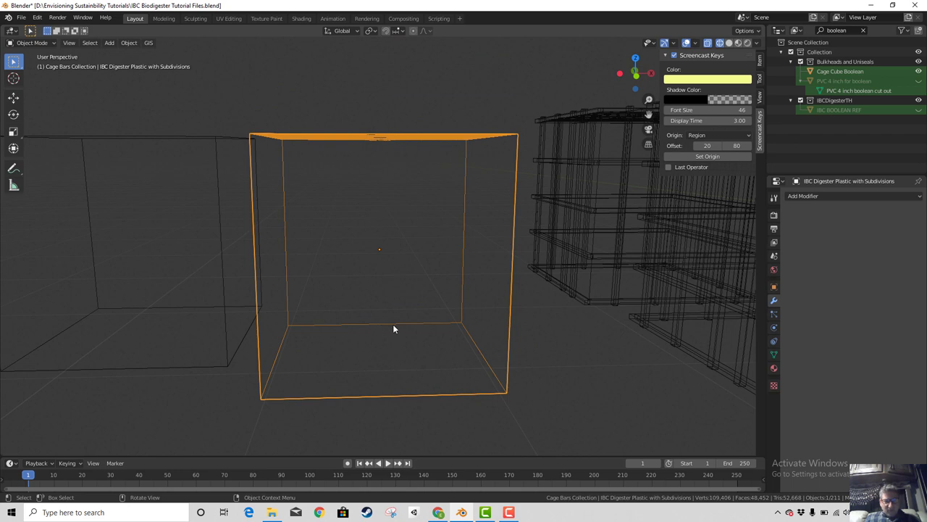
key("KP_7")
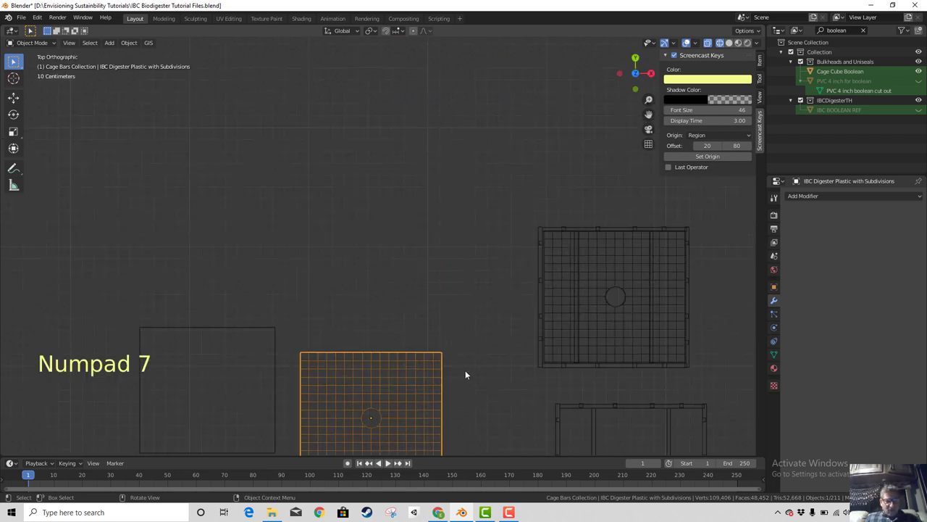
middle_click(472, 370)
scroll("down", 3)
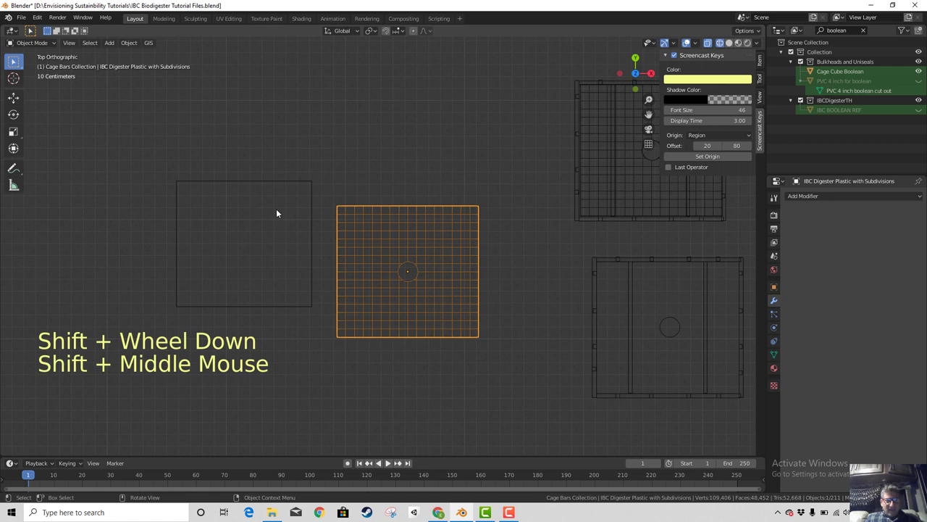
left_click(265, 194)
left_click(265, 187)
Move the Cage Cube Boolean along one axis from the front view, then select the IBC Digester Plastic with Subdivisions
left_click(263, 210)
key("g")
left_click(260, 185)
key("g")
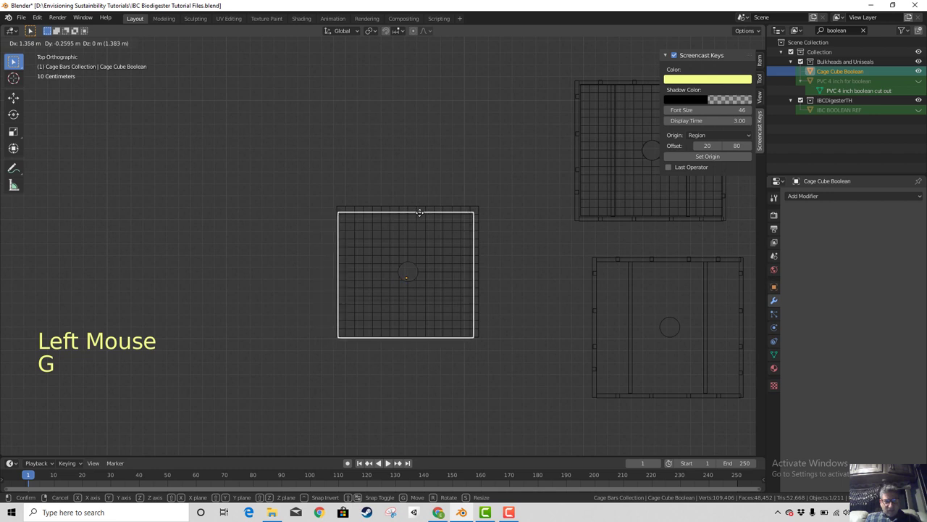
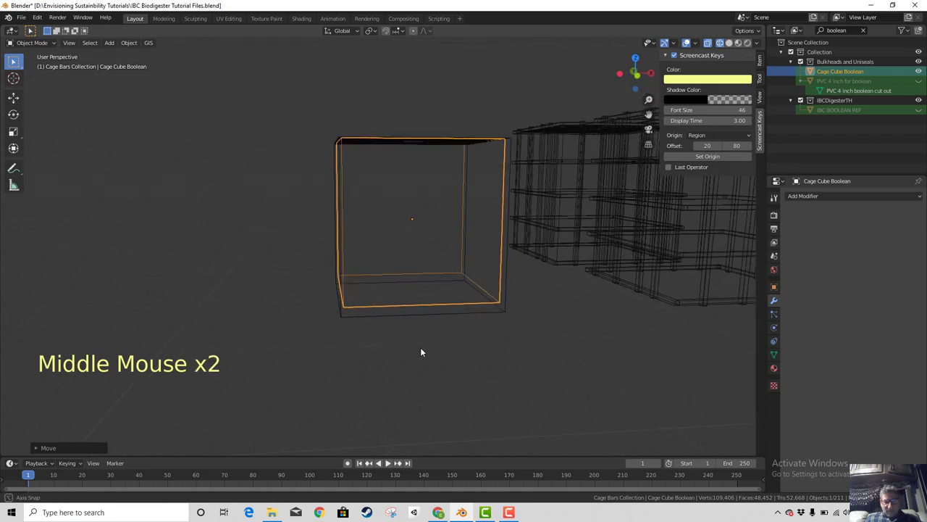
key("KP_1")
key("g")
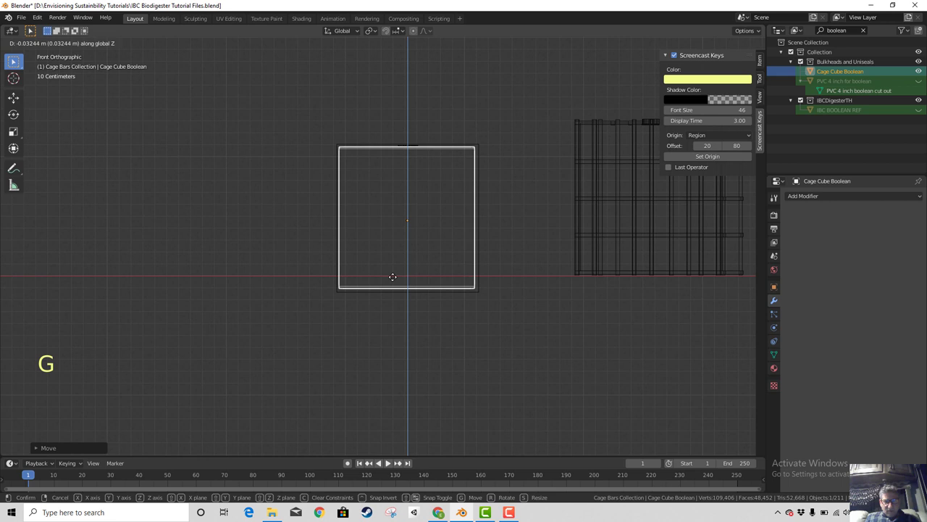
middle_click(426, 316)
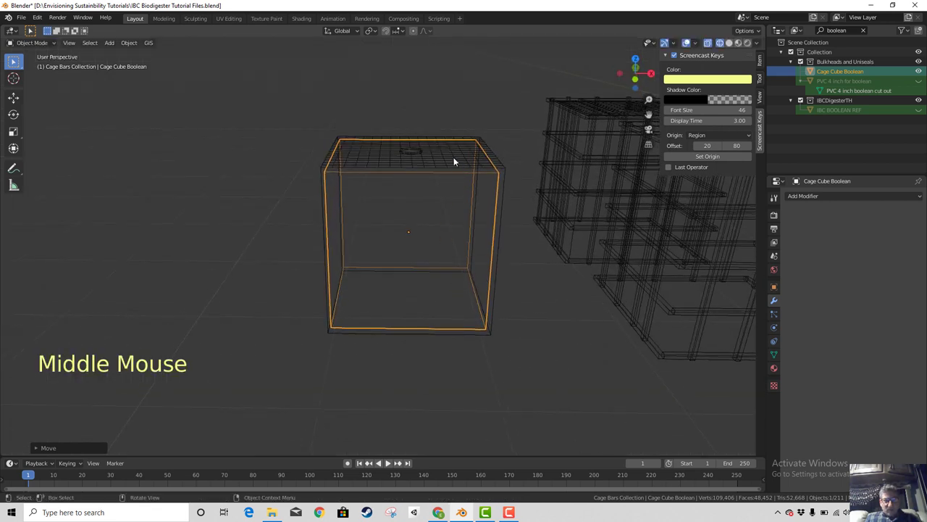
left_click(459, 161)
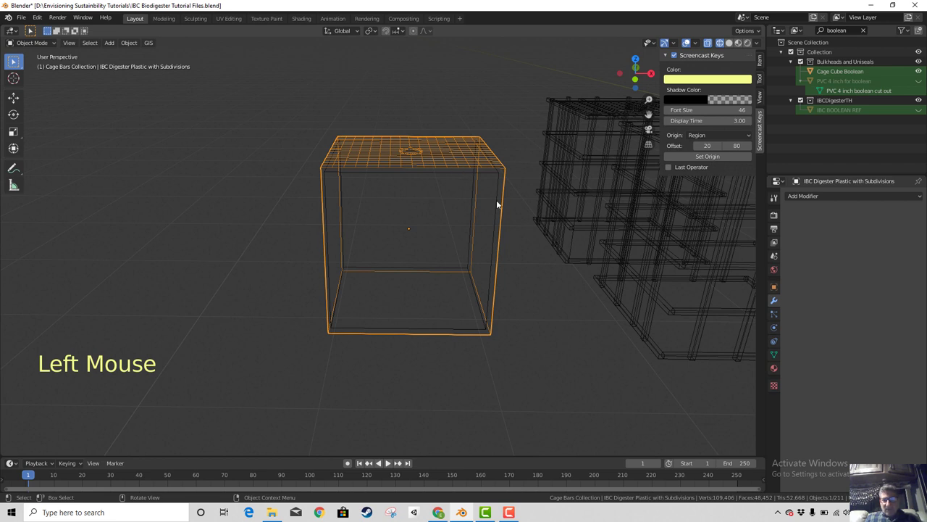
Add a Boolean Difference modifier with Cage Cube Boolean as cutter, apply it, move the cutter and shade solid
left_click(803, 198)
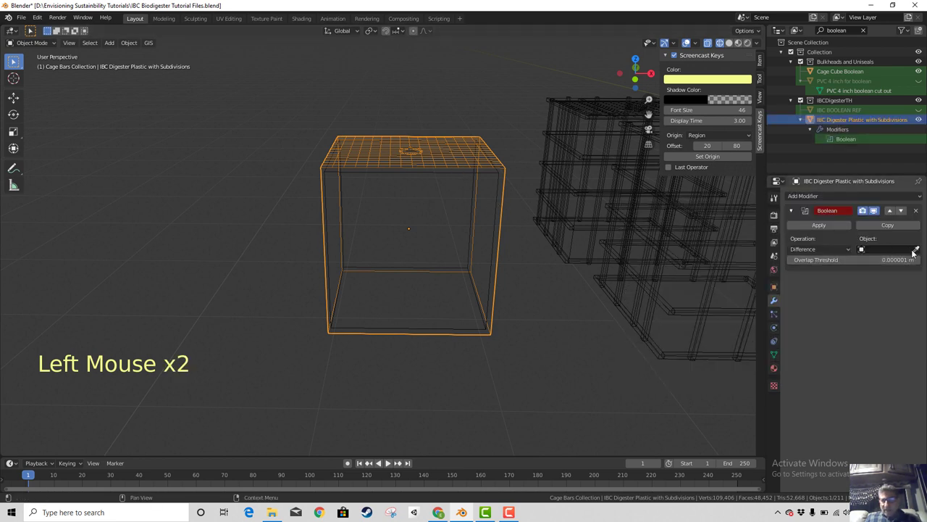
left_click(919, 253)
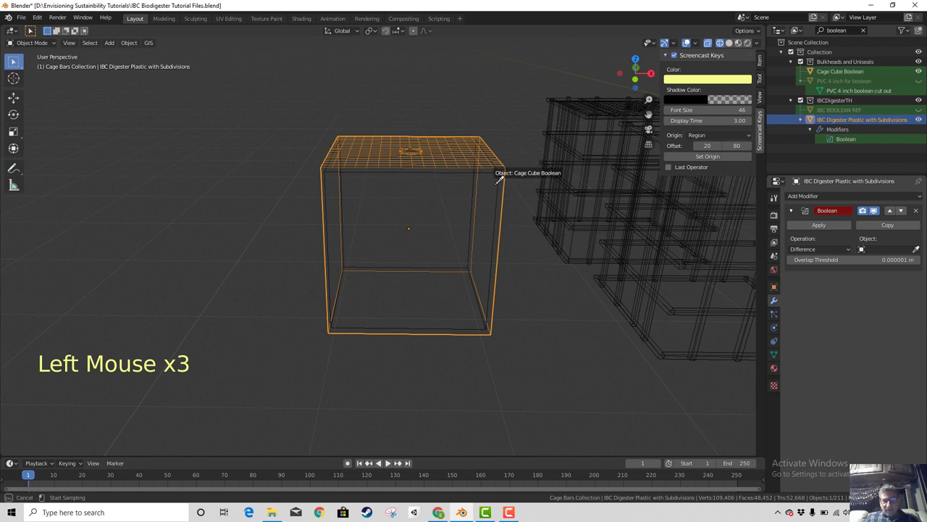
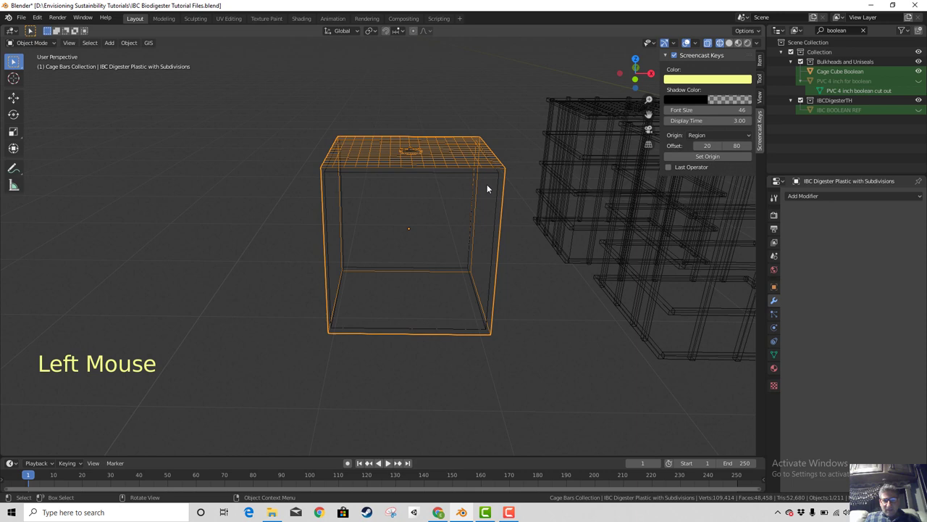
left_click(500, 199)
key("g")
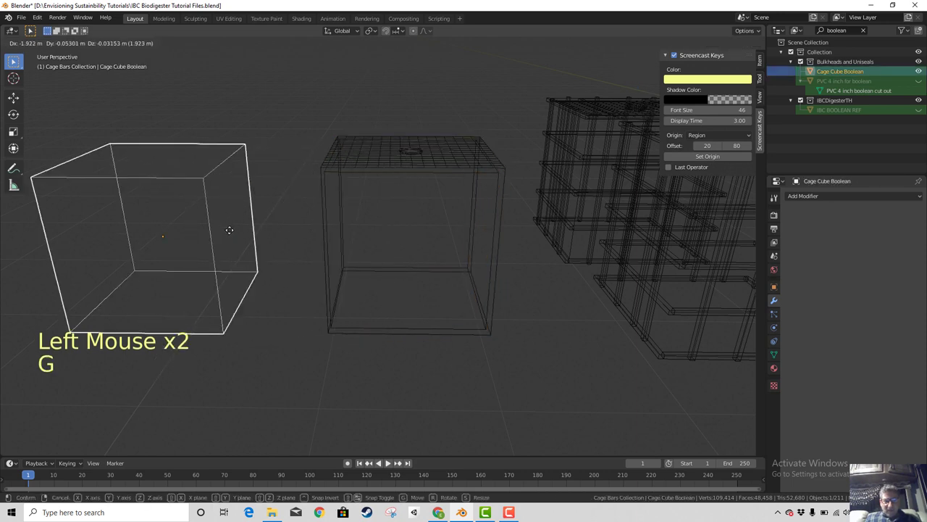
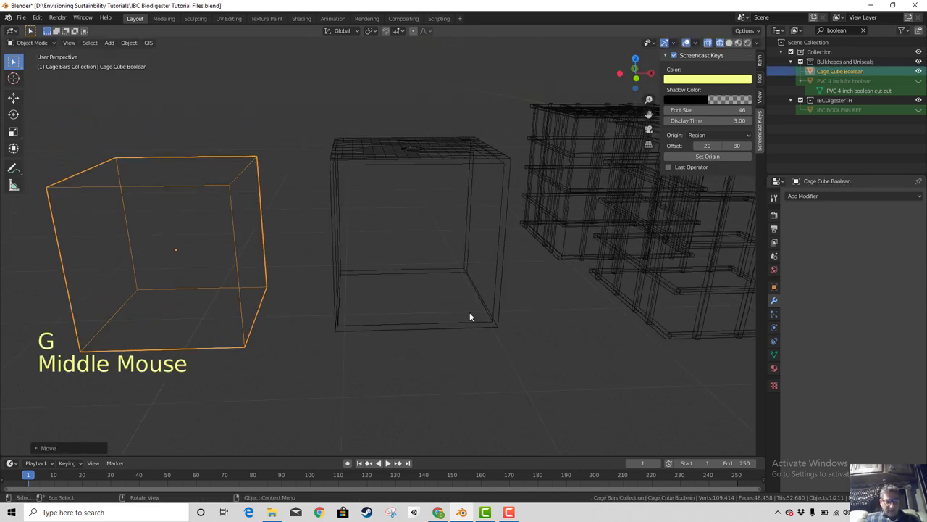
key("z")
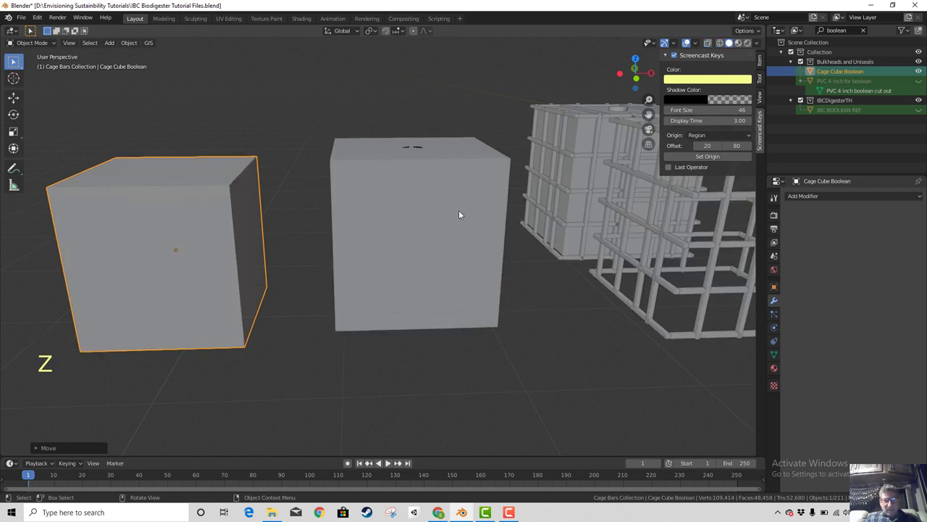
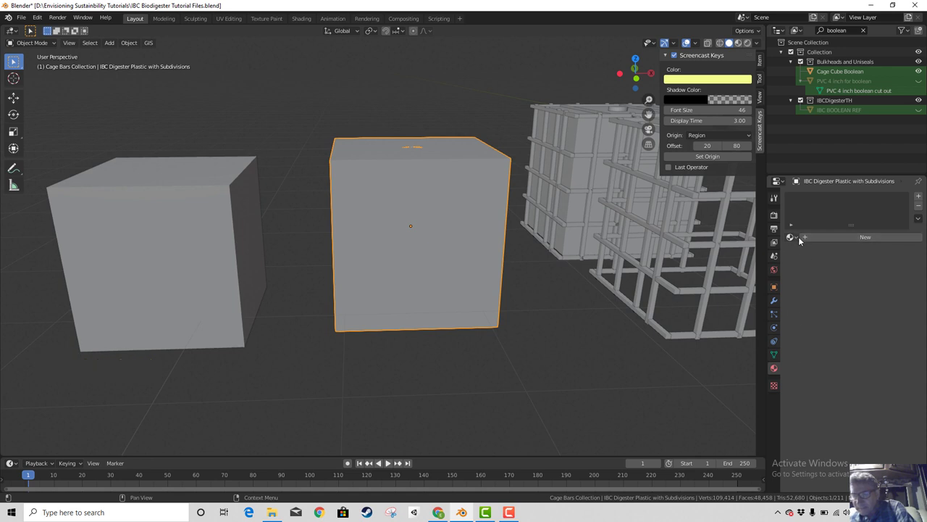
Assign the existing Beige_1 material to the digester body and scroll through its settings
left_click(801, 241)
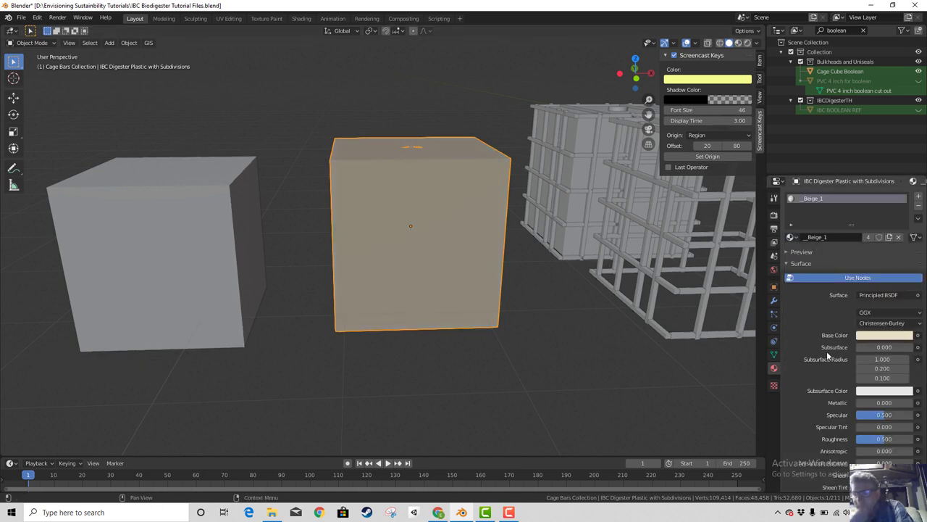
scroll("down", 3)
scroll("down", 3)
scroll("down", 3)
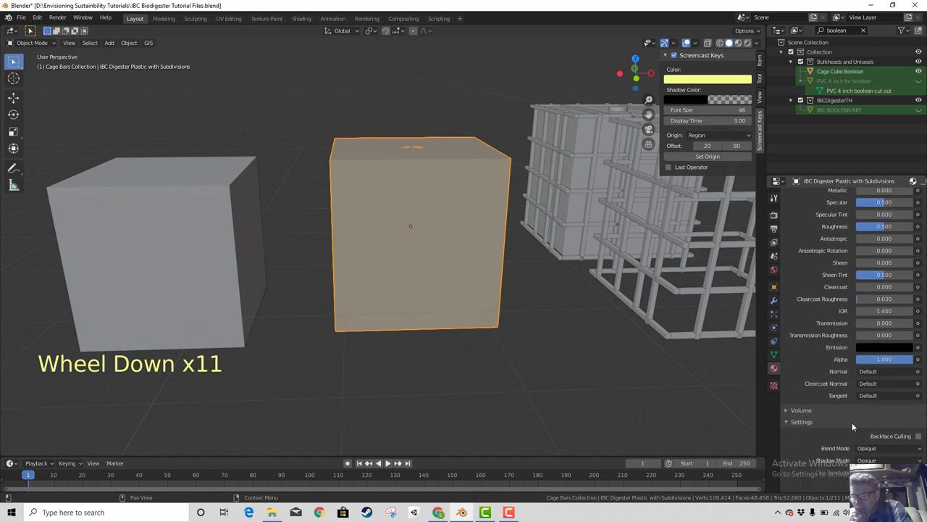
scroll("down", 3)
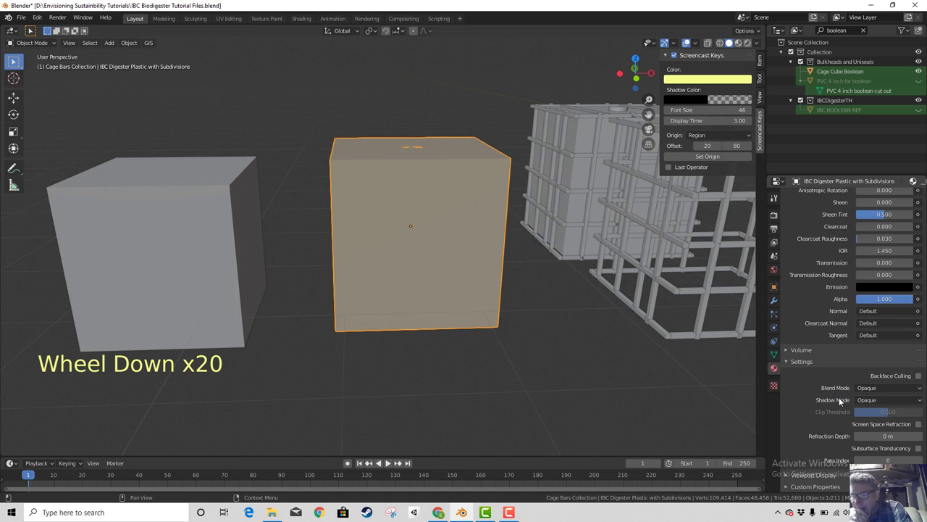
scroll("up", 3)
scroll("up", 3)
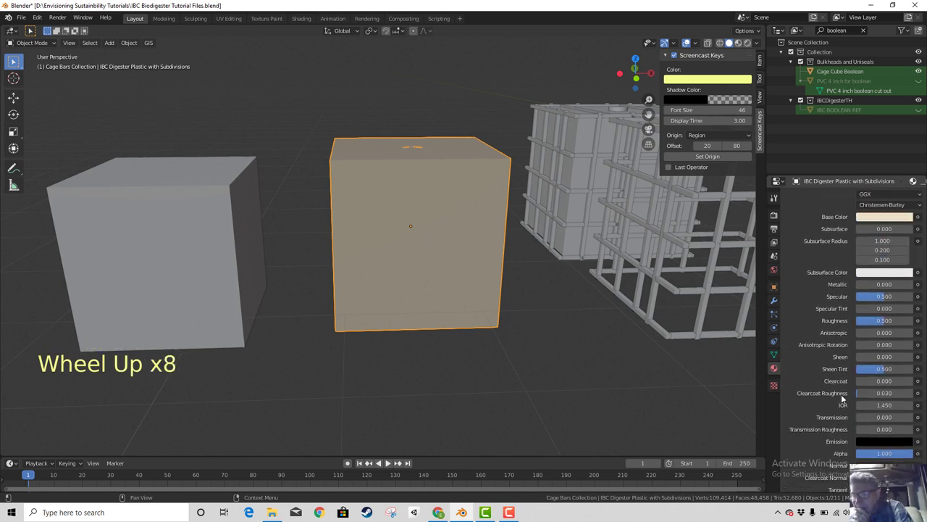
scroll("up", 3)
scroll("up", 3)
scroll("up", 3)
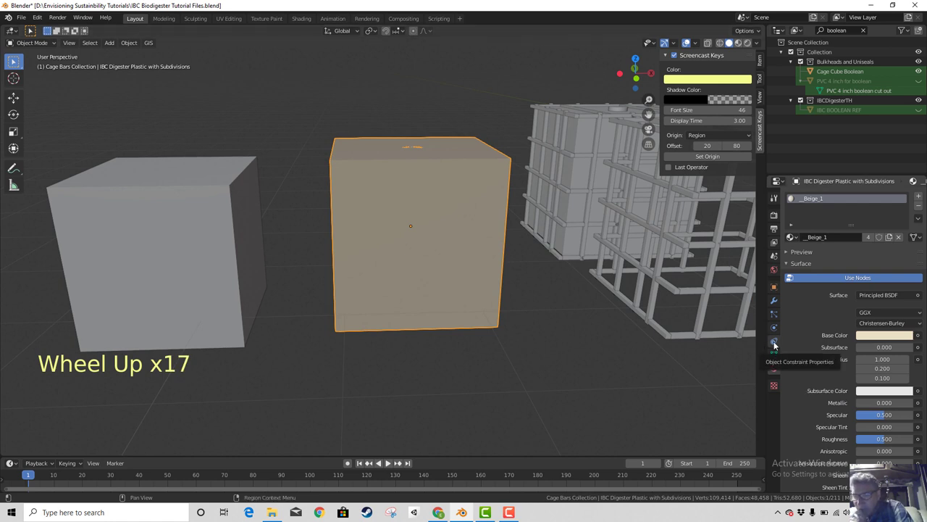
Review the Constraints, Scene, World, Tool and Object properties, including the visibility options
left_click(780, 344)
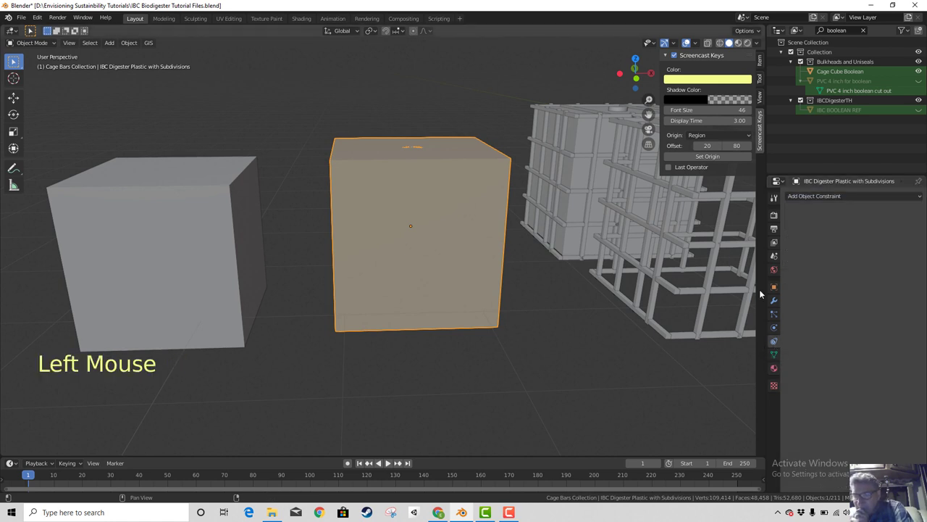
left_click(779, 256)
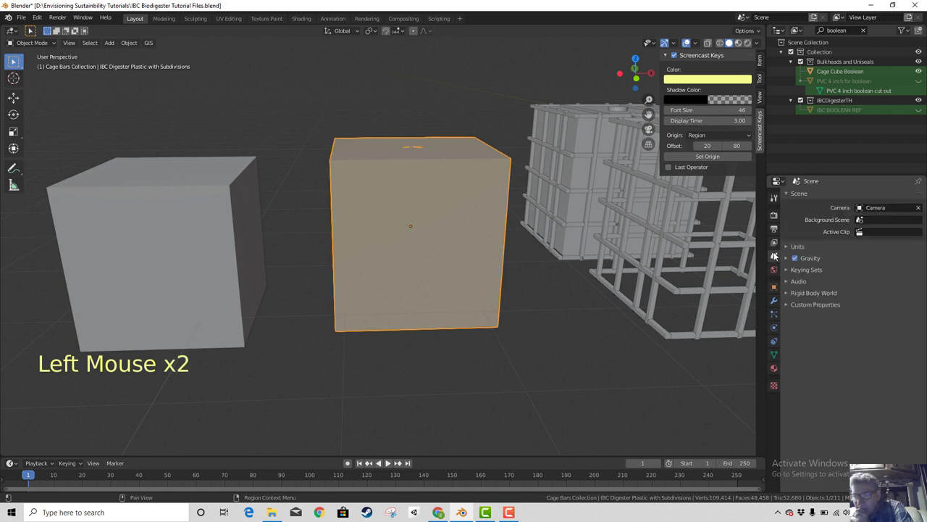
left_click(775, 273)
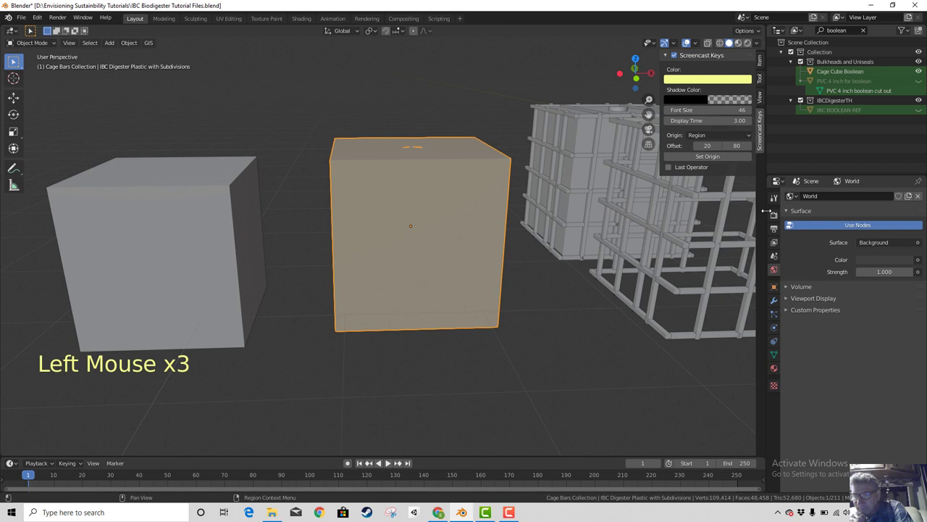
left_click(777, 204)
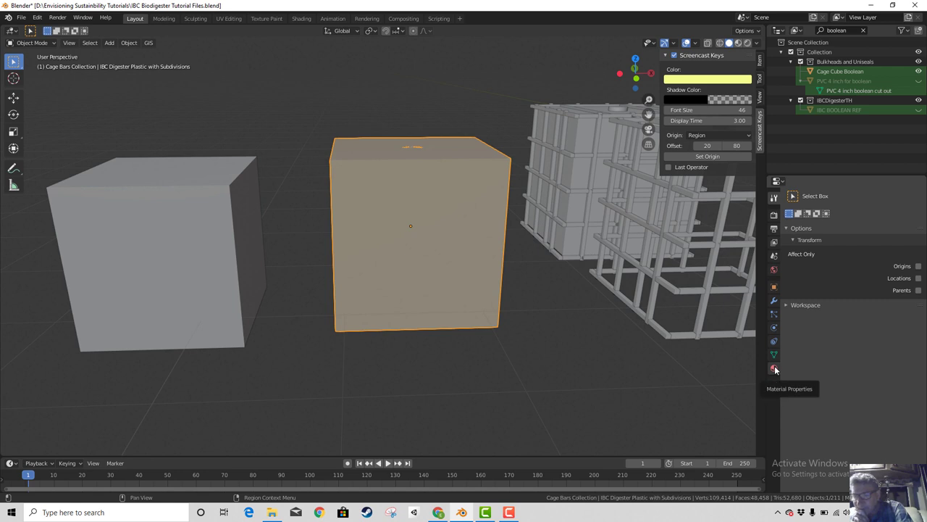
left_click(781, 291)
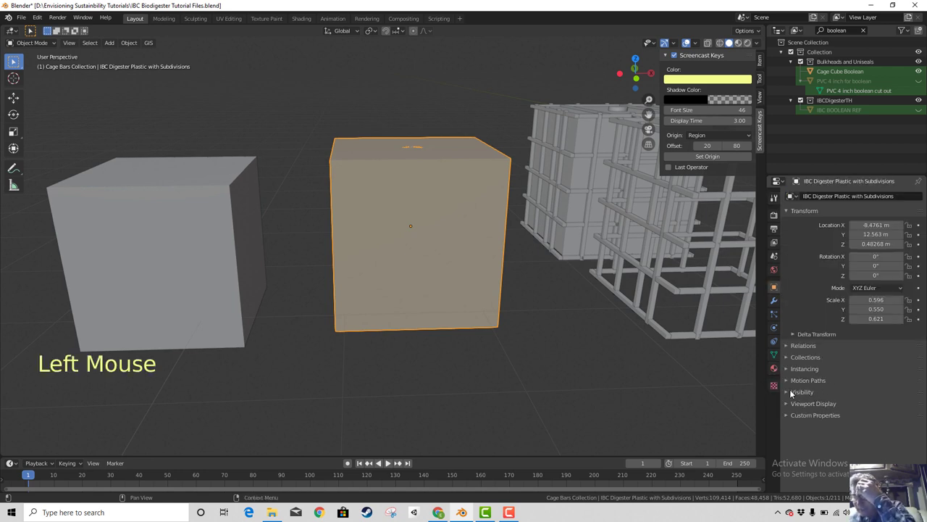
left_click(789, 394)
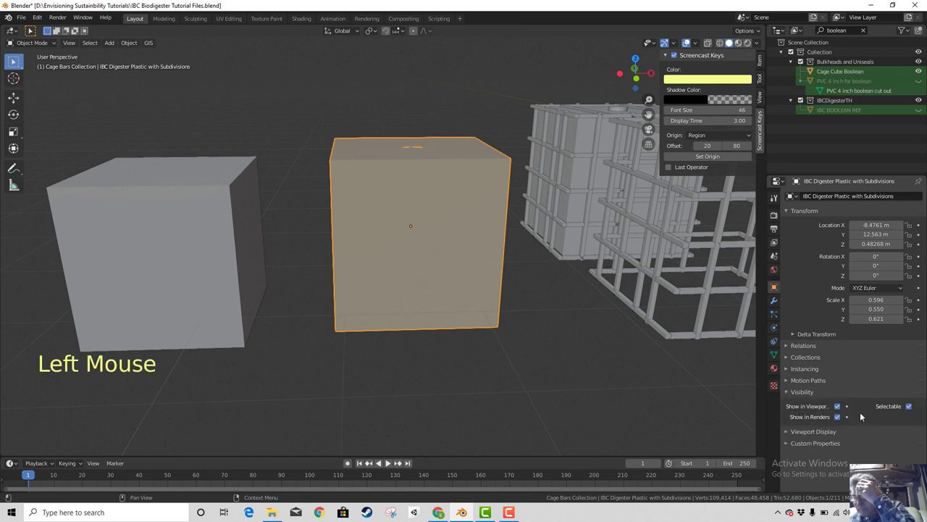
scroll("down", 3)
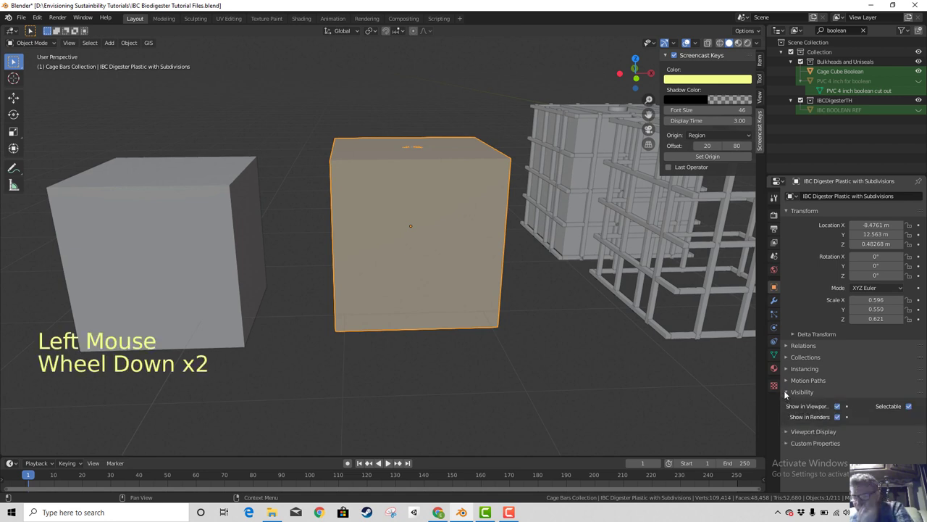
left_click(786, 394)
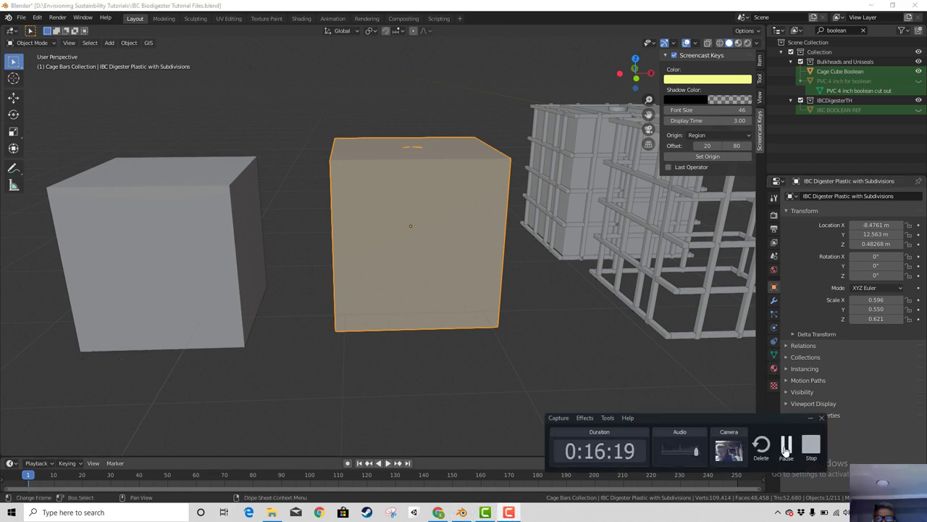
left_click(713, 47)
left_click(713, 47)
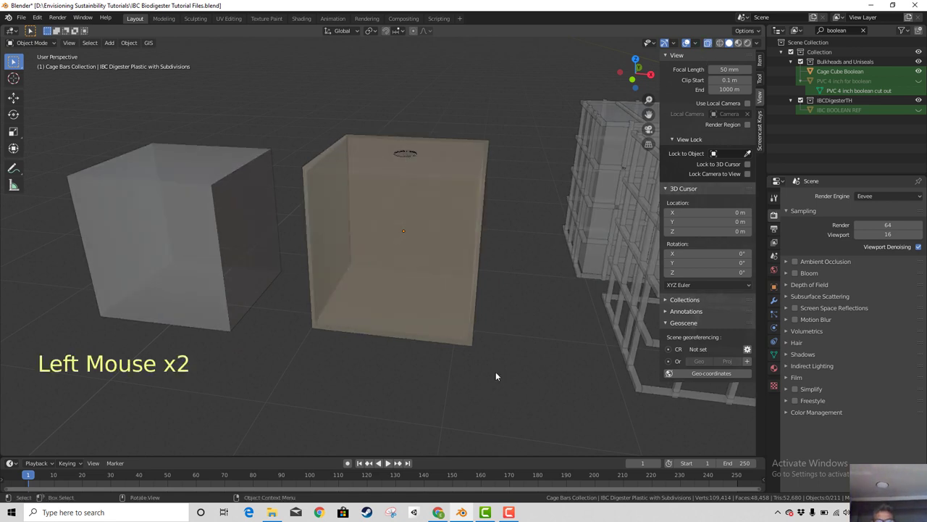
key("z")
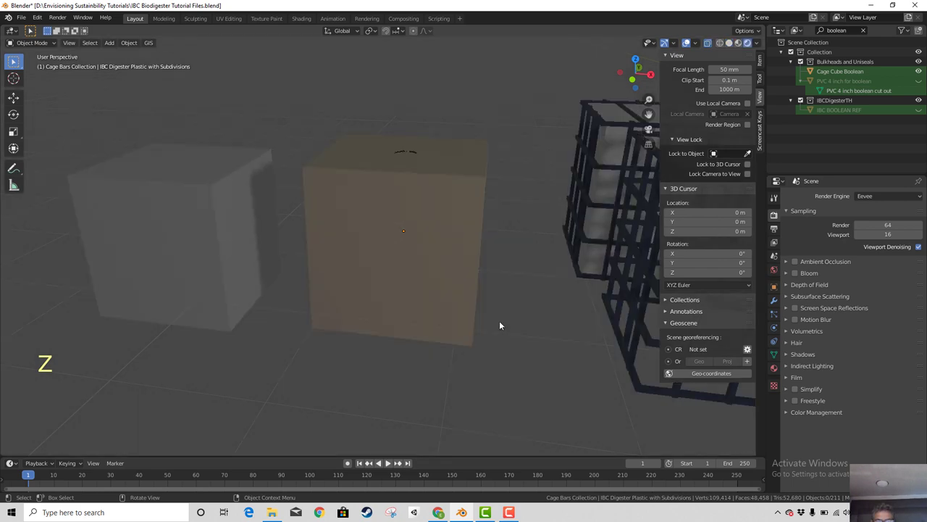
key("z")
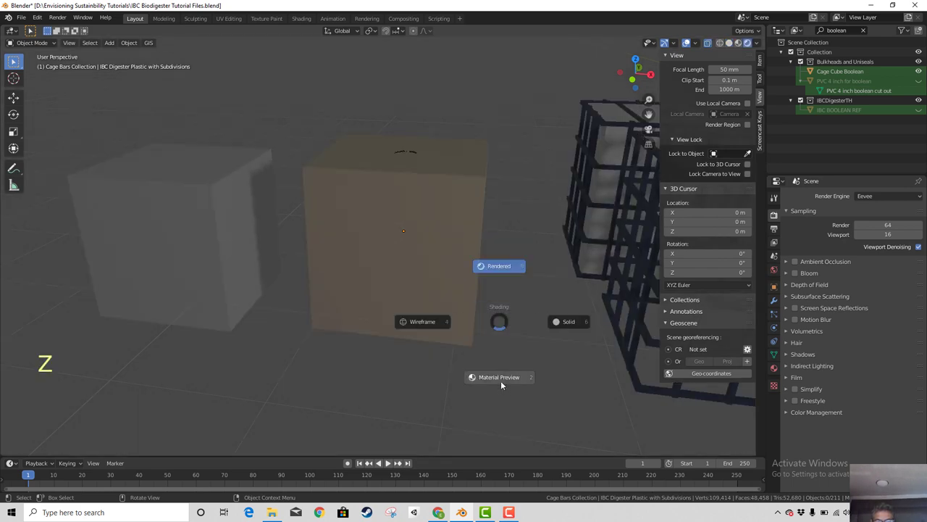
key("z")
key("z")
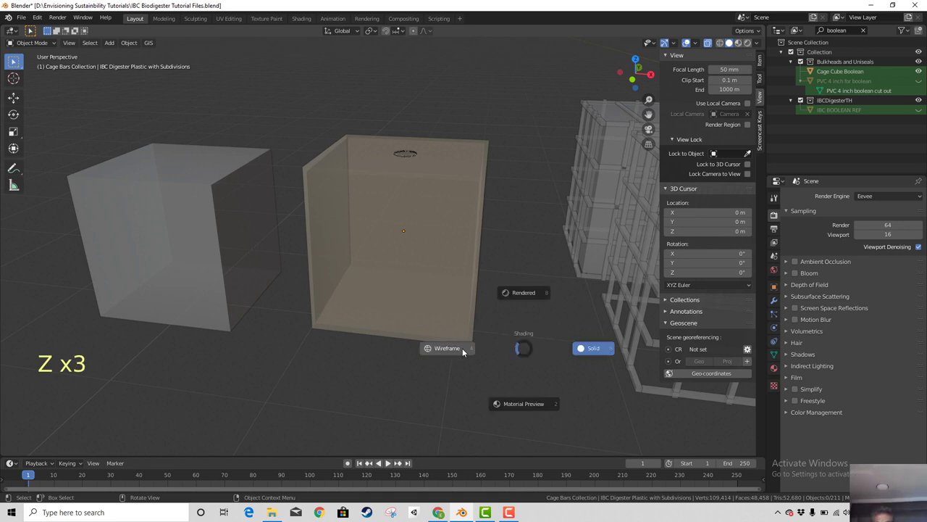
key("z")
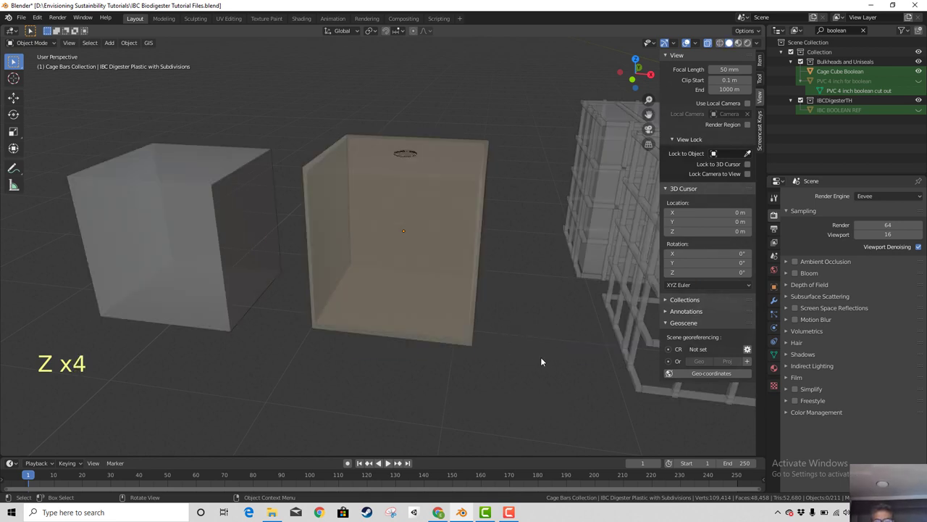
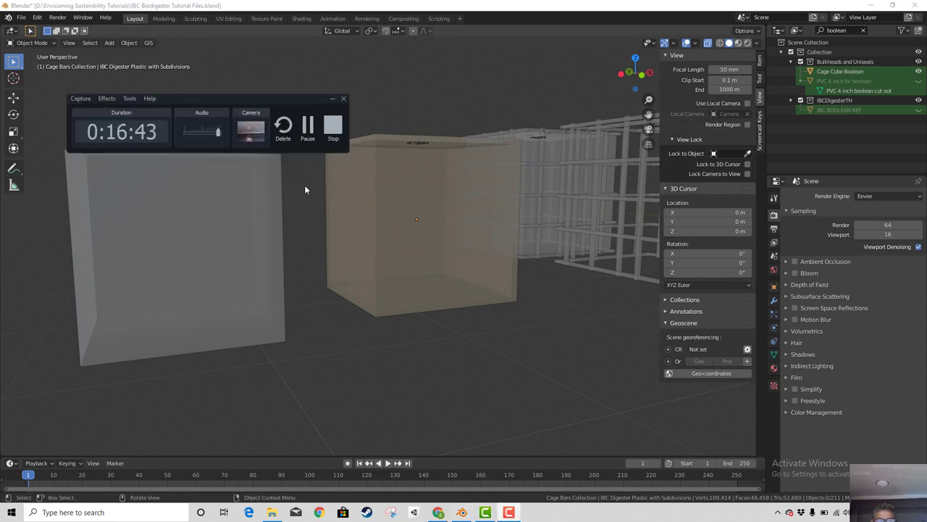
scroll("down", 3)
middle_click(309, 139)
middle_click(320, 159)
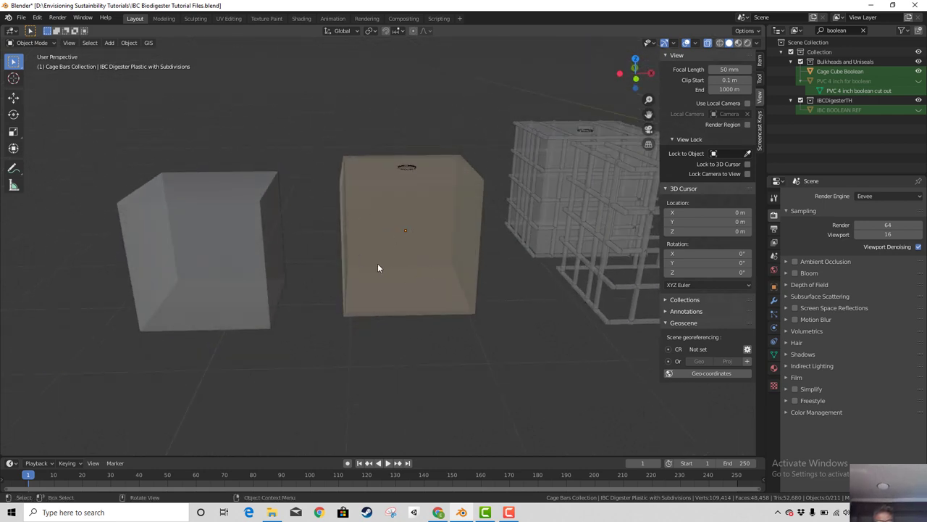
Select the tank copy inside the cage and duplicate it with Shift+D
left_click(560, 158)
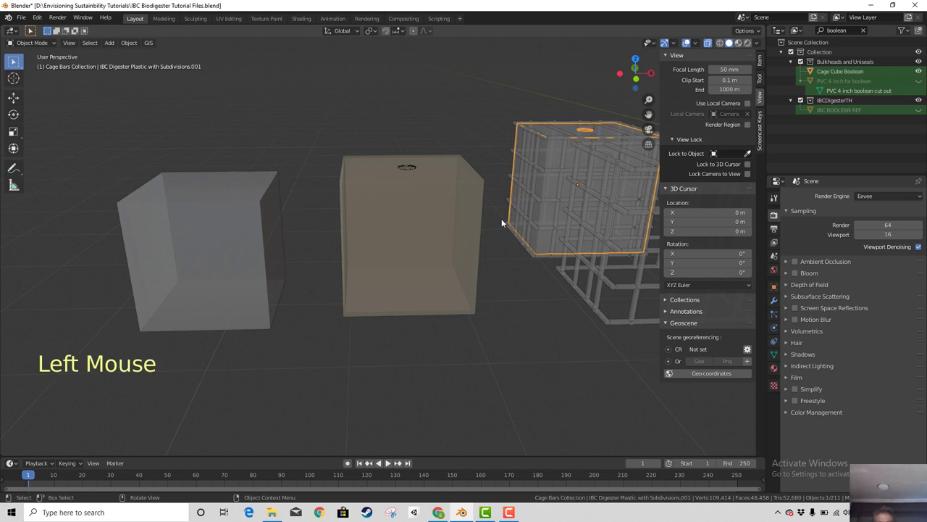
key("x")
left_click(422, 214)
key("shift+d")
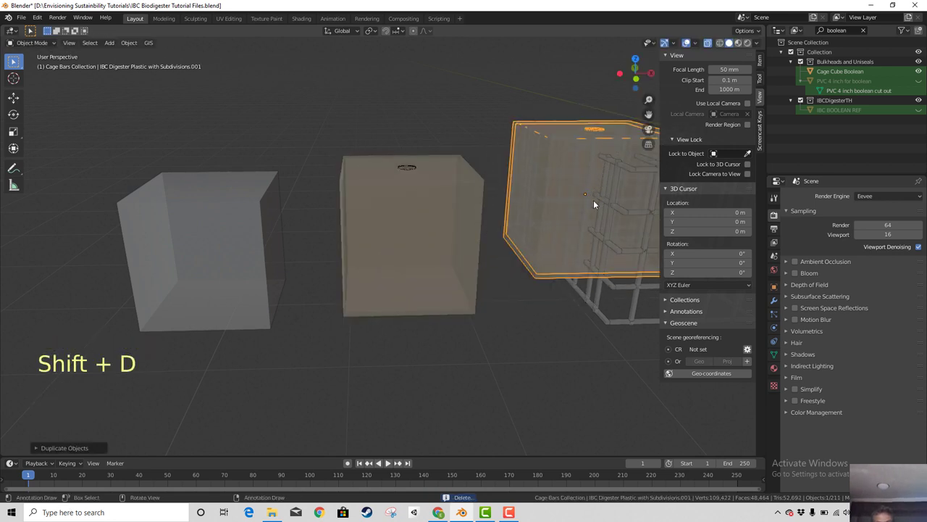
Move the copy up along Z and out beside the cage, checking its placement from above
key("KP_7")
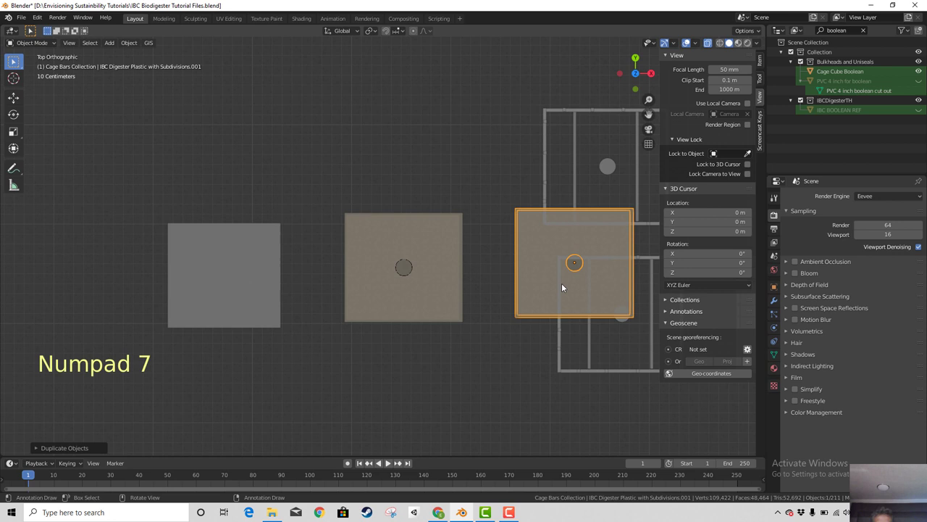
key("g")
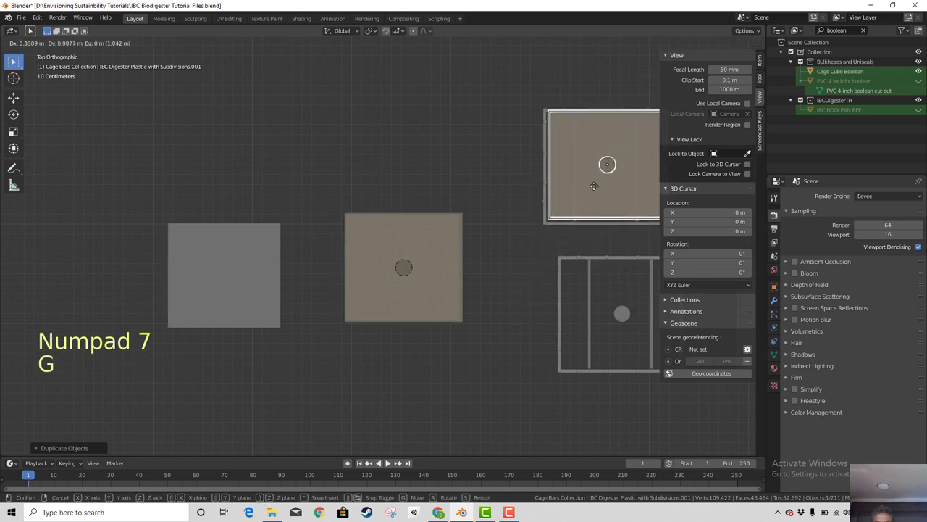
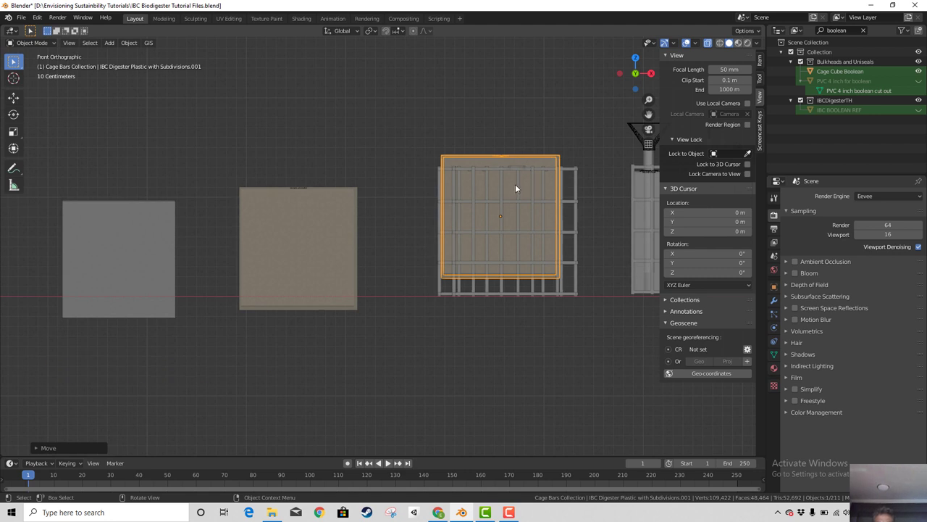
key("g")
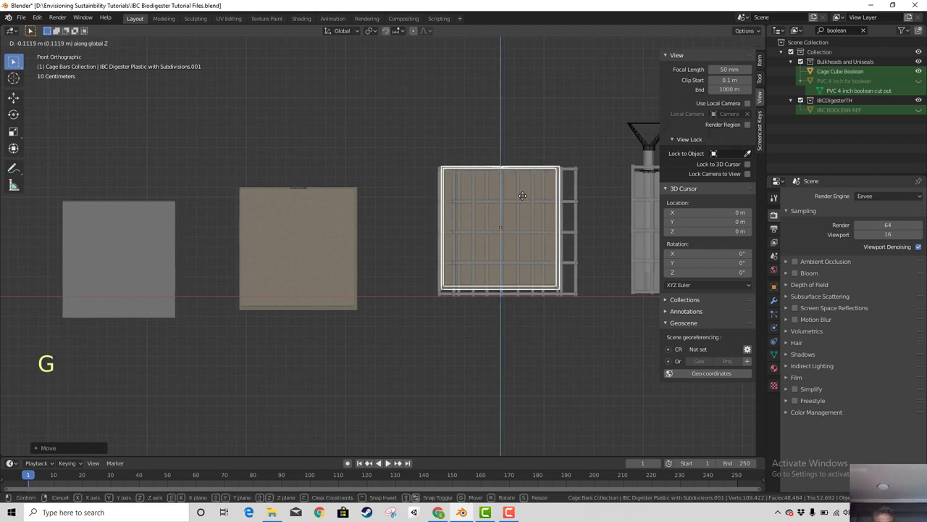
middle_click(544, 272)
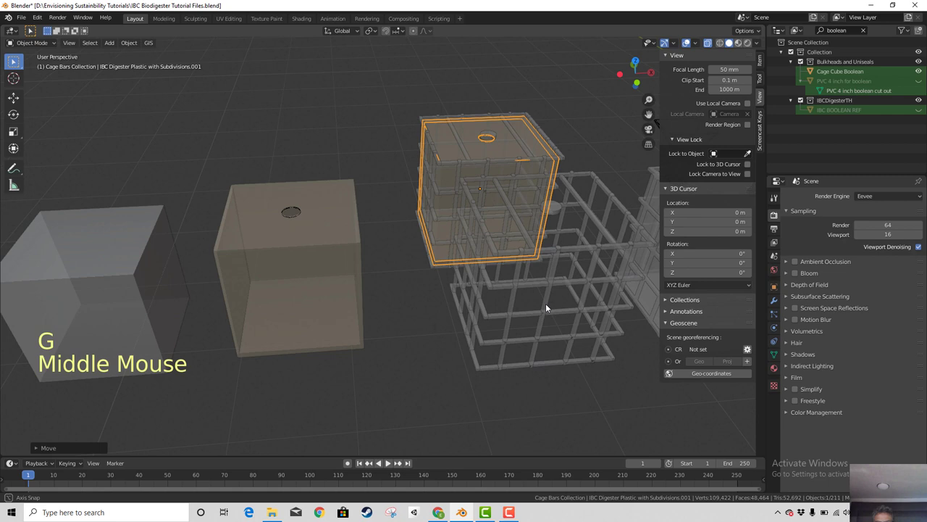
middle_click(552, 305)
middle_click(552, 281)
scroll("up", 3)
key("KP_7")
key("g")
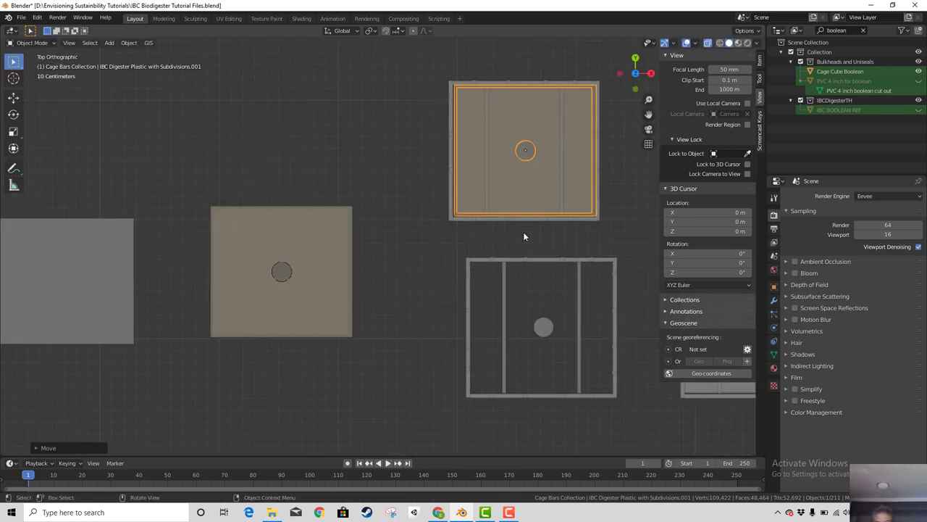
middle_click(424, 323)
scroll("down", 3)
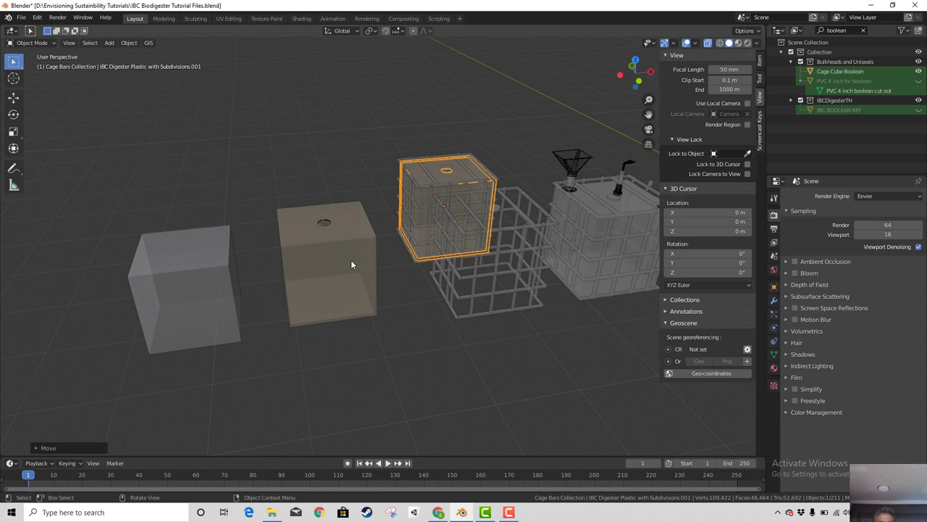
scroll("up", 3)
View the copy from the side, clear the Outliner's boolean filter and show its filter options
middle_click(407, 351)
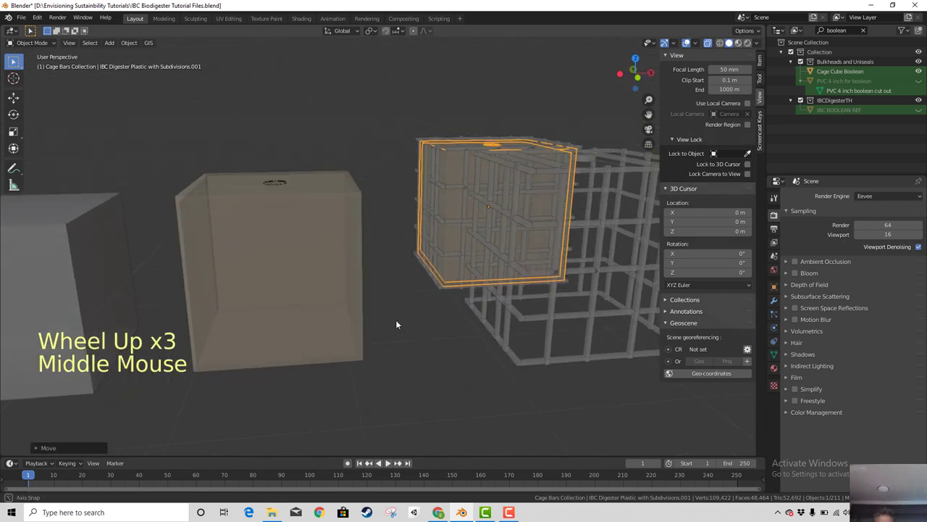
scroll("up", 3)
scroll("down", 3)
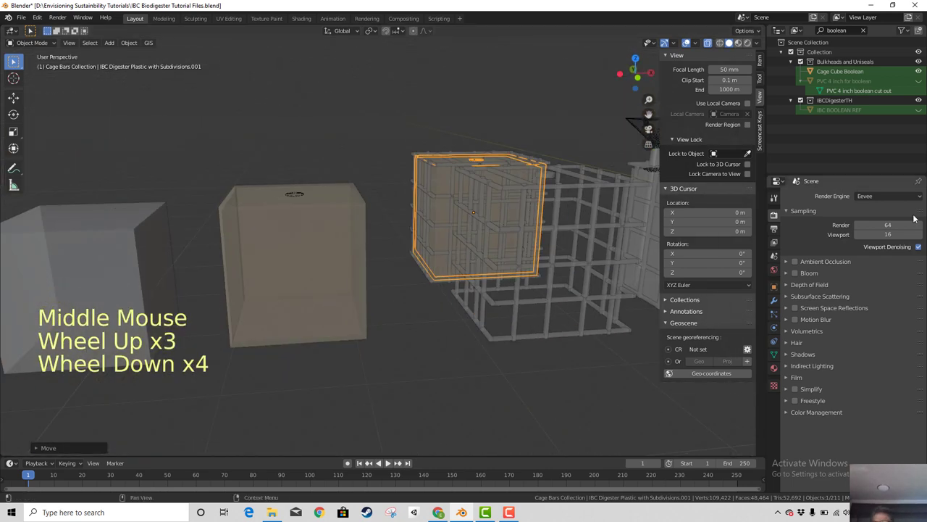
left_click(865, 32)
scroll("down", 3)
scroll("up", 3)
left_click(910, 34)
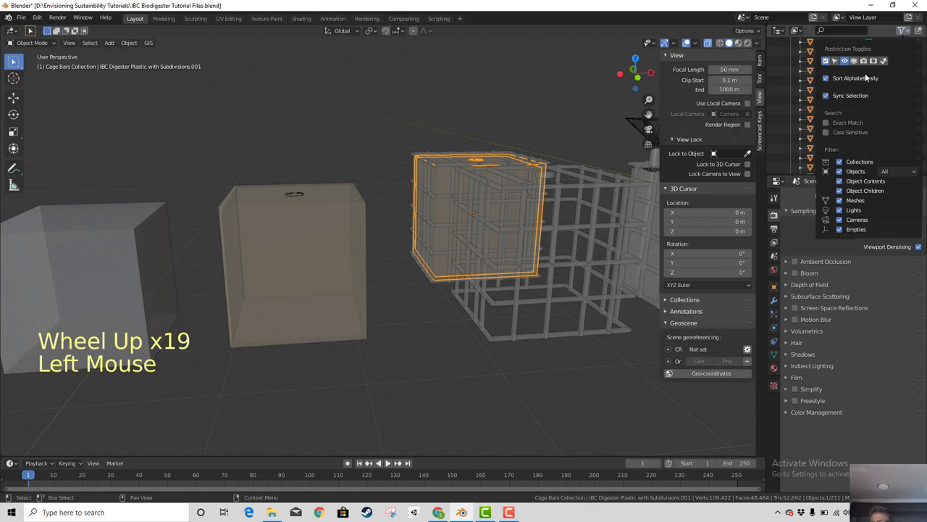
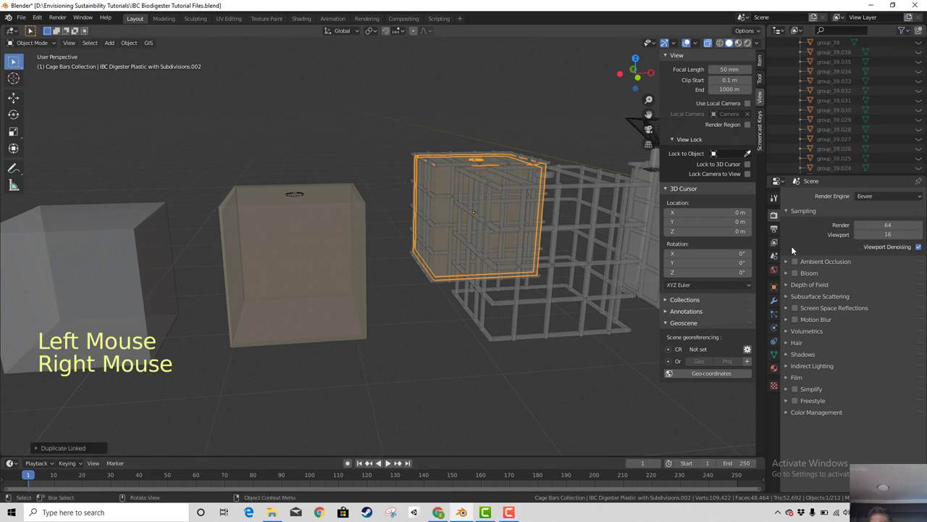
Set the Outliner filter so the object list shows only Selected objects
scroll("up", 3)
scroll("up", 3)
left_click(912, 34)
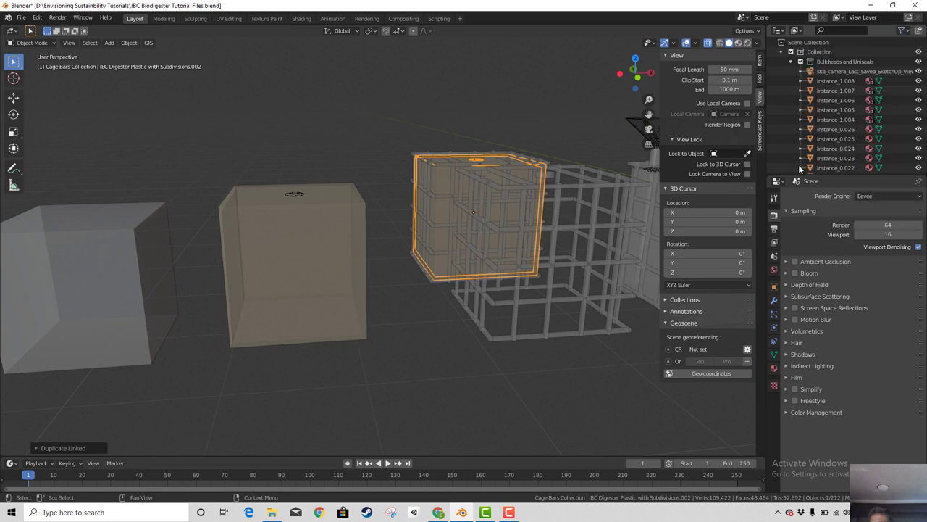
scroll("up", 3)
scroll("down", 3)
scroll("up", 3)
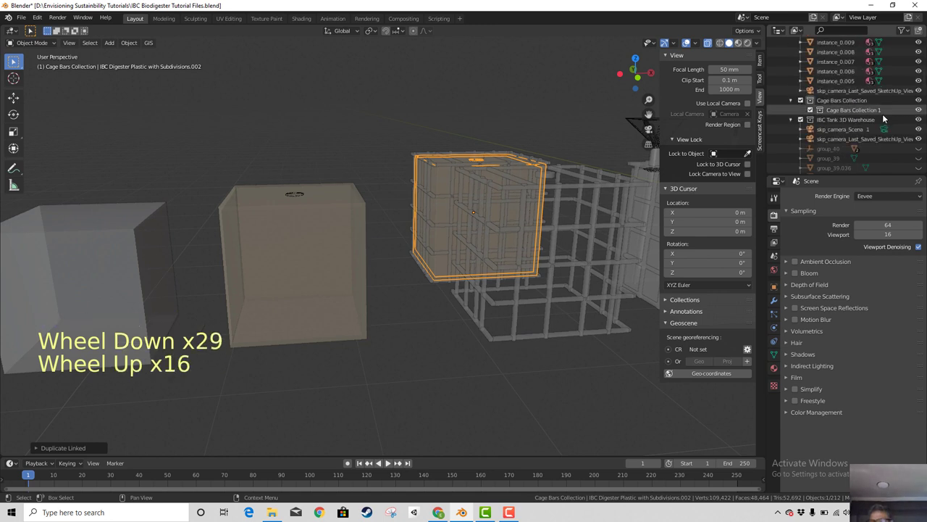
Select the raised tank copy IBC Digester Plastic with Subdivisions.001 in the viewport
left_click(446, 188)
scroll("up", 3)
scroll("down", 3)
left_click(452, 197)
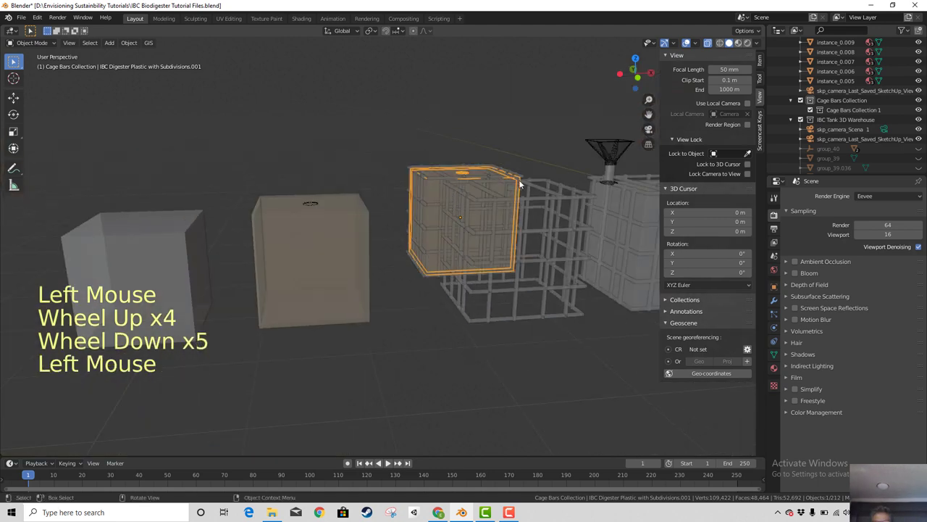
middle_click(510, 268)
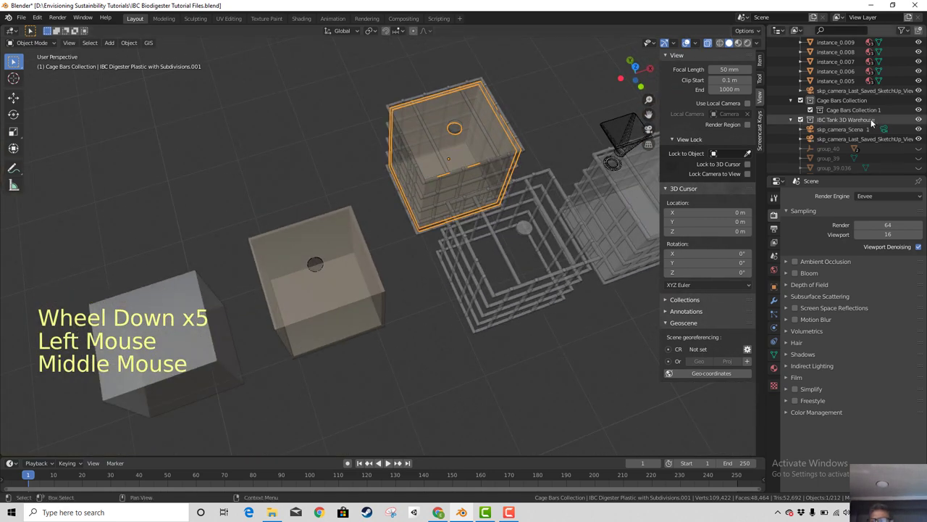
Adjust the Outliner filter options back and locate the tank copy in the list
left_click(910, 33)
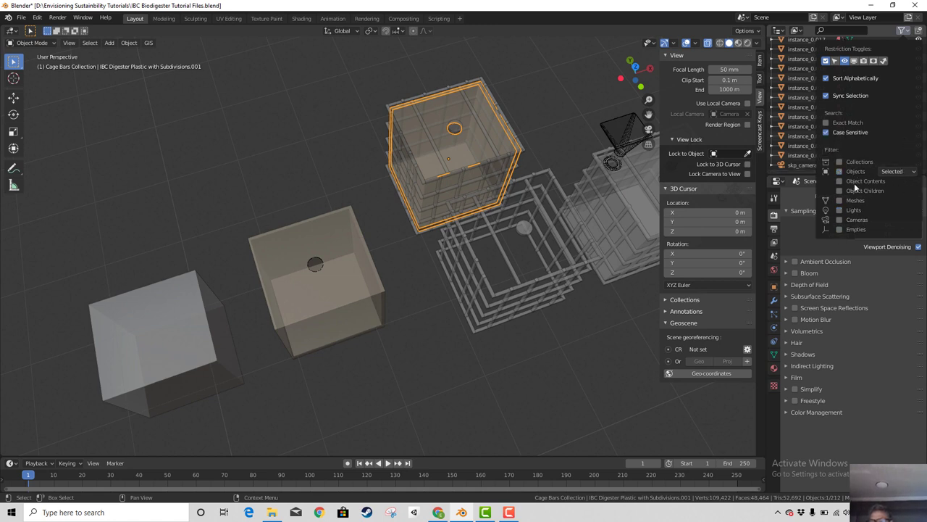
left_click(916, 309)
scroll("up", 3)
scroll("up", 3)
left_click(921, 56)
Rename the tank copy to IBC for gas holder top and reopen the object-state filter
left_click(922, 42)
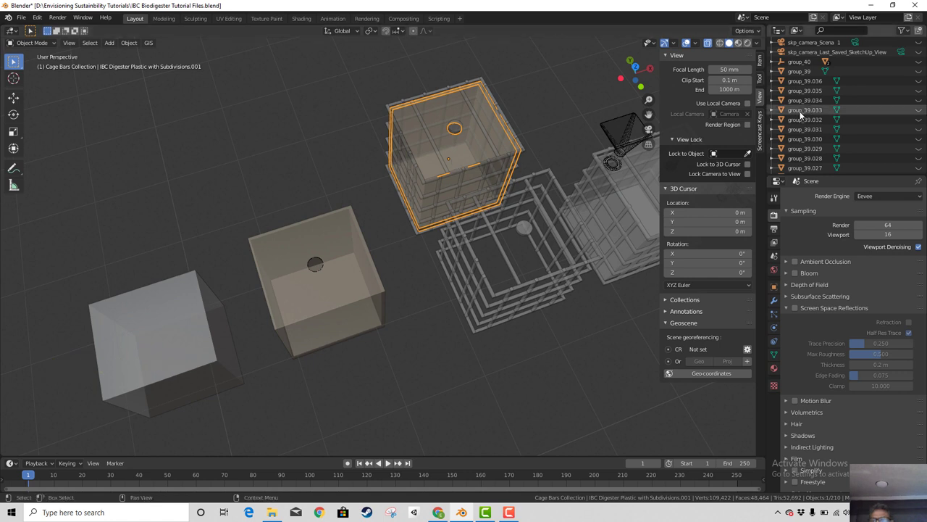
scroll("down", 3)
scroll("up", 3)
left_click(911, 34)
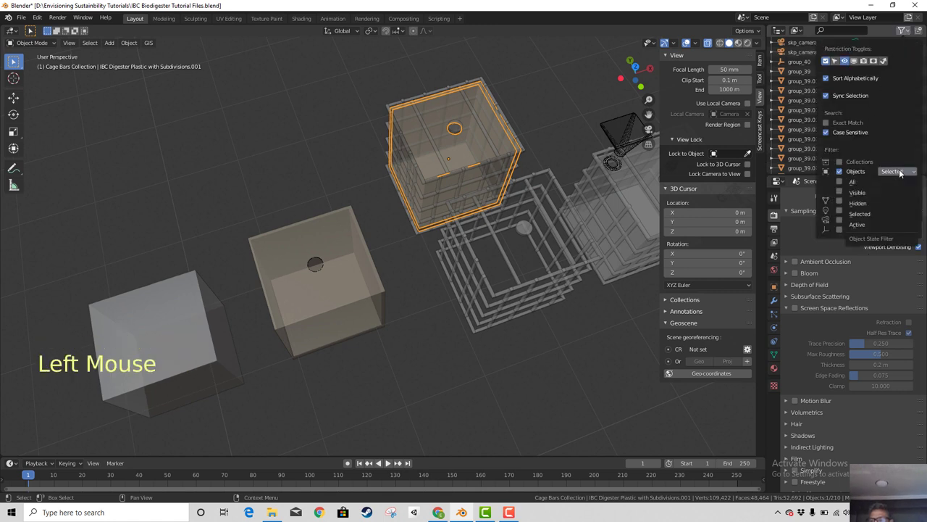
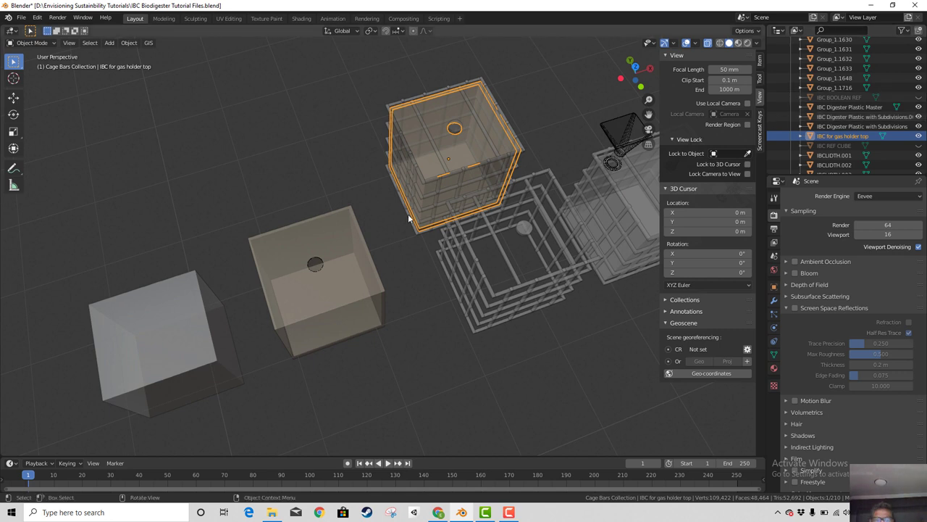
Rename the original tank in the cage to IBC for gas holder bottom and make it active
left_click(340, 263)
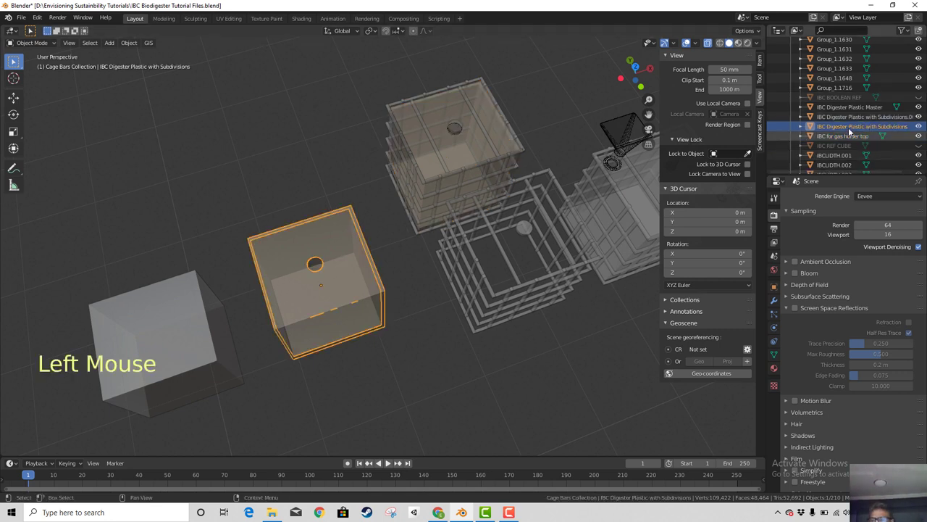
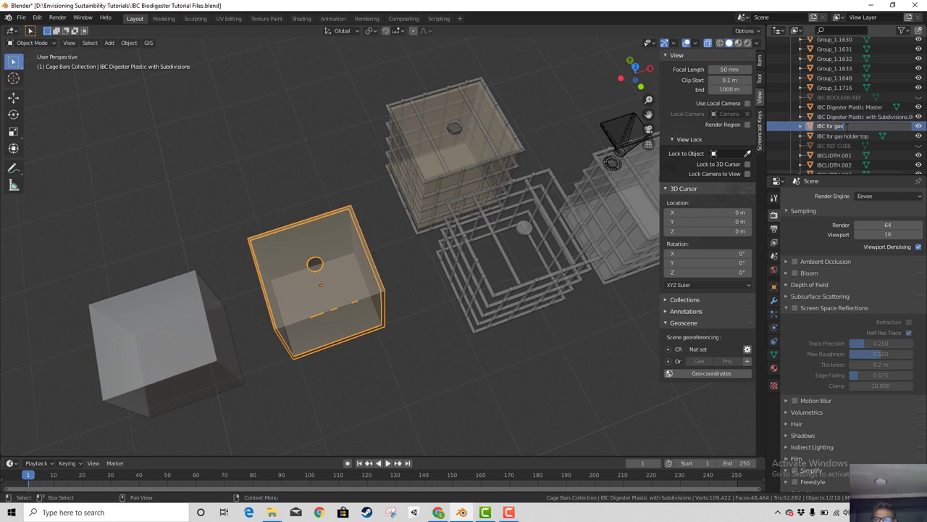
key("t")
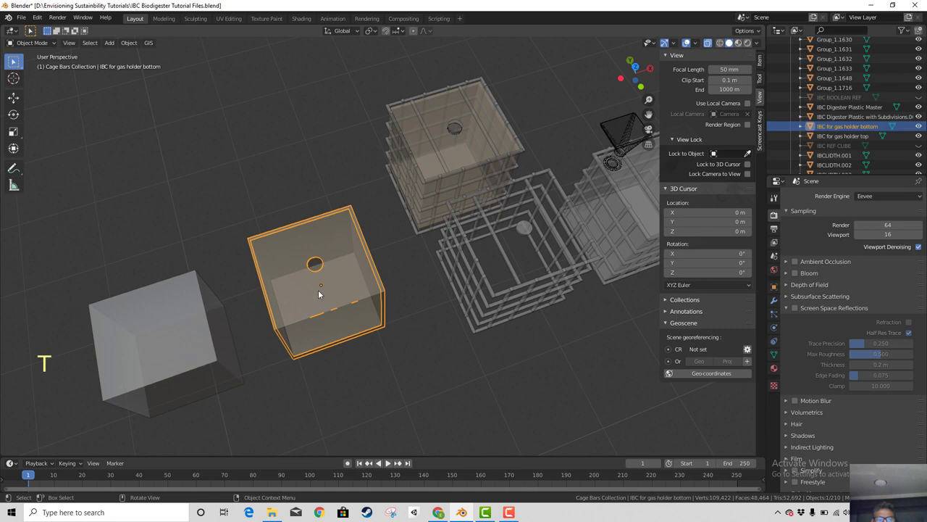
left_click(343, 281)
middle_click(355, 360)
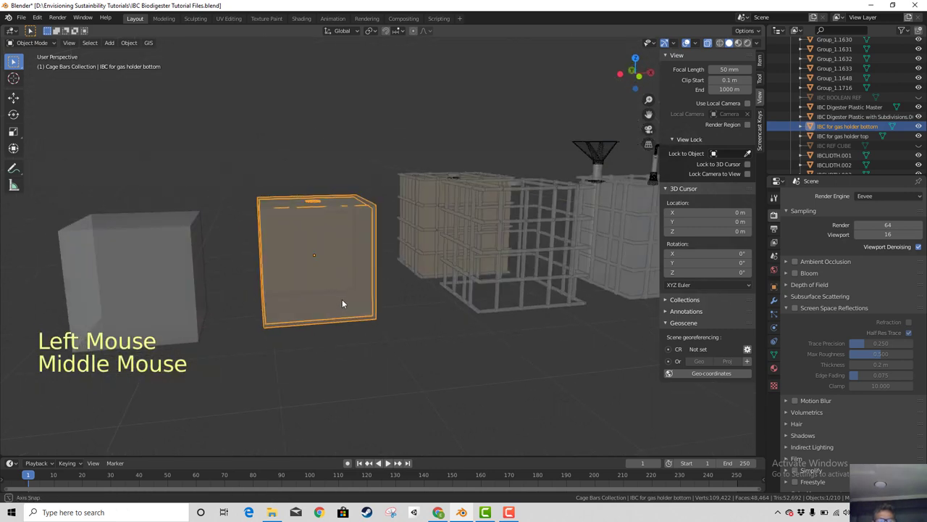
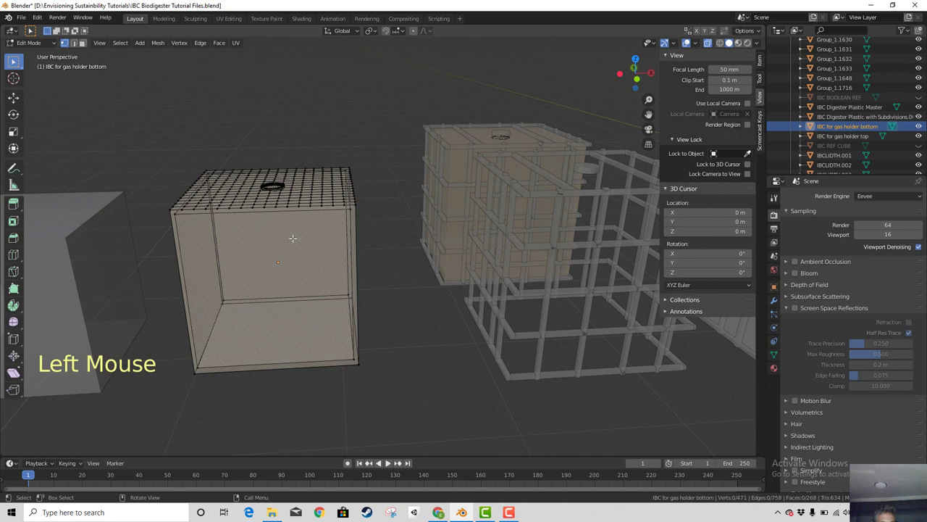
Leave Edit Mode, select the Cage Cube Boolean and reposition it using top and front views
key("Tab")
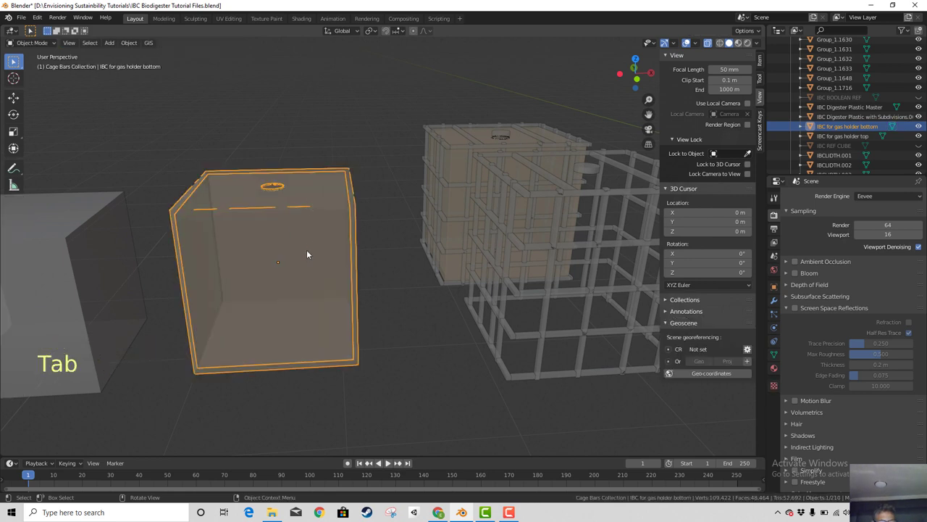
scroll("down", 3)
left_click(131, 273)
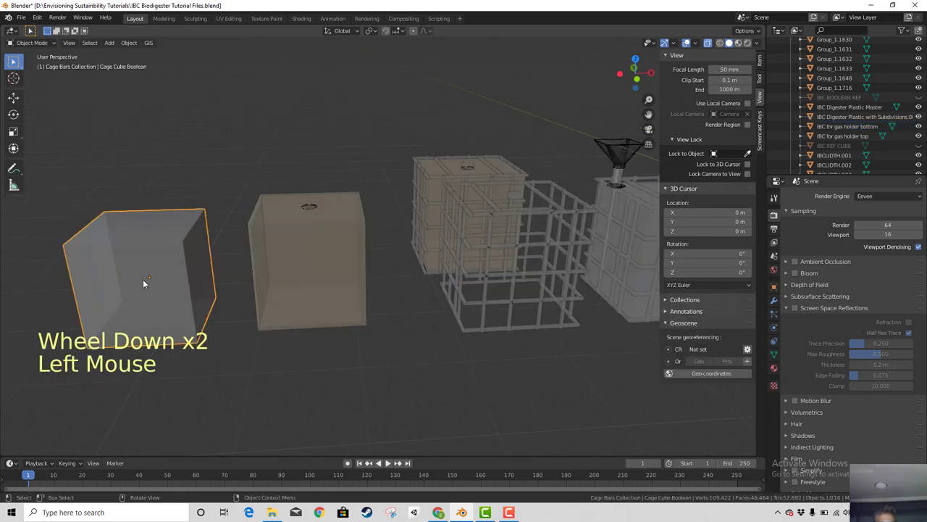
key("KP_7")
key("g")
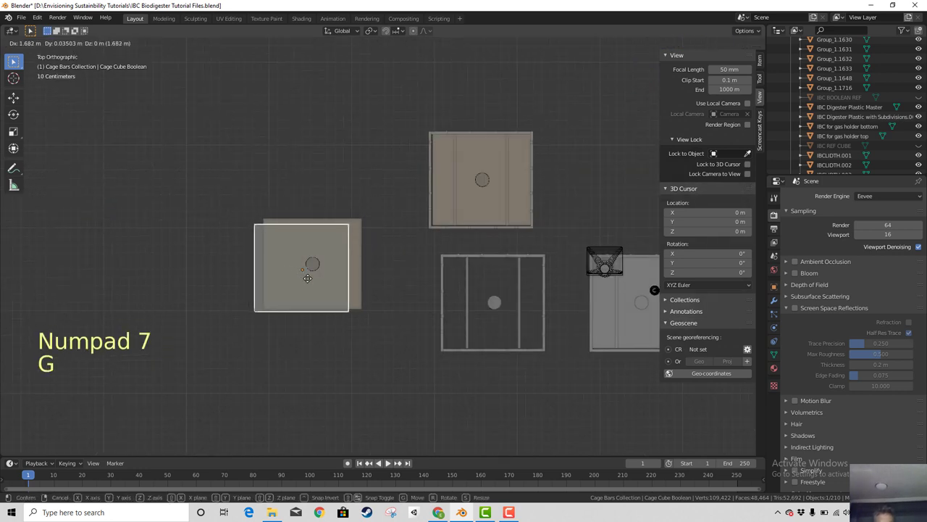
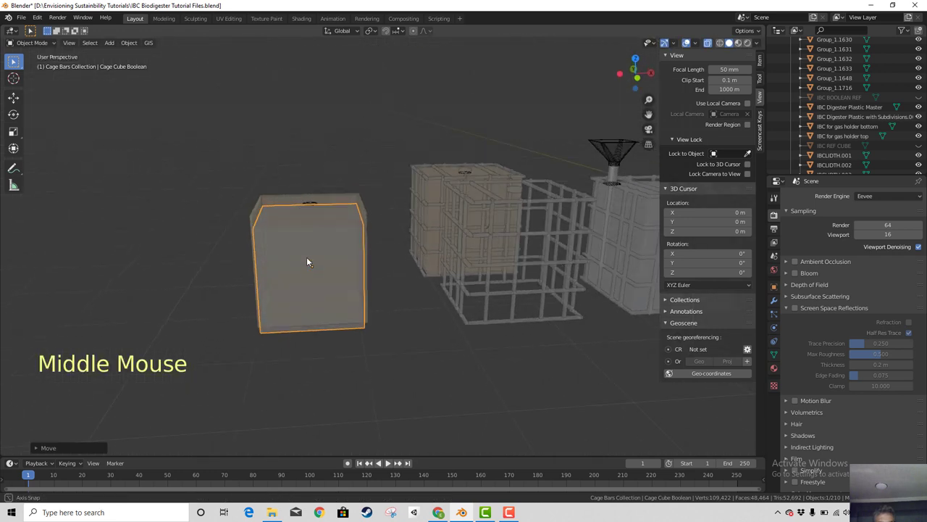
key("KP_1")
key("g")
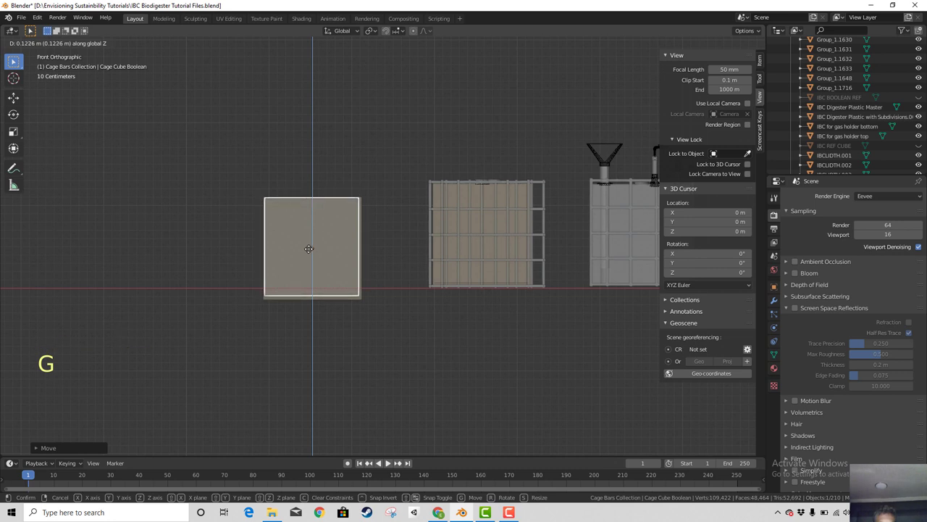
middle_click(309, 277)
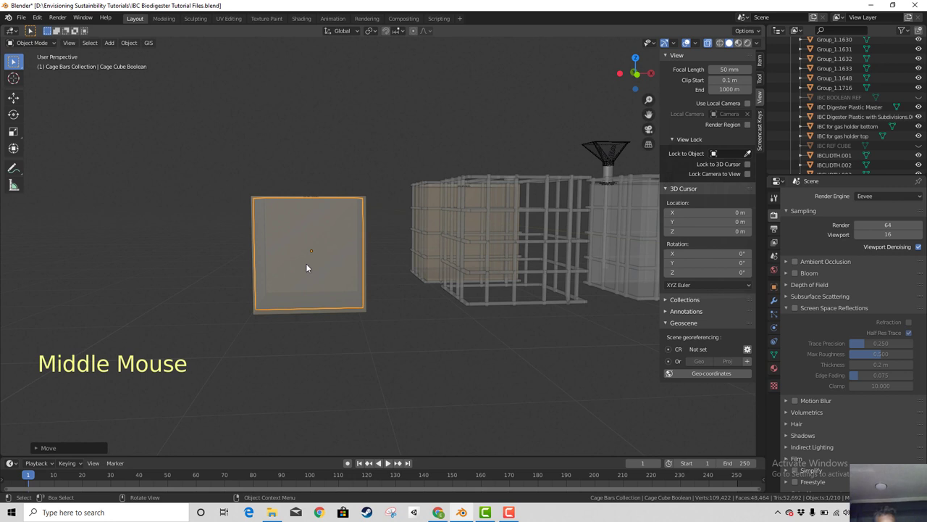
key("s")
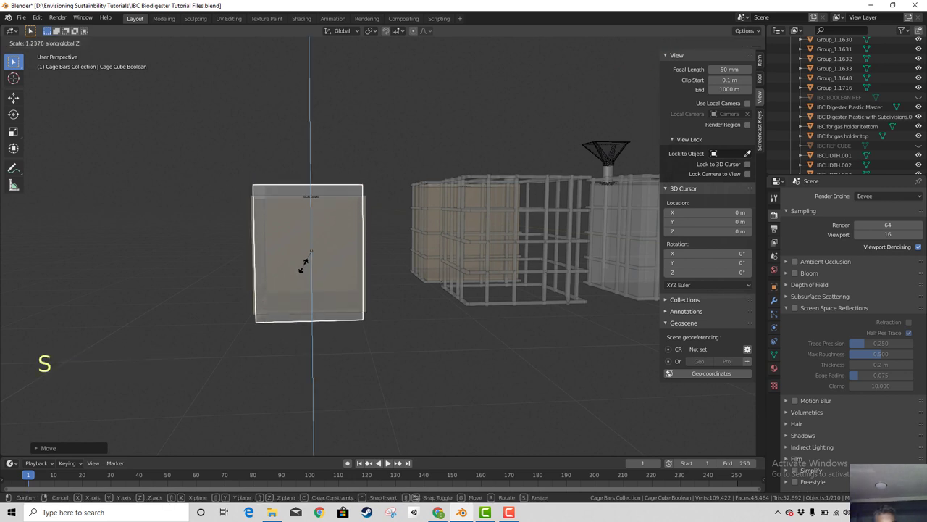
key("g")
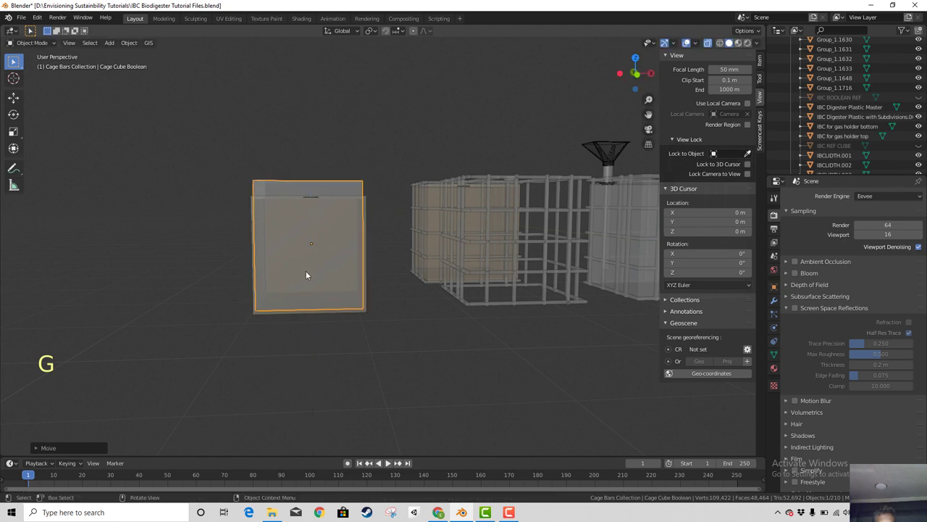
In front view, pick the IBC for gas holder bottom object out from among the cage models
middle_click(311, 287)
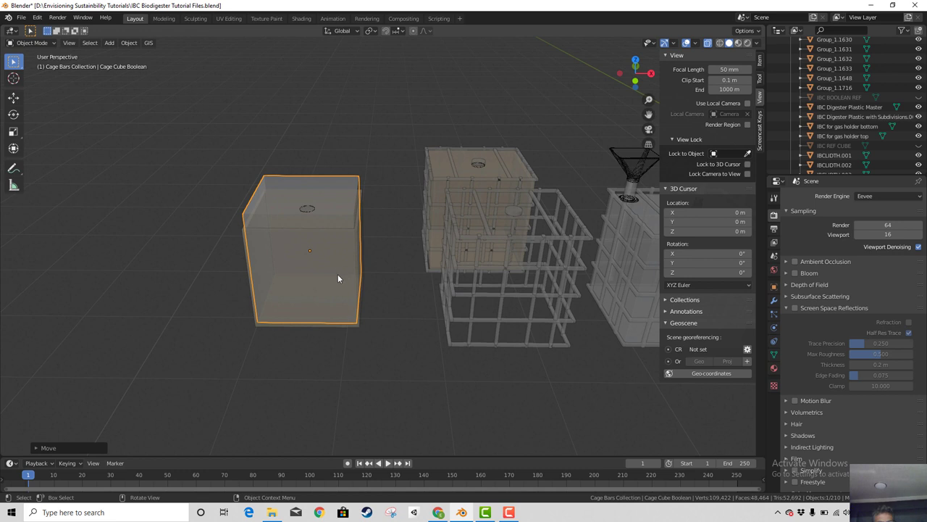
key("g")
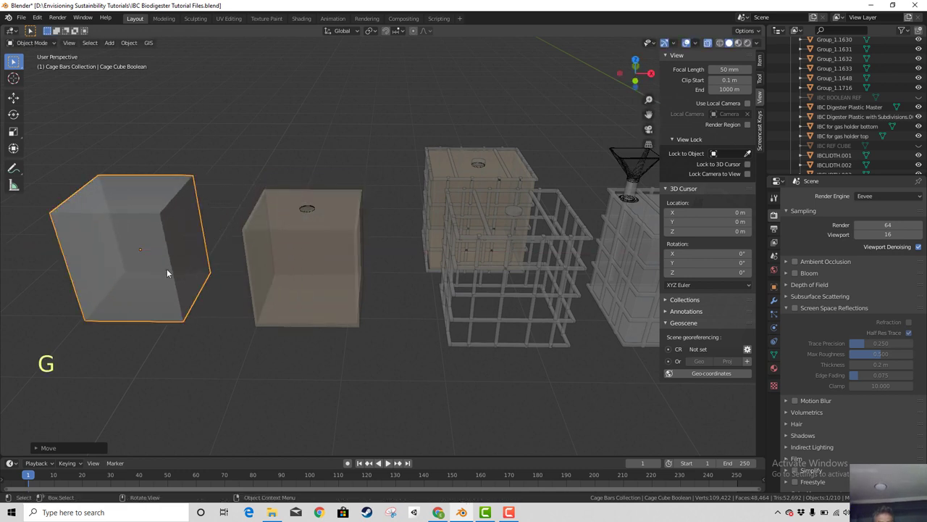
middle_click(318, 316)
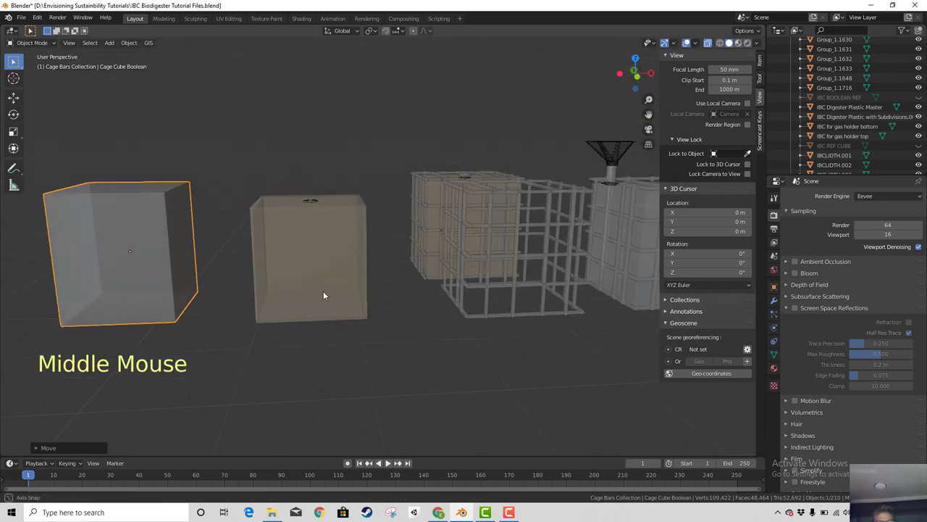
middle_click(325, 295)
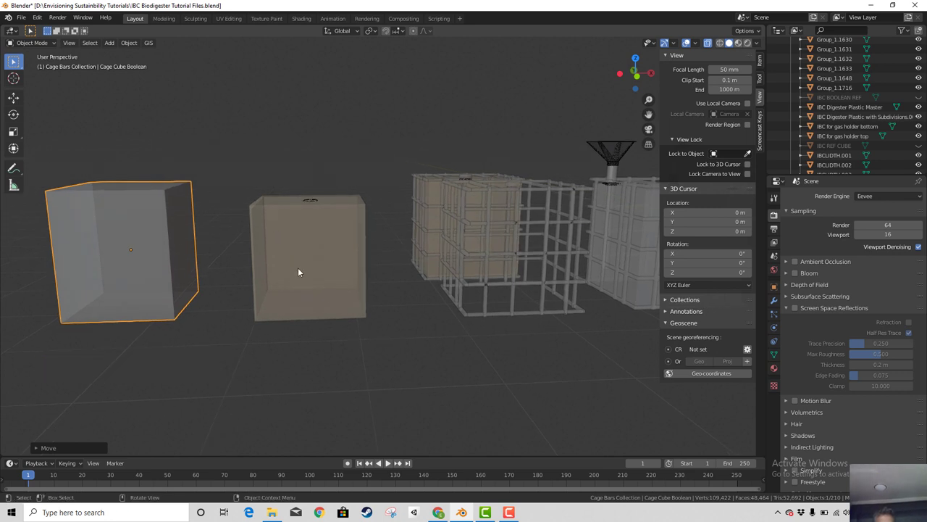
key("KP_1")
left_click(314, 233)
scroll("up", 3)
left_click(275, 266)
Move the gas holder bottom tank and orbit to see both tanks side by side
scroll("up", 3)
key("g")
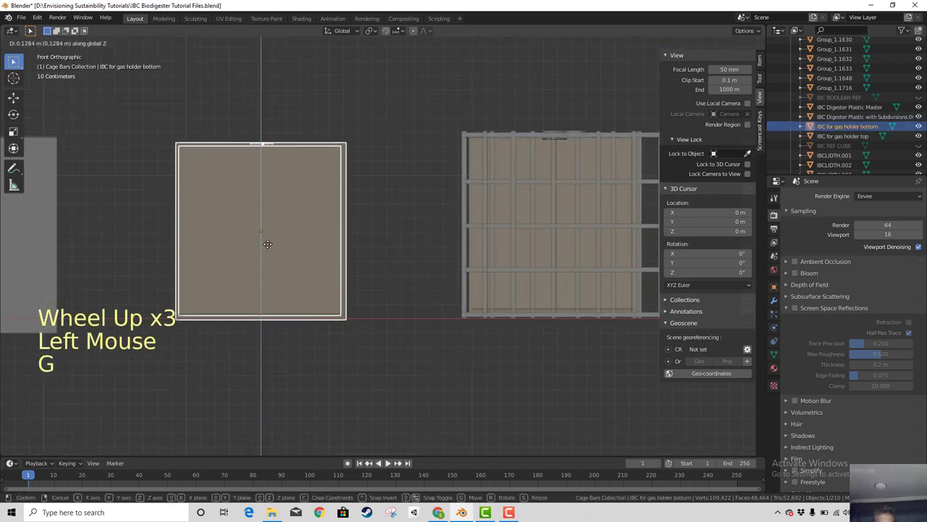
scroll("up", 3)
middle_click(281, 297)
scroll("down", 3)
middle_click(338, 407)
scroll("down", 3)
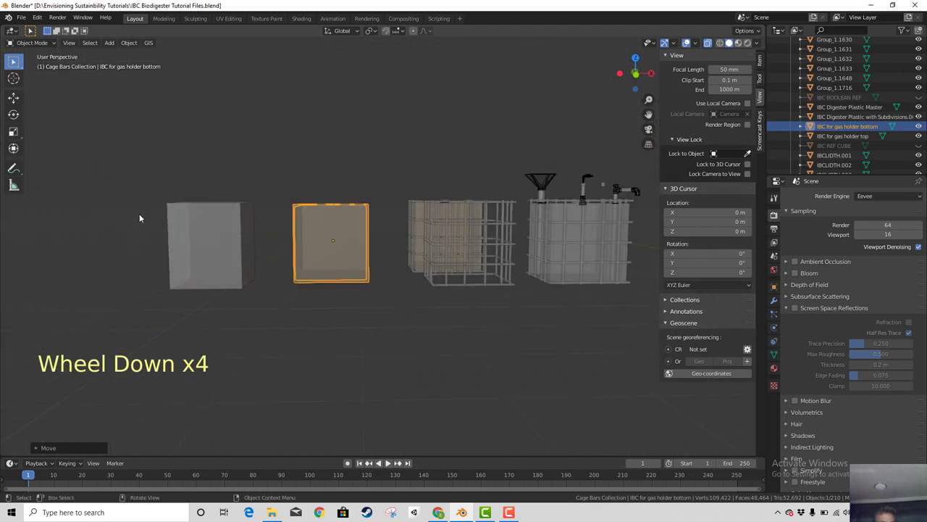
Add a loop cut to the gas holder bottom mesh, slide it and move the selected geometry
key("Tab")
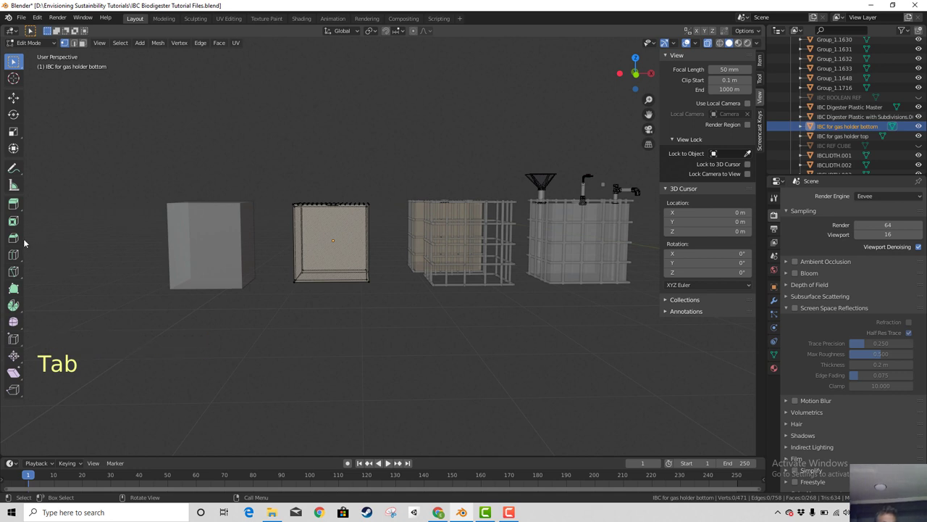
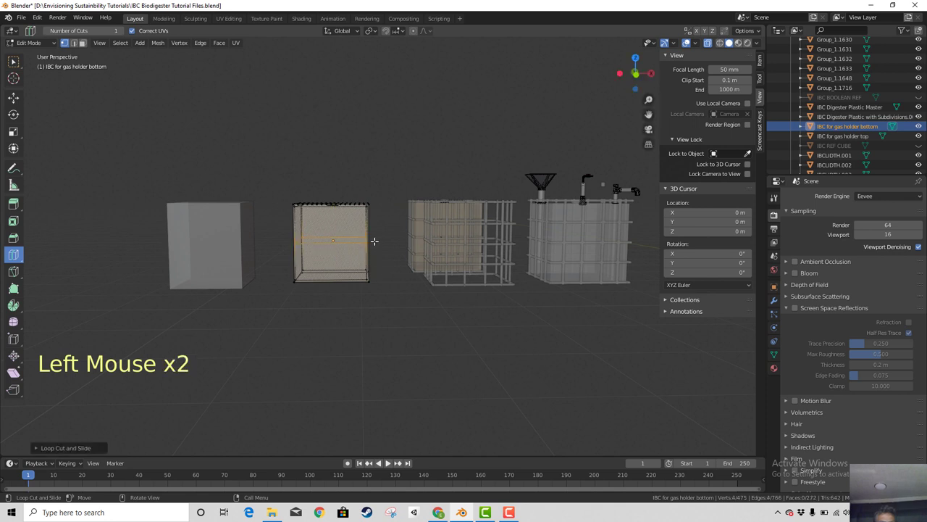
key("g")
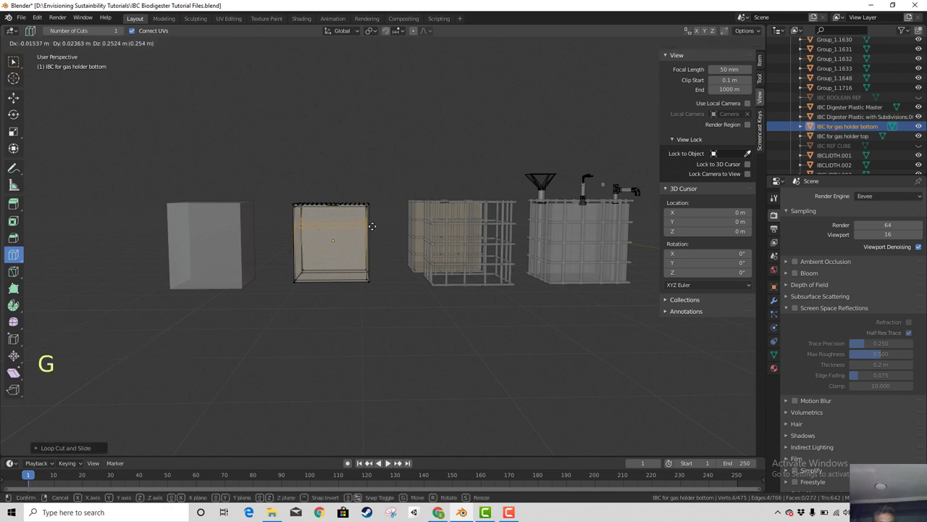
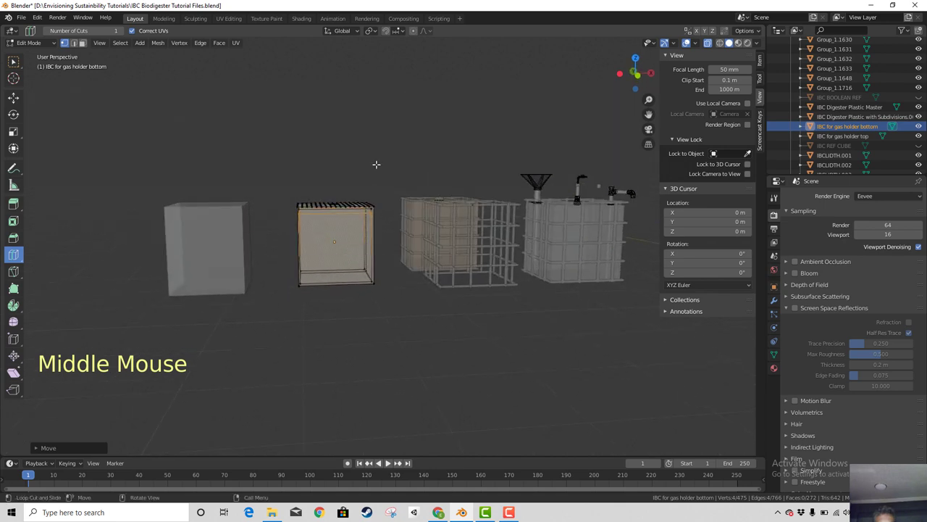
scroll("up", 3)
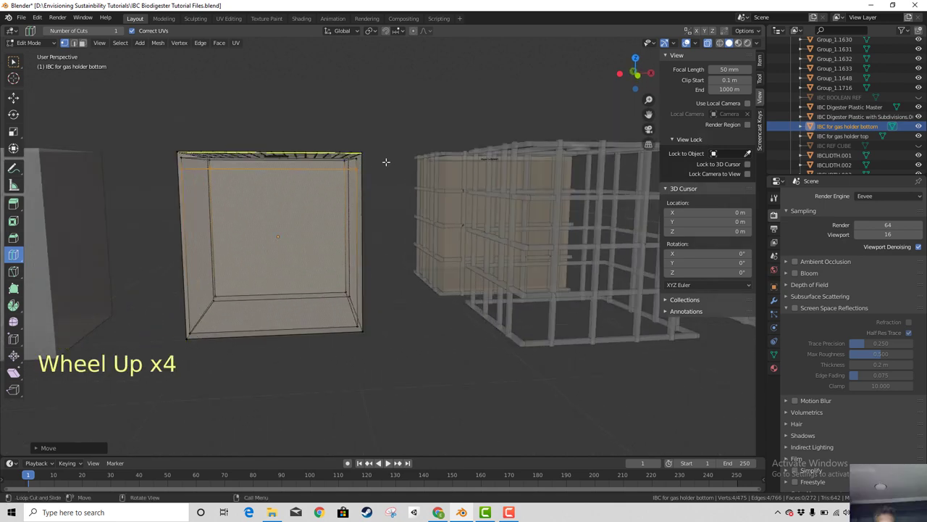
key("g")
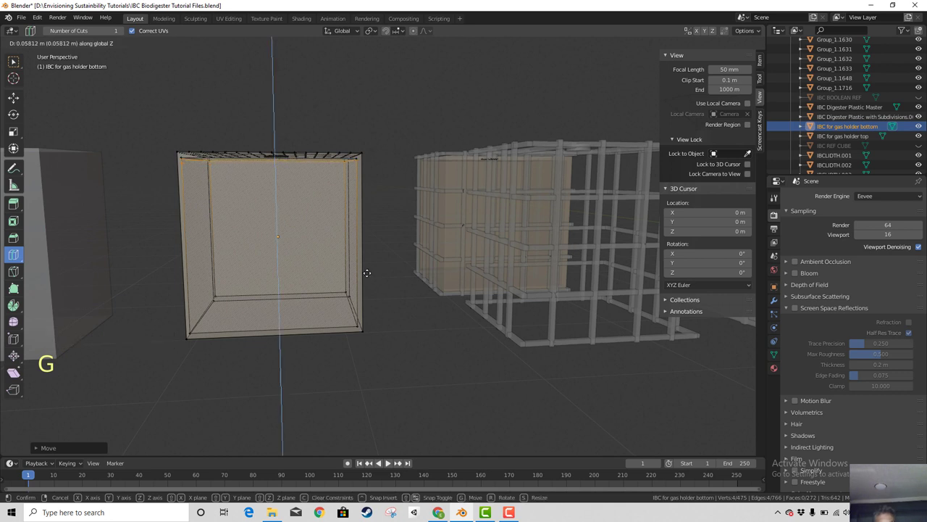
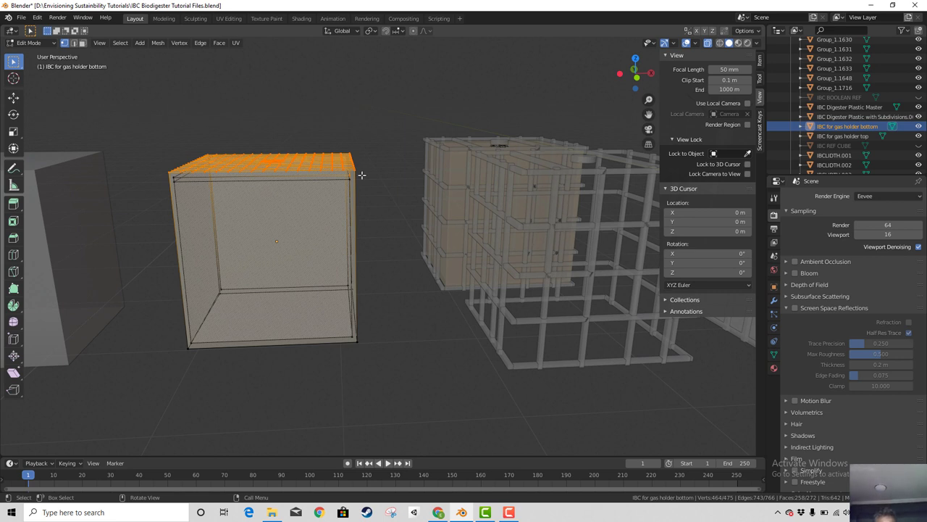
Separate the selected geometry into its own object, IBC for gas holder bottom.001
key("alt+p")
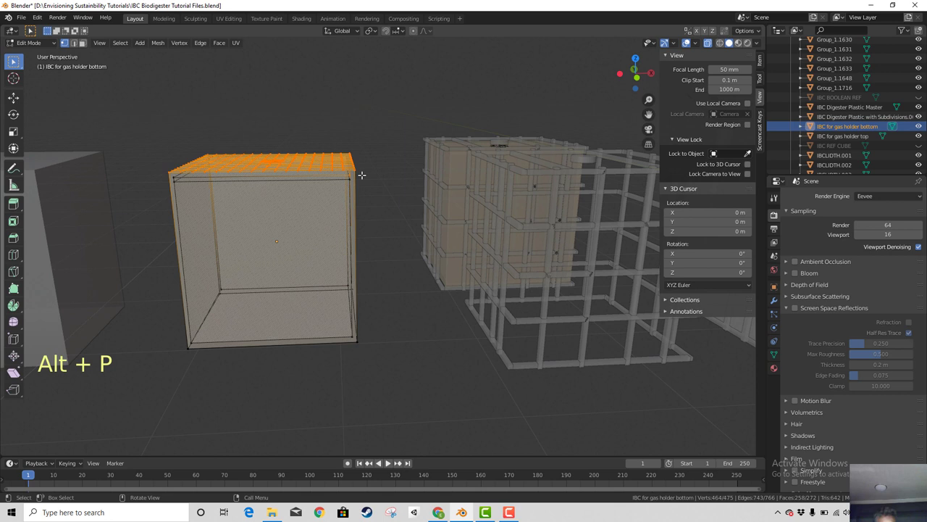
key("p")
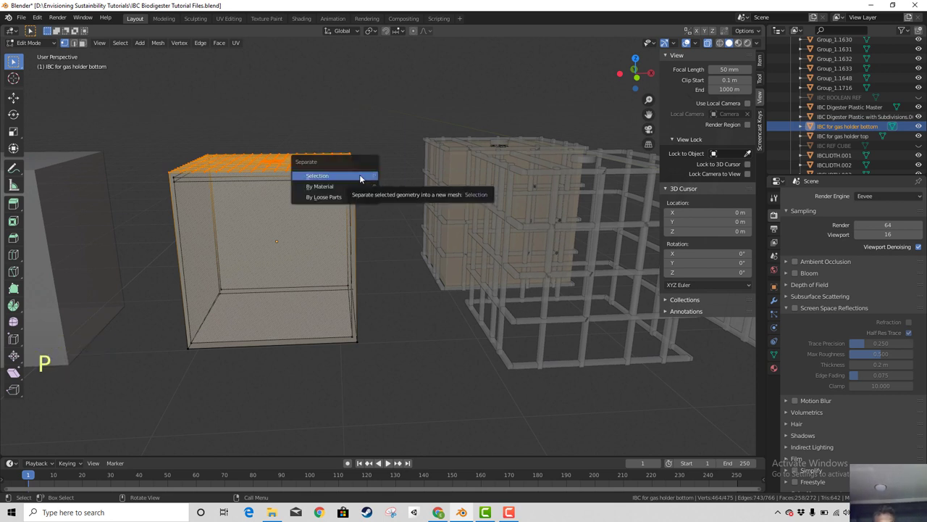
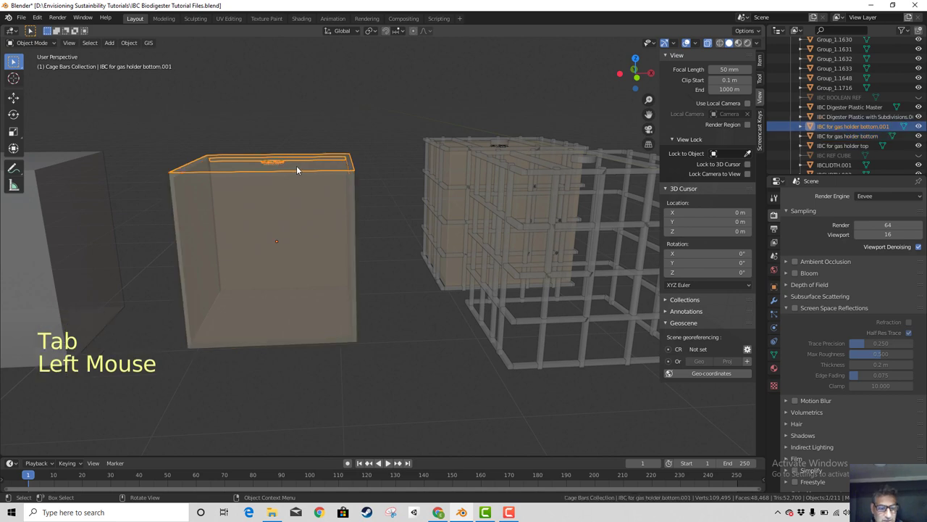
key("g")
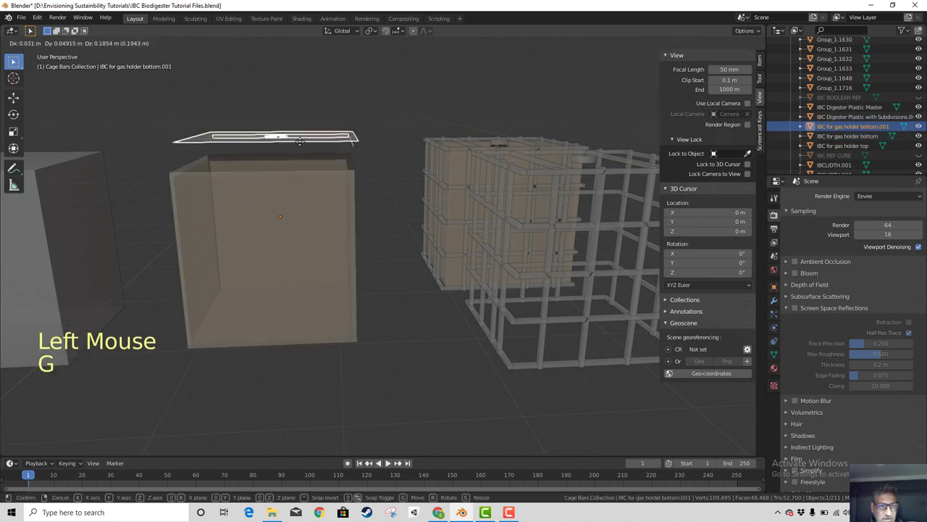
middle_click(339, 211)
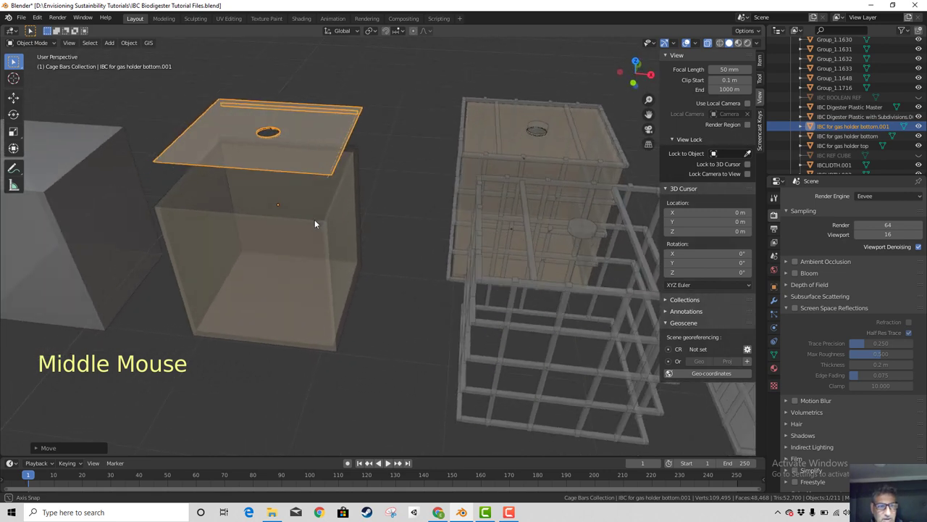
Inspect the separated tank wall up close and undo the last move
scroll("up", 3)
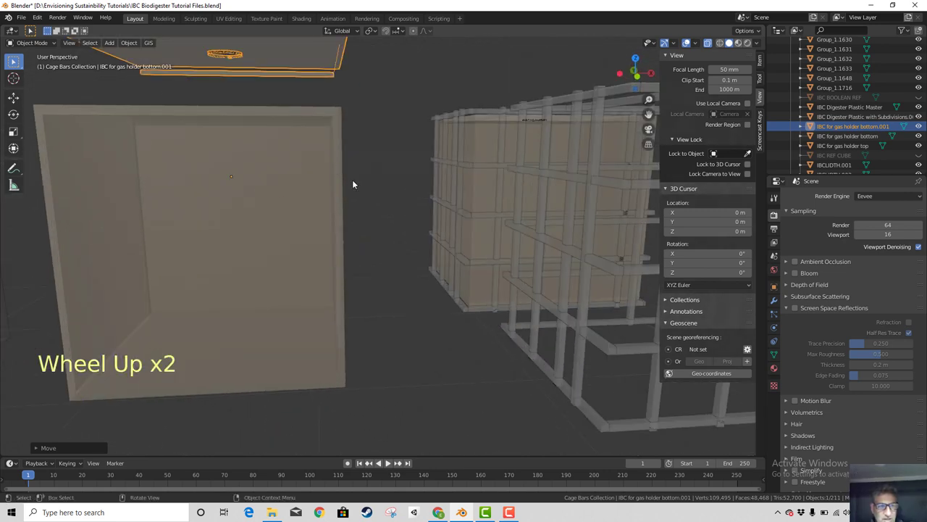
middle_click(355, 193)
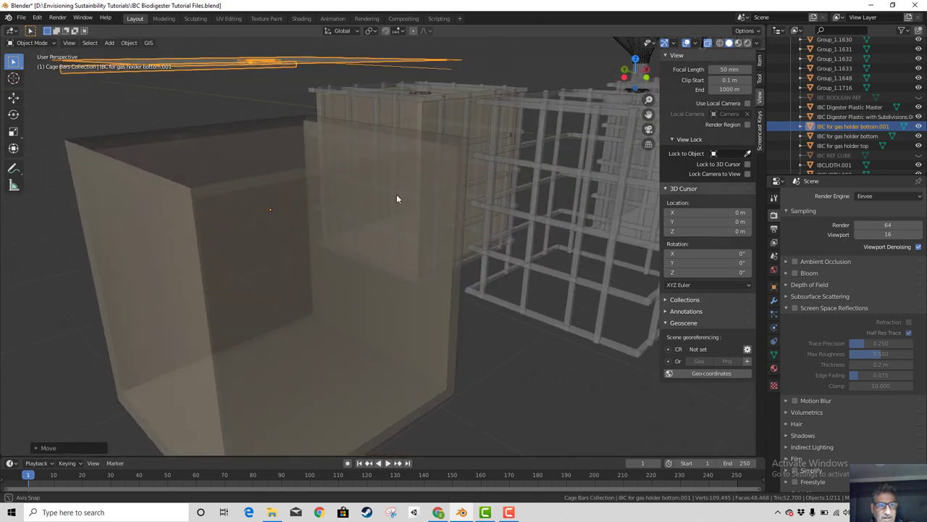
scroll("down", 3)
scroll("down", 3)
key("ctrl+z")
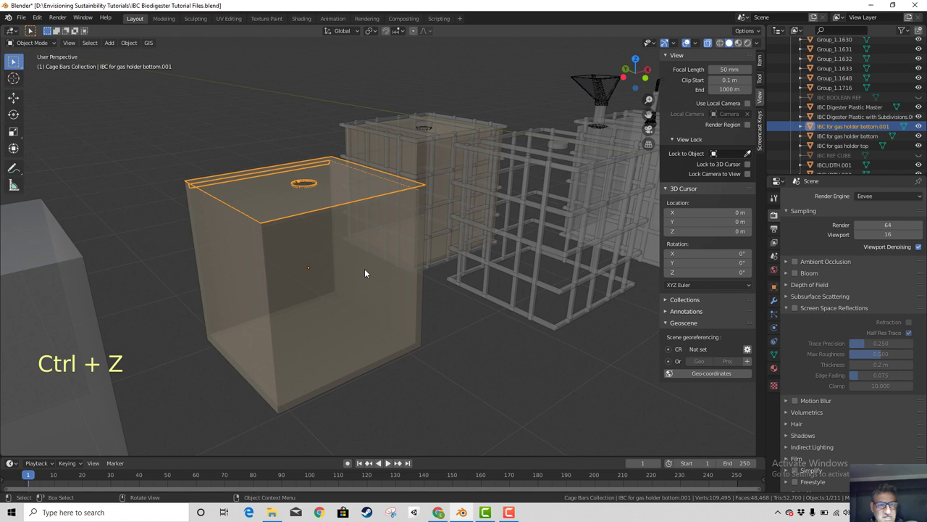
Undo back, edit the gas holder bottom mesh and box-select geometry in front view
key("ctrl+z")
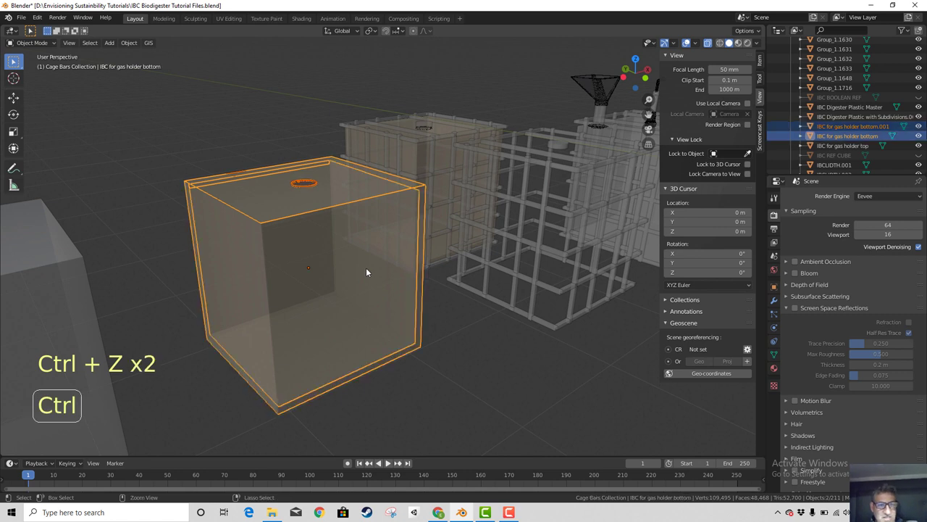
left_click(329, 209)
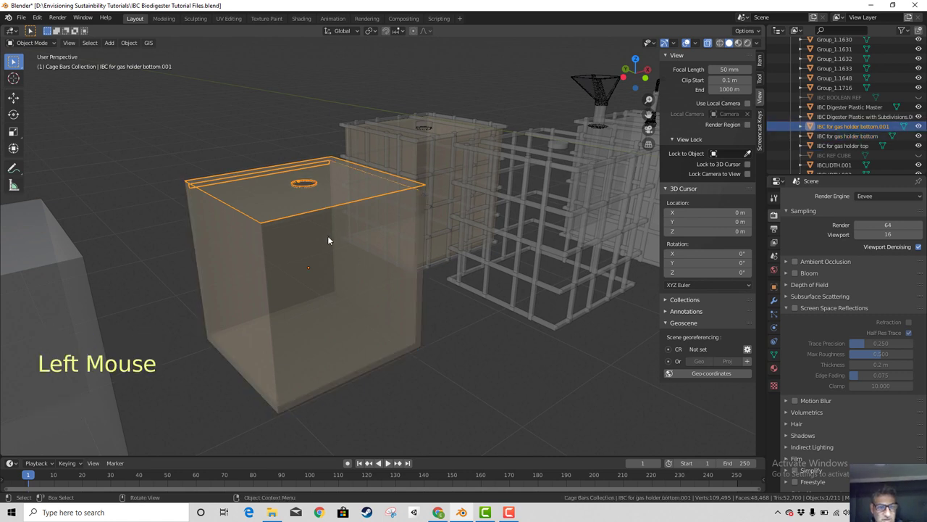
key("g")
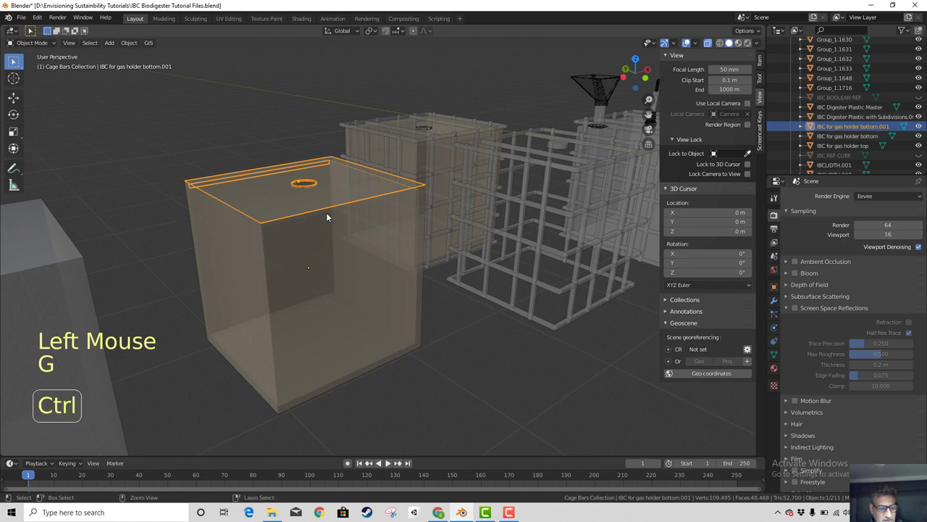
key("ctrl+z")
key("ctrl+z")
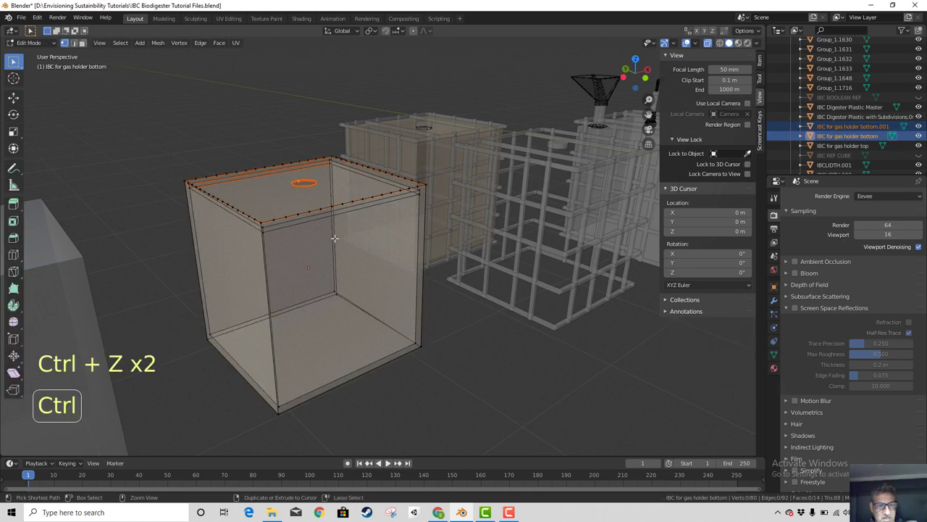
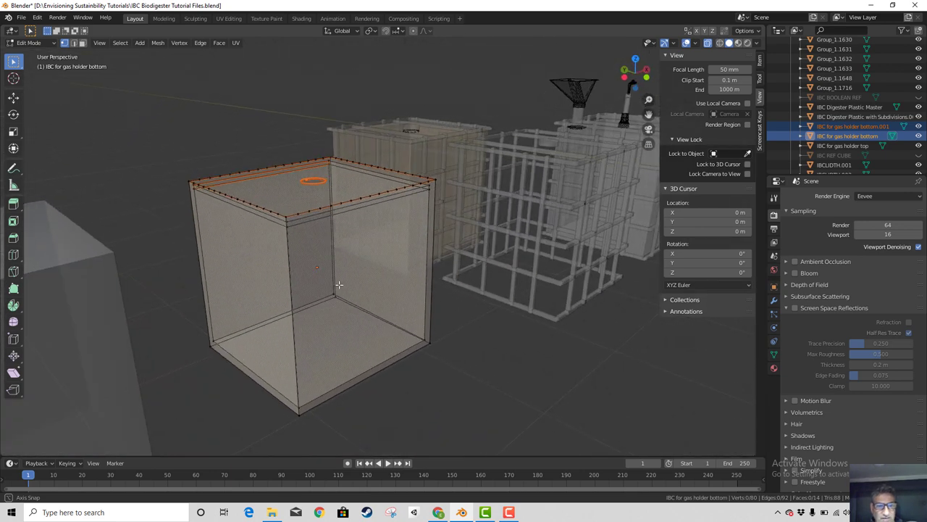
key("KP_1")
scroll("up", 3)
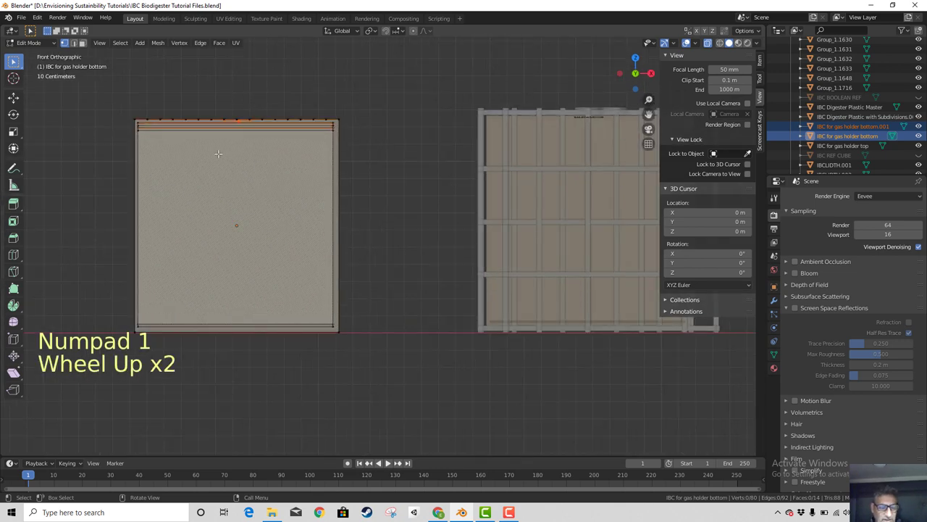
key("b")
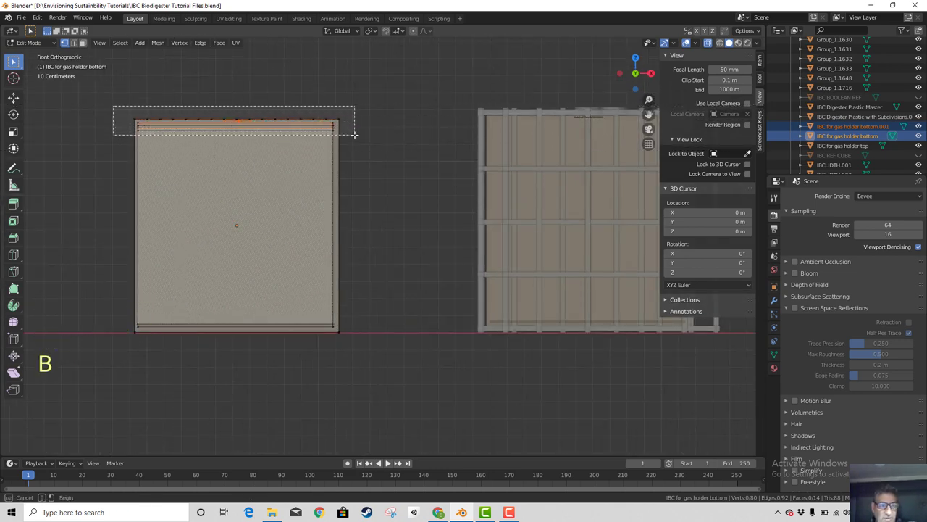
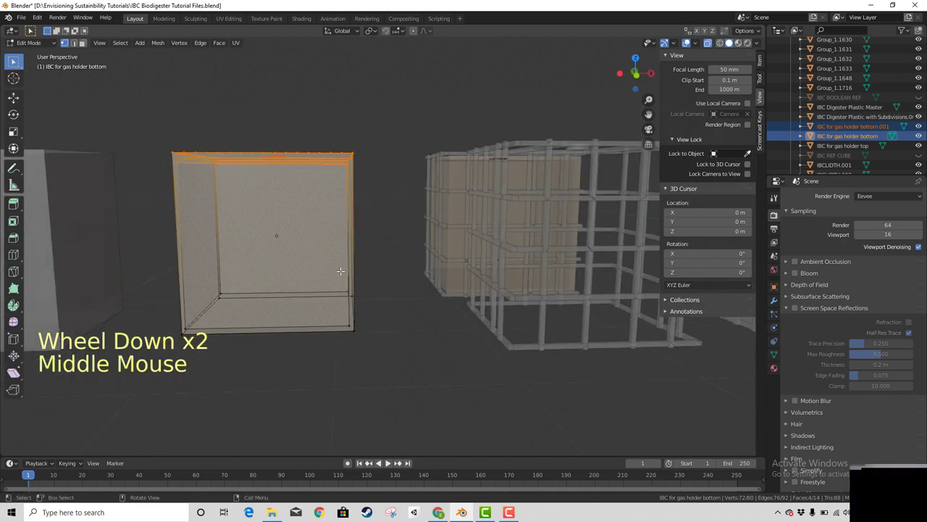
Separate the selection into IBC for gas holder bottom.002, inspect it and undo the move
key("p")
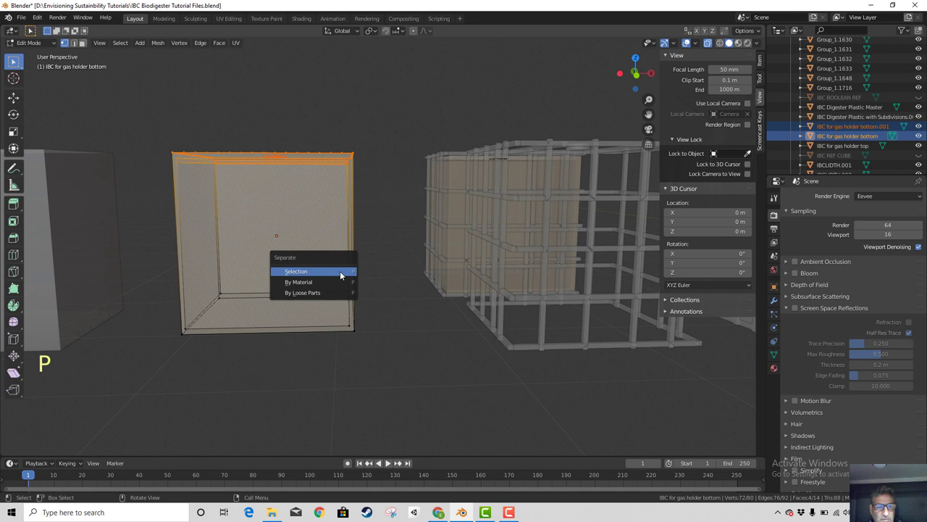
key("Tab")
left_click(258, 160)
key("g")
middle_click(276, 222)
key("ctrl+z")
key("ctrl+z")
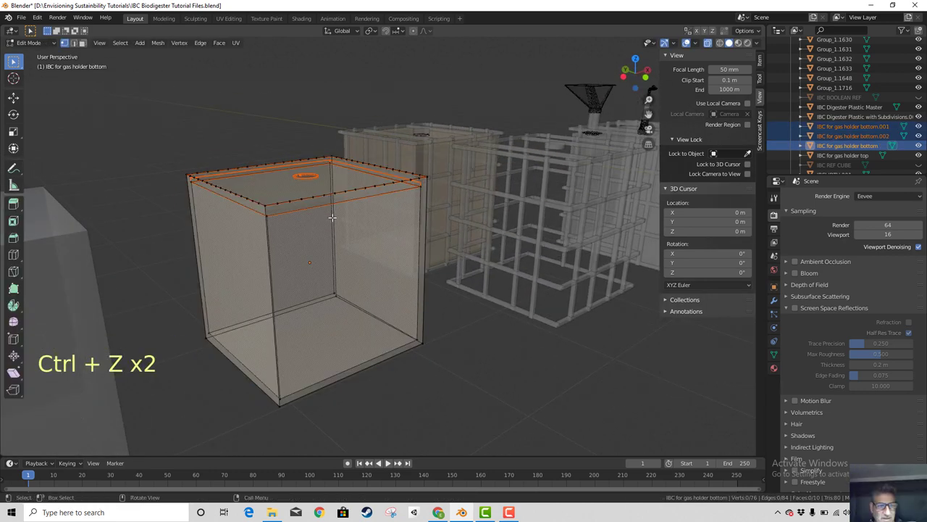
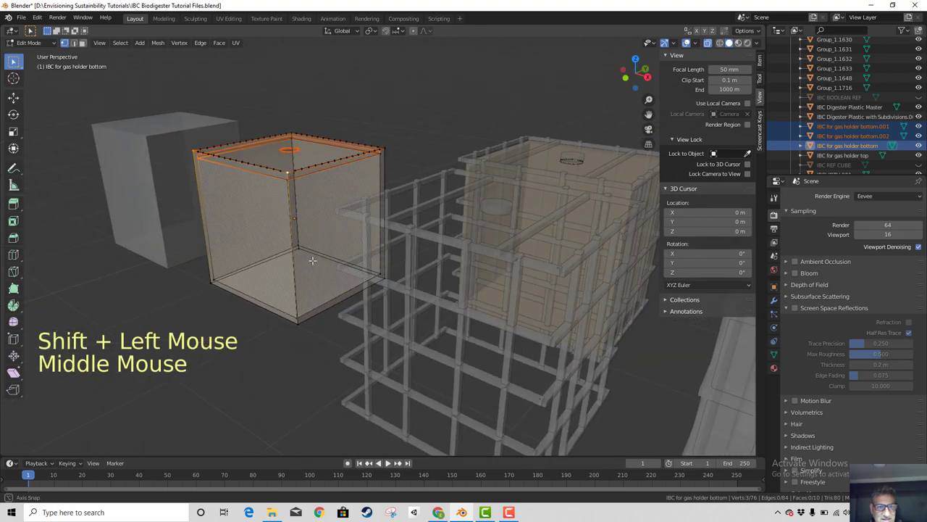
Separate the selected geometry into a third piece, IBC for gas holder bottom.003
scroll("up", 3)
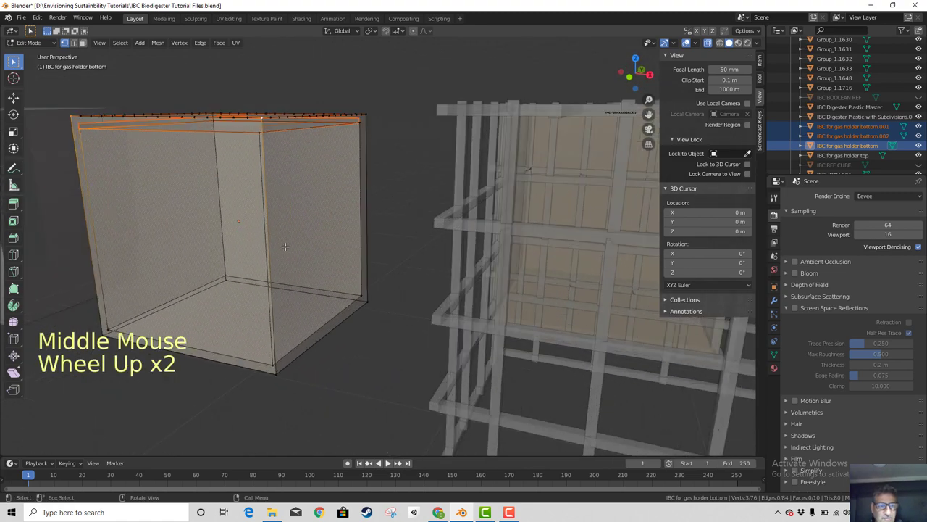
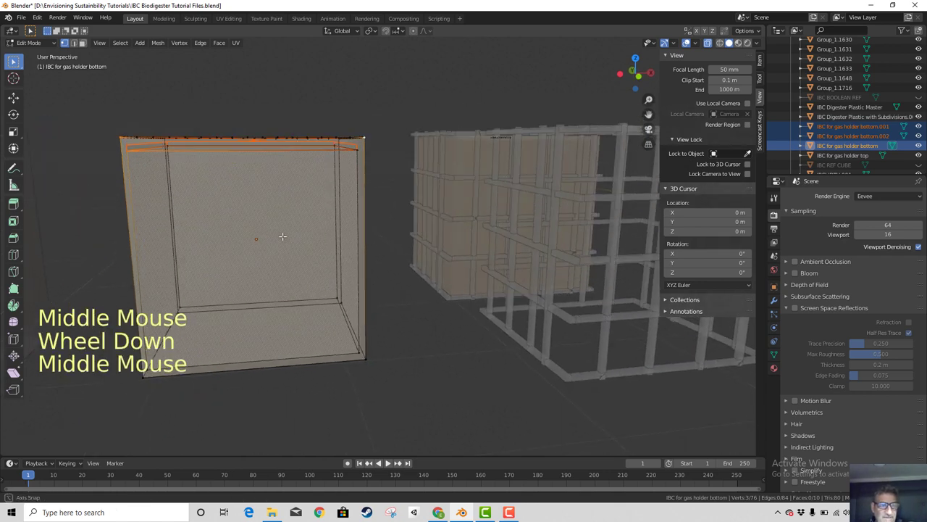
key("p")
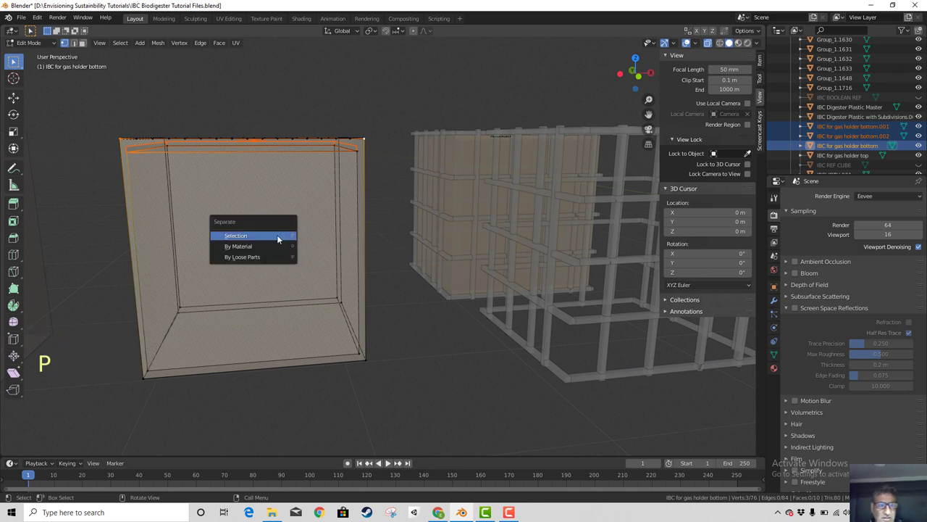
key("Tab")
left_click(267, 146)
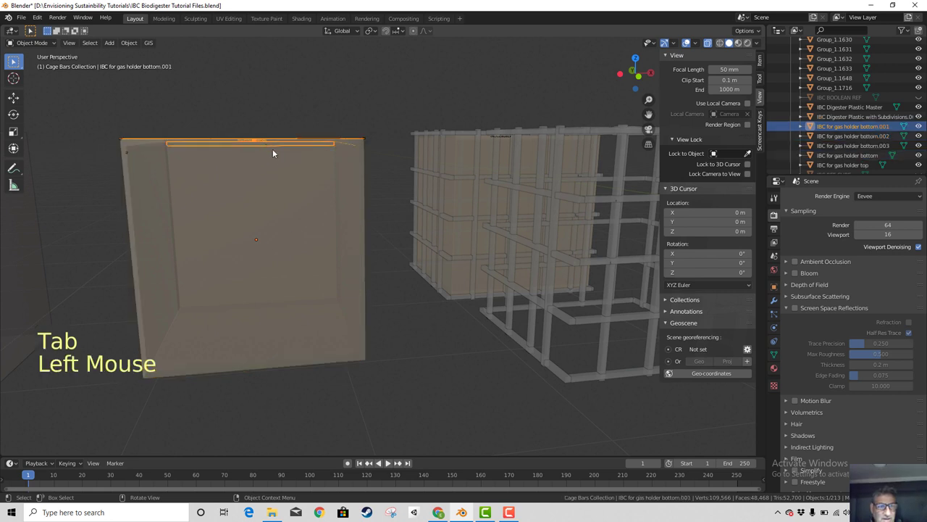
Delete the separated extra gas holder bottom pieces, keeping the main bottom object
key("g")
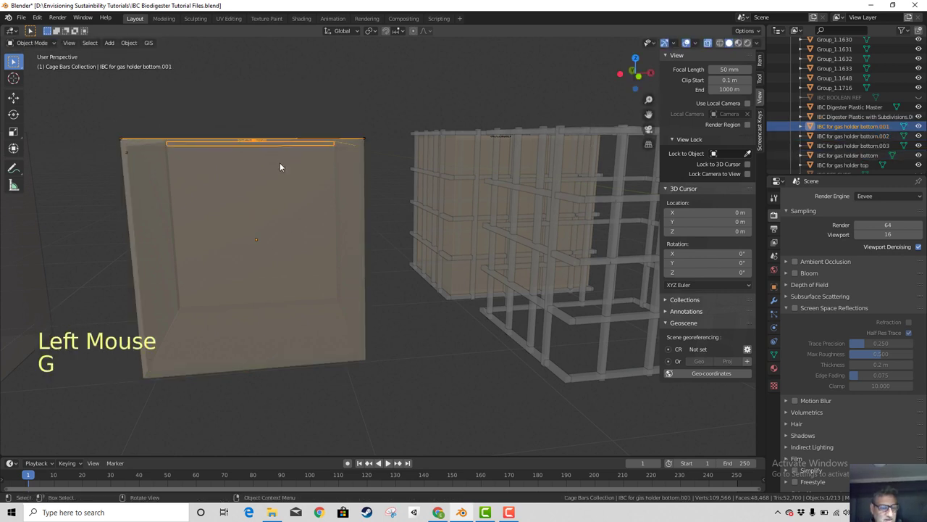
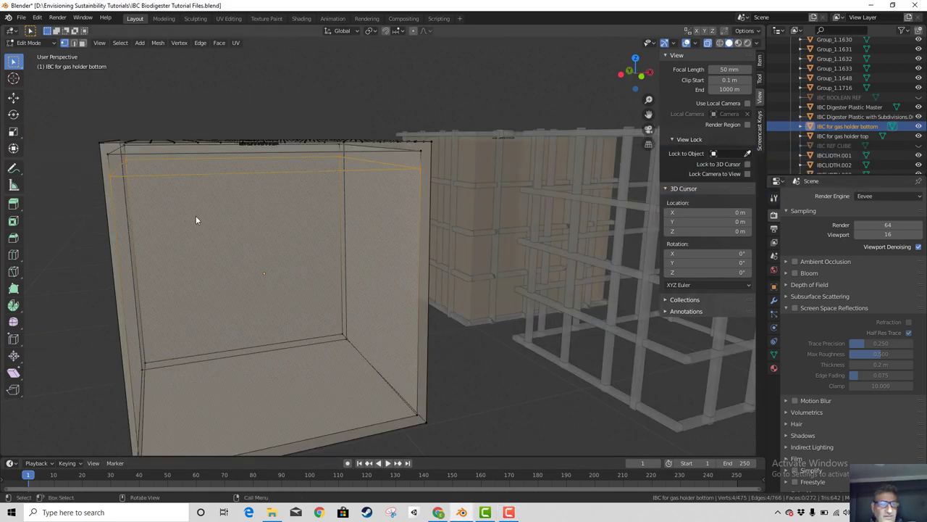
left_click(104, 168)
left_click(309, 172)
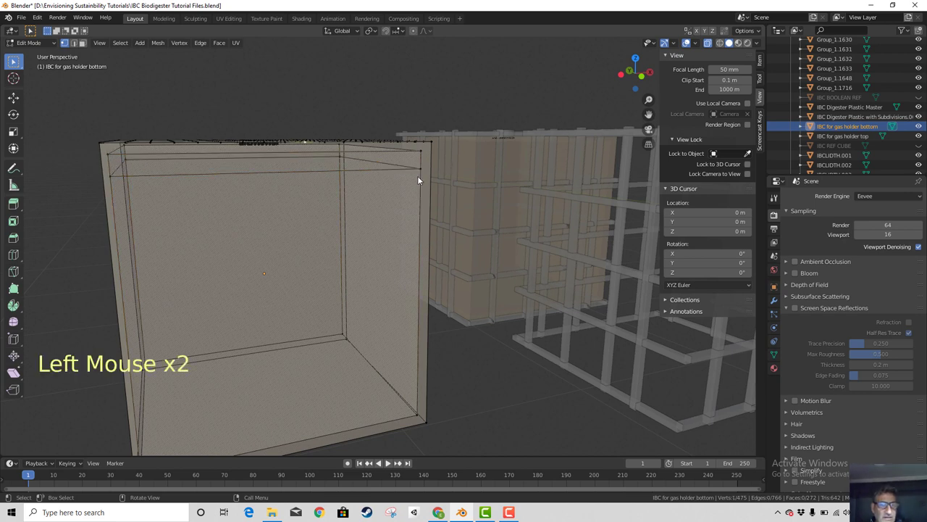
left_click(437, 172)
left_click(24, 47)
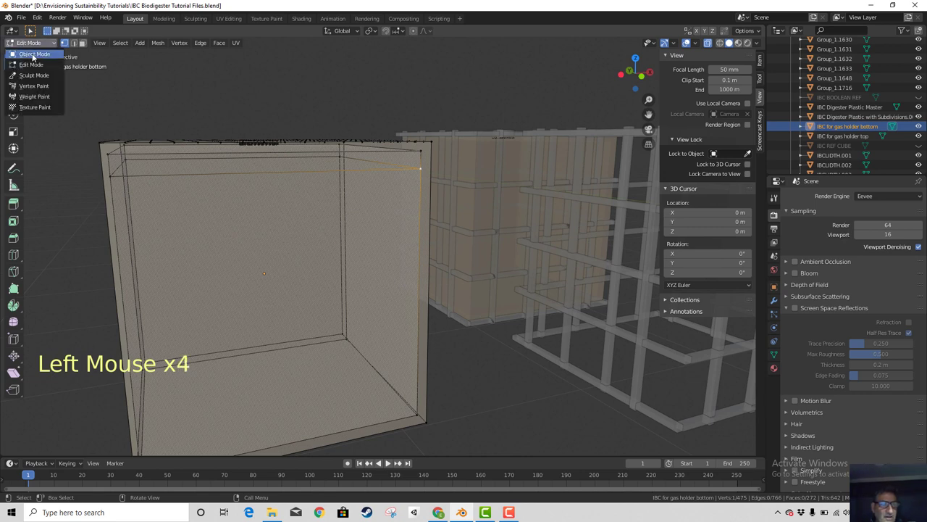
left_click(437, 163)
left_click(316, 156)
middle_click(276, 282)
left_click(39, 46)
middle_click(13, 59)
left_click(13, 59)
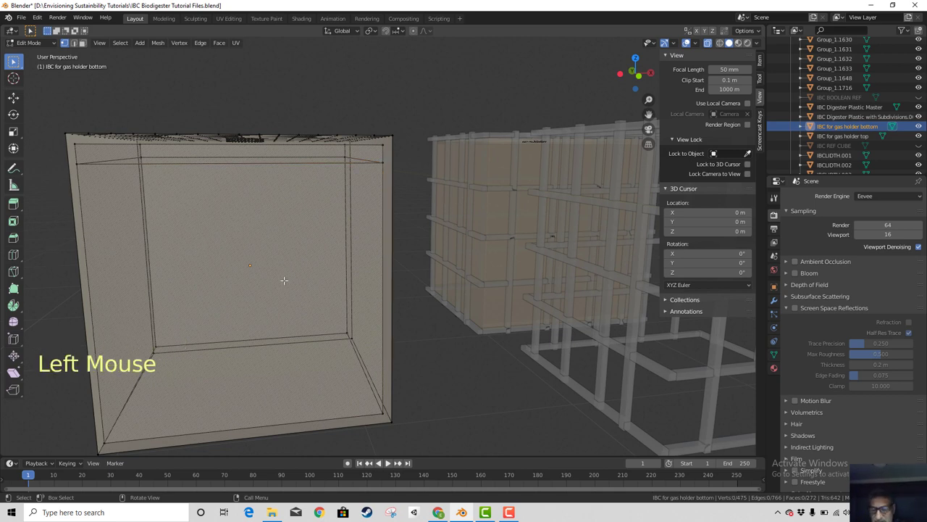
key("KP_1")
scroll("up", 3)
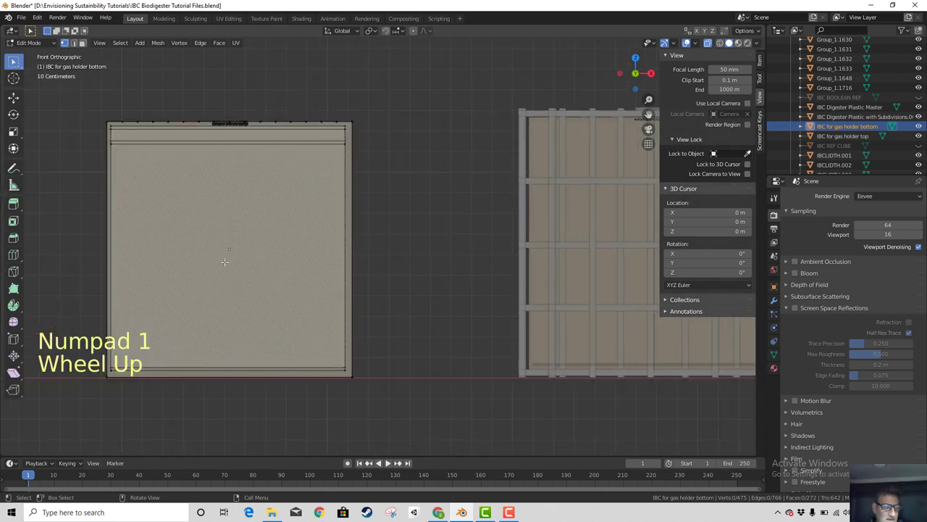
Start a loop cut on the gas holder bottom mesh from the toolbar before switching to the knife
middle_click(13, 59)
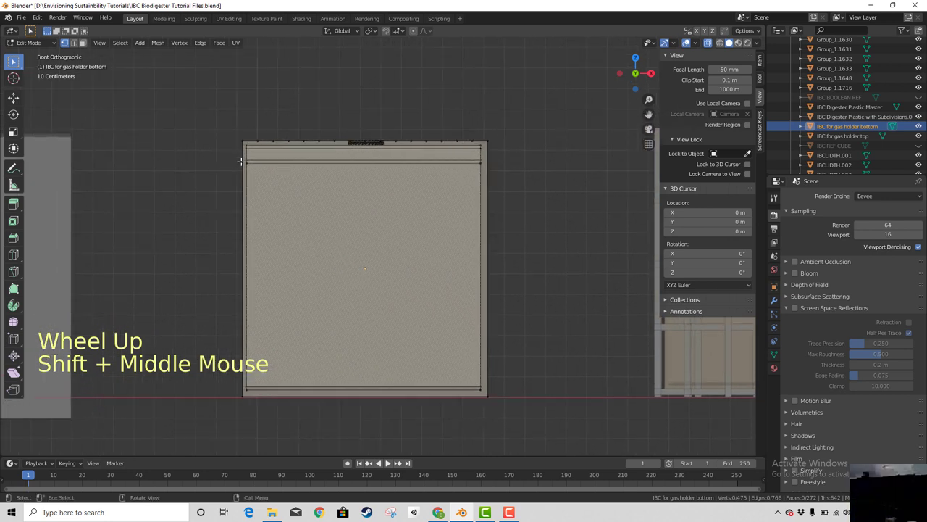
left_click(13, 59)
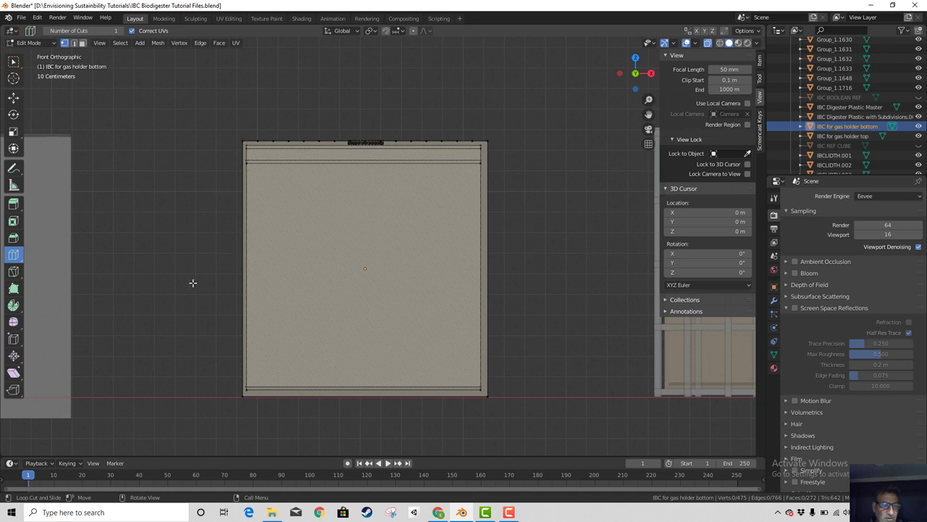
scroll("up", 3)
scroll("down", 3)
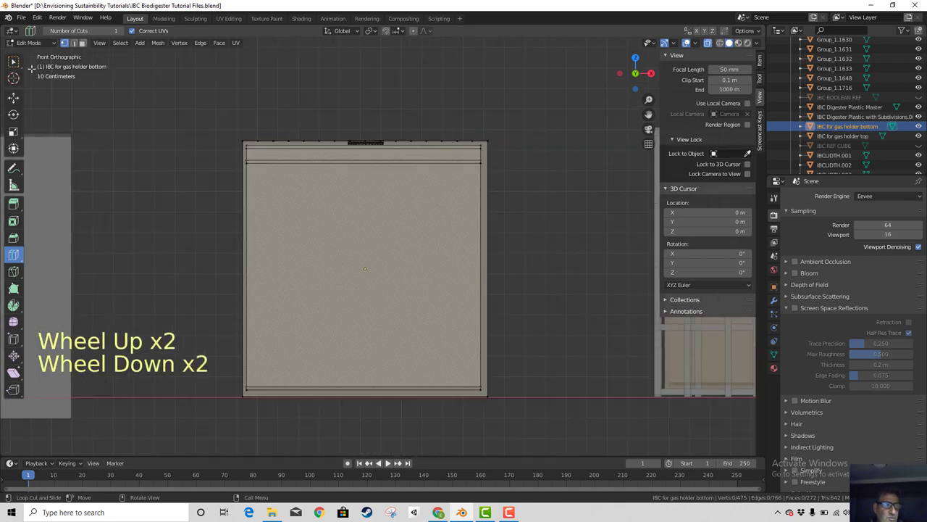
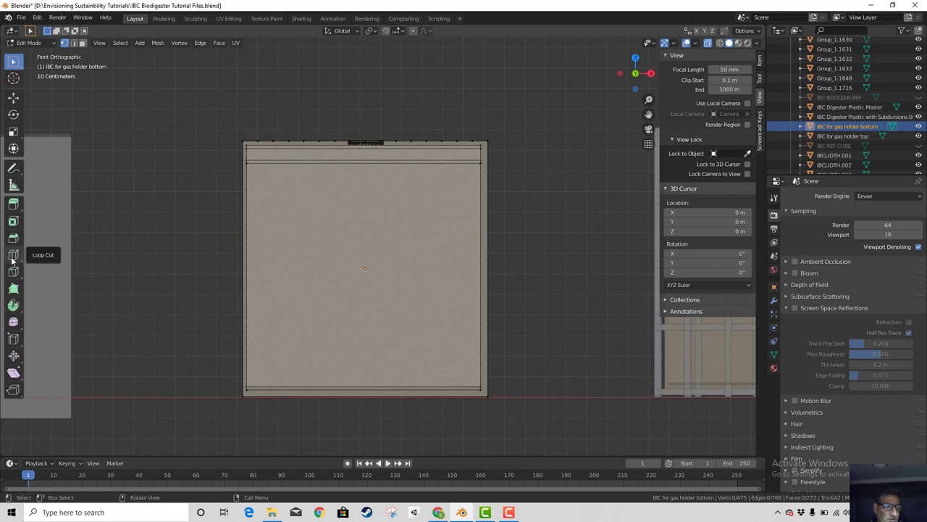
Activate the Knife tool on the gas holder bottom face, zooming in to place the cut
left_click(19, 274)
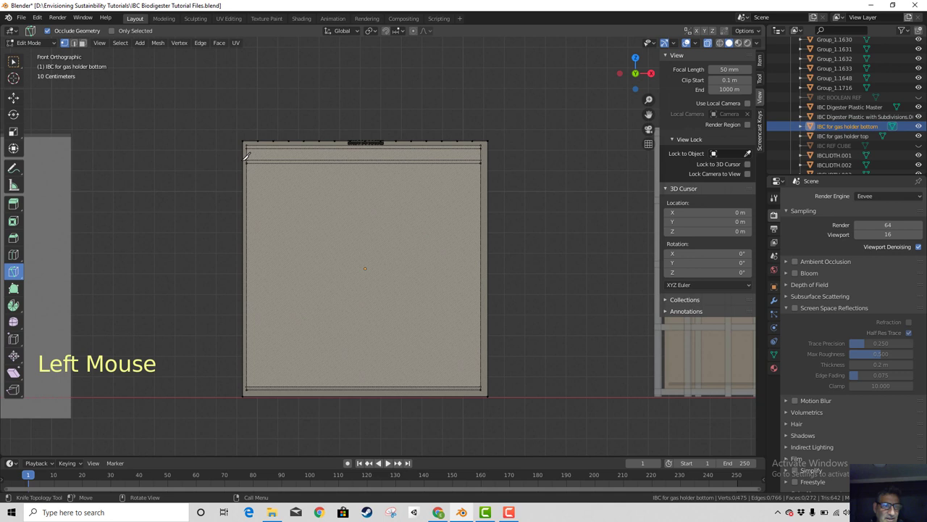
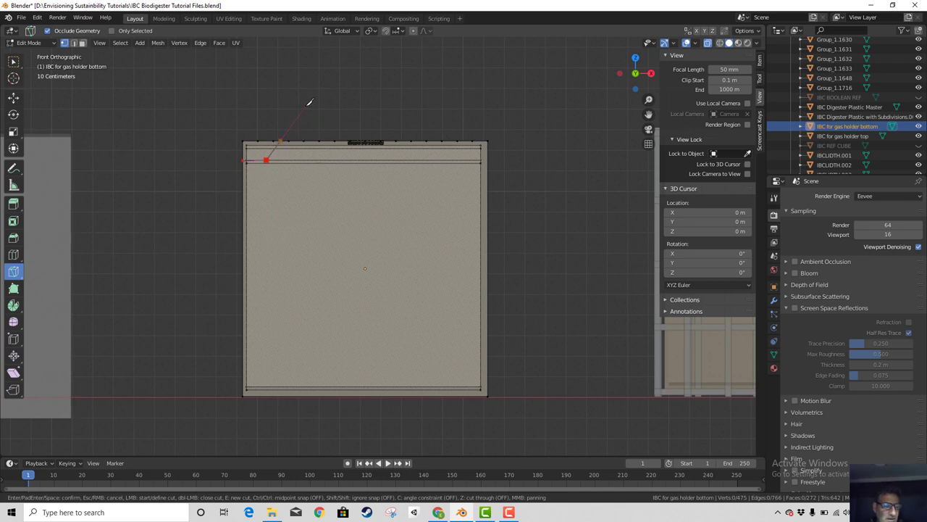
scroll("up", 3)
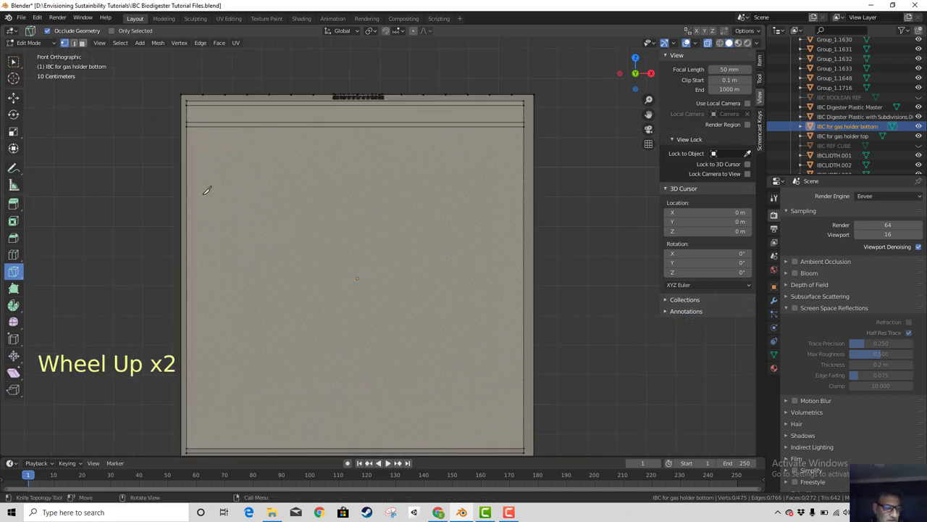
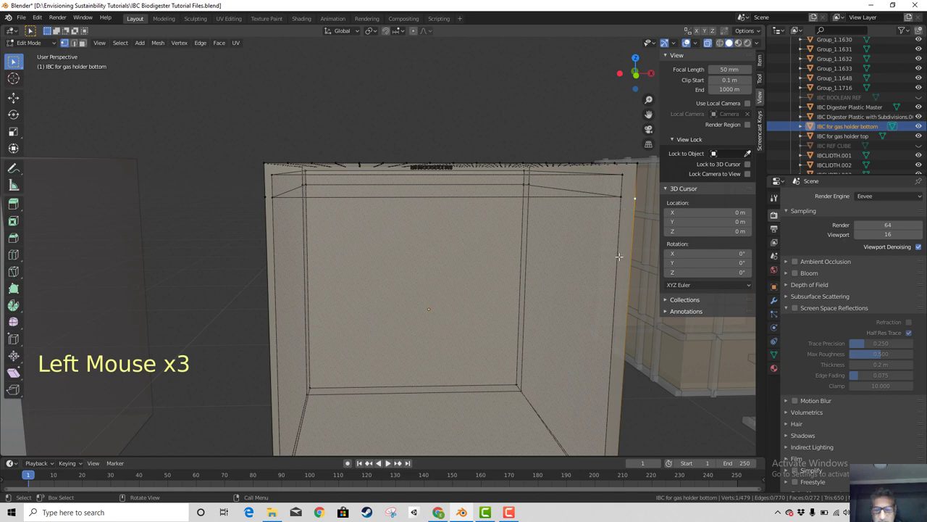
From front view, pick out the stray object with H and remove it from view
key("KP_1")
scroll("up", 3)
scroll("up", 3)
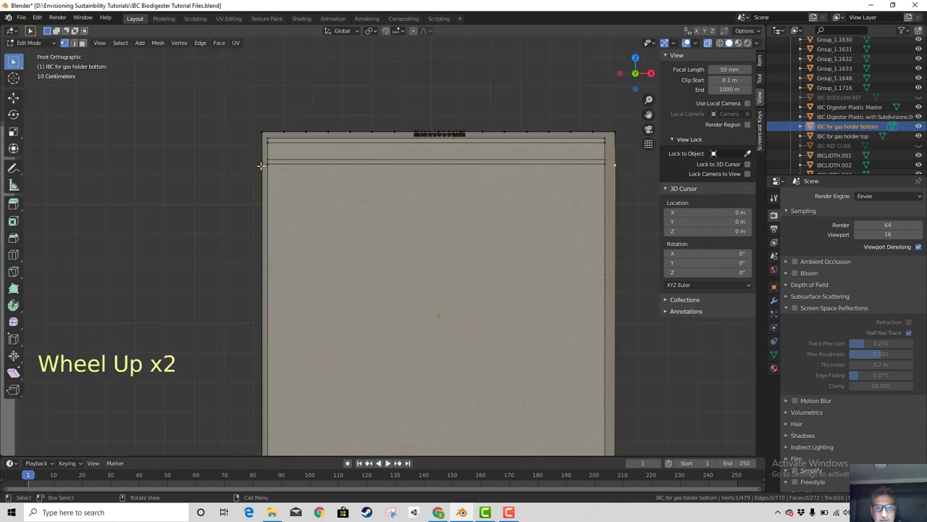
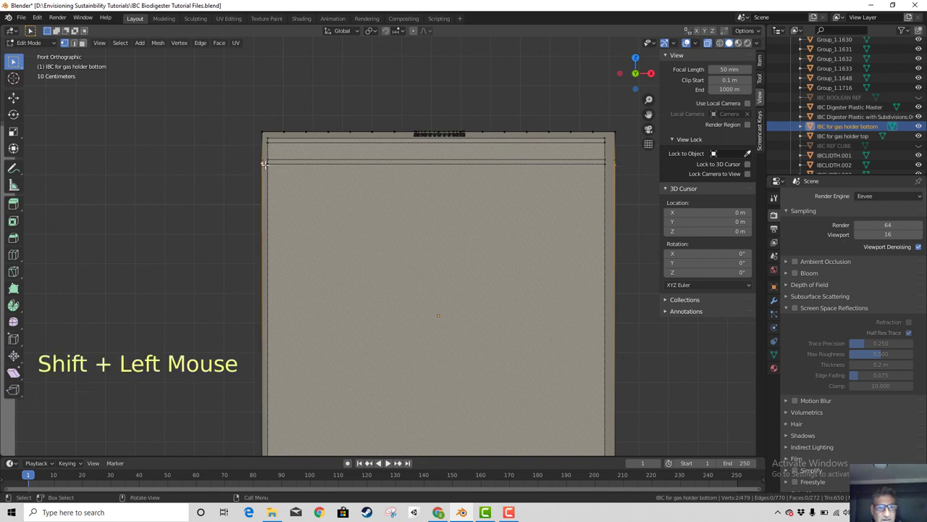
right_click(268, 169)
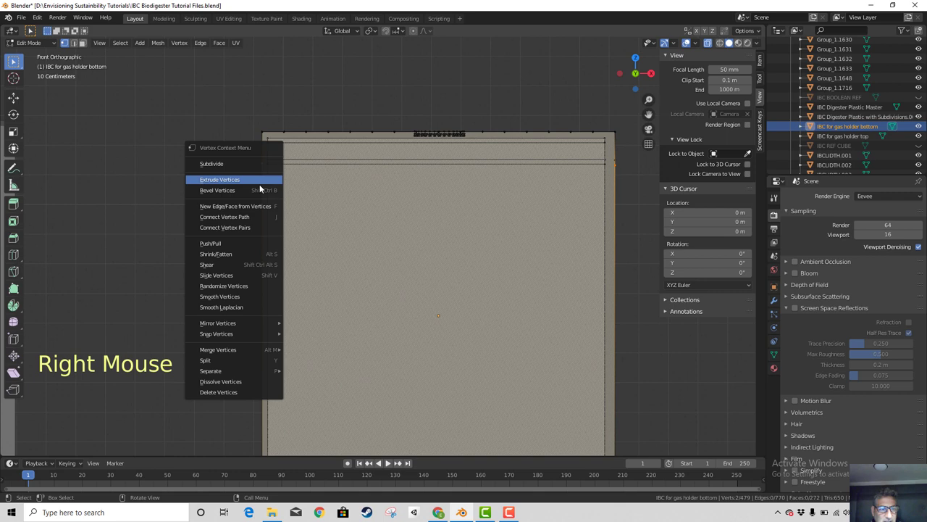
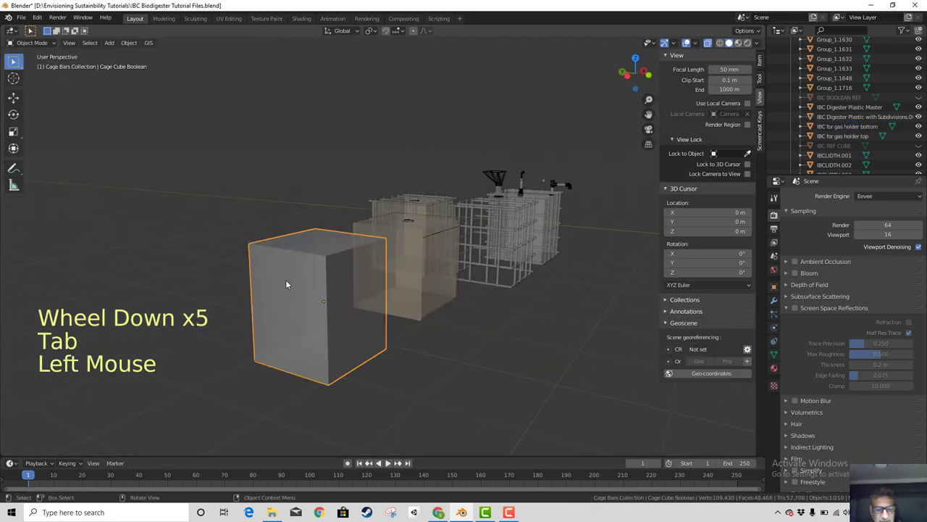
key("h")
Orbit through side and front views and leave mesh editing for Object Mode
middle_click(329, 303)
scroll("up", 3)
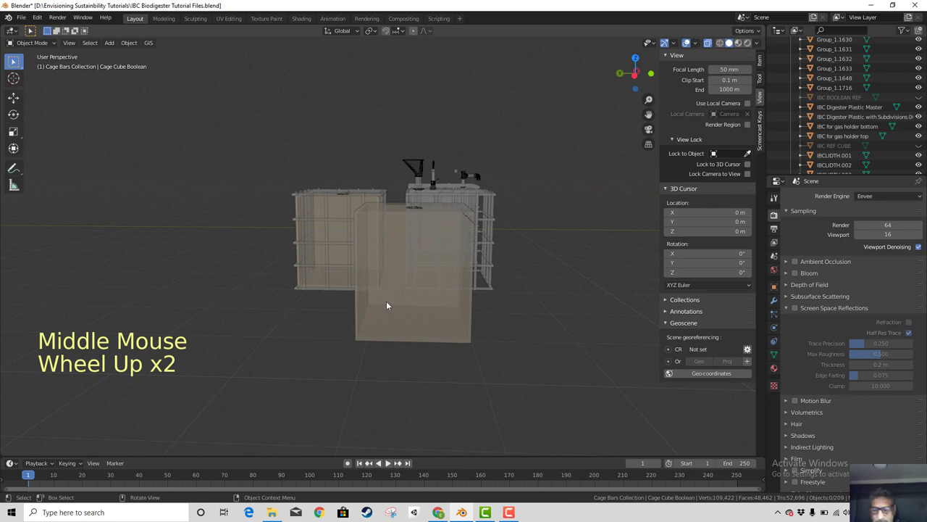
key("KP_3")
key("KP_1")
key("KP_1")
middle_click(367, 315)
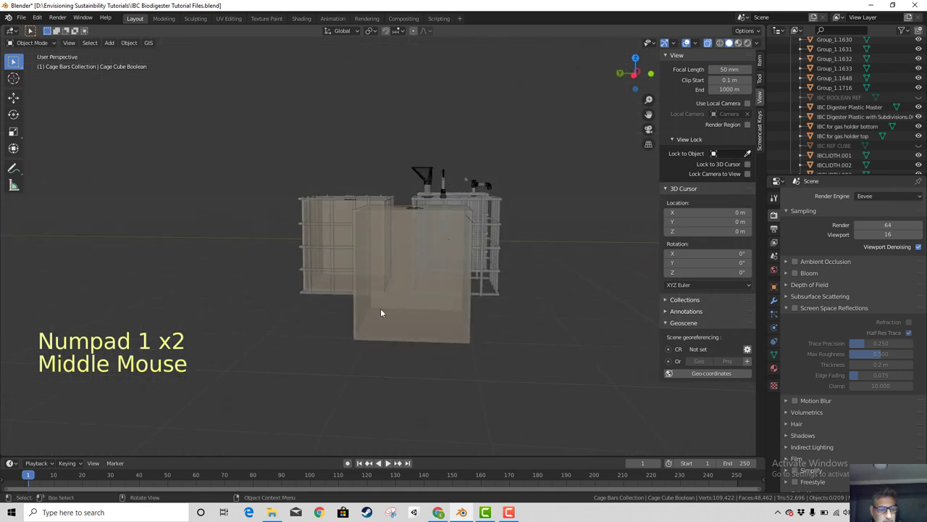
key("Tab")
key("Tab")
Reselect IBC for gas holder bottom as the single selected object
left_click(43, 45)
left_click(143, 171)
left_click(420, 283)
left_click(393, 266)
left_click(437, 302)
Re-enter Edit Mode on the bottom mesh, join the cut vertices, and bring up Z shading for Wireframe
middle_click(400, 307)
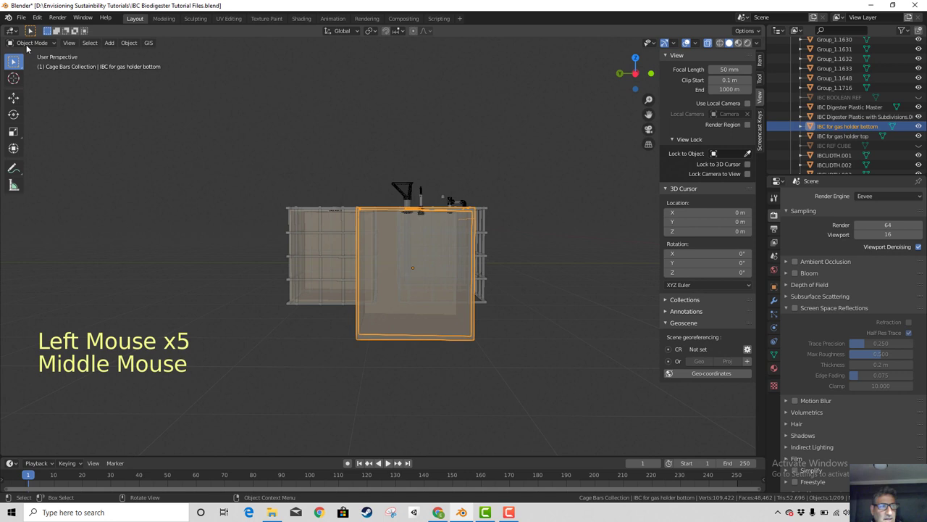
key("Tab")
scroll("up", 3)
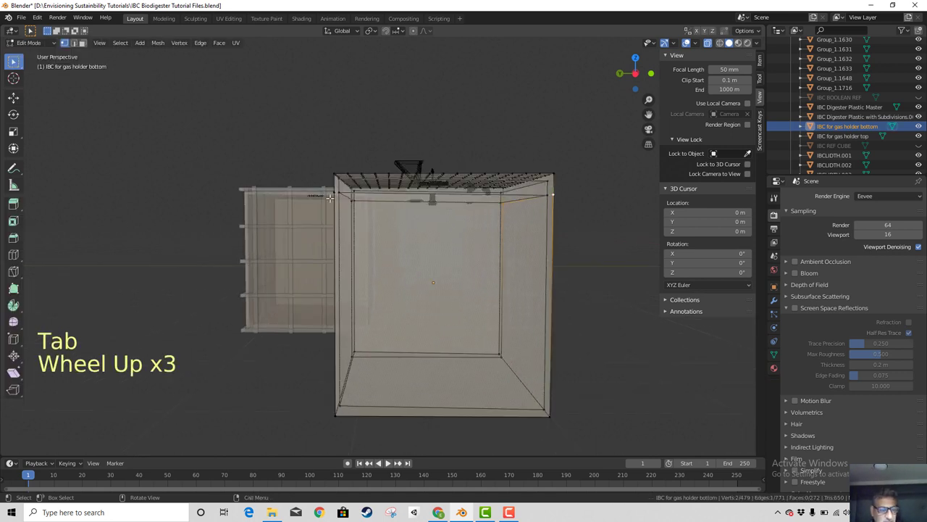
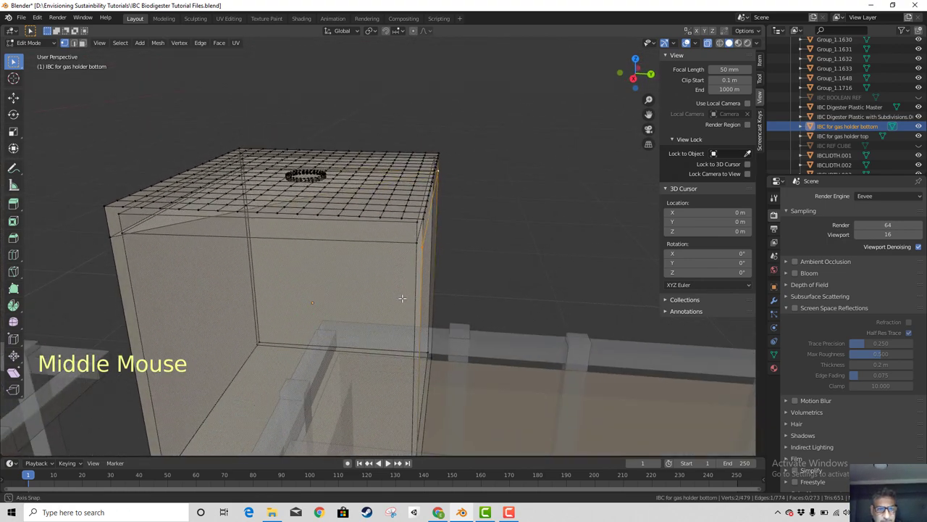
scroll("down", 3)
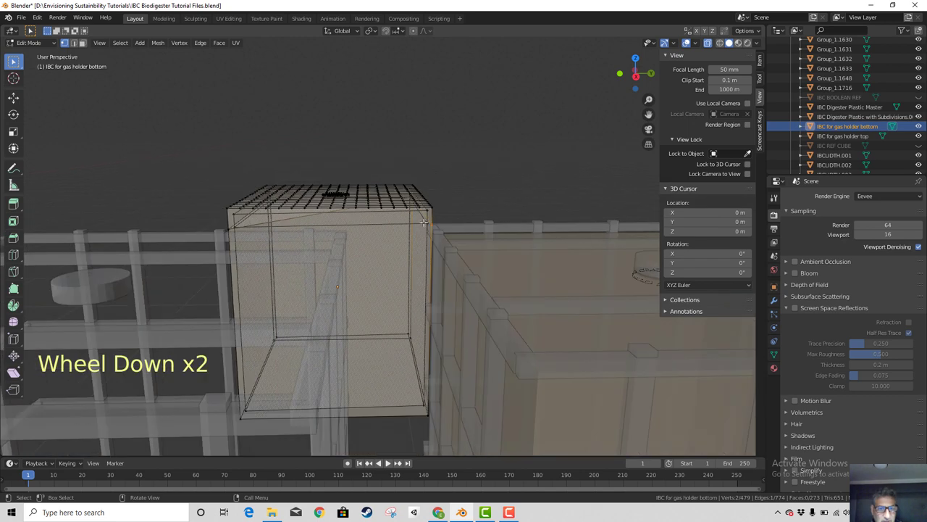
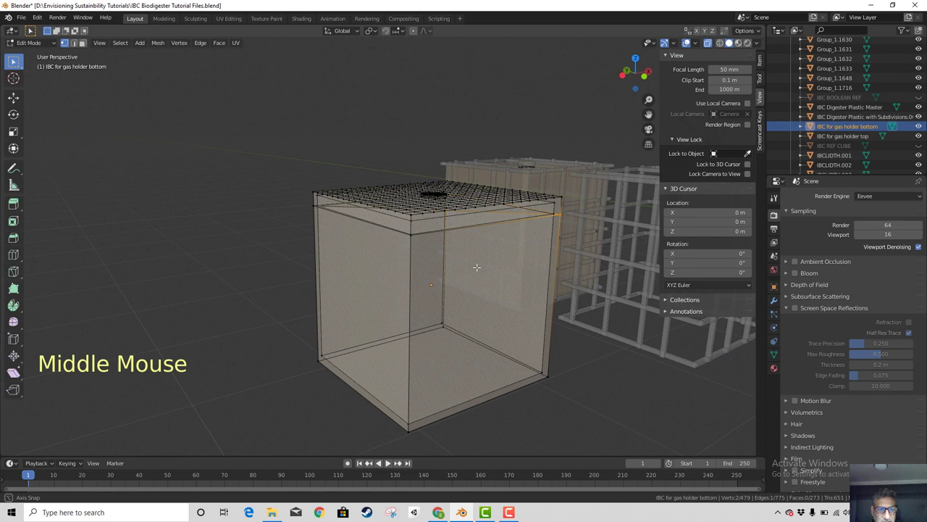
key("z")
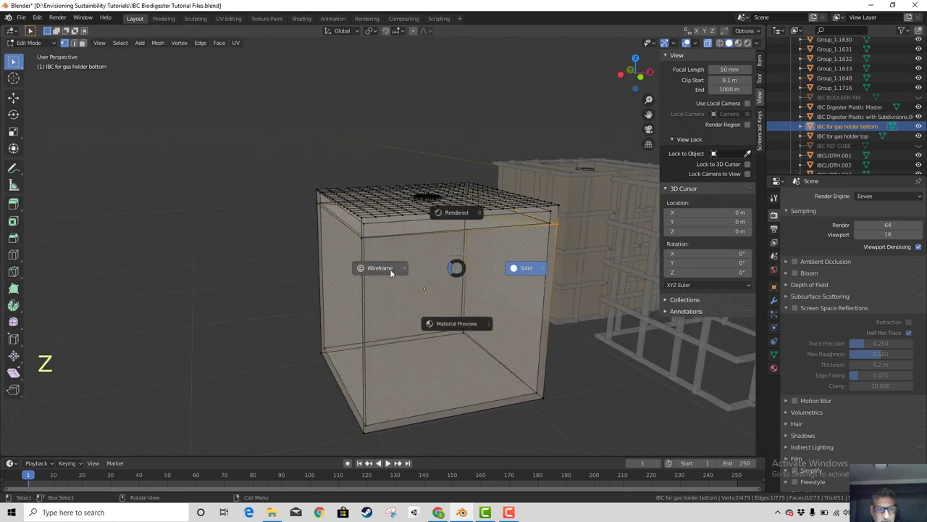